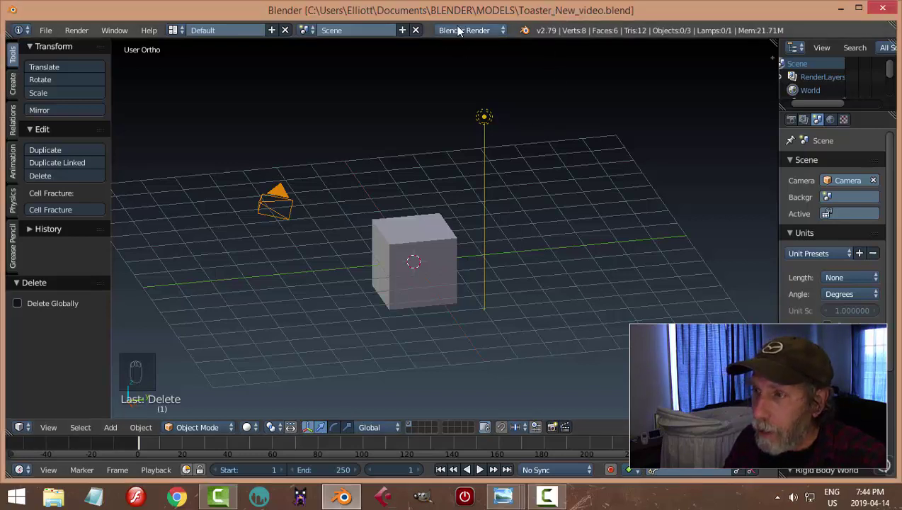
Switch the render engine to Cycles with GPU Compute as the render device
left_click_drag(461, 30, 559, 142)
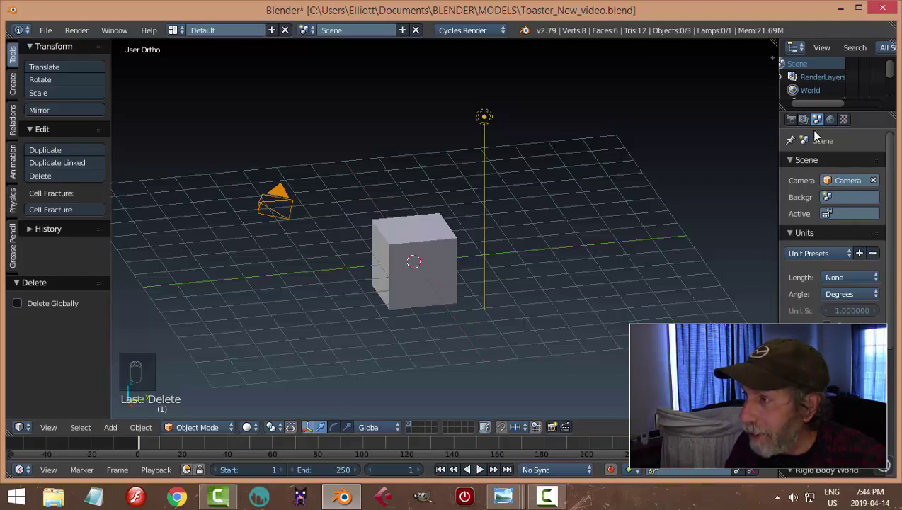
left_click_drag(796, 122, 488, 295)
Select and delete the default cube, camera and lamp, then face the empty scene from the right
key("a")
key("a")
key("a")
key("x")
key("KP_3")
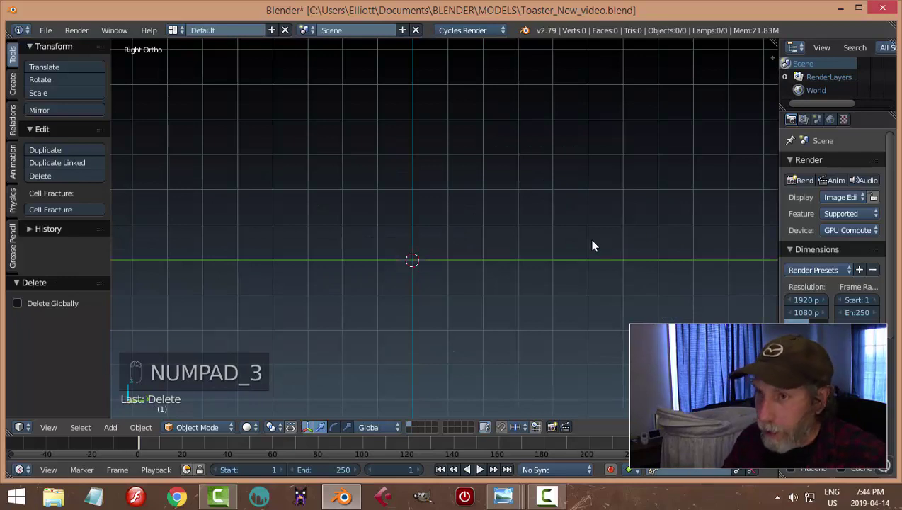
Add a UV sphere and enter edit mode with see-through selection, all vertices deselected
middle_click(574, 262)
key("shift+a")
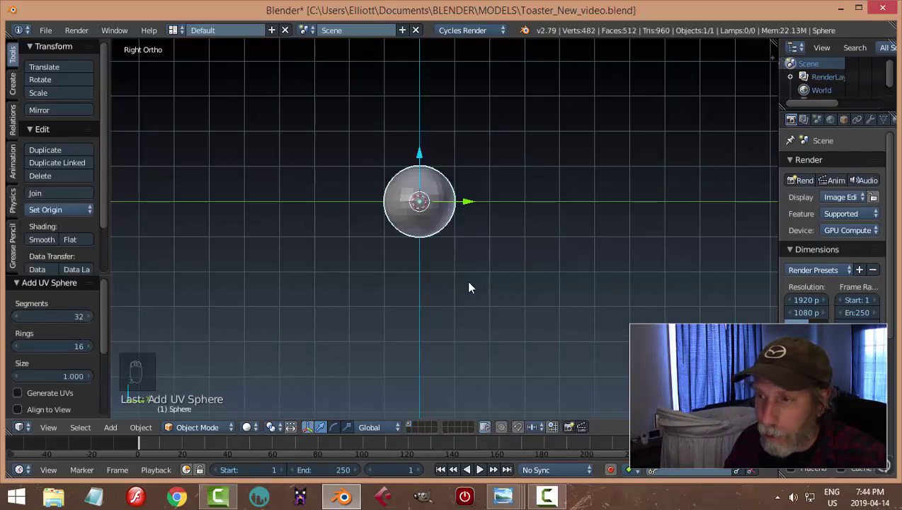
middle_click(494, 275)
middle_click(538, 269)
key("Tab")
key("z")
key("ctrl+Tab")
key("a")
Delete the sphere's lower half and then its right half, leaving a quarter-dome
key("b")
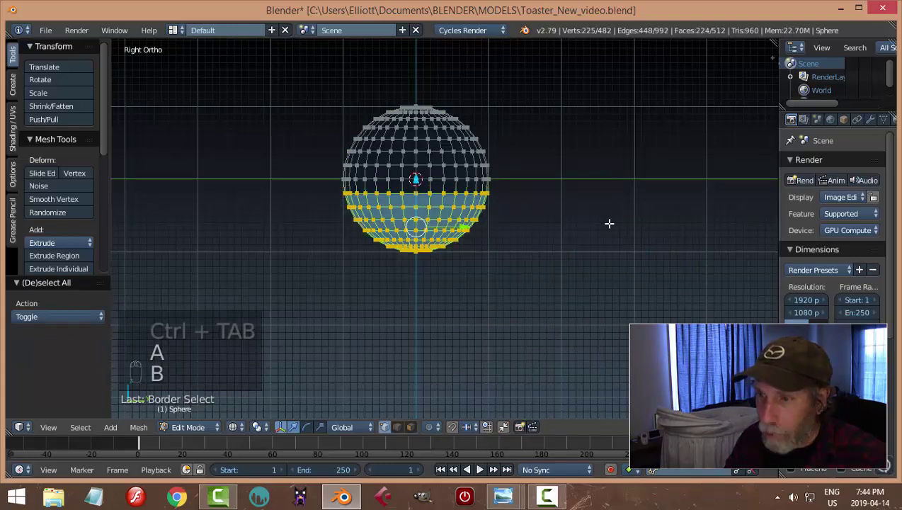
key("x")
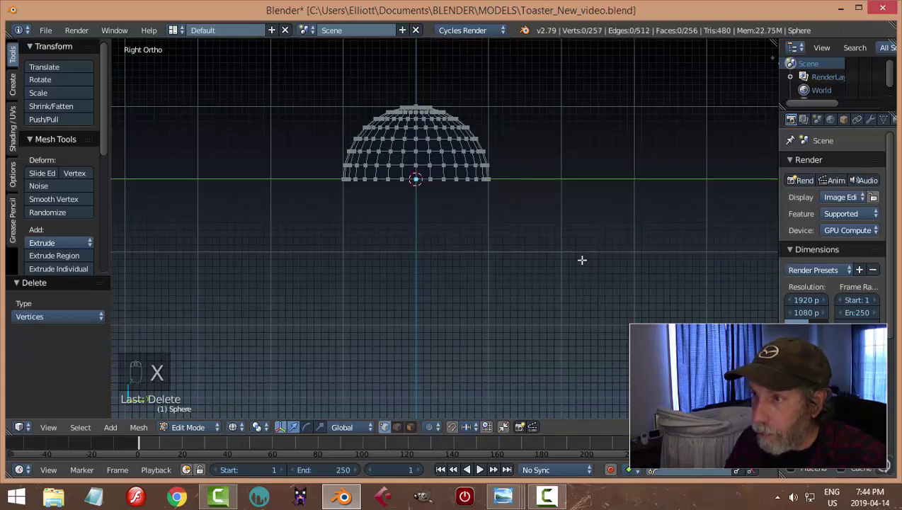
key("b")
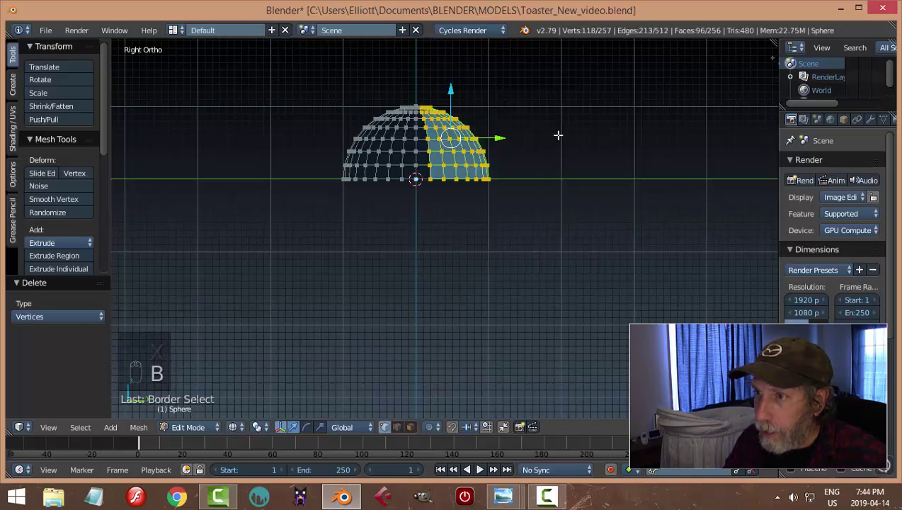
key("x")
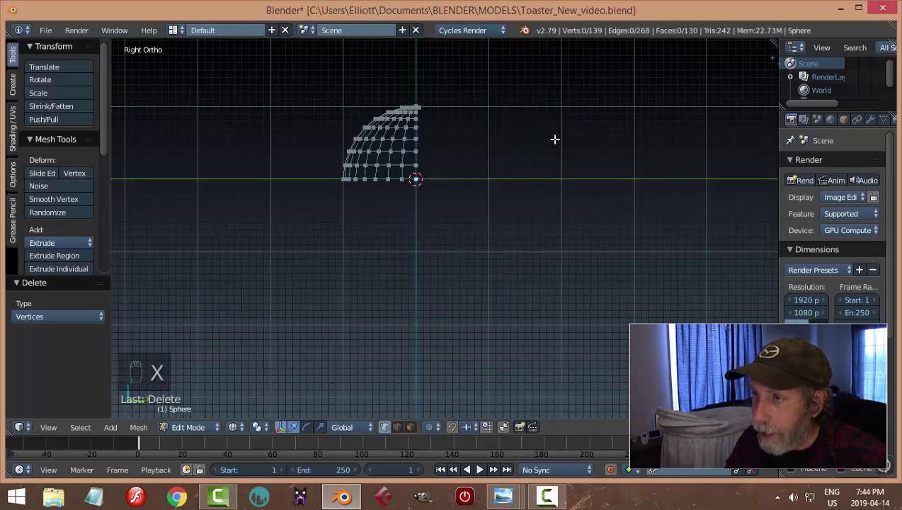
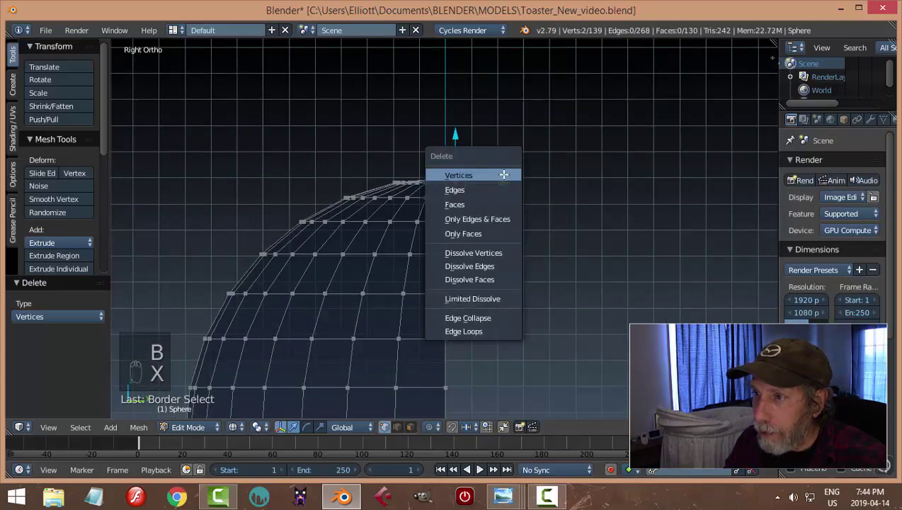
From top view, box-select and delete extra vertices so only one corner wedge remains
key("KP_7")
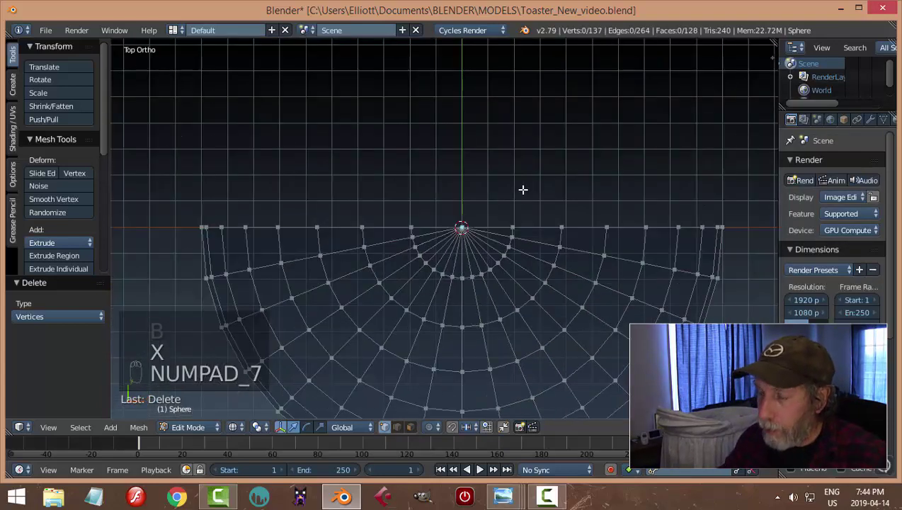
key("b")
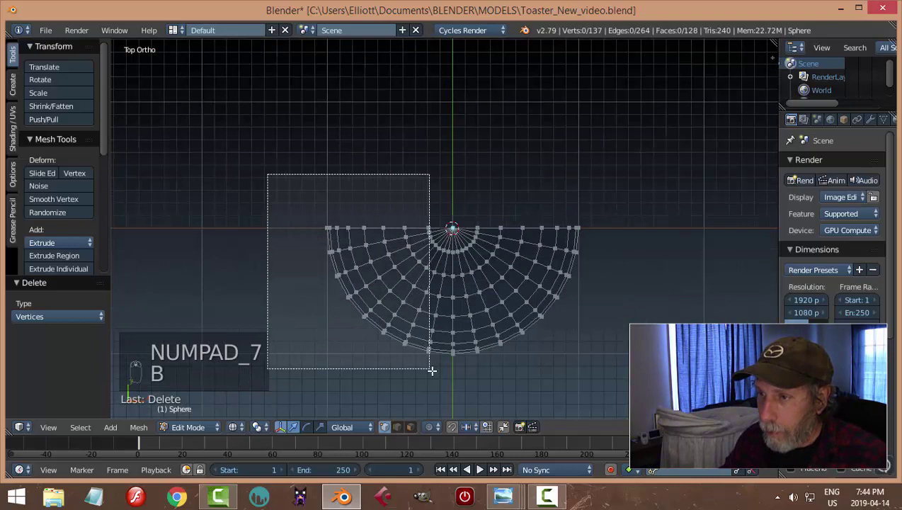
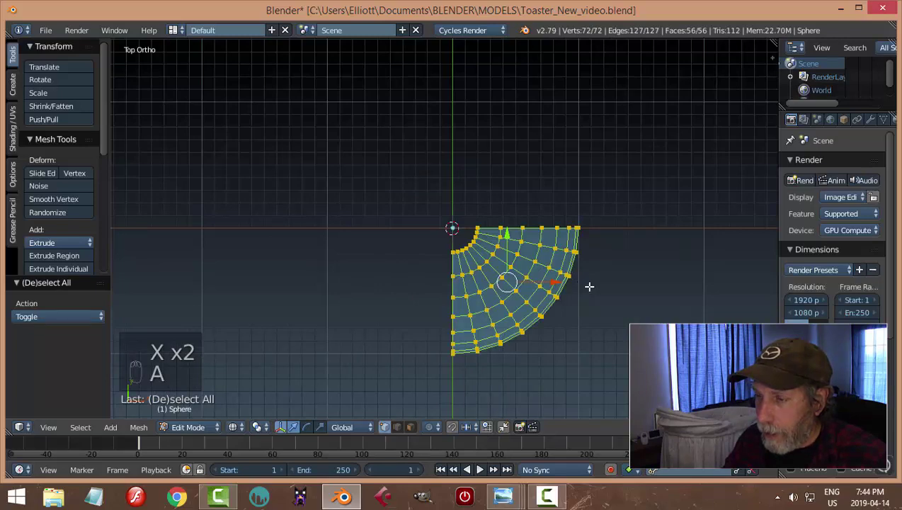
key("KP_3")
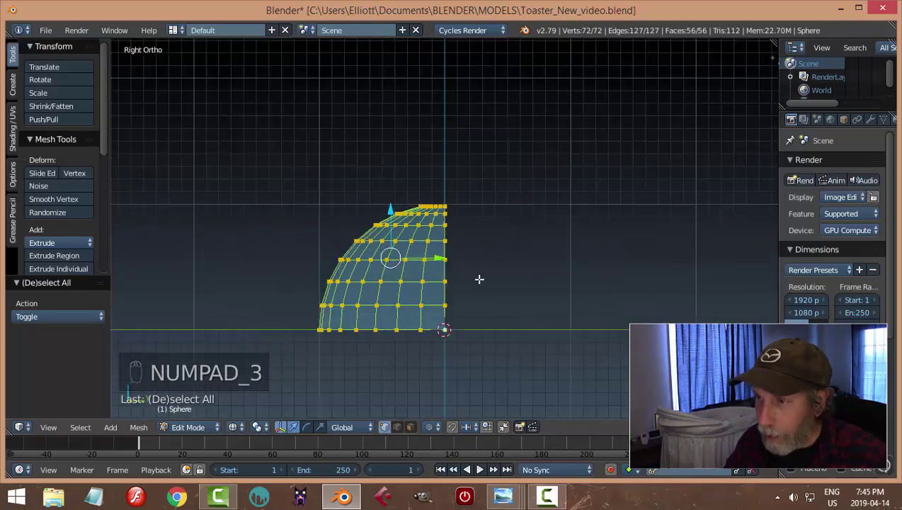
Scale the wedge down along Z, Y and X into a small flattened corner piece
key("s")
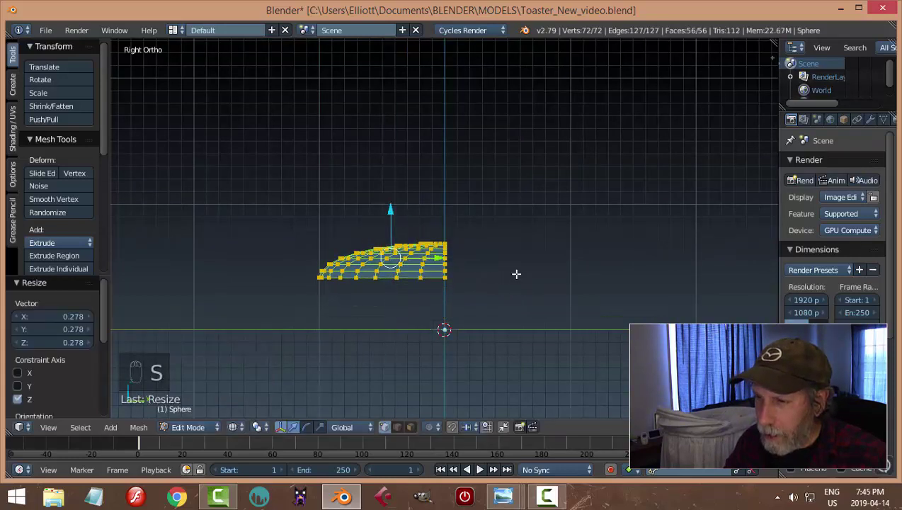
key("s")
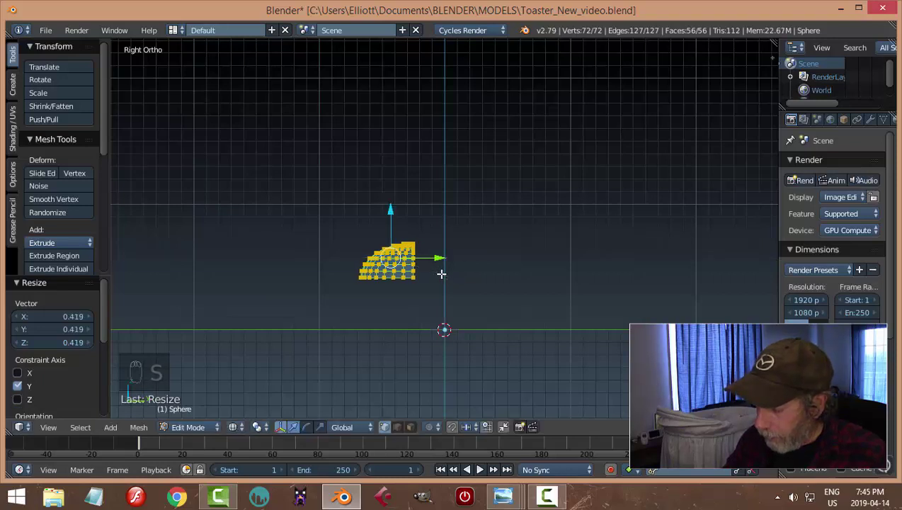
key("KP_1")
key("s")
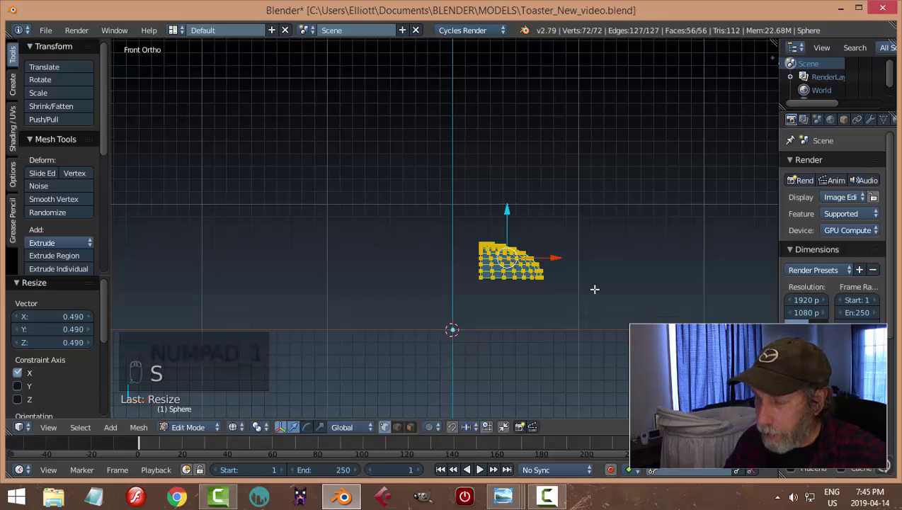
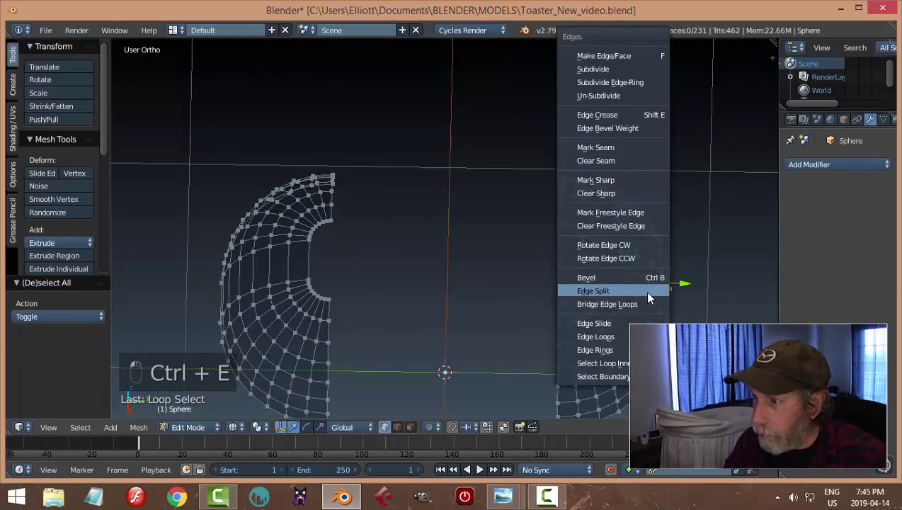
Mirror-duplicate the corner piece and bridge all pieces into one closed rounded ring
key("a")
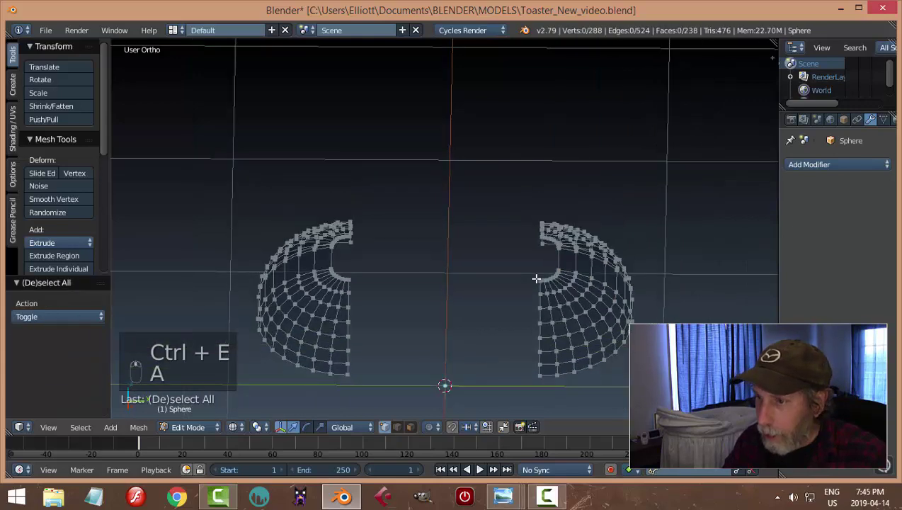
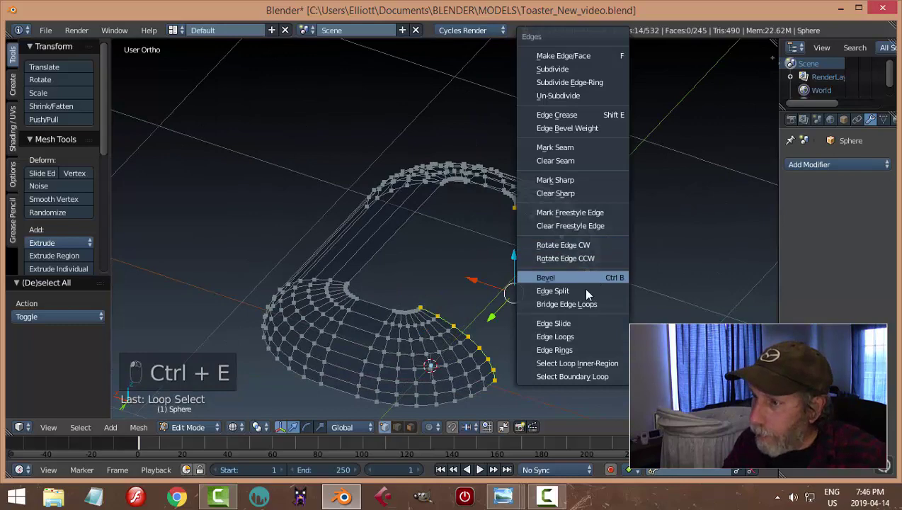
key("a")
key("a")
key("KP_7")
Stretch the ring lengthwise and adjust its width into an oblong base shape
key("s")
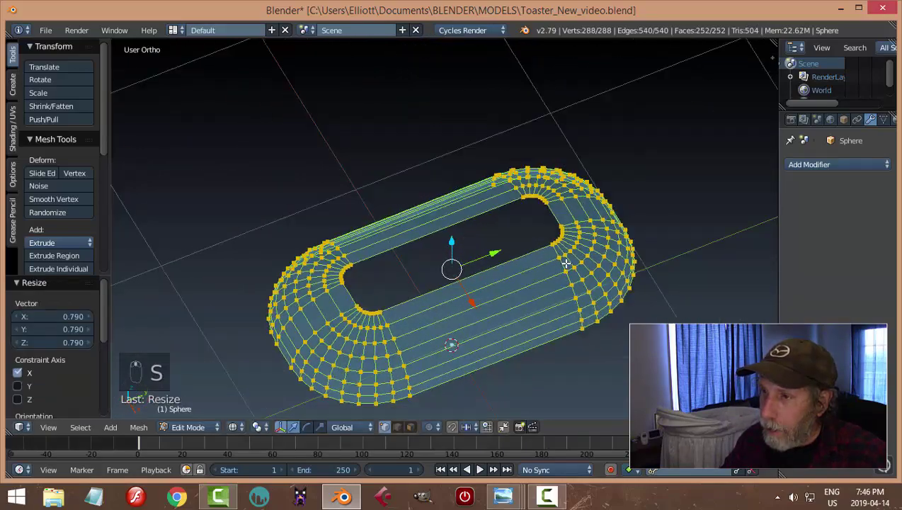
key("a")
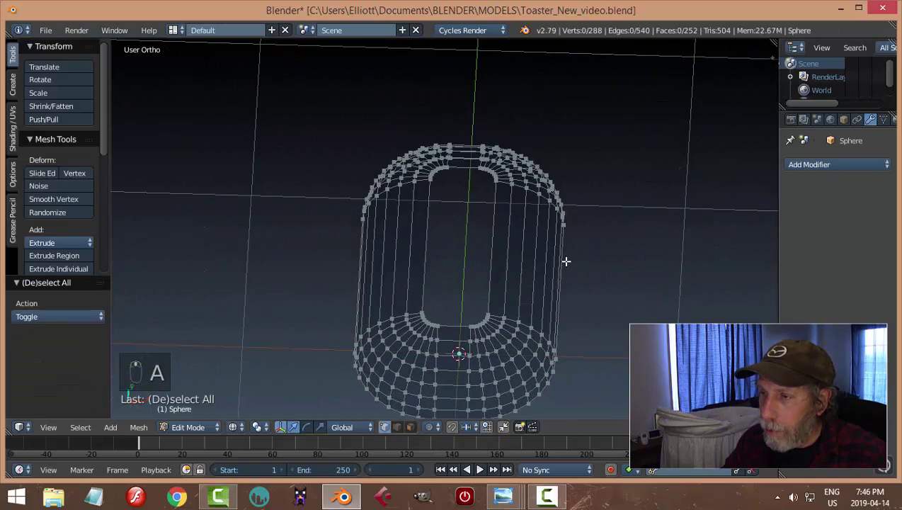
key("a")
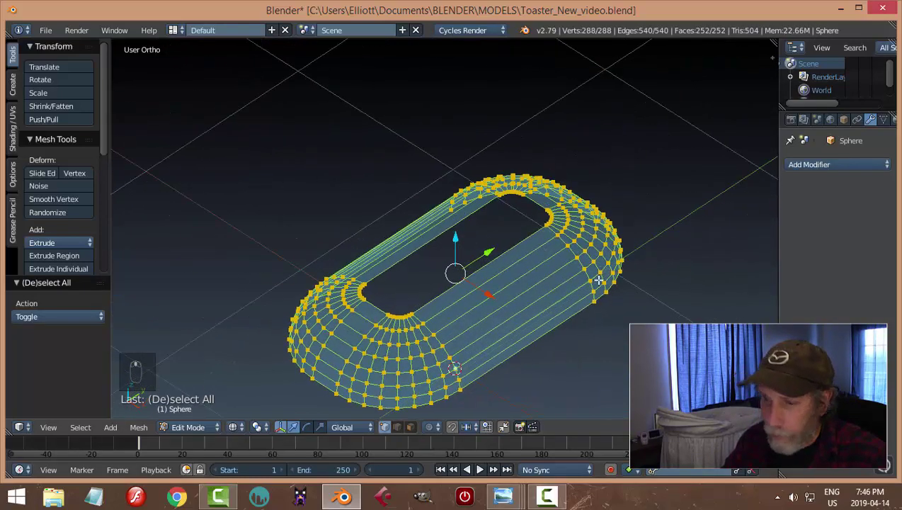
key("s")
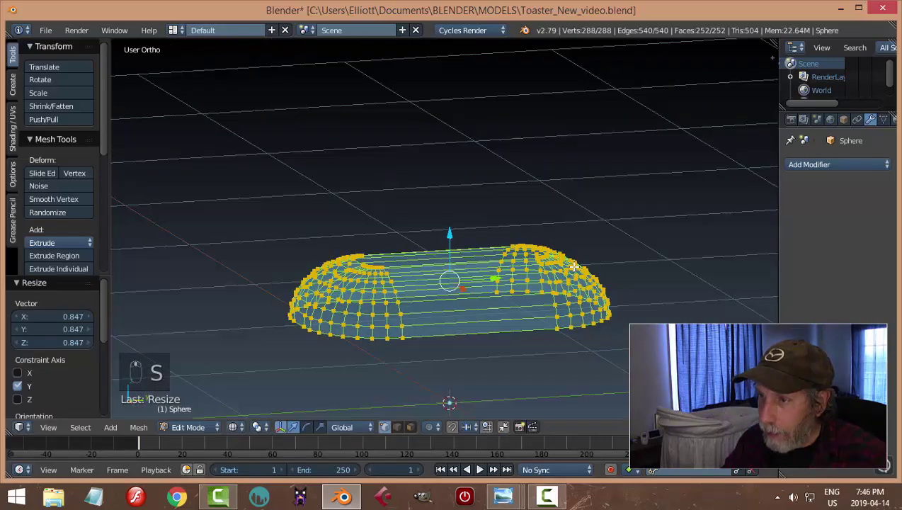
key("s")
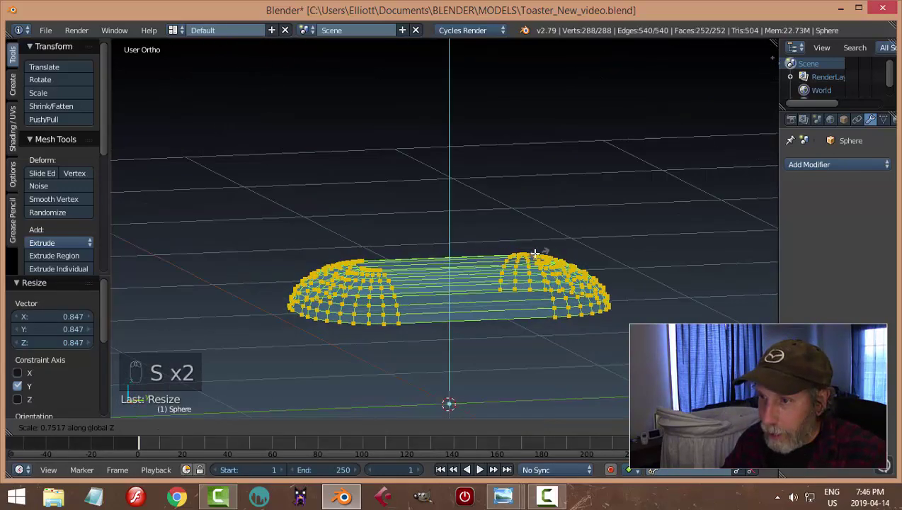
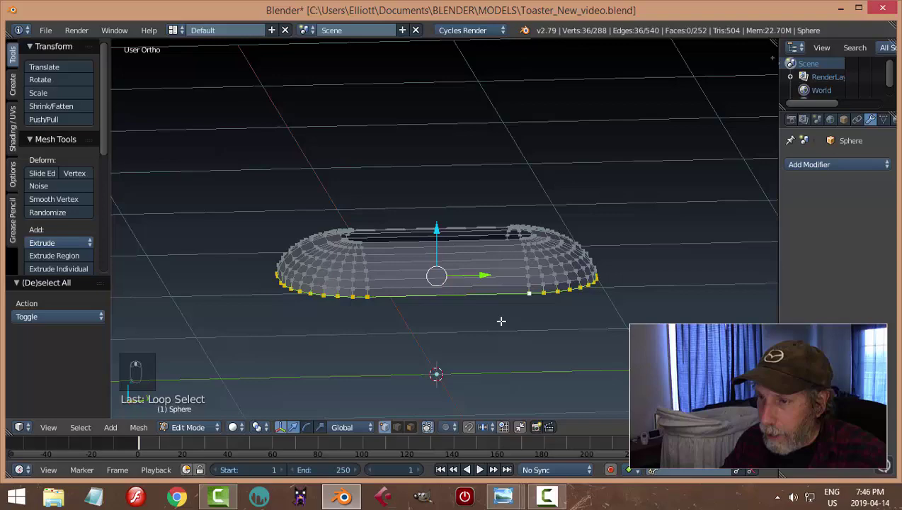
Extrude the base's bottom edge loop and add loop cuts across the base
key("e")
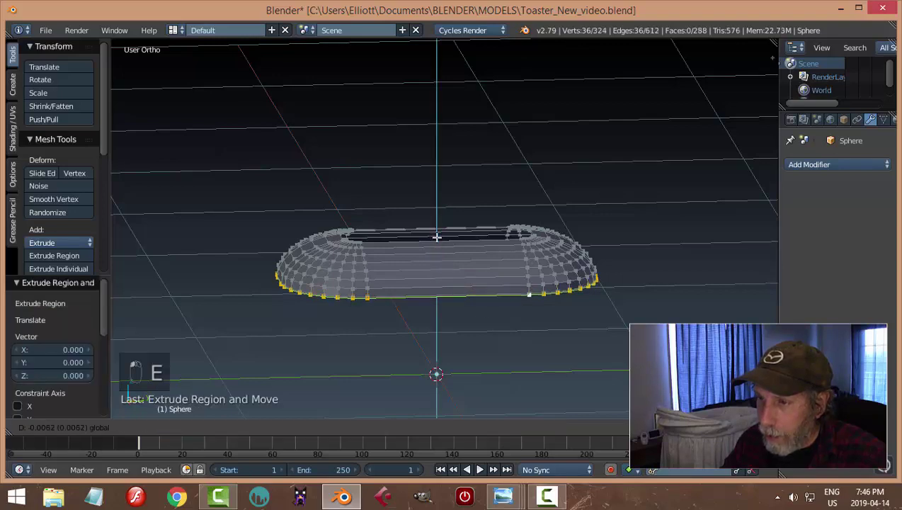
key("a")
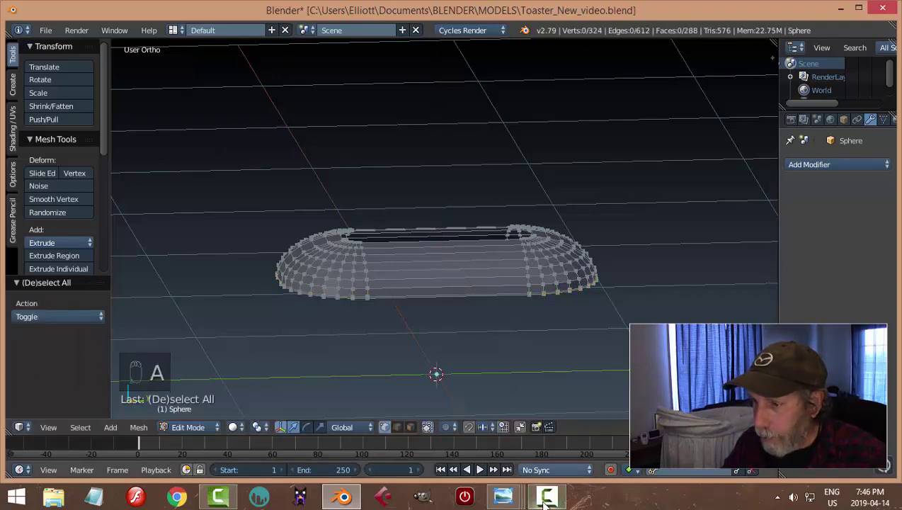
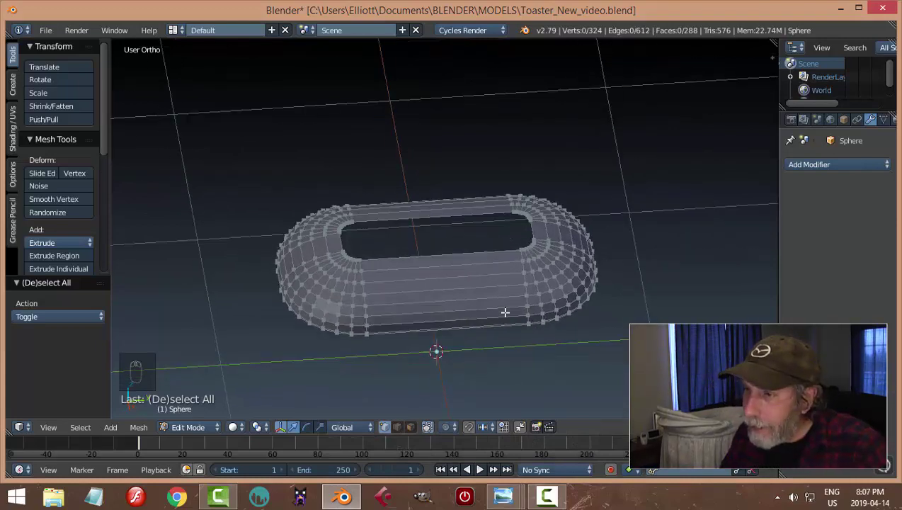
key("ctrl+r")
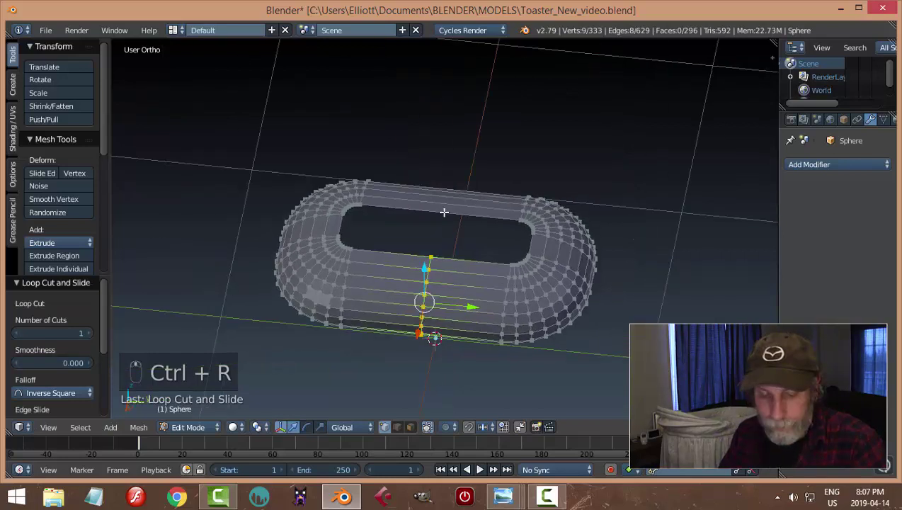
key("ctrl+r")
key("a")
key("z")
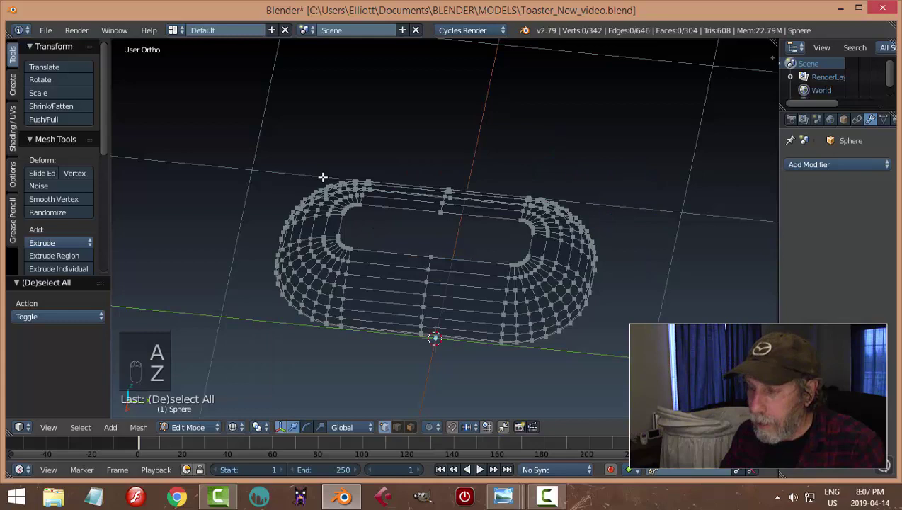
Resize the left rounded end lengthwise, then select and delete the right-hand end vertices
key("KP_3")
key("b")
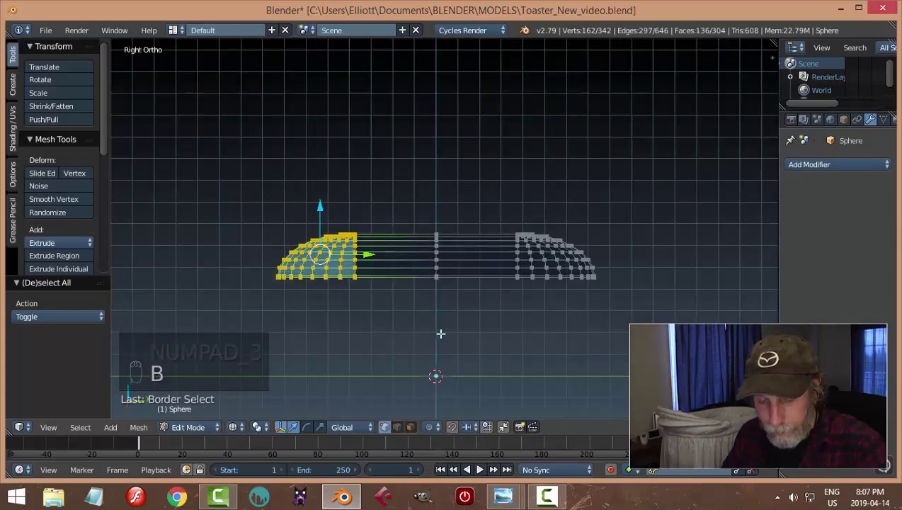
key("s")
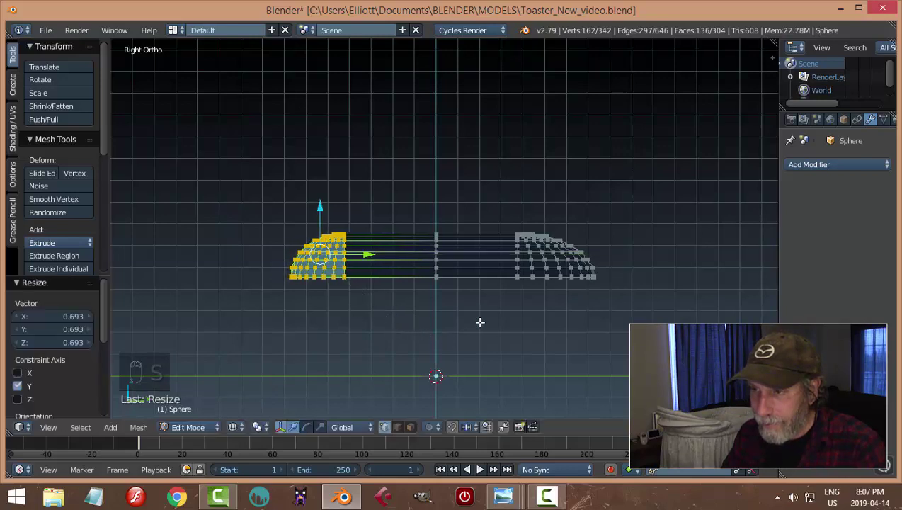
key("a")
key("b")
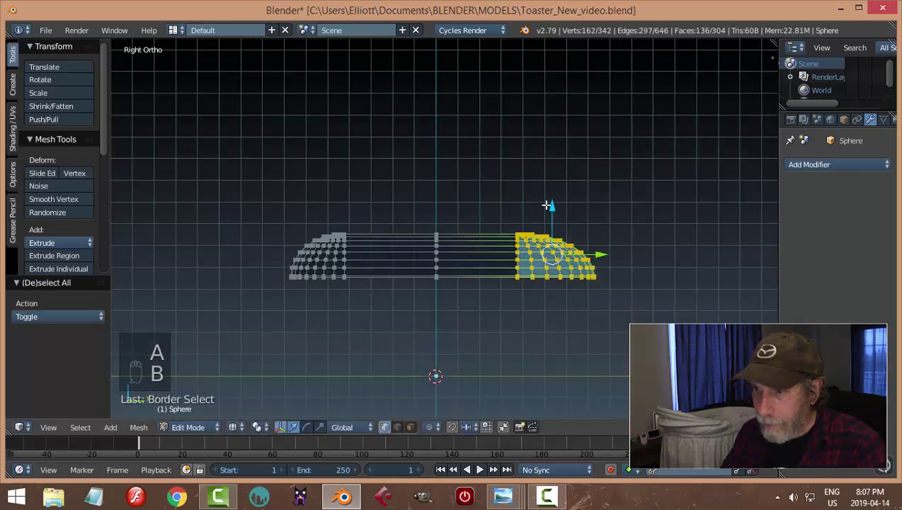
key("x")
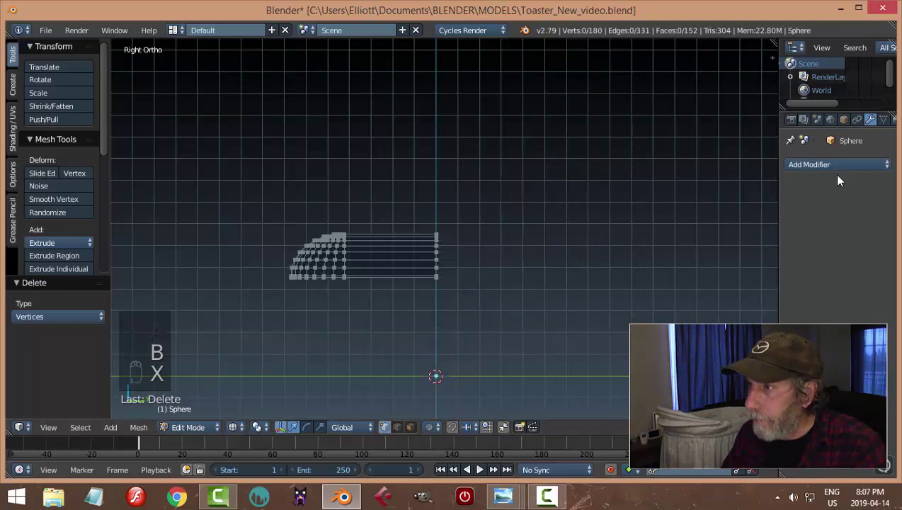
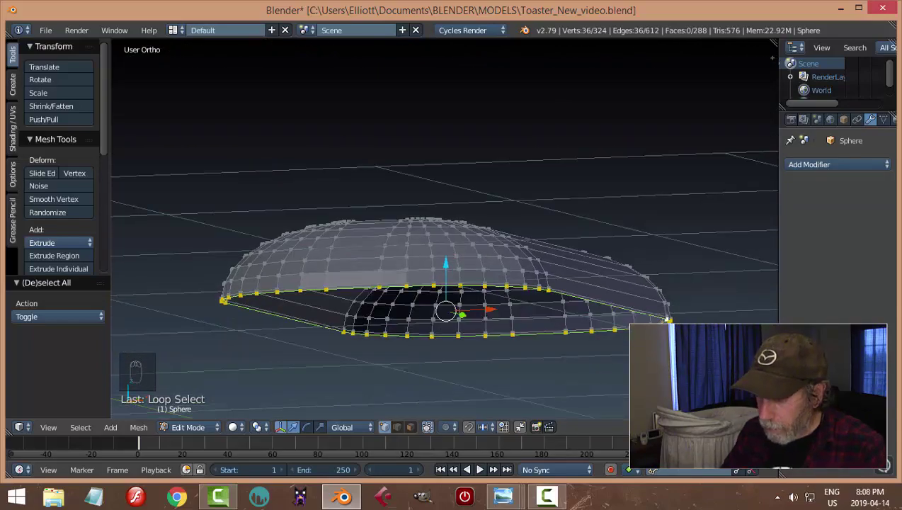
From bottom view, extrude the shell's lower rim and scale the new row of vertices
key("ctrl+KP_7")
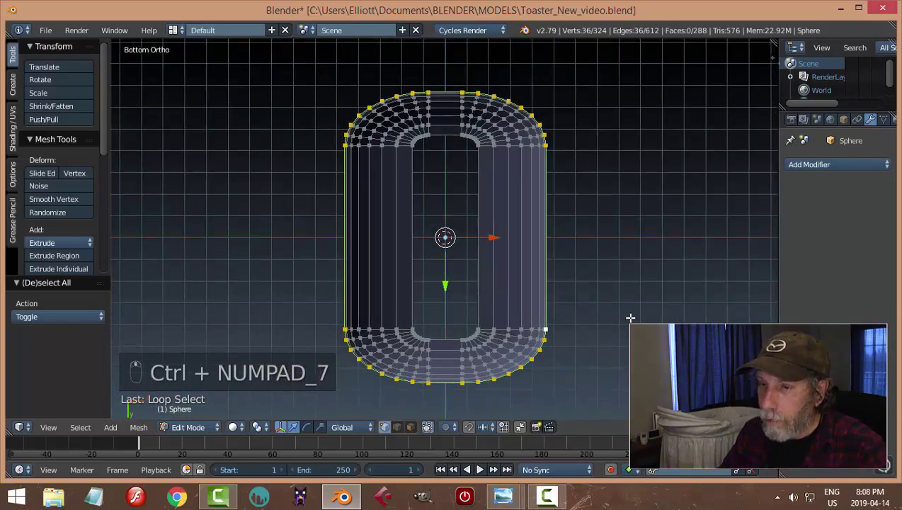
key("e")
key("s")
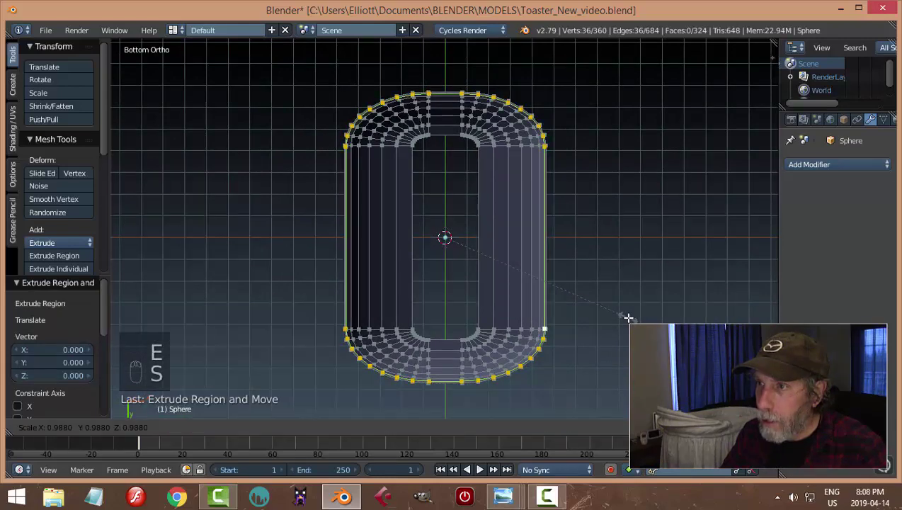
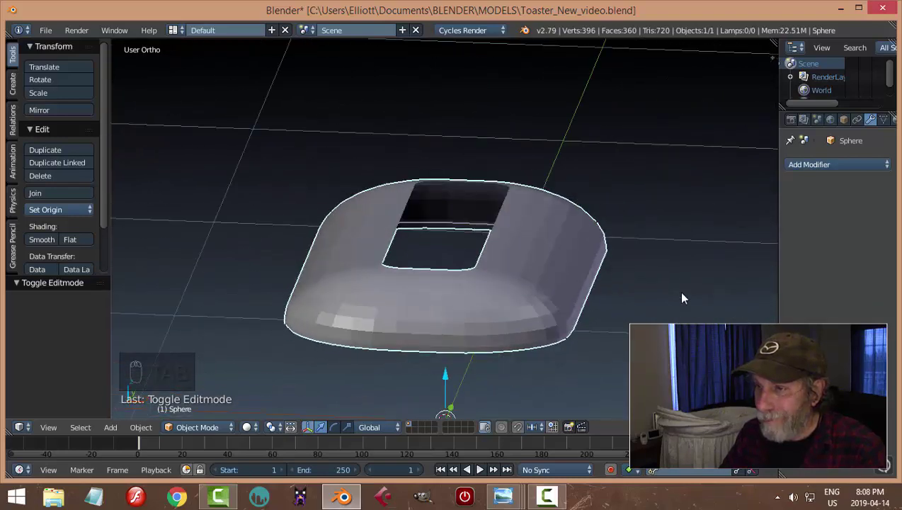
Stretch the toaster top shell along its length
left_click_drag(684, 302, 59, 215)
left_click_drag(60, 215, 594, 273)
left_click_drag(594, 274, 594, 274)
key("s")
left_click_drag(584, 292, 514, 268)
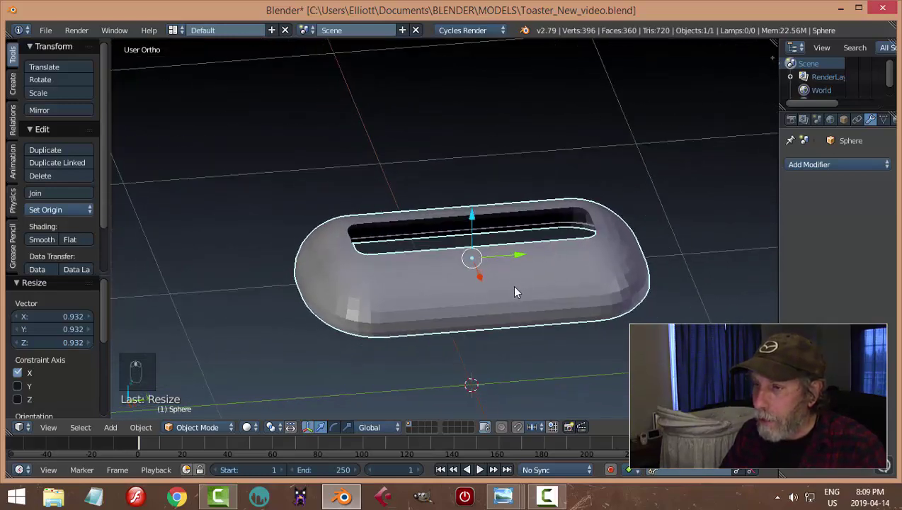
Duplicate the shell's bottom edge loop, separate it into a new object and centre its origin on geometry
key("Tab")
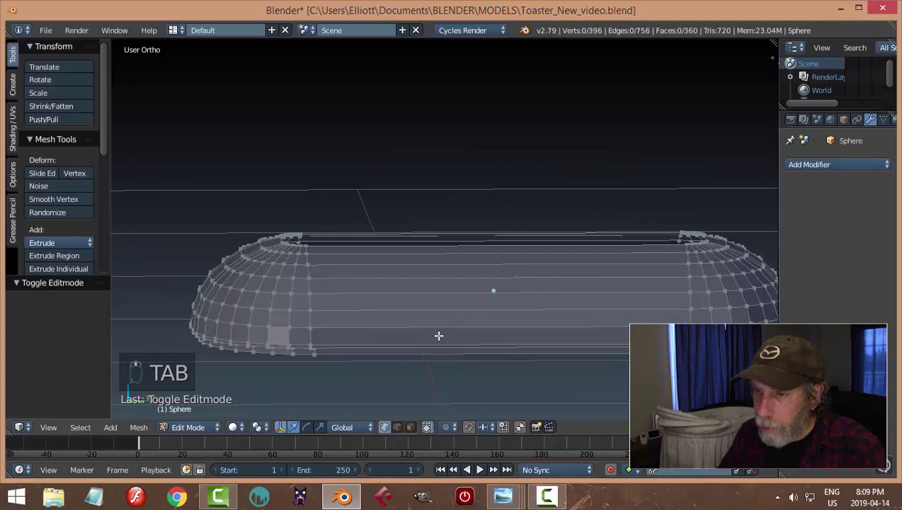
key("ctrl+Tab")
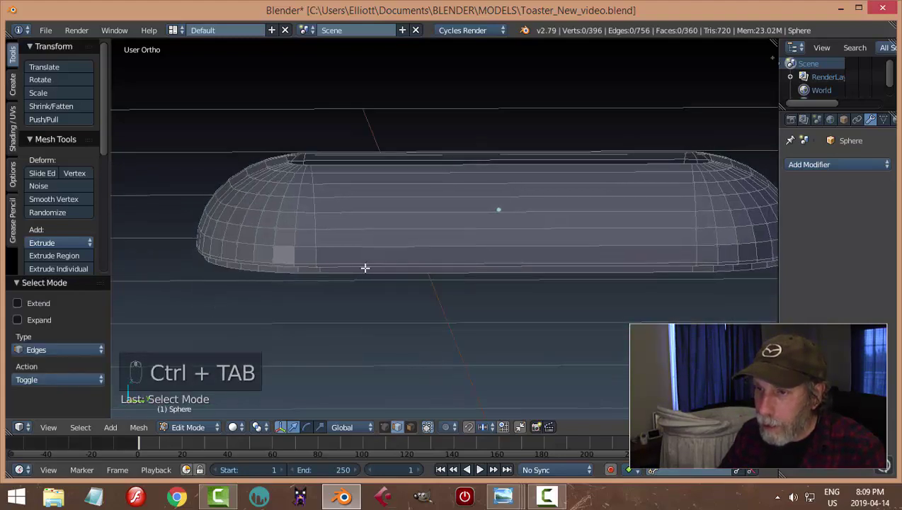
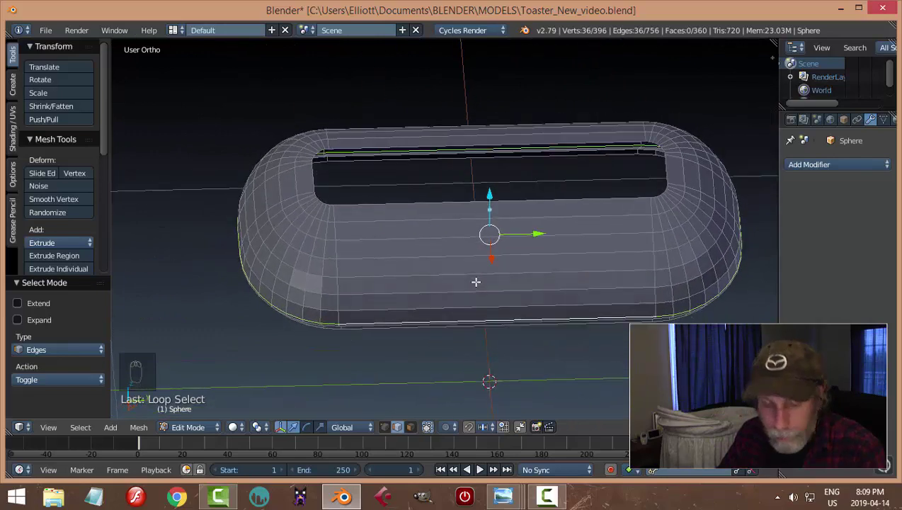
key("shift+d")
key("p")
key("Tab")
left_click_drag(442, 325, 75, 242)
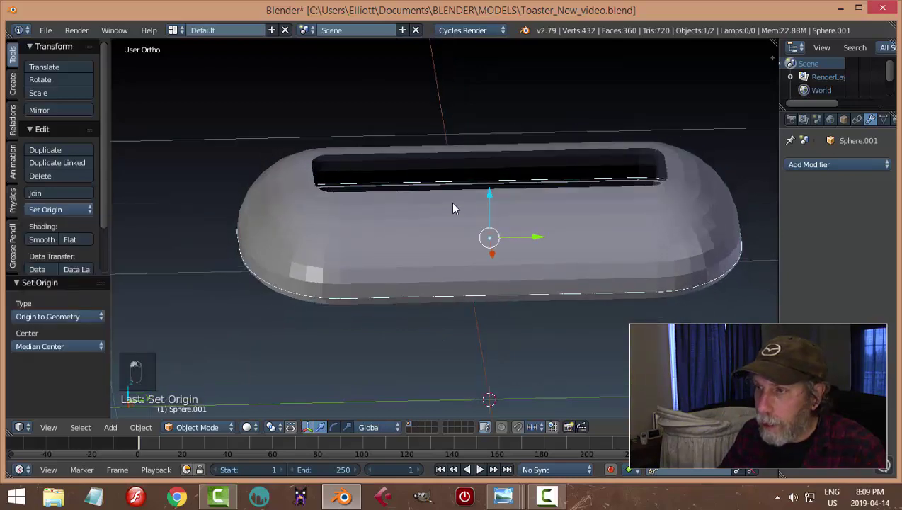
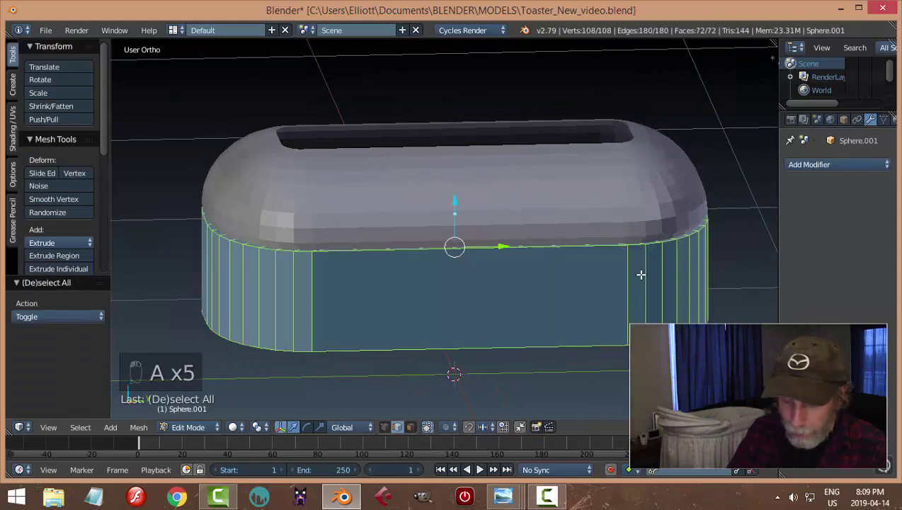
Finish extruding the separated rim downward into side walls and return to object mode
key("a")
key("ctrl+n")
key("Tab")
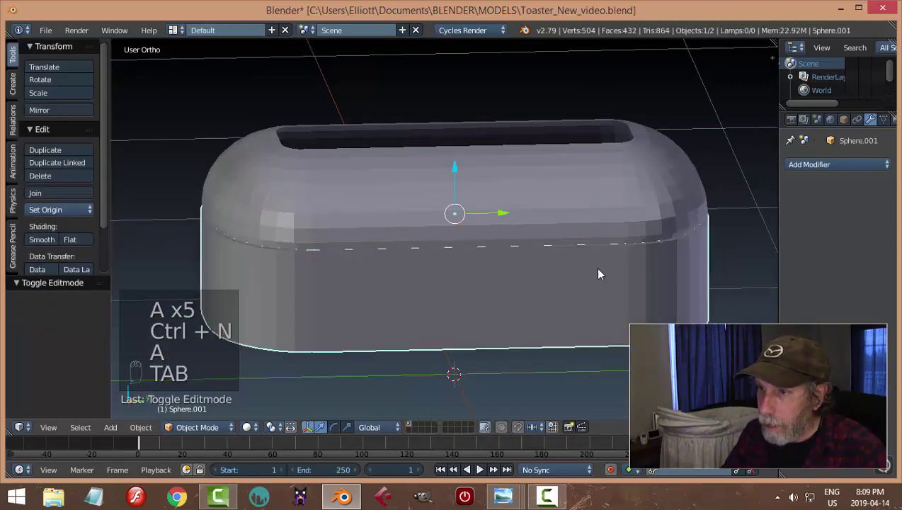
key("a")
Face the toaster from the front, select the body object and enter edit mode
middle_click(610, 290)
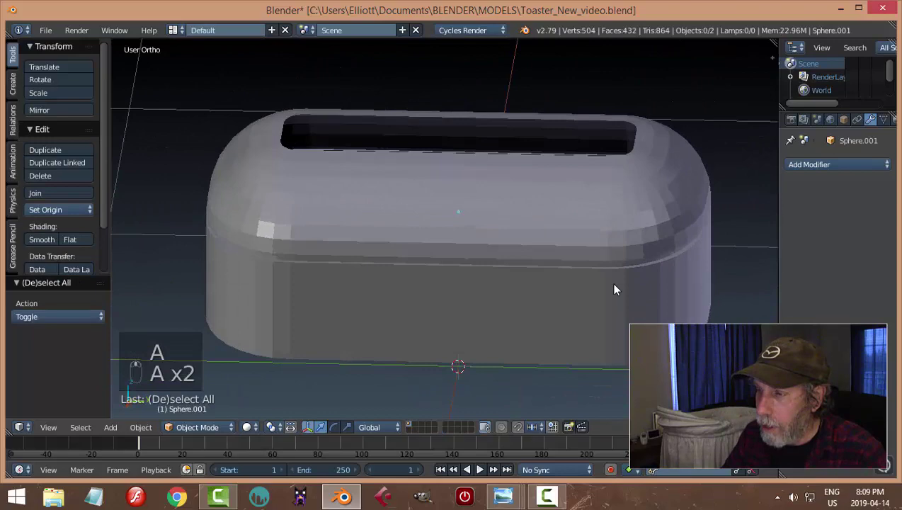
right_click(603, 277)
left_click_drag(462, 178, 553, 264)
key("a")
middle_click(576, 242)
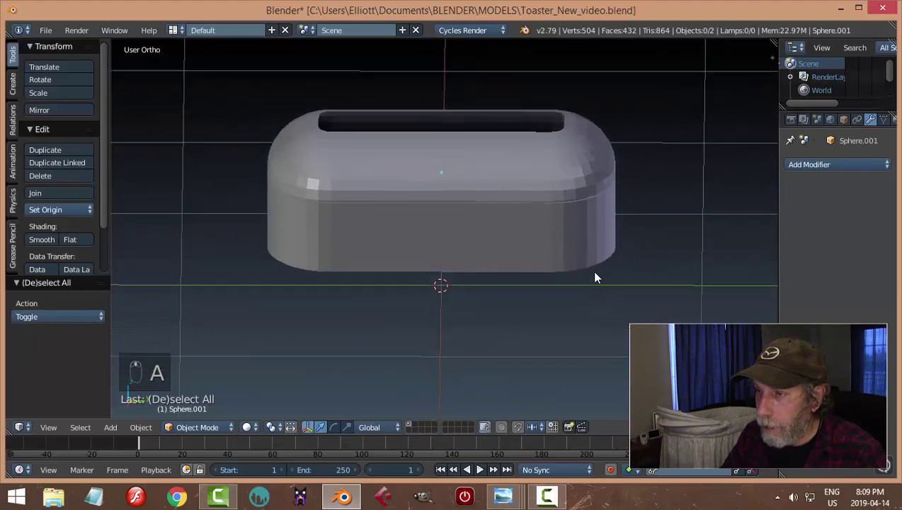
right_click(546, 230)
key("Tab")
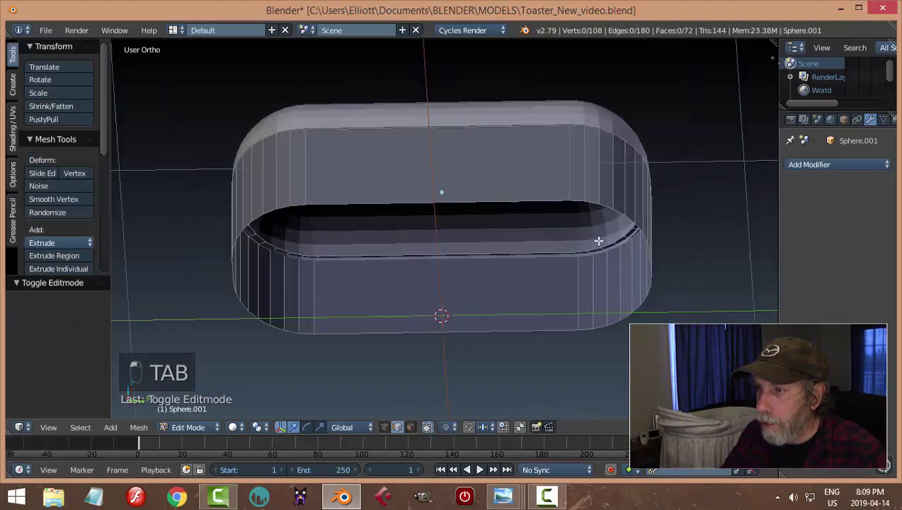
Duplicate the body's bottom edge loop and move the copy down below the body
key("shift+d")
key("p")
key("Tab")
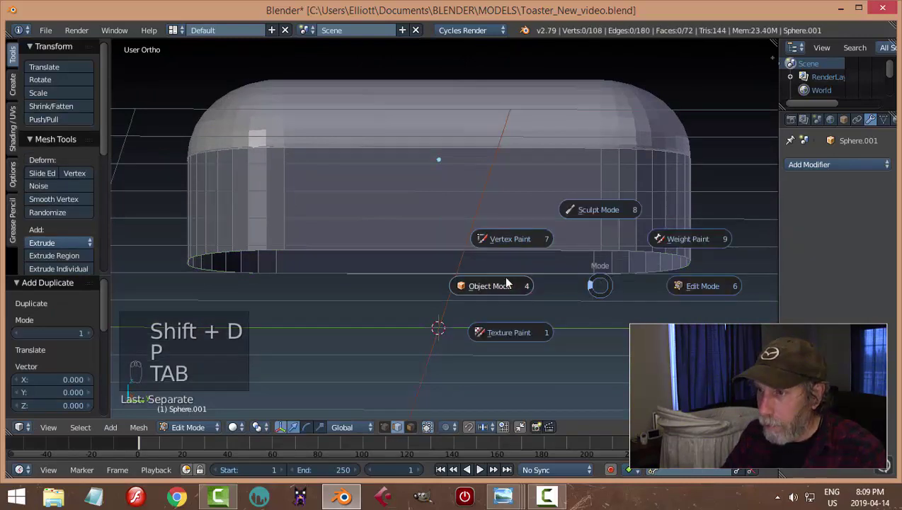
left_click_drag(528, 256, 89, 209)
left_click_drag(88, 209, 452, 221)
left_click(444, 219)
Extrude the lower ring into an inward lip as a separate piece and return to object mode
key("Tab")
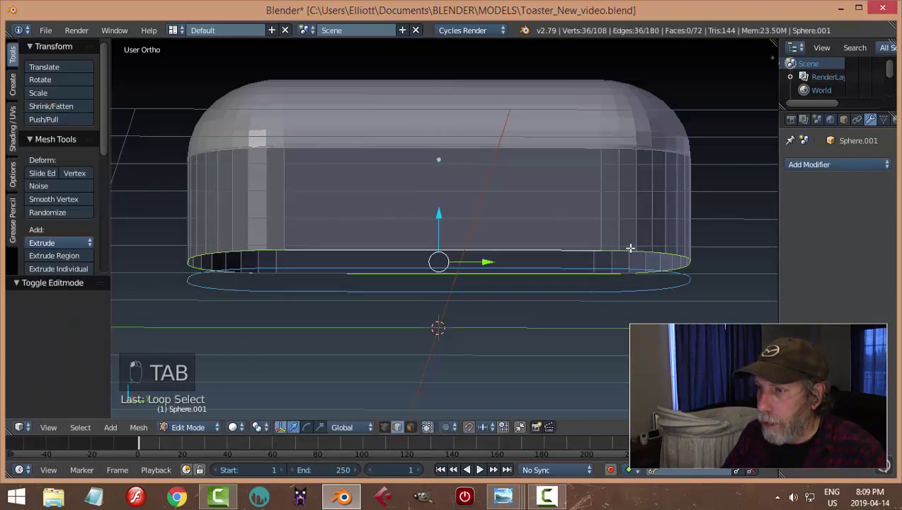
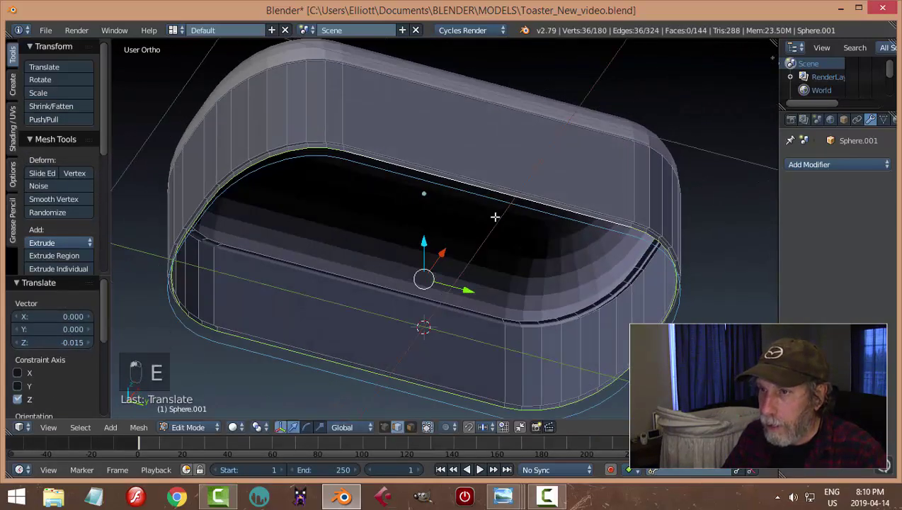
key("a")
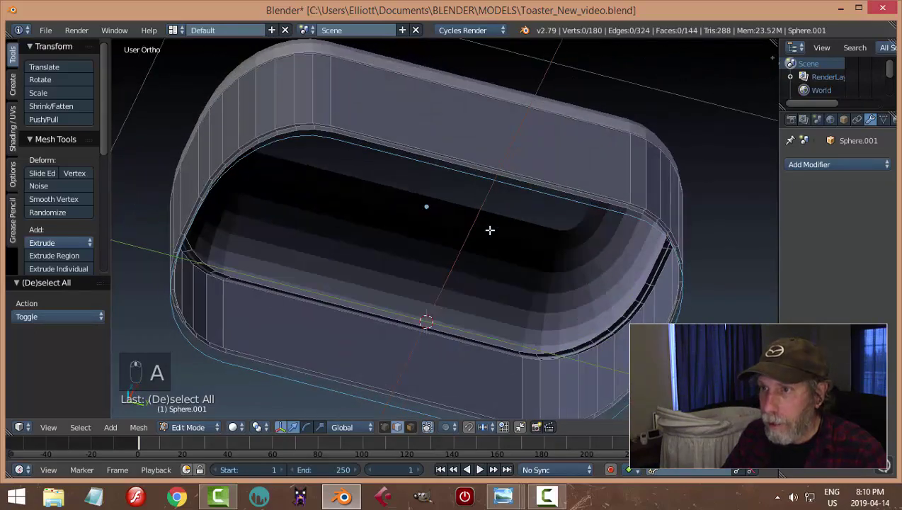
key("Tab")
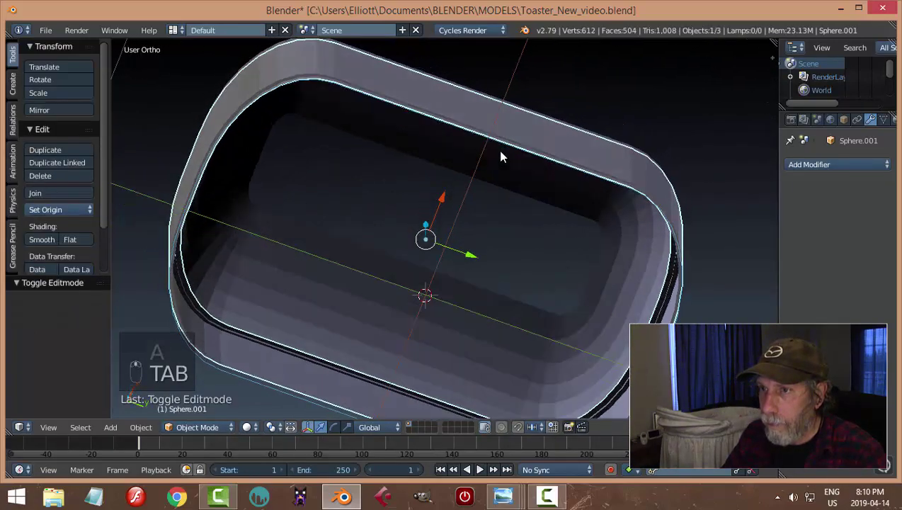
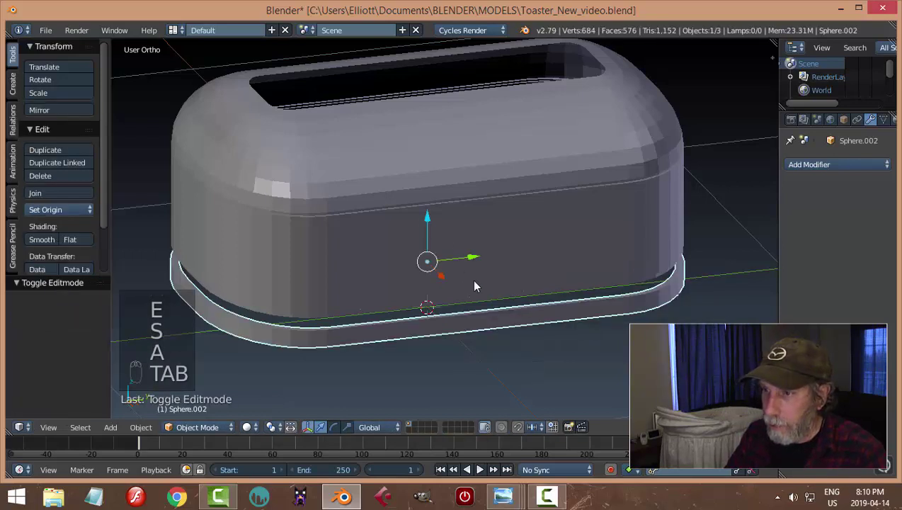
Move the base ring up snugly under the body and view the toaster from below
left_click_drag(436, 222, 436, 215)
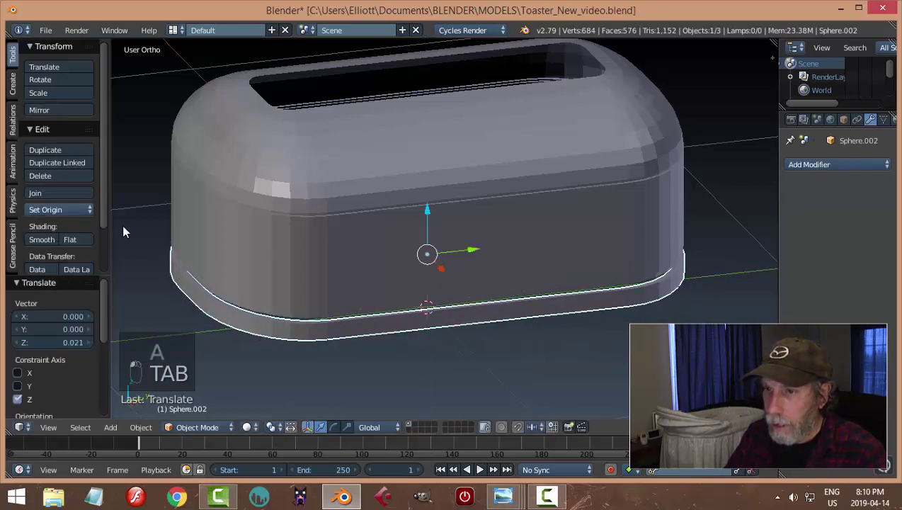
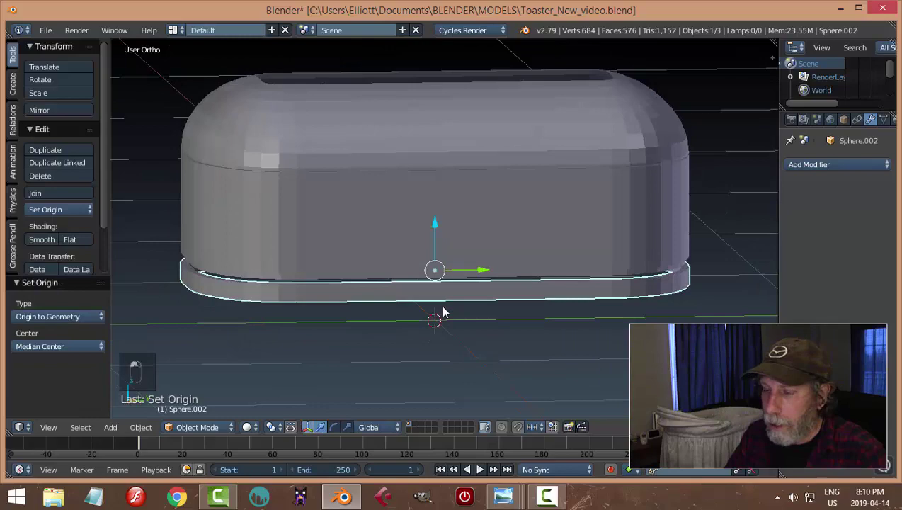
left_click_drag(439, 237, 564, 289)
key("ctrl+KP_7")
middle_click(591, 296)
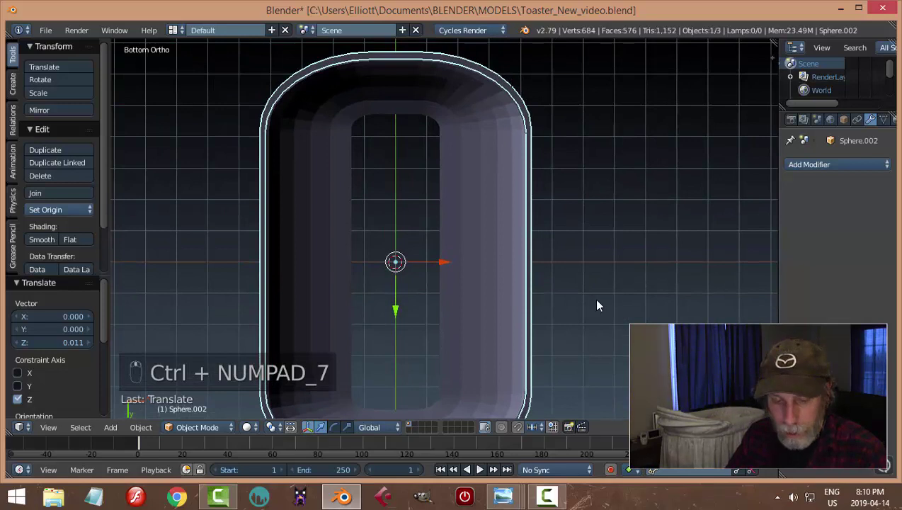
Scale the base ring slightly wider than the body outline
key("s")
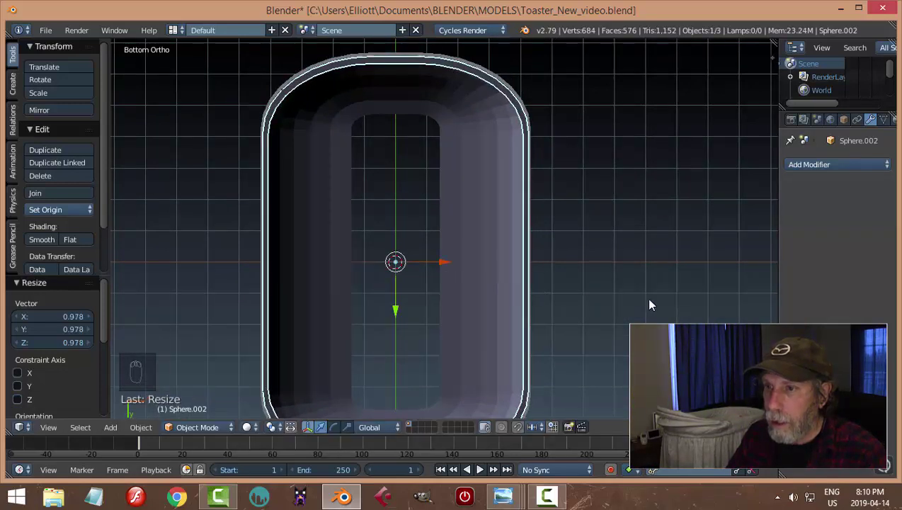
key("s")
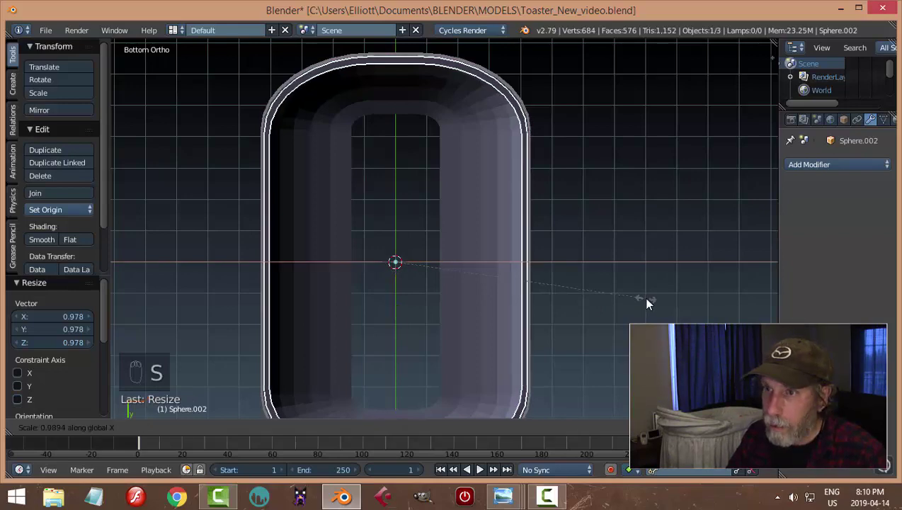
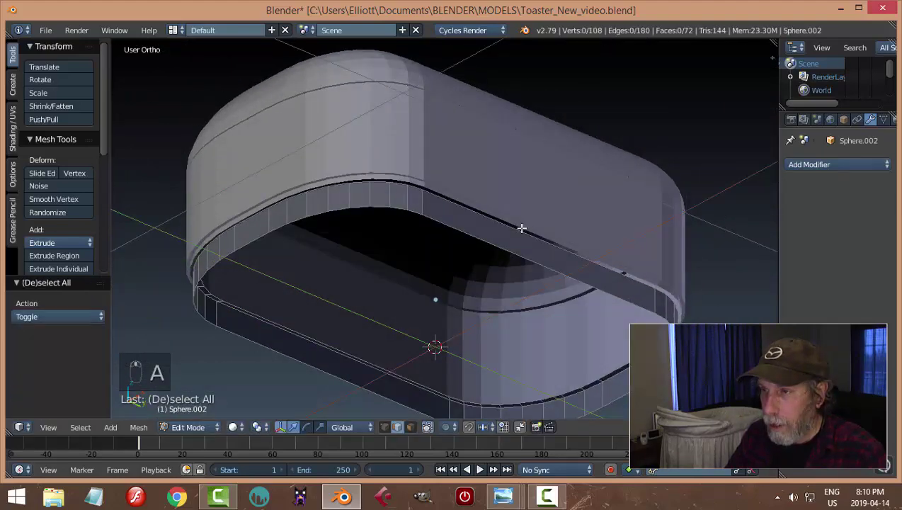
Finish editing the body mesh, deselect everything and save the file
key("Tab")
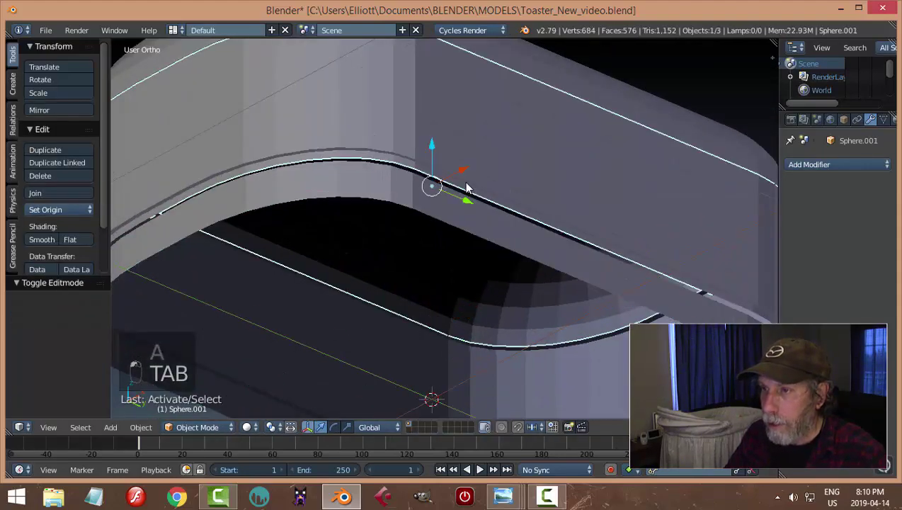
key("Tab")
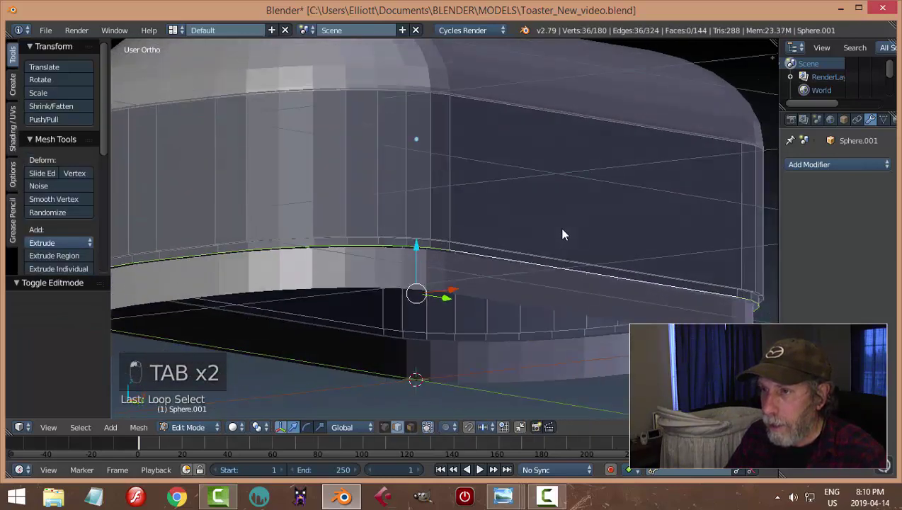
key("e")
key("s")
key("a")
key("Tab")
left_click_drag(486, 273, 511, 274)
key("a")
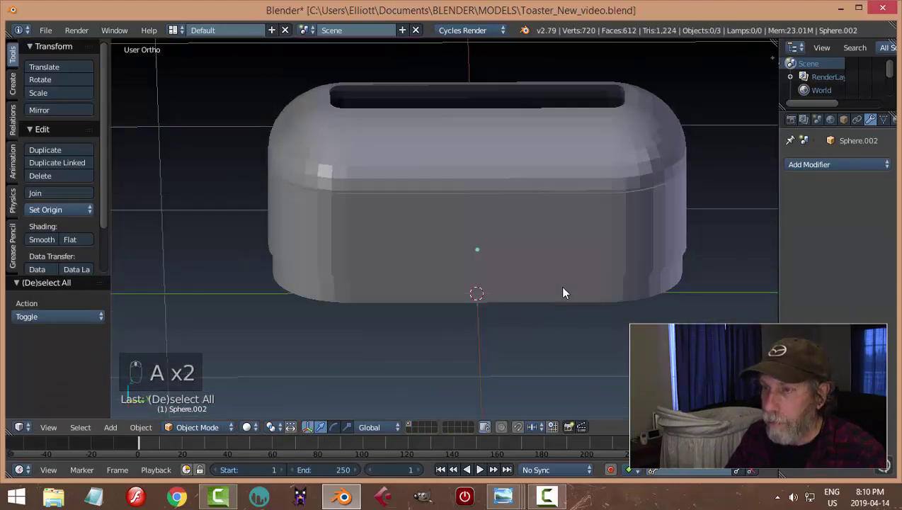
key("ctrl+s")
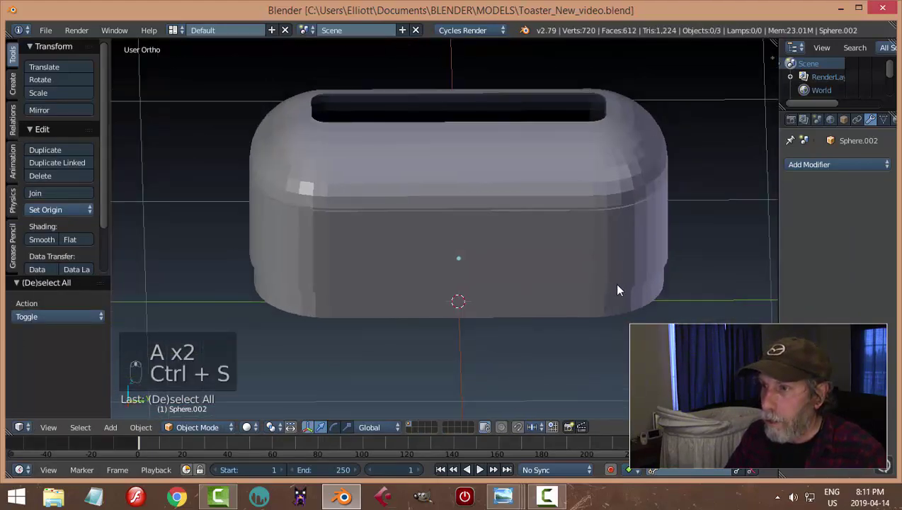
Add a smooth-shaded Subdivision Surface to the toaster's top piece and inspect it
left_click_drag(589, 195, 568, 307)
left_click_drag(449, 278, 493, 346)
Orbit around the top piece to check its smoothed surface and slot from the side
middle_click(568, 306)
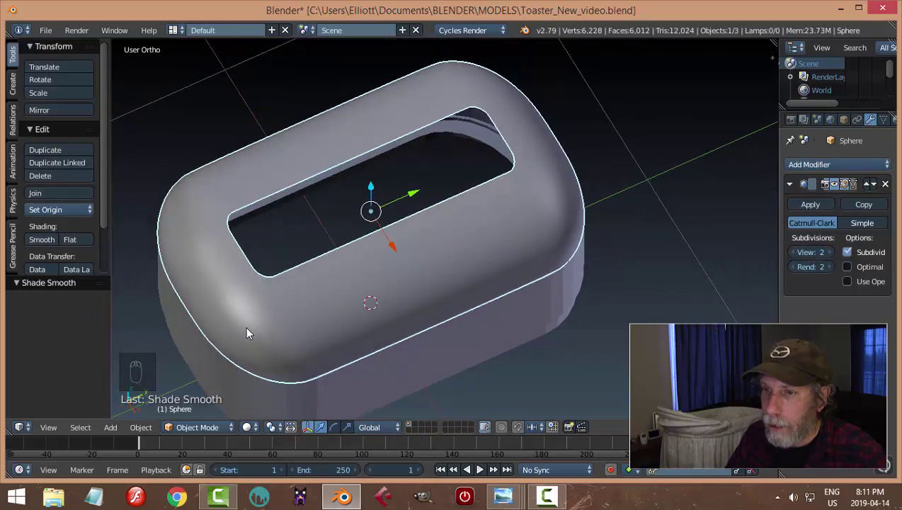
left_click_drag(367, 321, 388, 237)
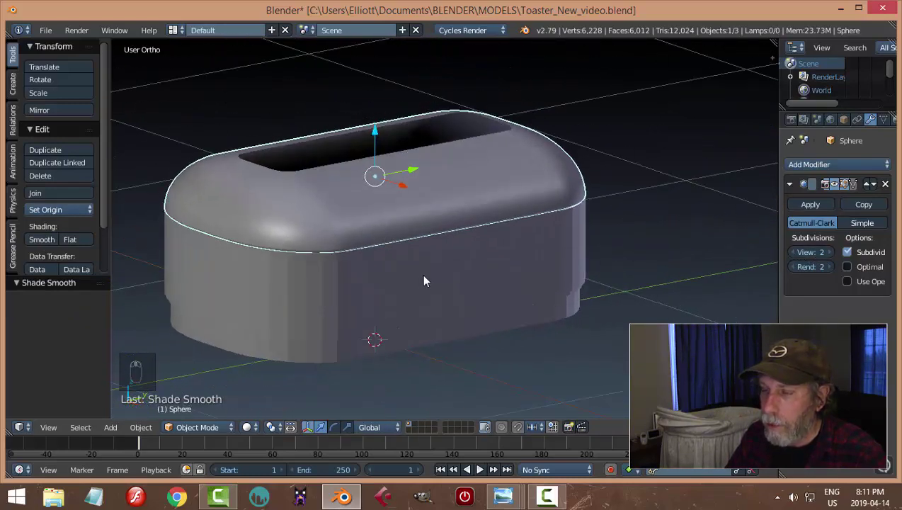
left_click_drag(428, 279, 318, 344)
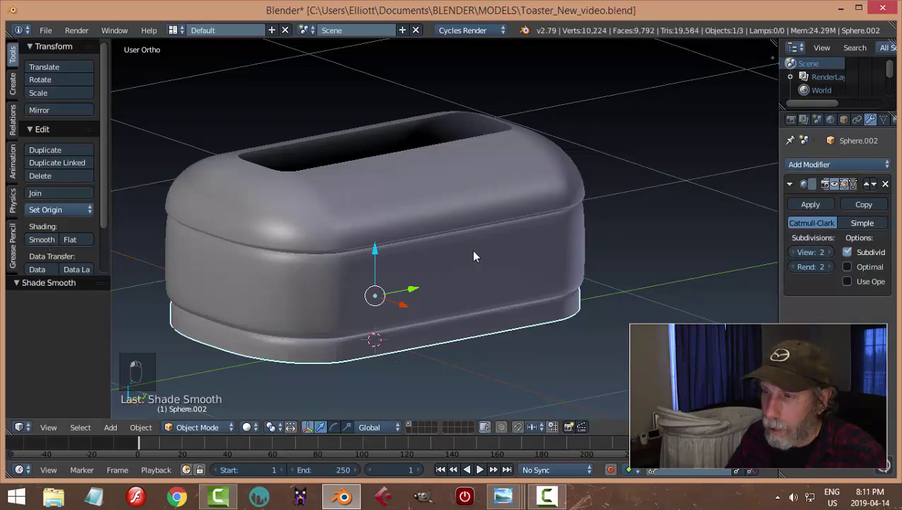
Start an edge loop cut on the top piece near its lower rim
key("Tab")
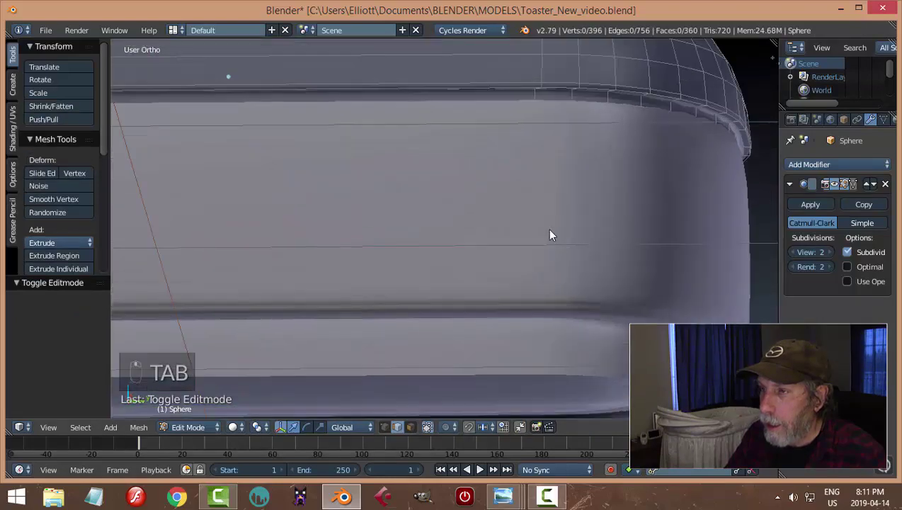
left_click(575, 309)
key("ctrl+e")
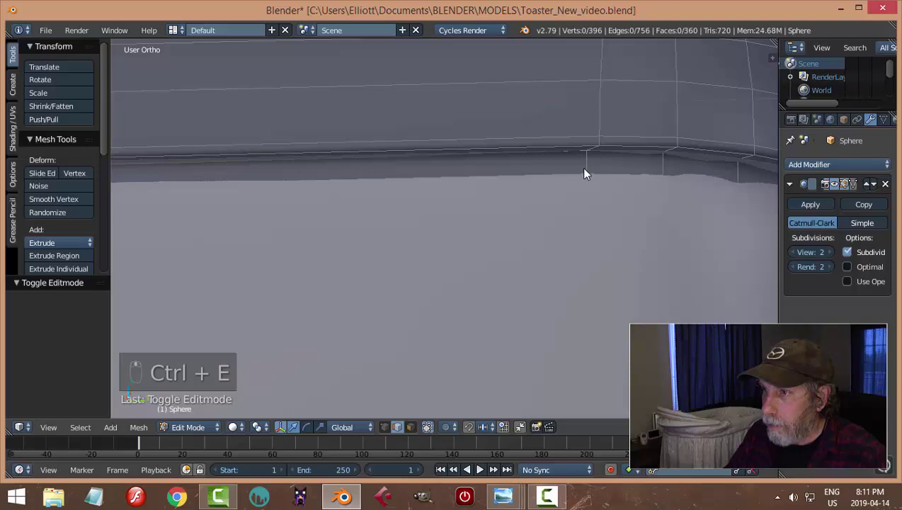
key("ctrl+r")
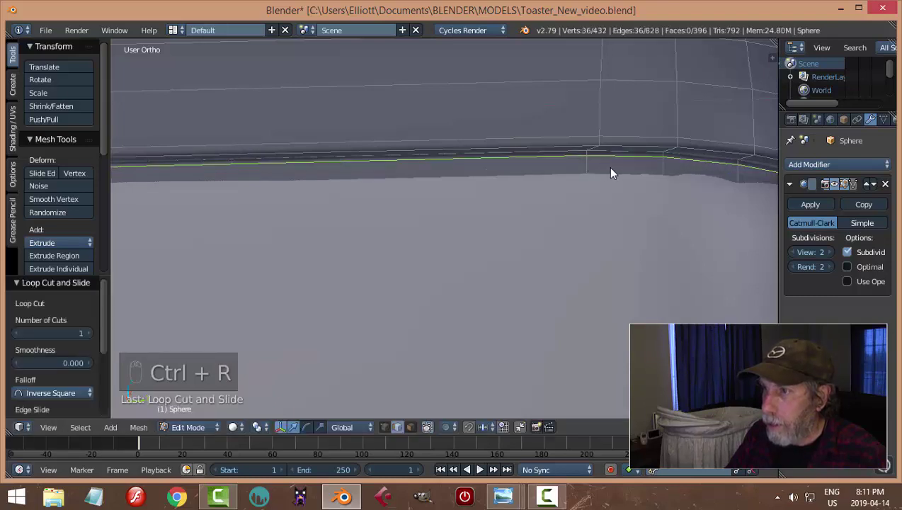
key("a")
key("Tab")
Slide the new loop tight against the rim, confirm it and preview the crisped edge
left_click_drag(532, 243, 640, 278)
key("h")
key("Tab")
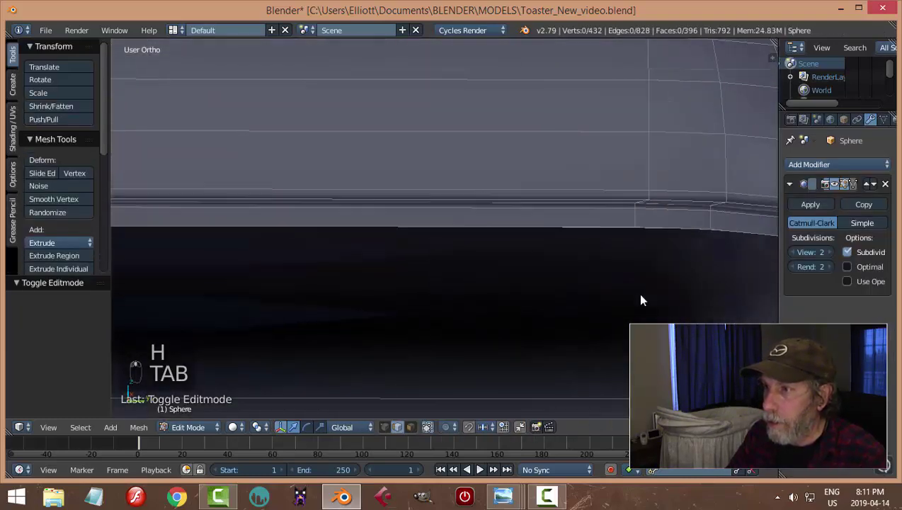
key("Tab")
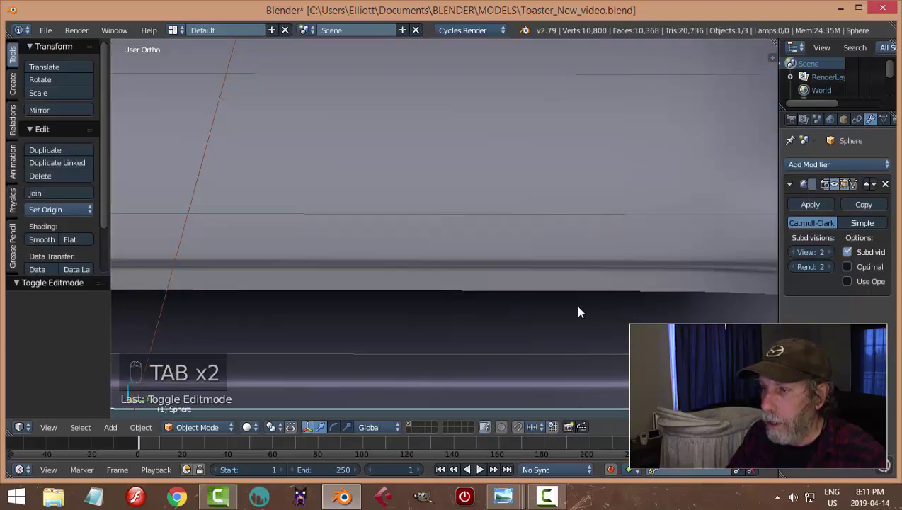
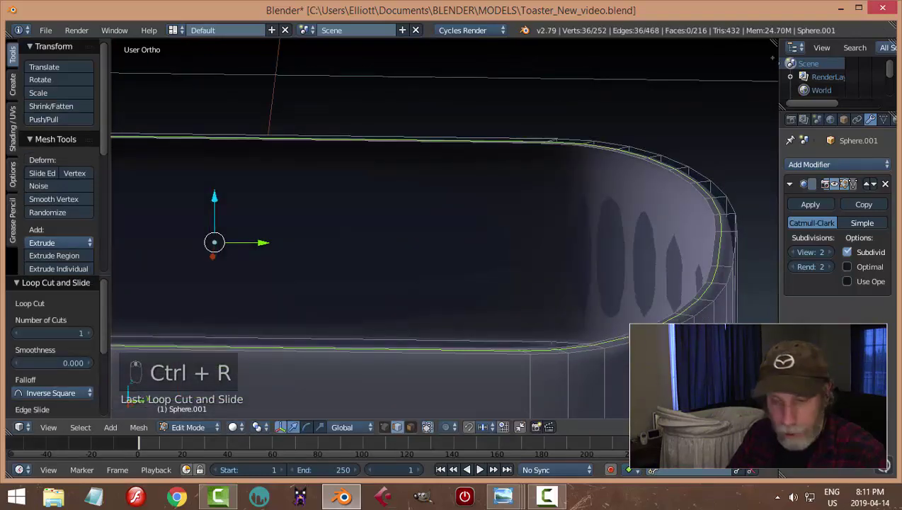
Add edge loops near the base piece's top and bottom edges so they stay crisp
key("a")
key("ctrl+r")
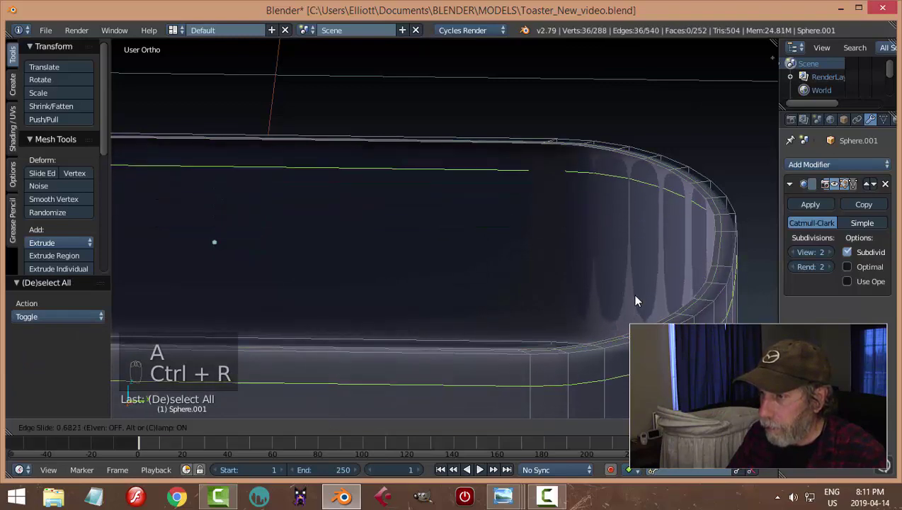
key("Tab")
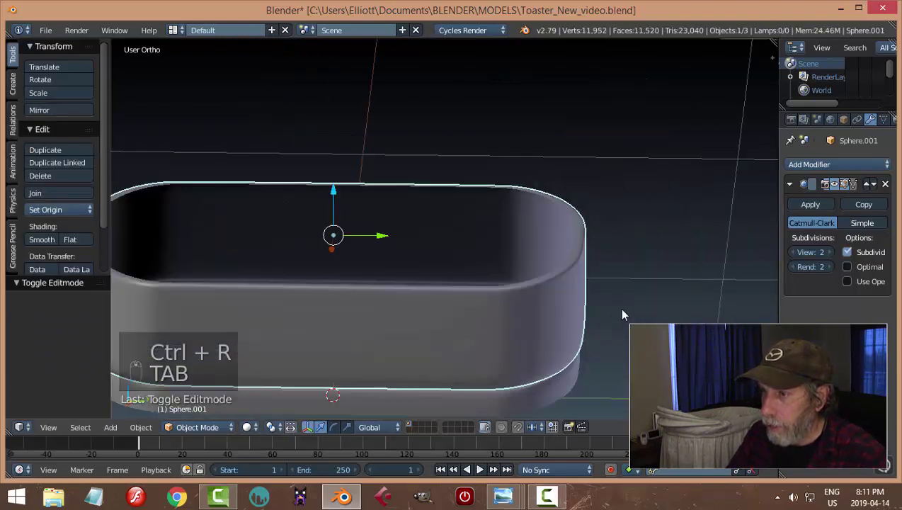
key("Tab")
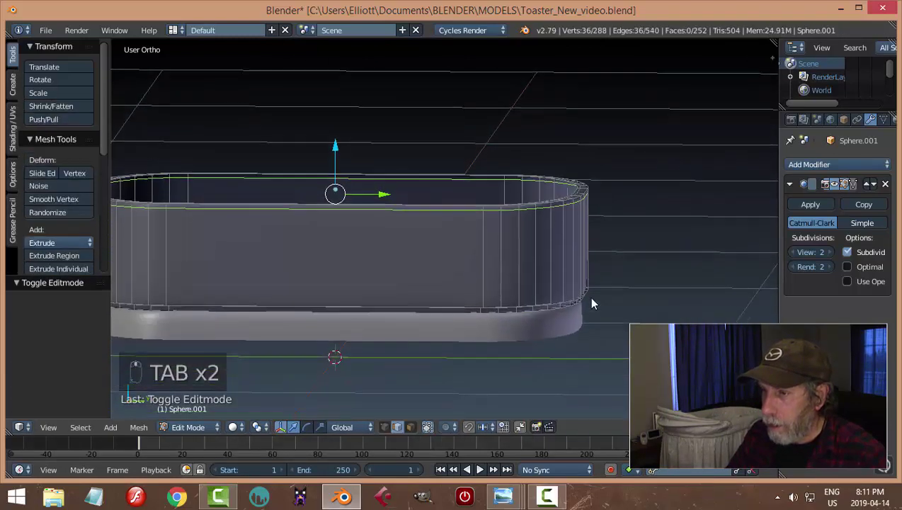
key("ctrl+r")
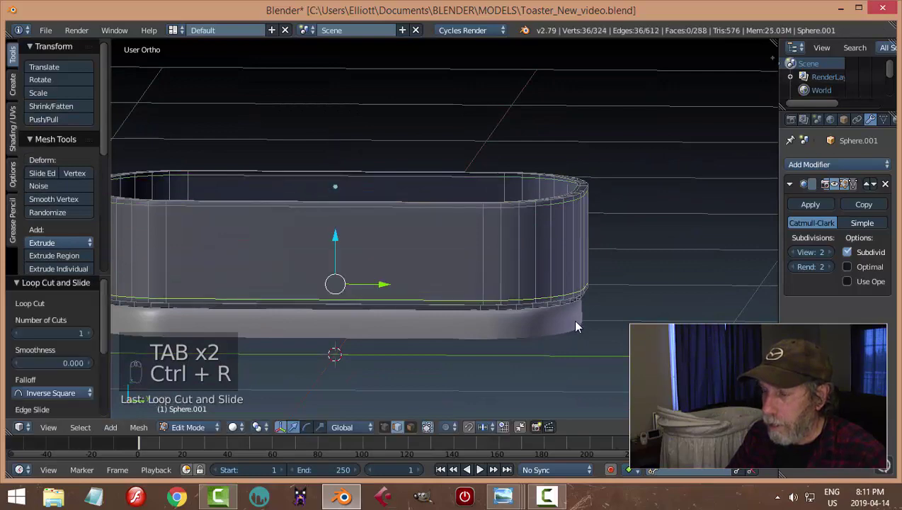
key("Tab")
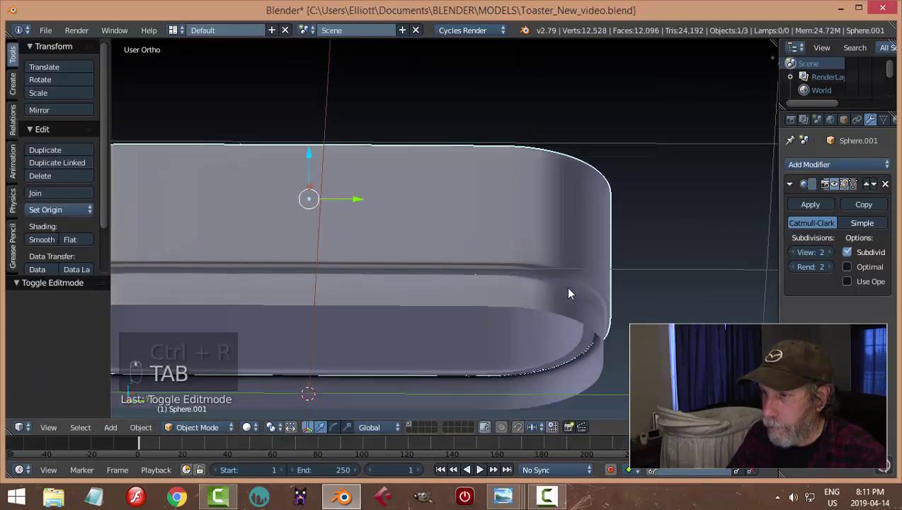
Orbit underneath to check the base's bottom rim, then resume editing its mesh
middle_click(568, 299)
left_click_drag(563, 285, 563, 286)
key("g")
key("h")
middle_click(553, 294)
left_click_drag(563, 187, 597, 289)
key("Tab")
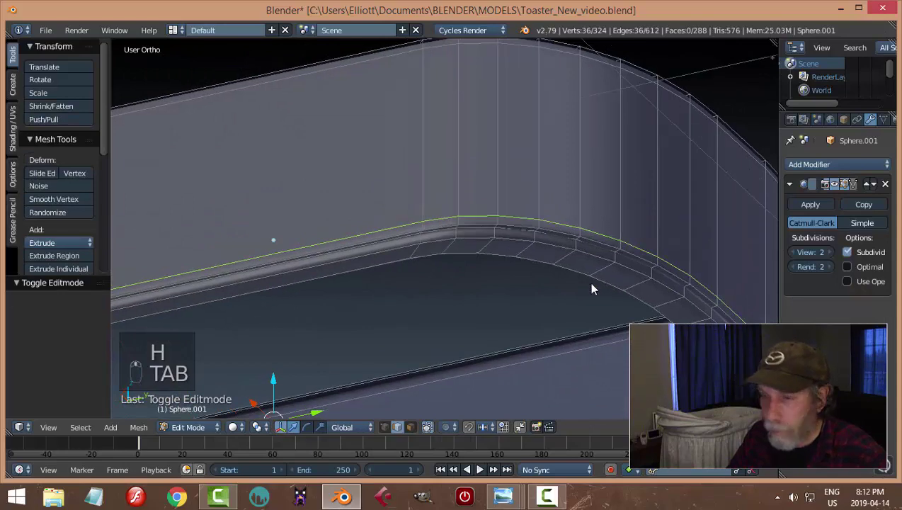
Cut two more edge loops along the base's inner rim and preview the result
key("a")
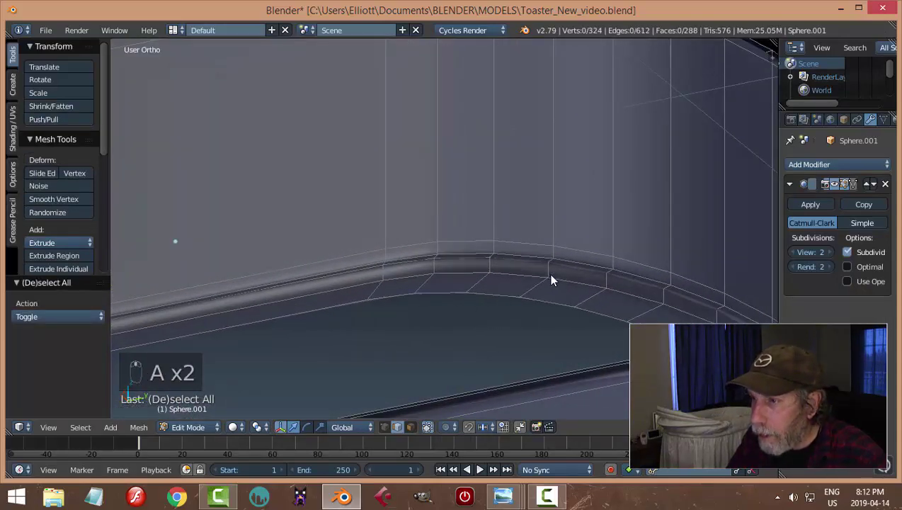
key("ctrl+r")
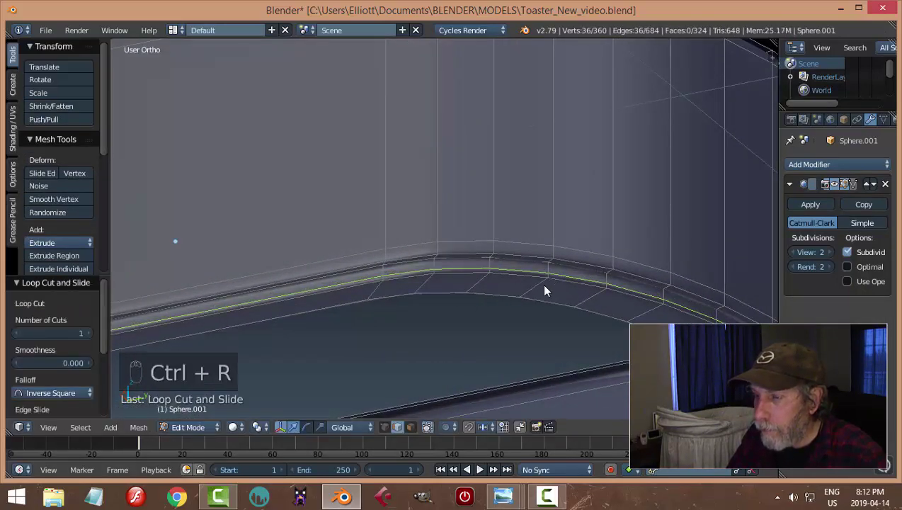
key("Tab")
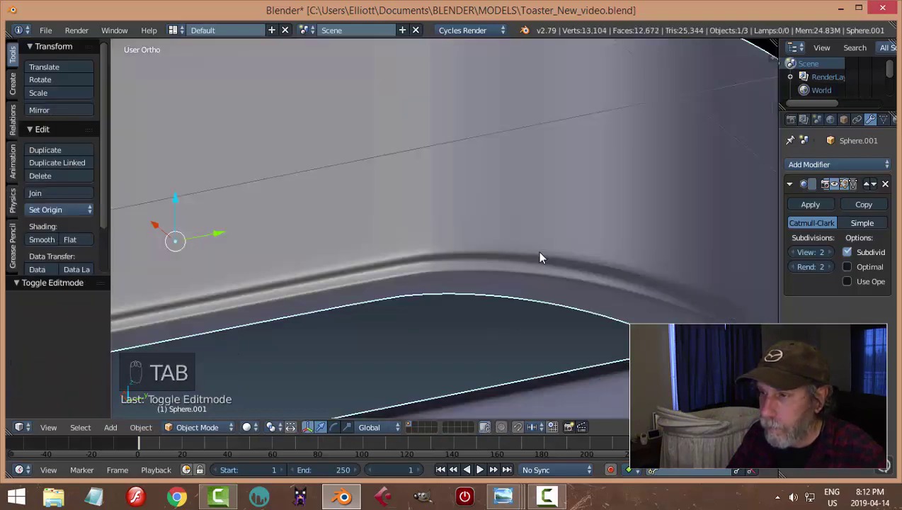
middle_click(563, 245)
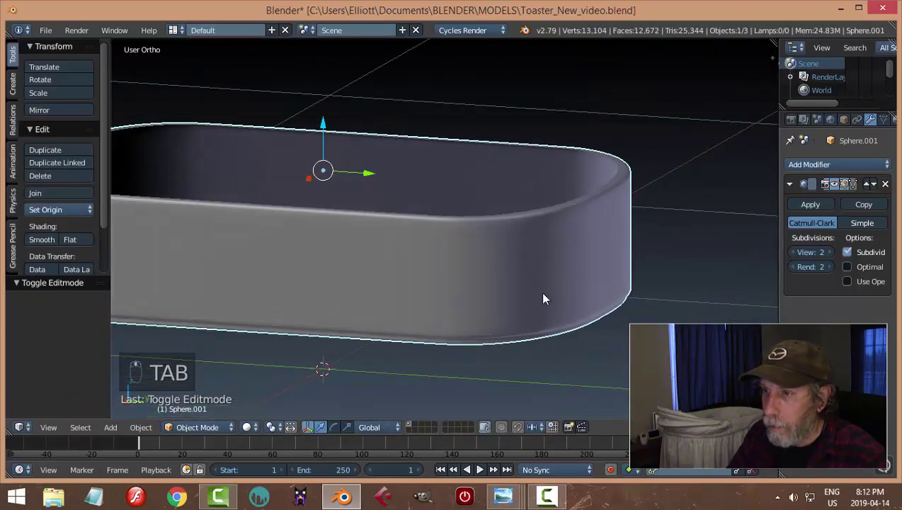
key("Tab")
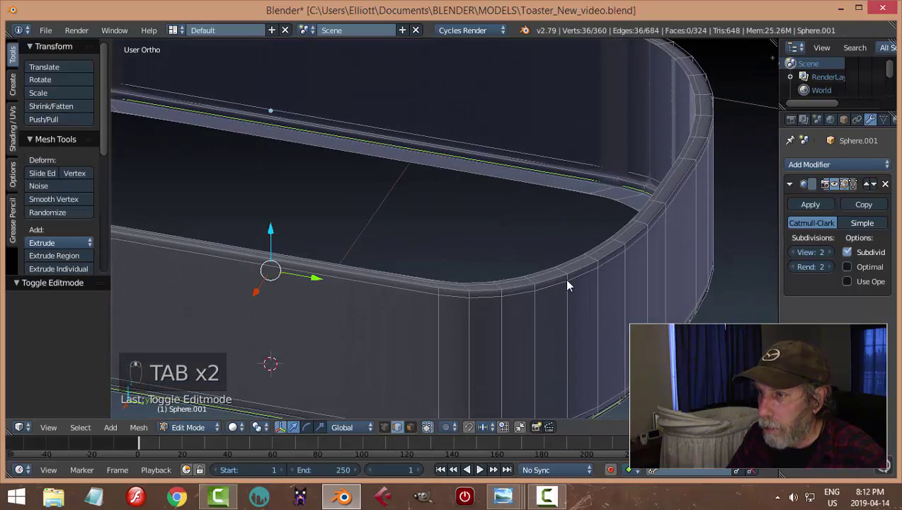
key("ctrl+r")
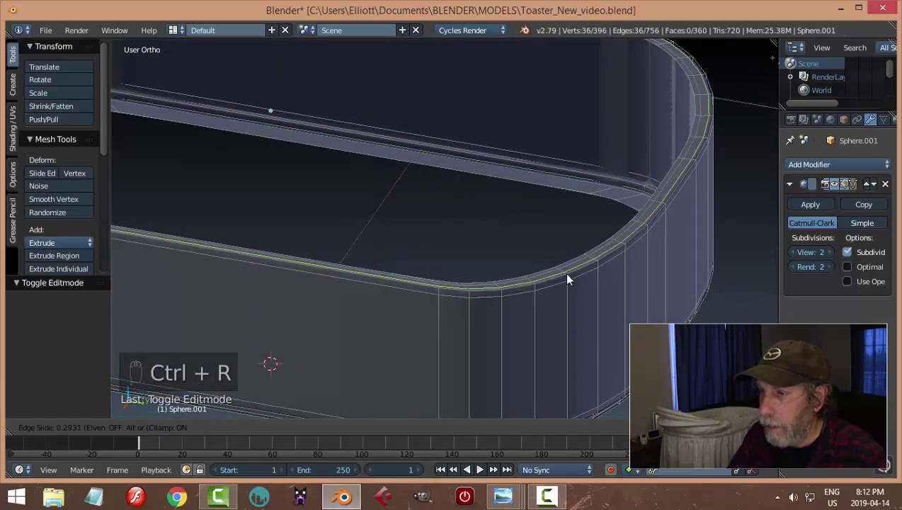
key("Tab")
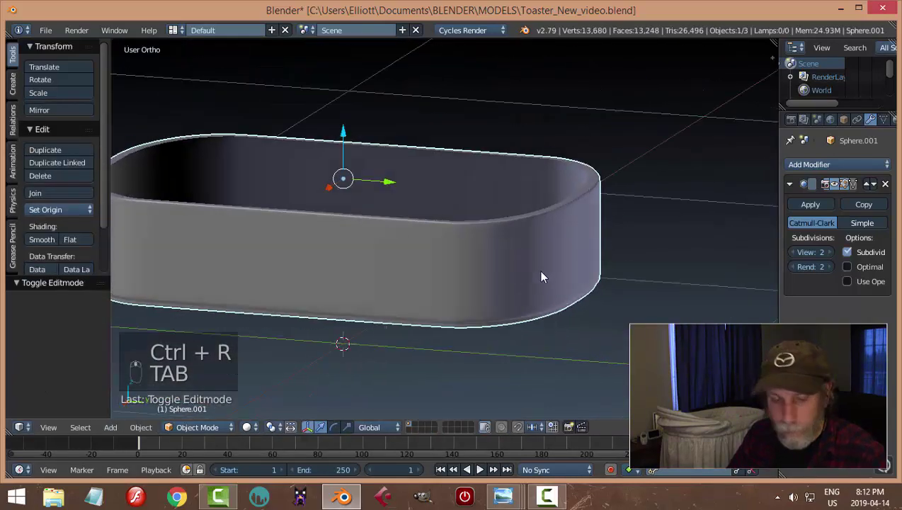
Scale the toaster body from top and bottom views so it fits the base rim
key("a")
key("alt+h")
key("a")
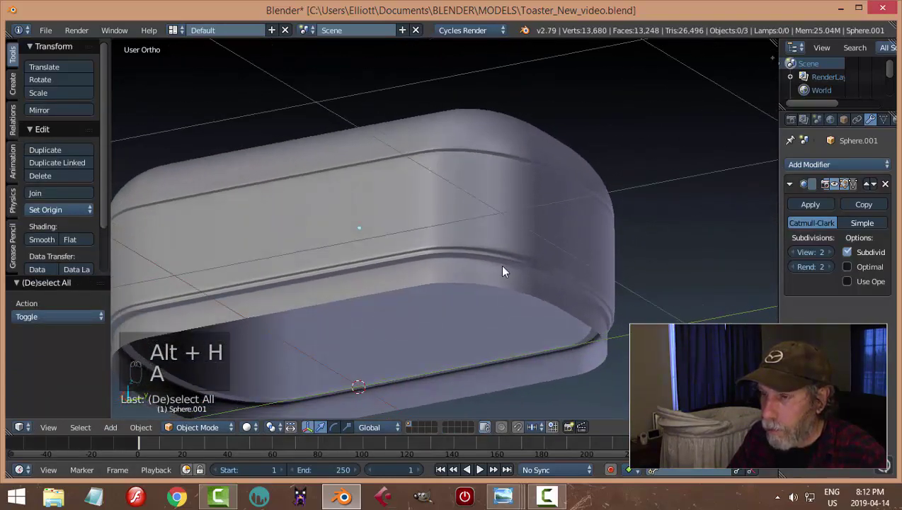
left_click_drag(463, 239, 490, 255)
key("s")
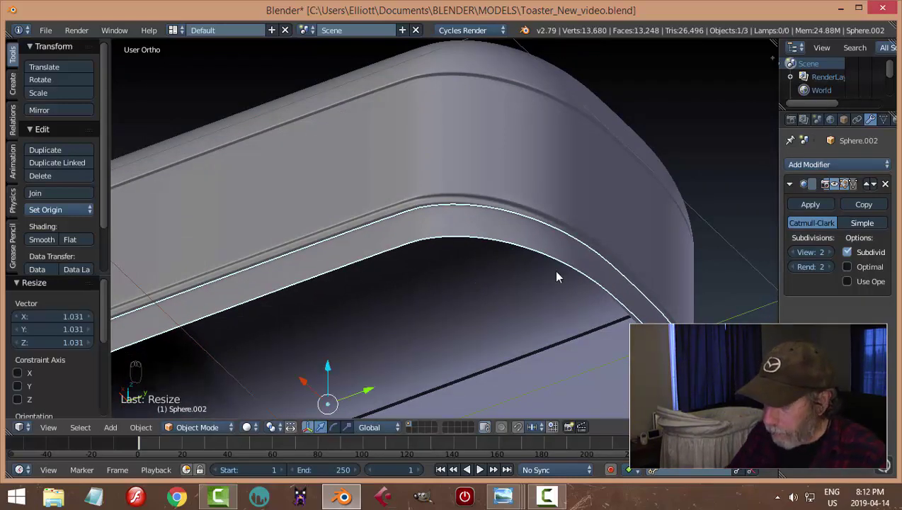
key("KP_7")
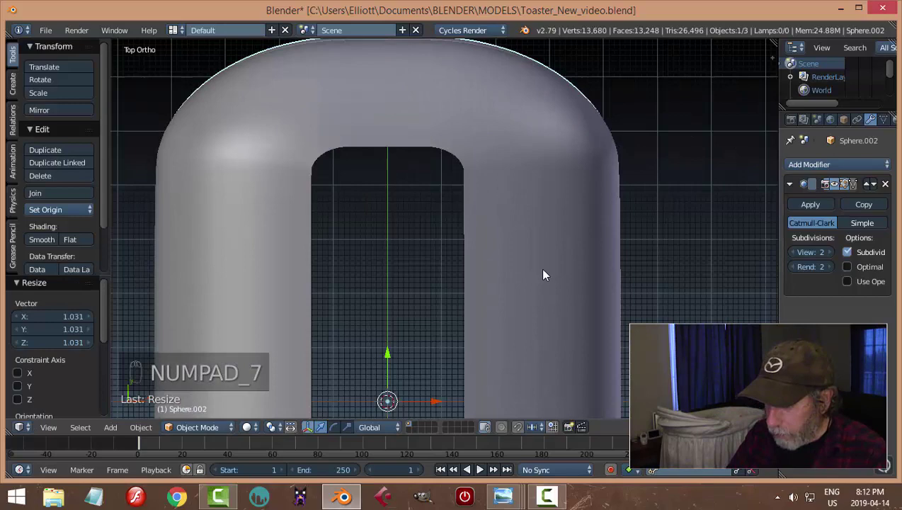
key("ctrl+KP_7")
middle_click(503, 266)
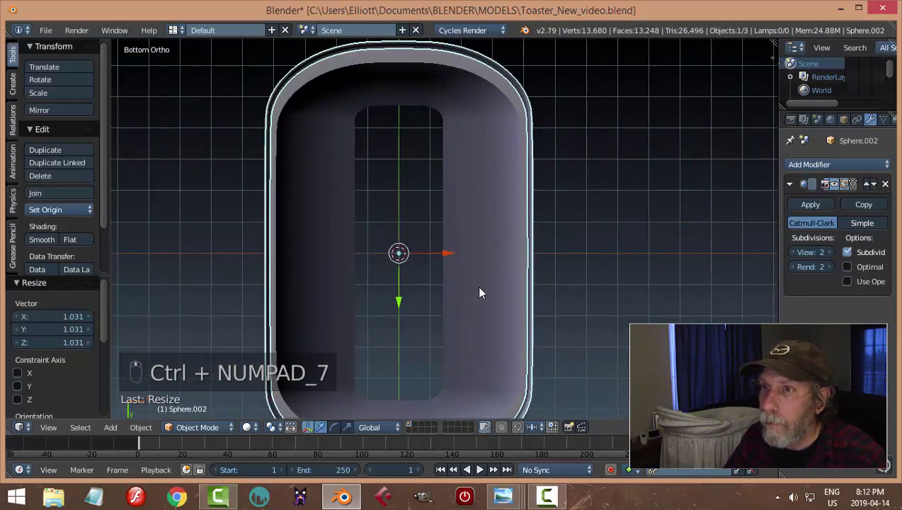
middle_click(500, 316)
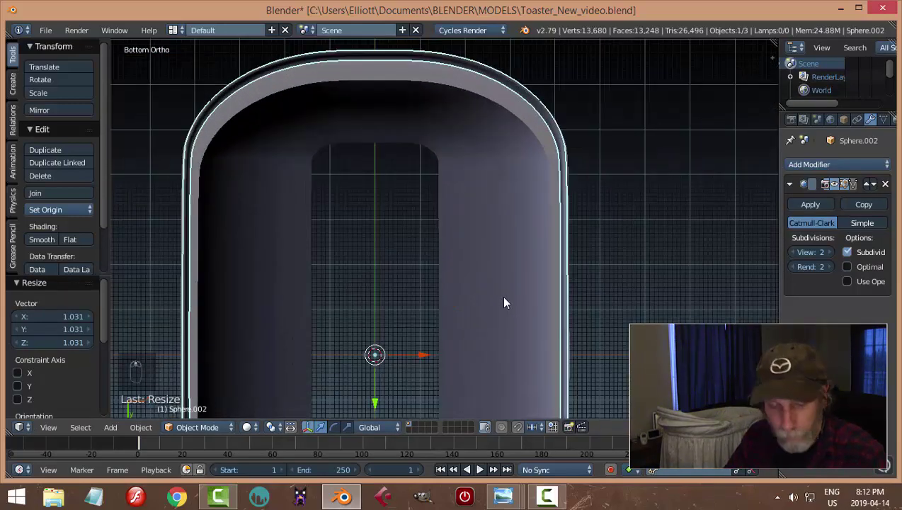
key("s")
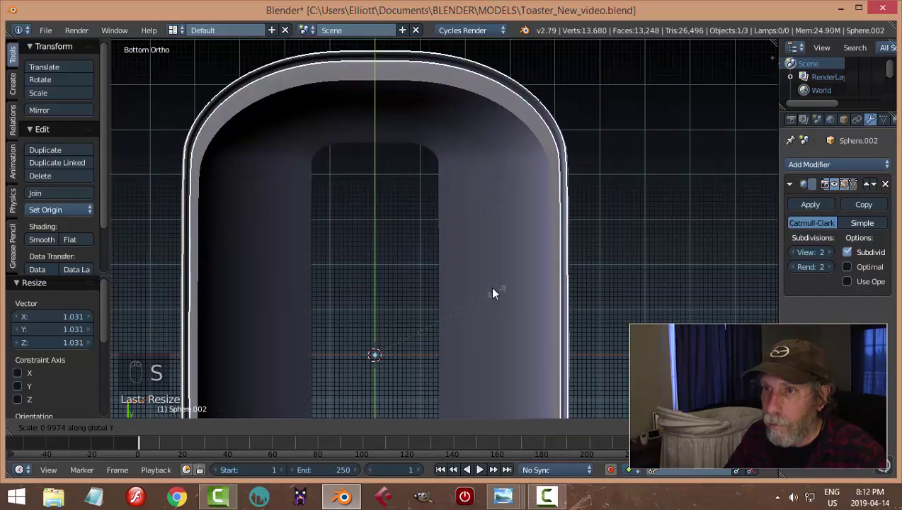
middle_click(449, 204)
middle_click(387, 299)
Add another loop cut on the body from an angled view and leave Edit Mode
key("a")
middle_click(410, 297)
left_click_drag(367, 362, 445, 341)
key("Tab")
key("ctrl+r")
left_click(310, 322)
key("a")
key("Tab")
key("a")
Select the top piece, enter mesh editing and look down into the slot
right_click(419, 318)
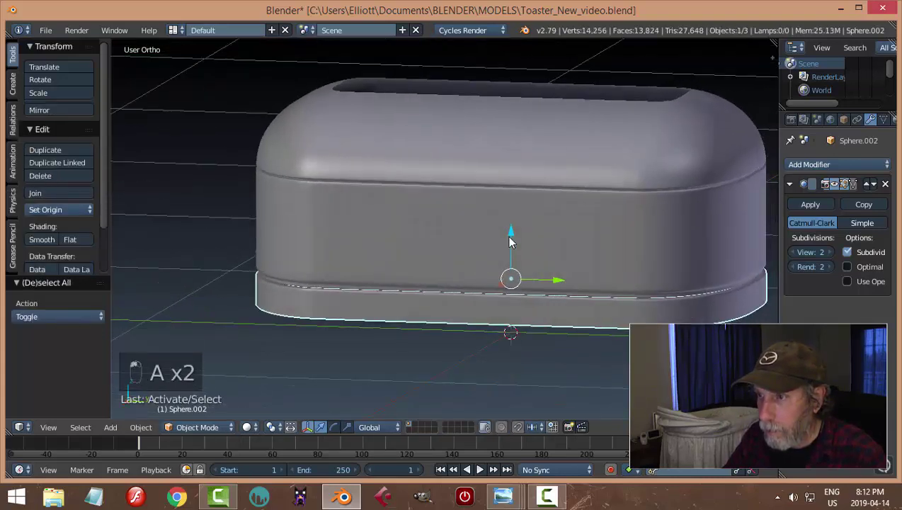
right_click(515, 239)
key("a")
left_click_drag(436, 212, 528, 223)
right_click(528, 223)
left_click(538, 311)
key("Tab")
middle_click(560, 292)
left_click_drag(535, 220, 655, 278)
Extrude and slightly scale the slot's edge loop to tighten the opening
key("e")
key("s")
left_click_drag(631, 299, 680, 297)
key("s")
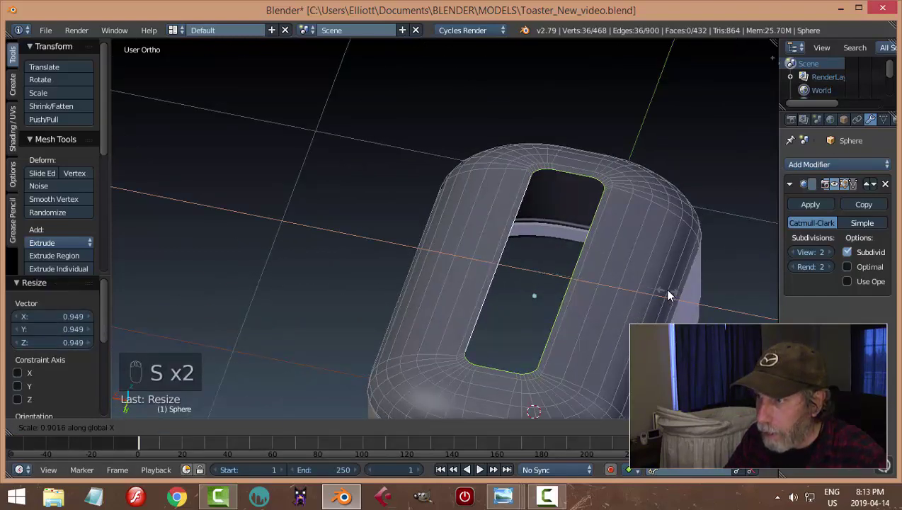
Extrude the slot loop down into the body to recess the opening's rim
middle_click(612, 299)
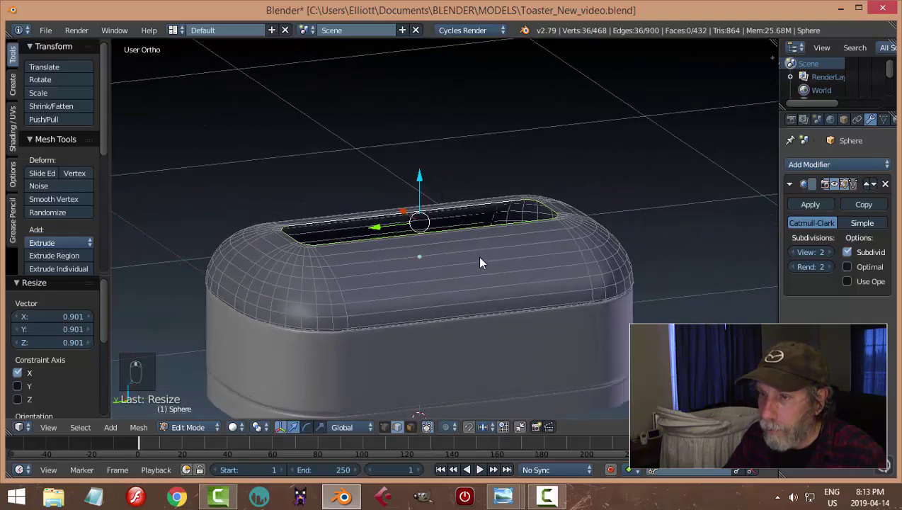
key("e")
left_click_drag(438, 211, 438, 221)
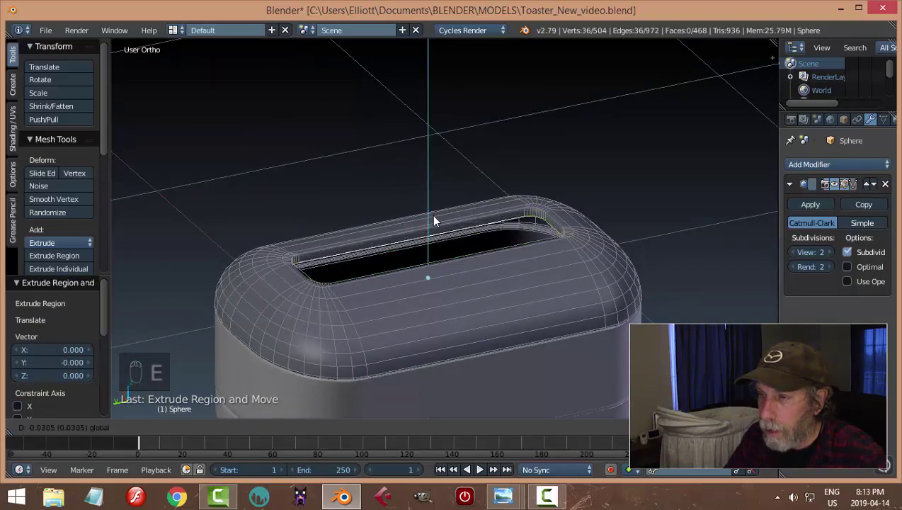
key("a")
middle_click(471, 258)
middle_click(499, 276)
left_click_drag(515, 241, 587, 244)
Bevel the slot rim edges, check the result and save the file
key("ctrl+b")
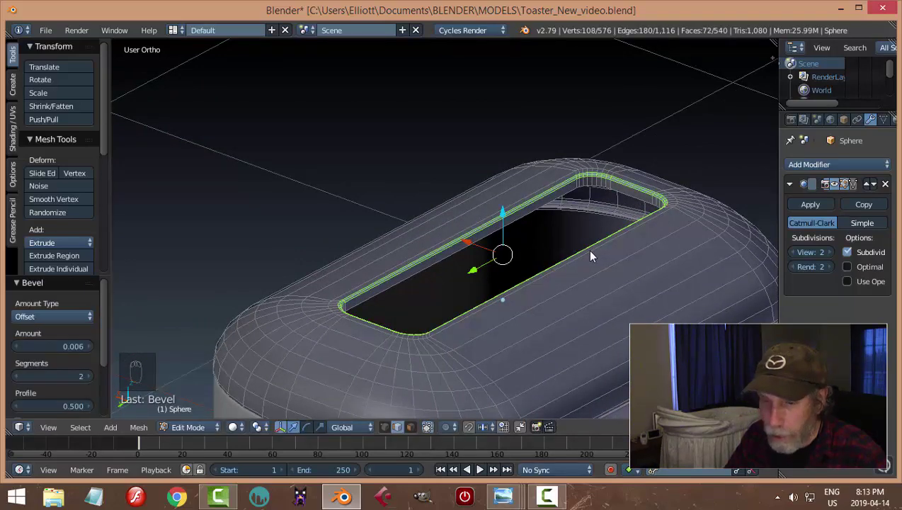
key("a")
key("Tab")
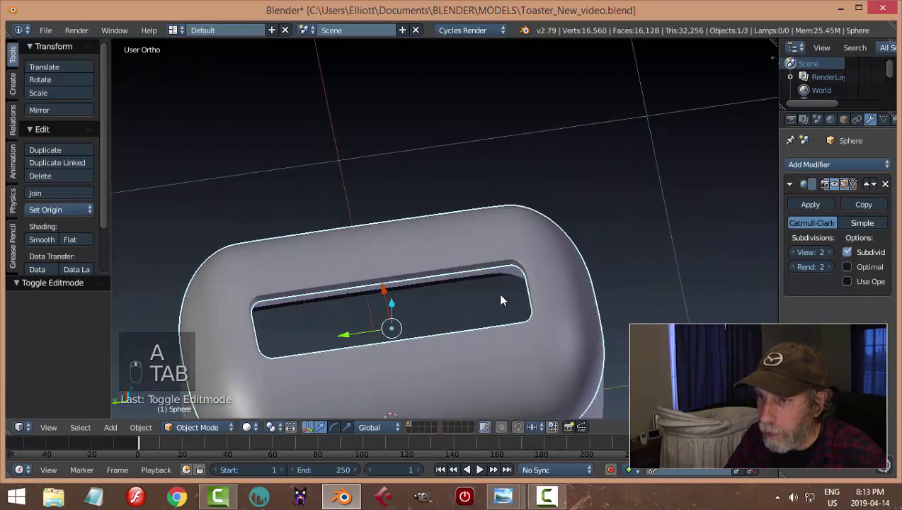
key("a")
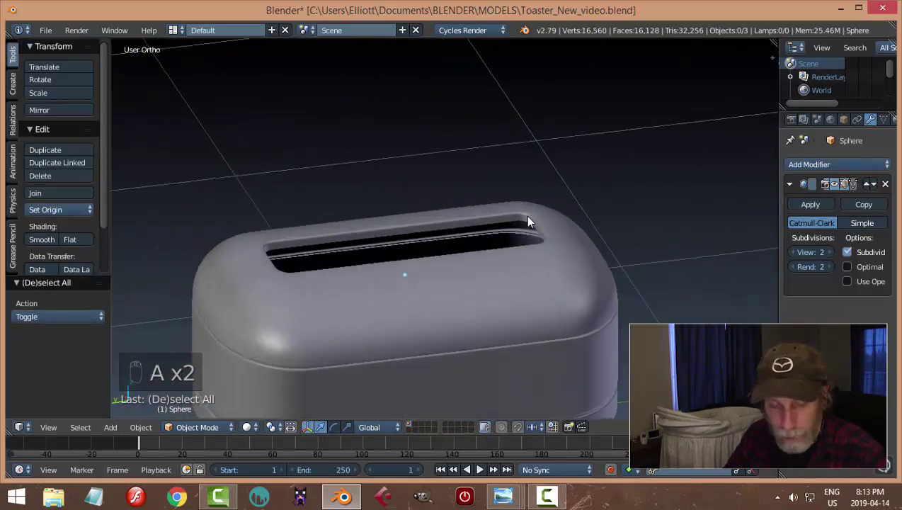
key("ctrl+s")
left_click_drag(533, 208, 538, 223)
key("Tab")
Duplicate the opening's top edge loop, separate it as its own object and recentre its origin
right_click(557, 228)
left_click_drag(598, 260, 692, 234)
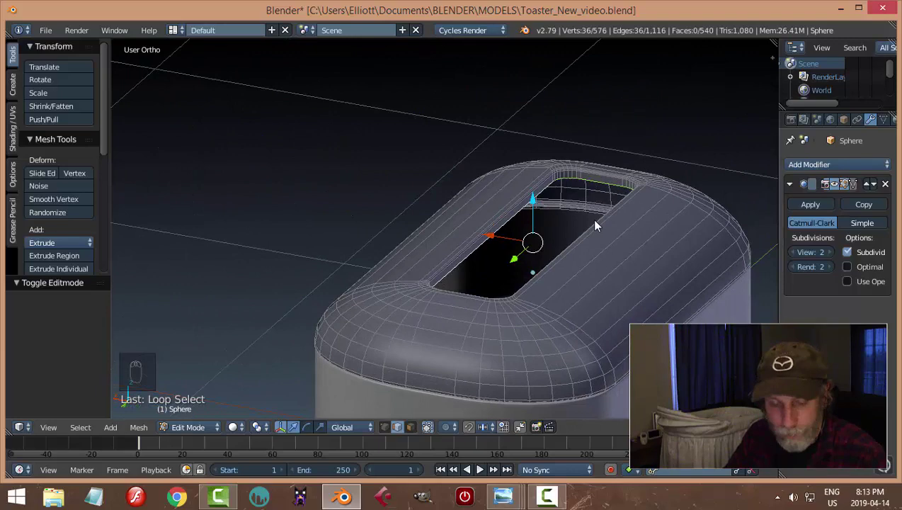
key("shift+d")
key("p")
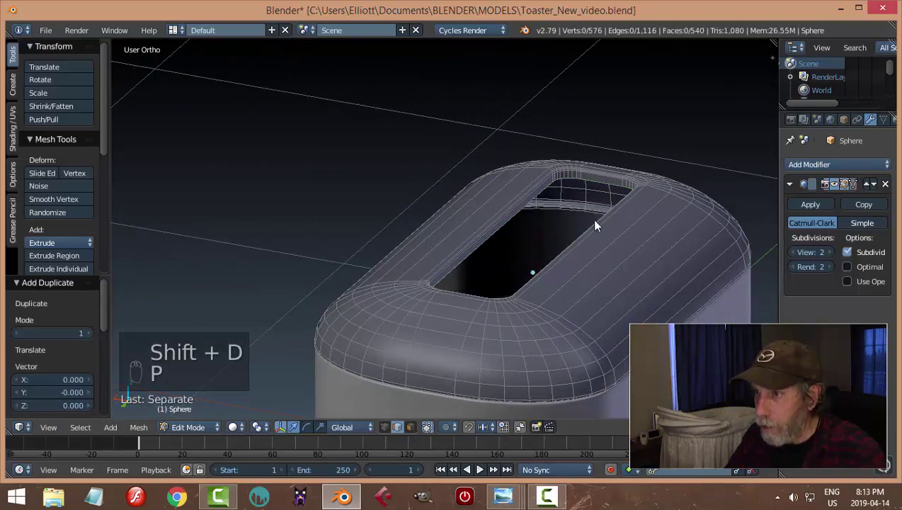
key("Tab")
left_click_drag(535, 211, 519, 214)
middle_click(432, 241)
key("Tab")
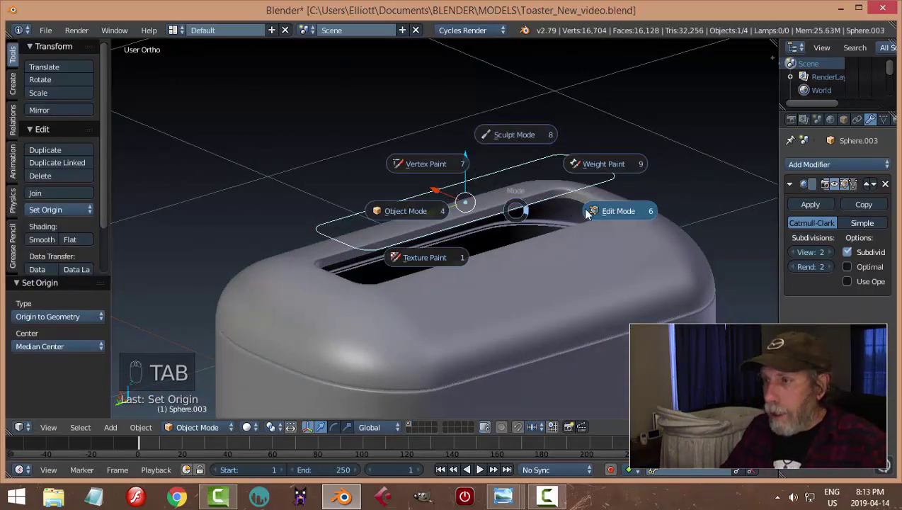
Select all vertices of the separated outline and fill it with a face
key("a")
key("ctrl+Tab")
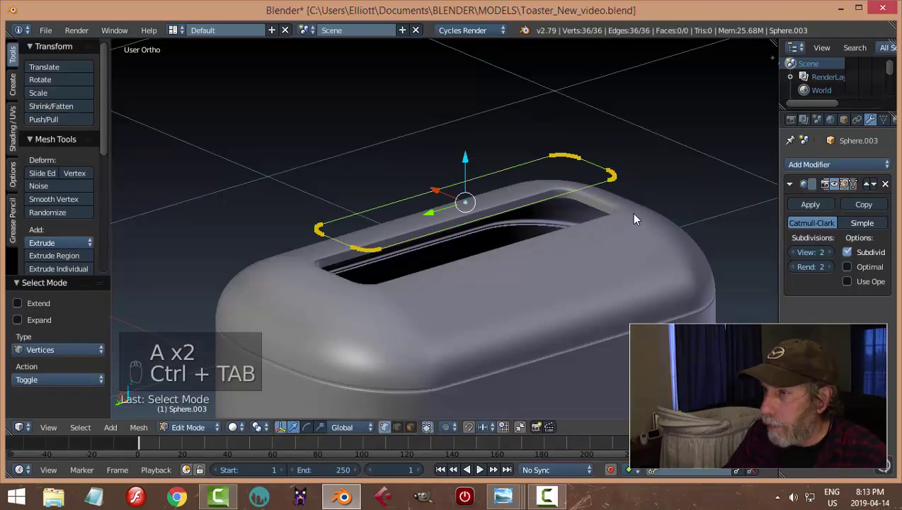
key("a")
key("a")
left_click_drag(591, 240, 595, 277)
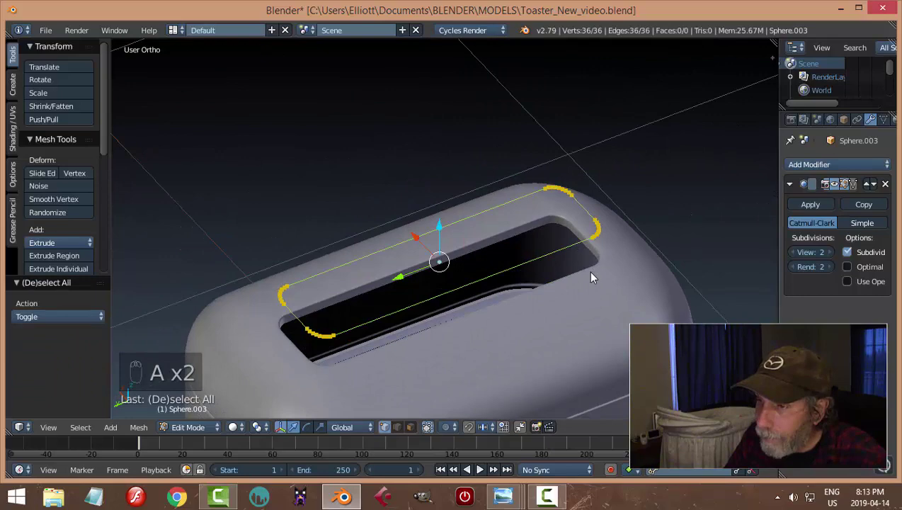
left_click_drag(544, 285, 558, 248)
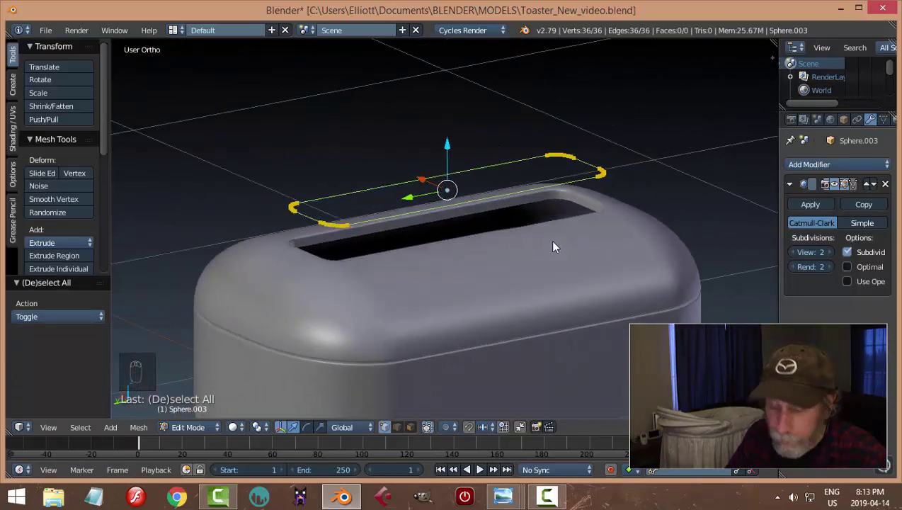
key("f")
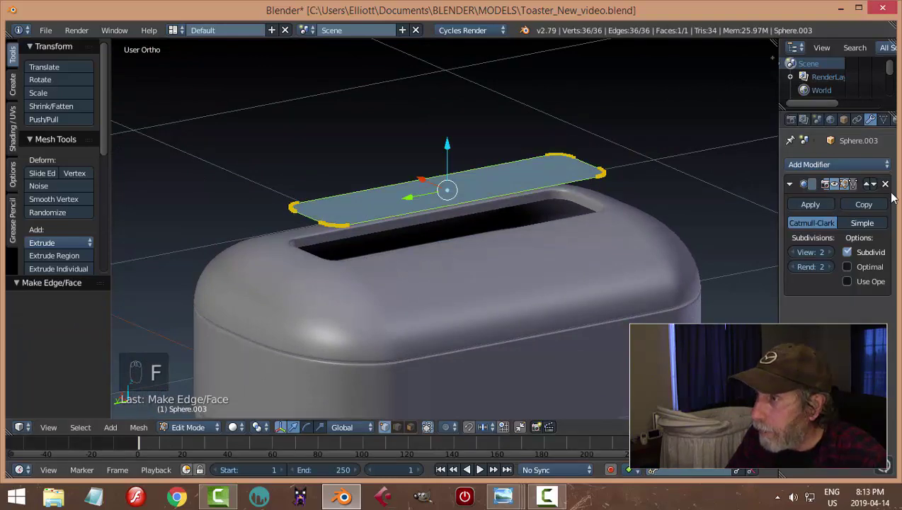
Extrude the panel downward and recalculate its normals
left_click_drag(895, 187, 571, 255)
middle_click(572, 255)
key("e")
left_click_drag(424, 154, 423, 212)
key("a")
key("a")
key("ctrl+n")
key("a")
key("Tab")
Scale the panel to sit inside the top opening and inspect it from several angles
right_click(429, 149)
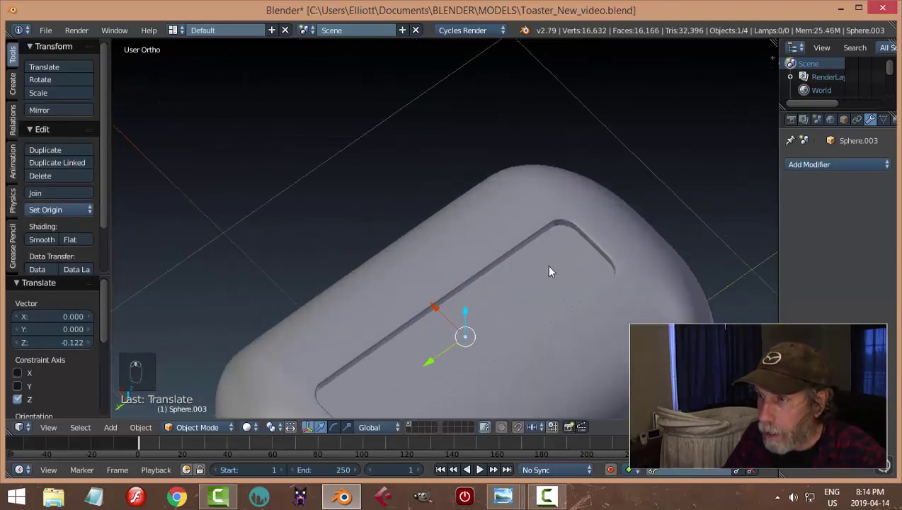
left_click_drag(531, 223, 576, 215)
key("s")
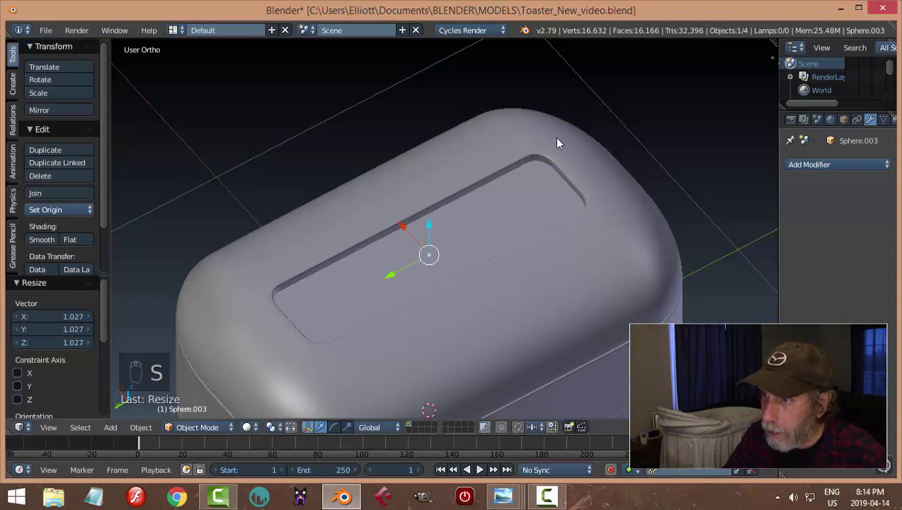
key("a")
left_click_drag(574, 244, 294, 173)
left_click_drag(353, 183, 436, 248)
left_click_drag(424, 210, 476, 165)
left_click_drag(477, 165, 72, 242)
left_click_drag(72, 242, 489, 258)
Snap the 3D cursor to the panel's centre and add a new plane there
key("shift+s")
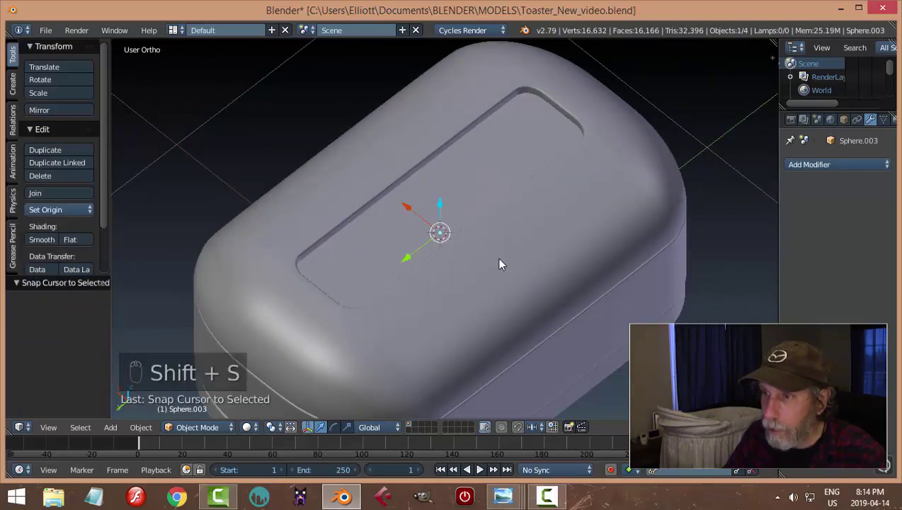
left_click_drag(495, 267, 535, 263)
key("shift+a")
key("Tab")
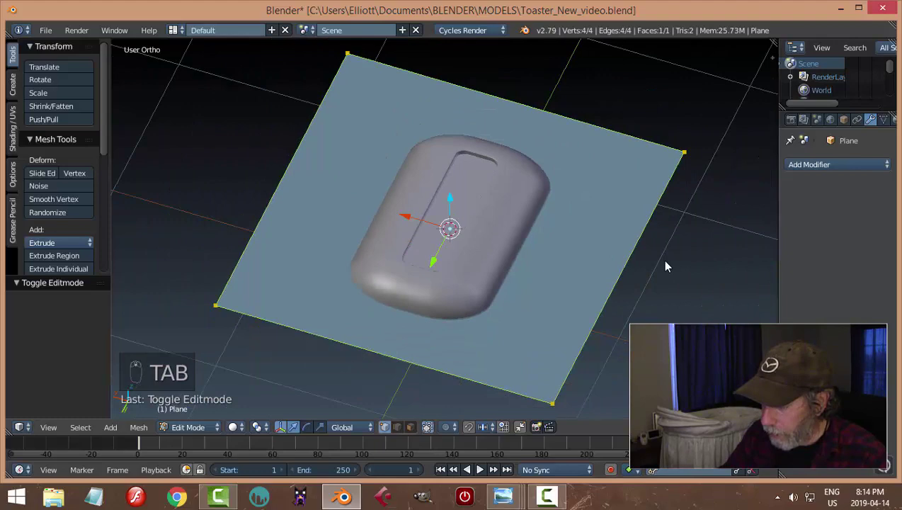
From top view, raise the plane above the toaster and scale it along X into a thin strip inside the panel
key("KP_7")
key("s")
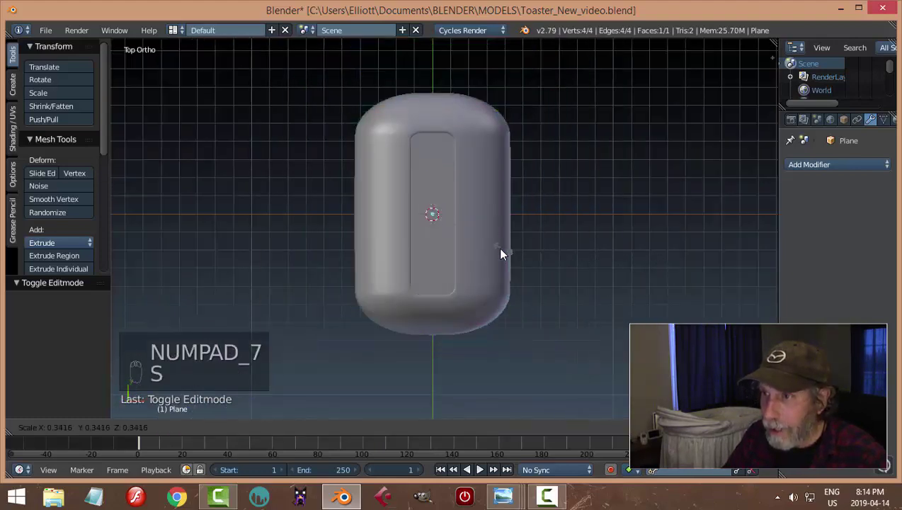
left_click(446, 172)
left_click(445, 149)
key("KP_7")
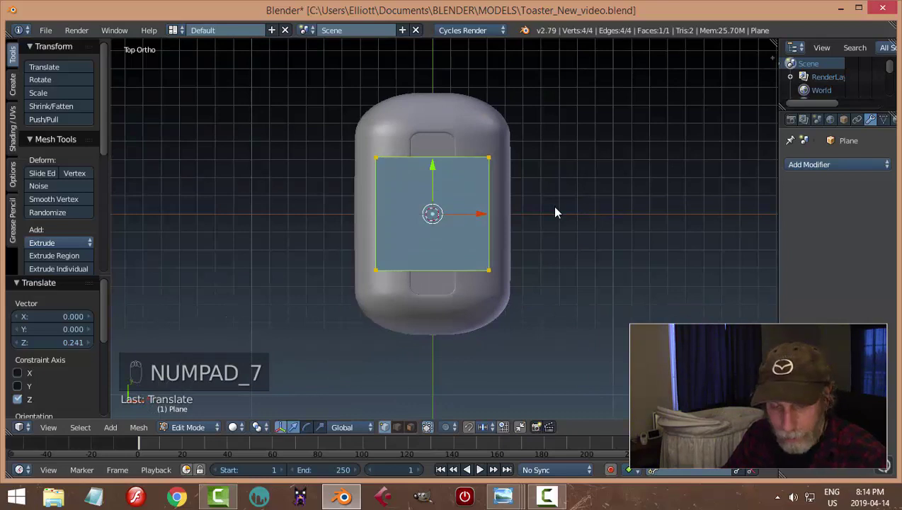
key("s")
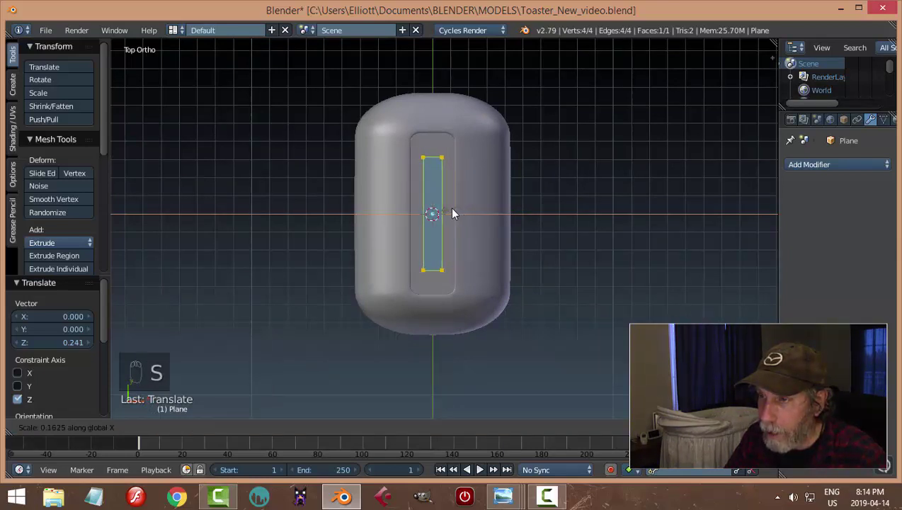
key("s")
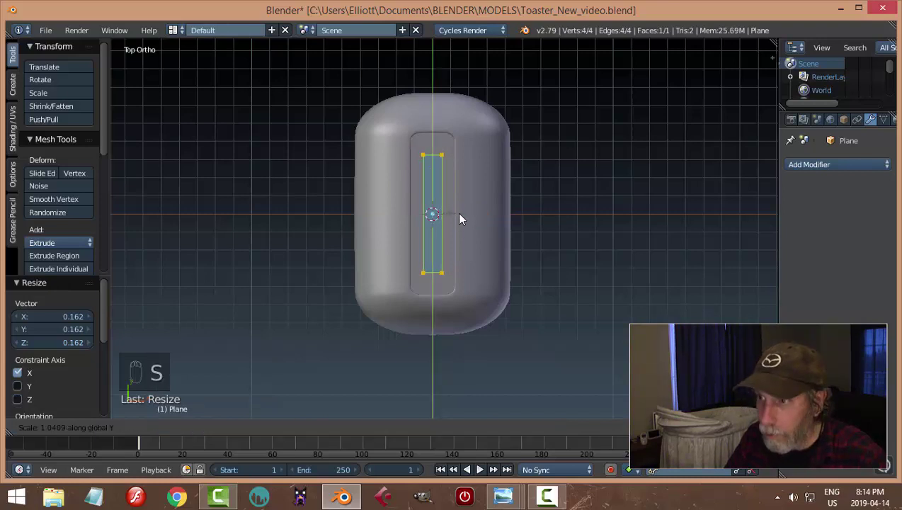
left_click_drag(479, 222, 502, 235)
left_click_drag(502, 235, 508, 230)
key("s")
middle_click(516, 266)
Extrude the strip upward into a block and recalculate its normals
key("e")
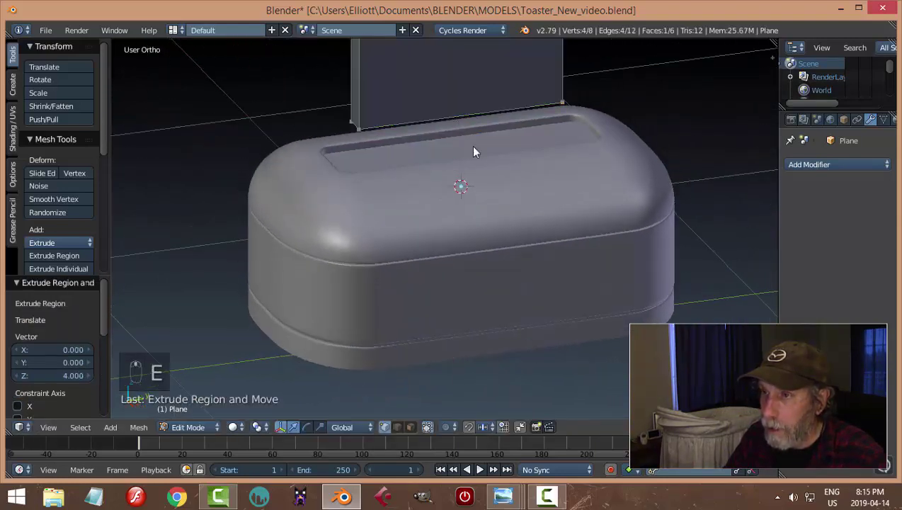
key("ctrl+z")
key("e")
left_click_drag(383, 230, 429, 268)
key("a")
key("a")
key("ctrl+n")
key("a")
key("Tab")
Select the block's vertical end edges and bevel them with Ctrl+B
middle_click(349, 227)
middle_click(458, 316)
left_click(457, 315)
middle_click(435, 254)
key("Tab")
middle_click(308, 284)
key("ctrl+Tab")
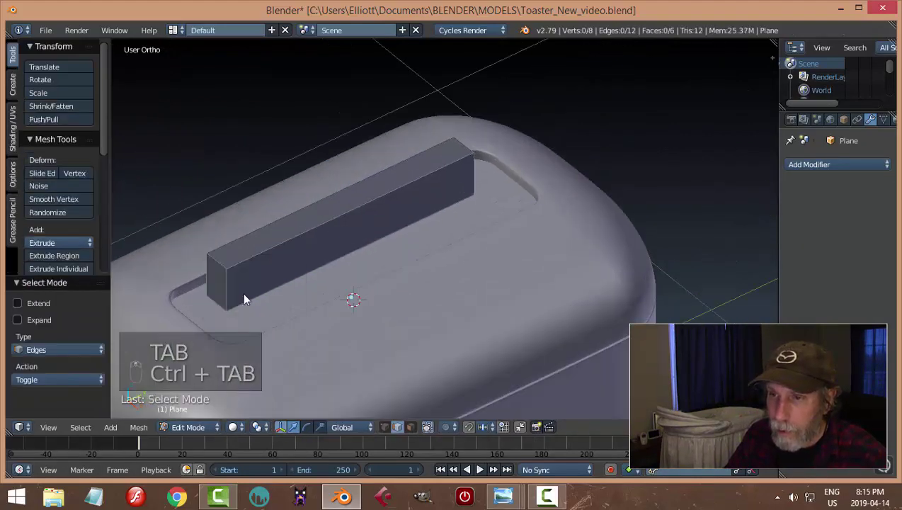
left_click_drag(234, 288, 581, 222)
key("ctrl+b")
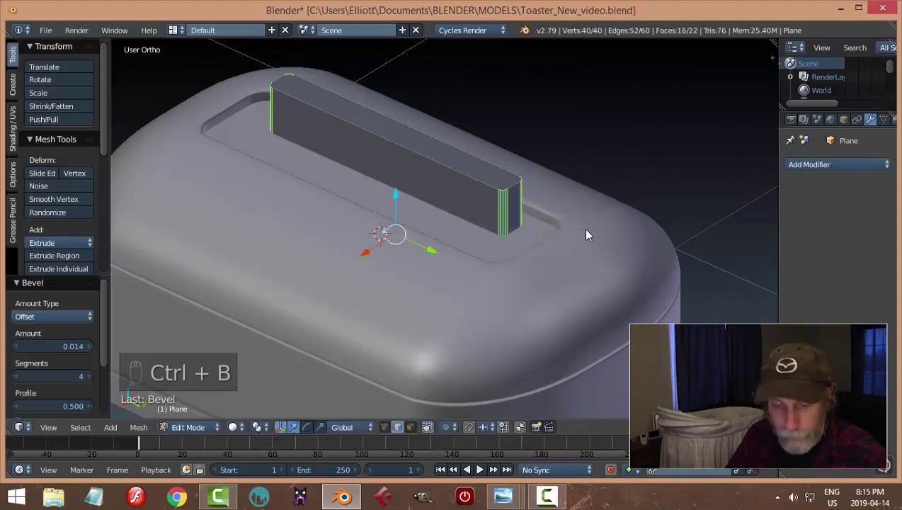
Add a Mirror modifier to the block using Sphere.003 as mirror object, giving two parallel bars
key("a")
key("Tab")
middle_click(498, 234)
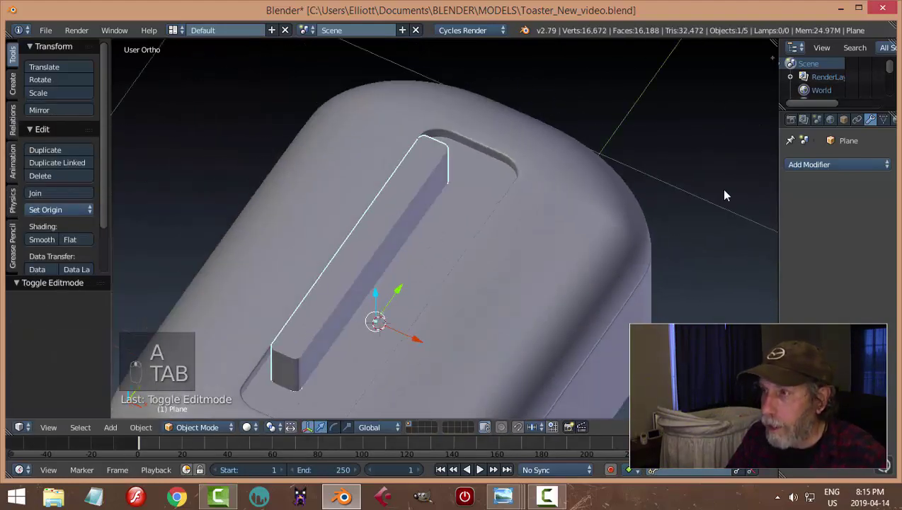
left_click_drag(816, 167, 547, 273)
left_click_drag(546, 273, 889, 320)
left_click_drag(889, 320, 522, 214)
middle_click(522, 214)
Adjust the mirrored bars in the top slot and inspect them from several angles
key("Tab")
key("a")
left_click_drag(456, 332, 542, 322)
key("a")
middle_click(542, 322)
key("Tab")
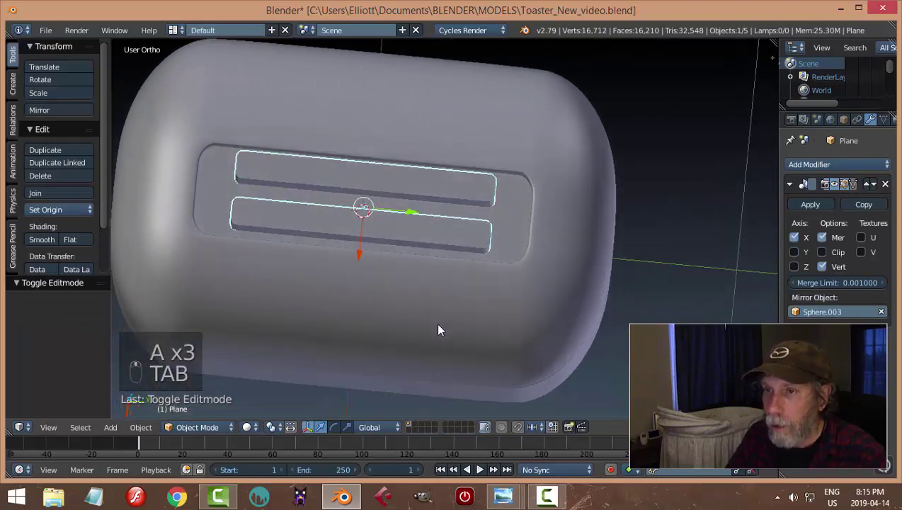
middle_click(442, 270)
middle_click(442, 269)
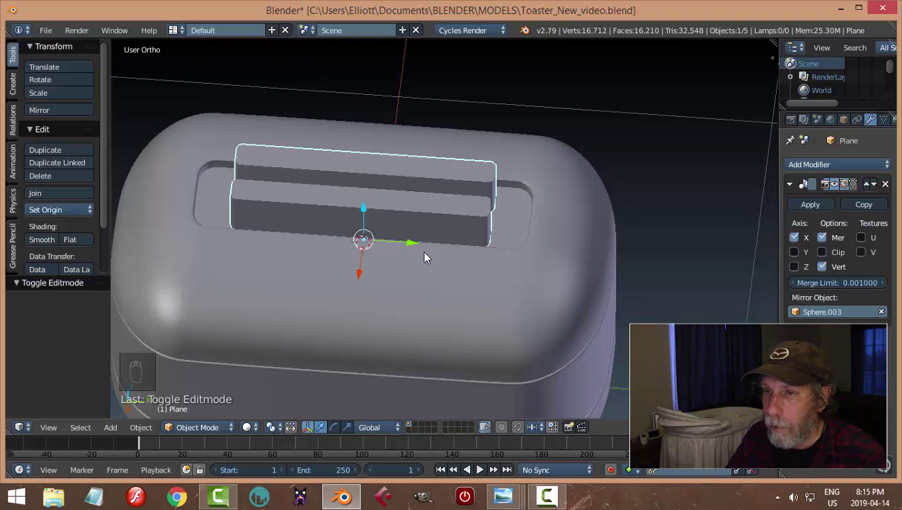
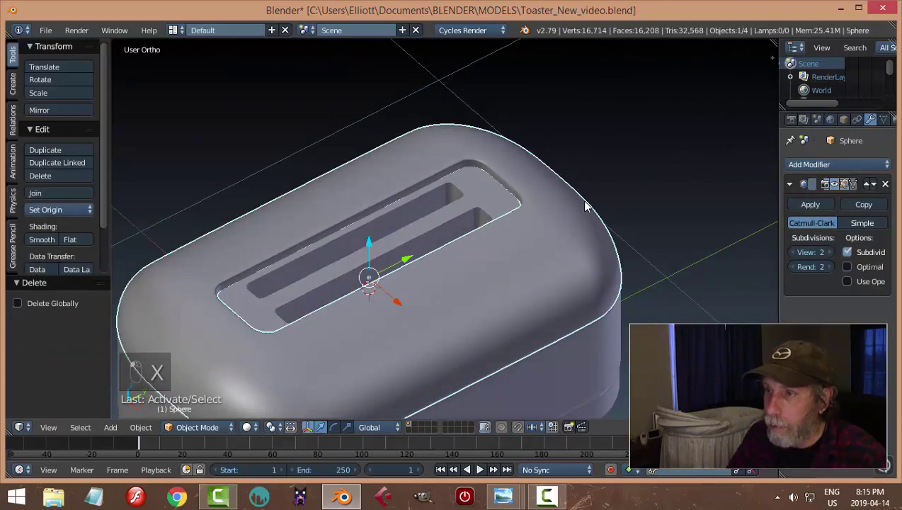
Cut the two slots into the top panel with the bars and bevel the edges around both slots
key("Tab")
key("Tab")
left_click(491, 160)
key("Tab")
left_click_drag(546, 181, 287, 246)
left_click_drag(366, 194, 558, 324)
middle_click(567, 340)
left_click(560, 334)
left_click_drag(491, 325, 316, 261)
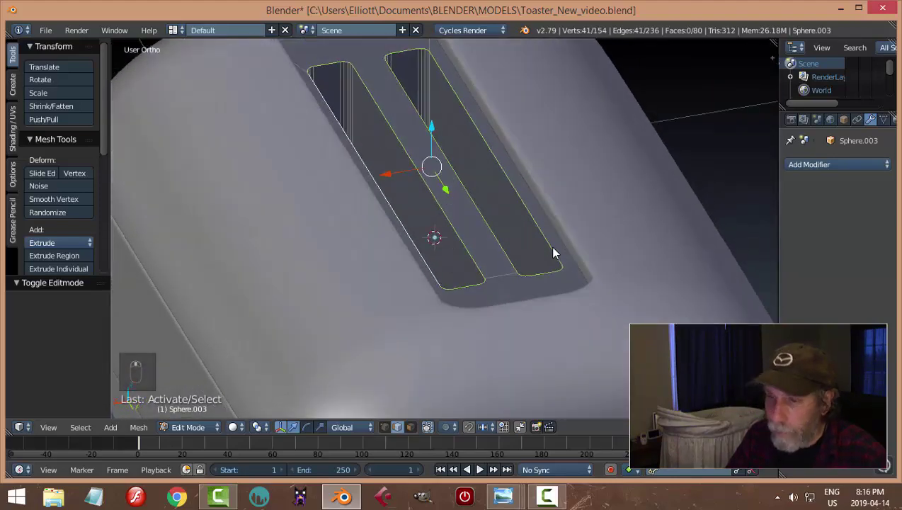
key("ctrl+b")
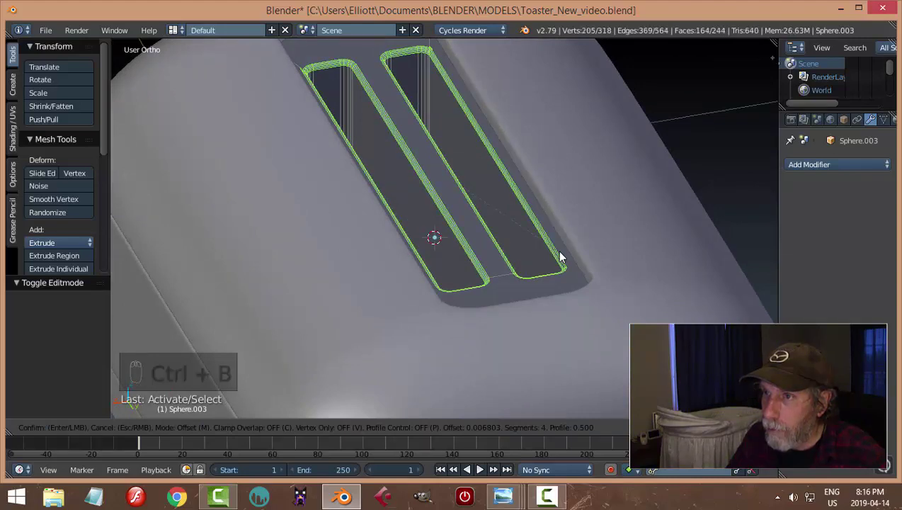
key("a")
key("Tab")
Set the slotted panel to smooth shading and tidy its mesh, returning to the whole toaster
left_click_drag(581, 248, 48, 242)
left_click(48, 242)
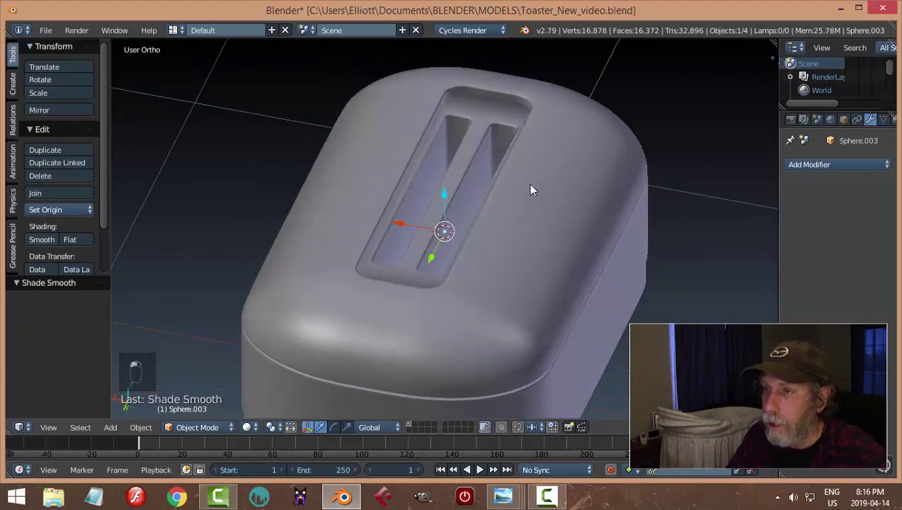
key("Tab")
key("ctrl+Tab")
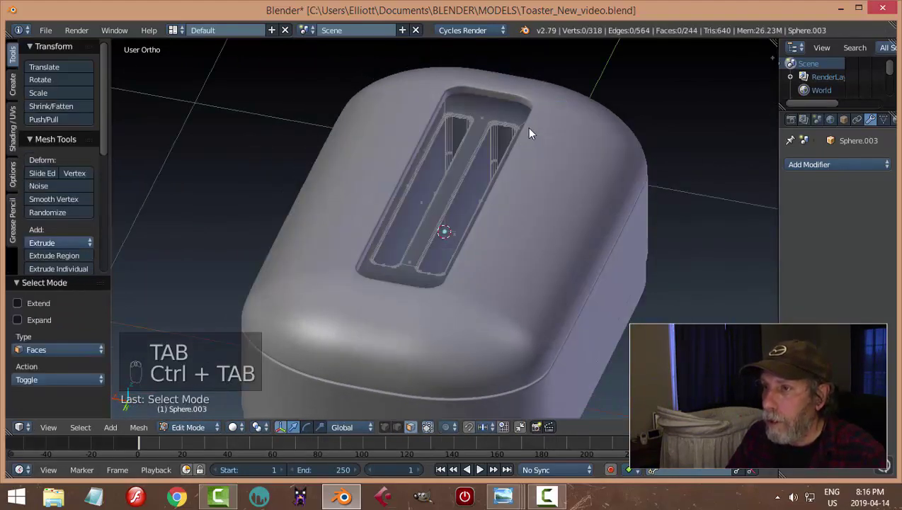
left_click(512, 118)
middle_click(544, 241)
key("e")
key("a")
key("Tab")
key("a")
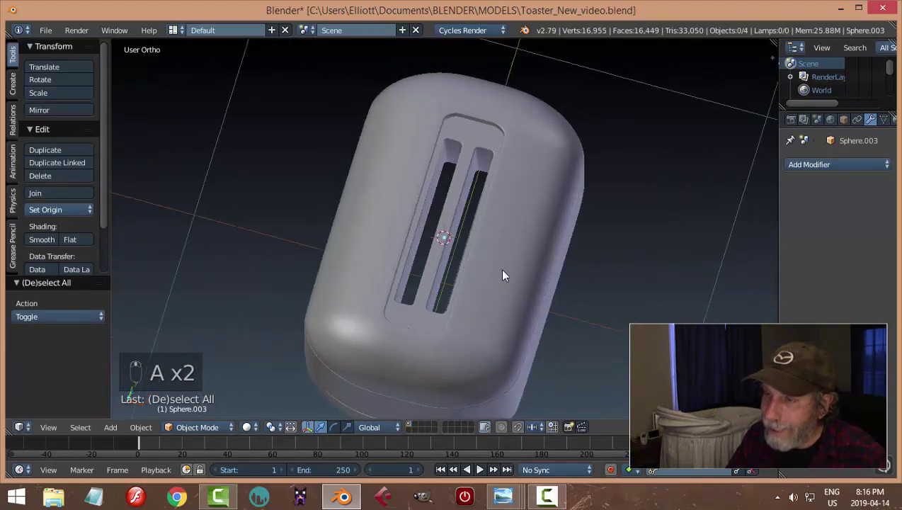
Review the slotted insert in and out of Edit Mode while orbiting the toaster
left_click_drag(498, 303, 425, 307)
left_click(528, 237)
key("Tab")
left_click_drag(619, 246, 637, 228)
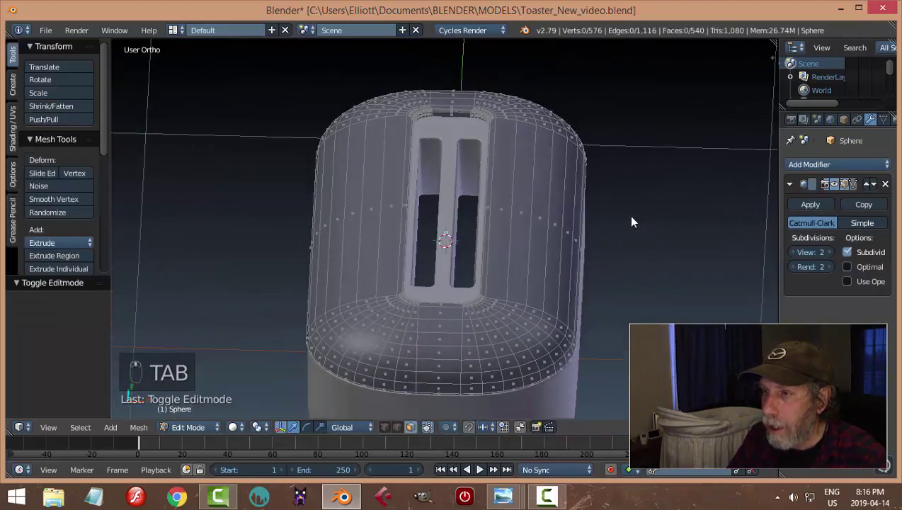
key("Tab")
left_click_drag(587, 236, 573, 237)
key("a")
middle_click(576, 242)
Select the slot insert Sphere.003 and scale it sideways along X within the top opening
right_click(485, 121)
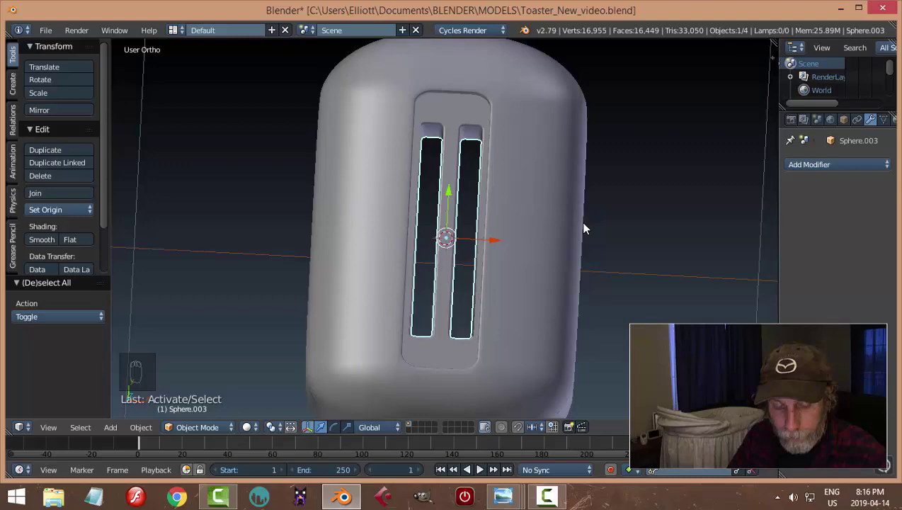
key("s")
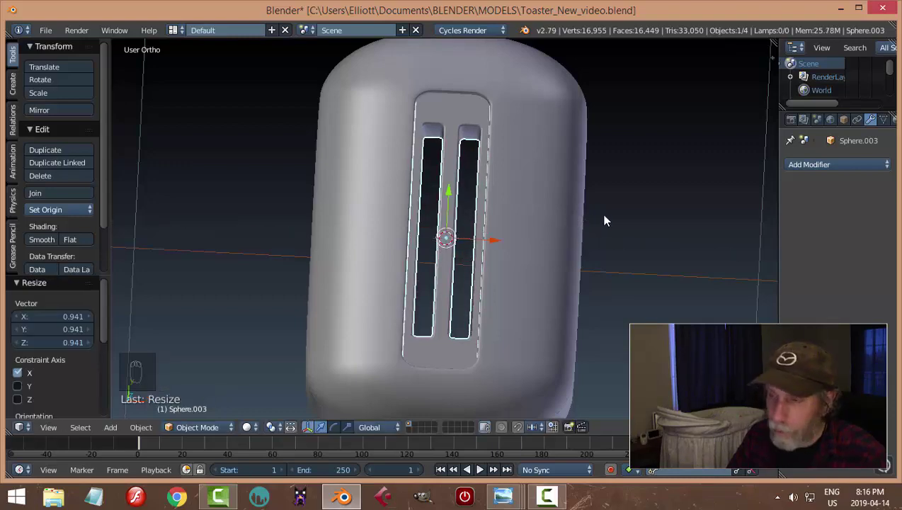
left_click_drag(556, 229, 490, 206)
key("ctrl+z")
key("a")
left_click_drag(490, 206, 424, 179)
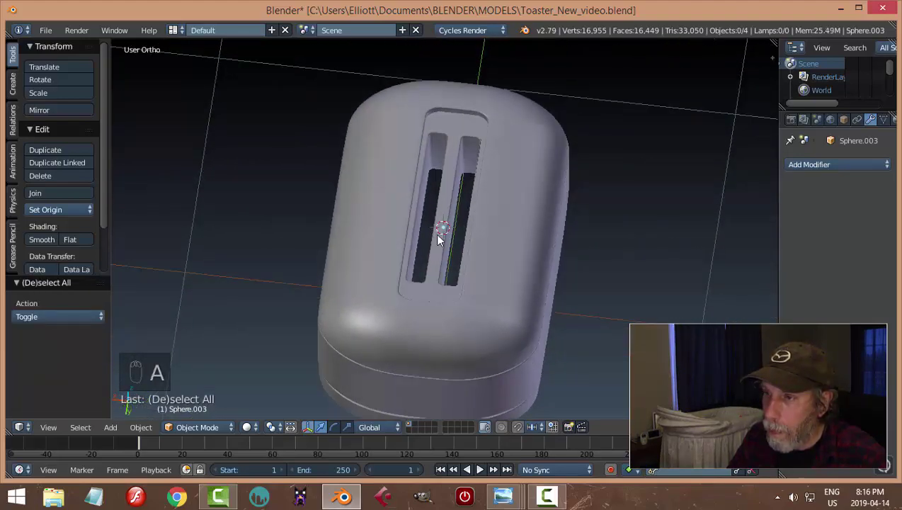
left_click_drag(607, 231, 631, 224)
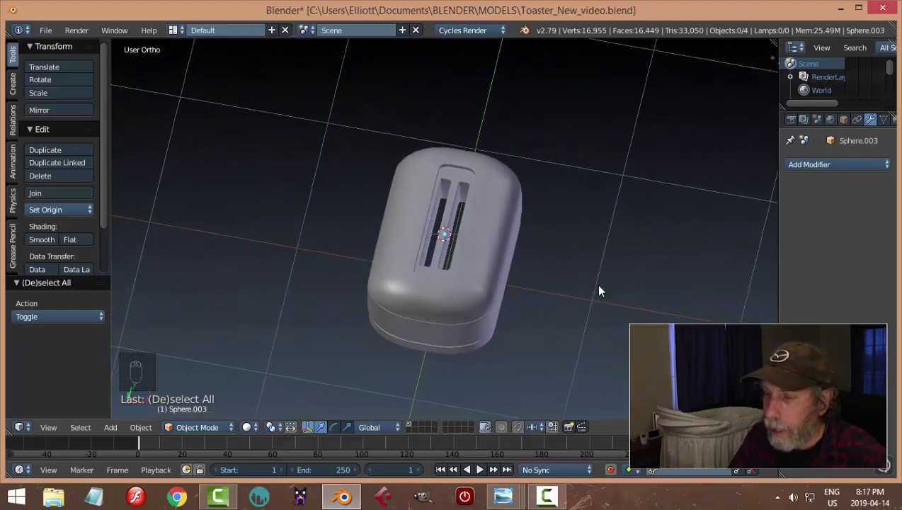
Select the toaster body Sphere and enter Edit Mode on it from top view
left_click_drag(537, 282, 501, 216)
left_click(501, 217)
key("KP_7")
key("Tab")
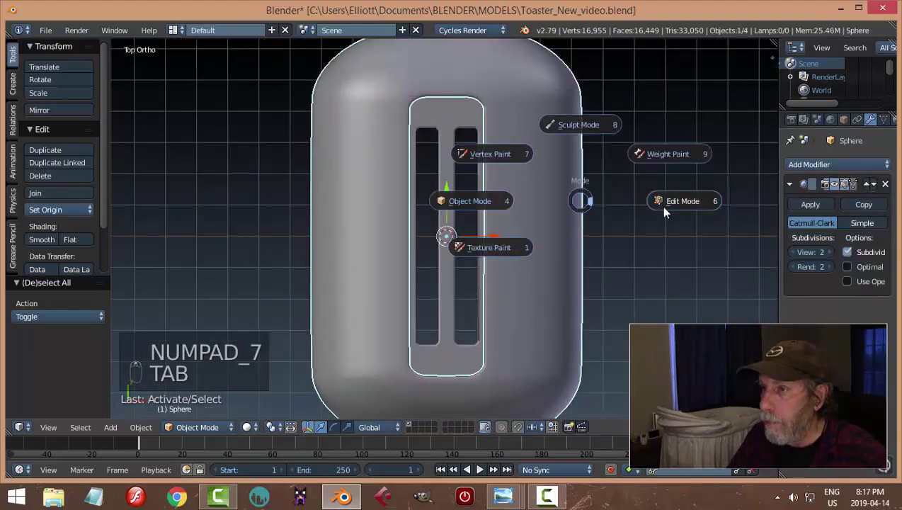
In wireframe, add an edge loop near the rounded end of the body with Ctrl+R
key("z")
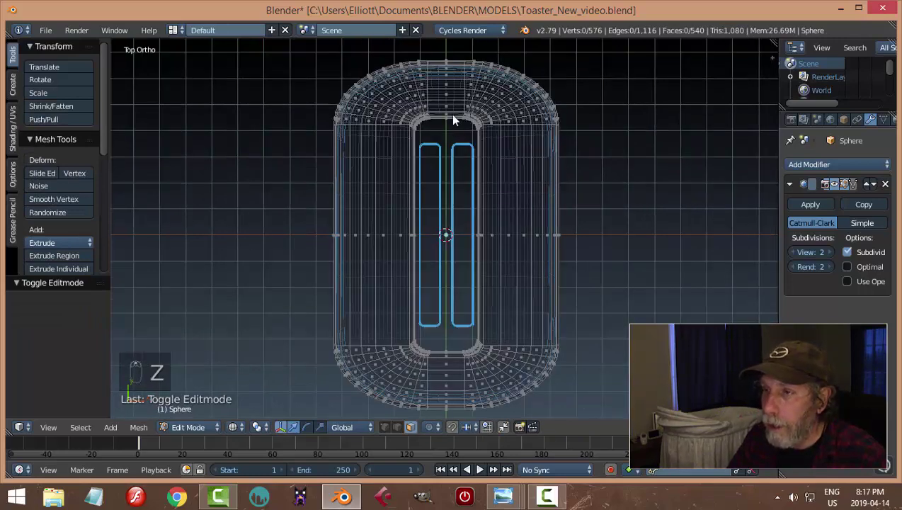
key("ctrl+r")
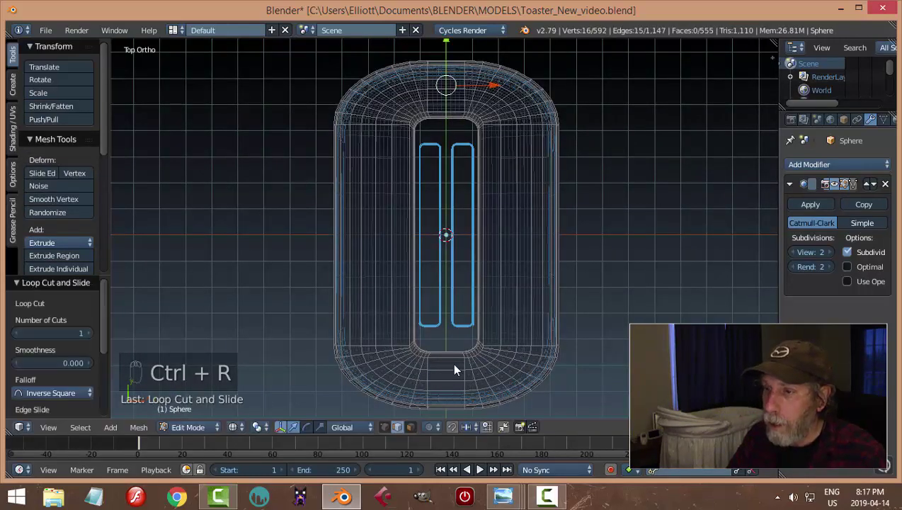
key("ctrl+r")
key("a")
key("b")
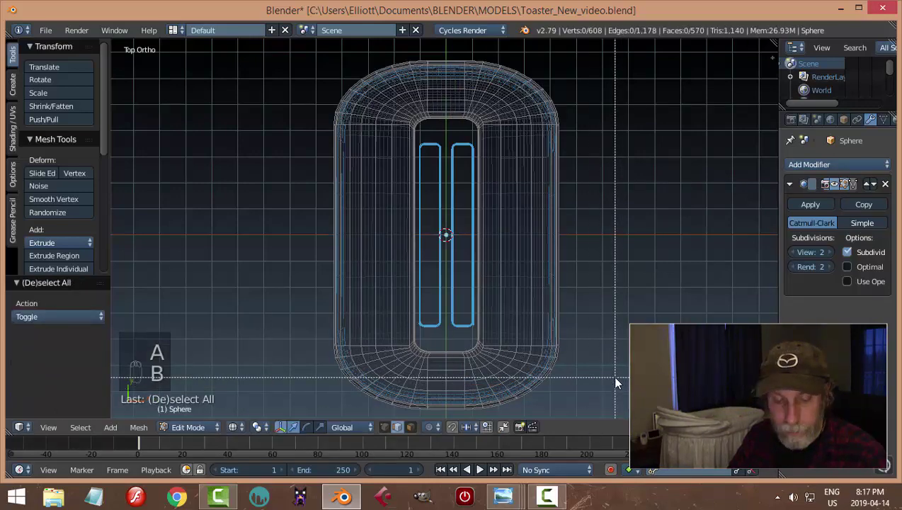
Switch to vertex select and box-select the left half of the body's vertices
key("ctrl+Tab")
middle_click(618, 328)
key("b")
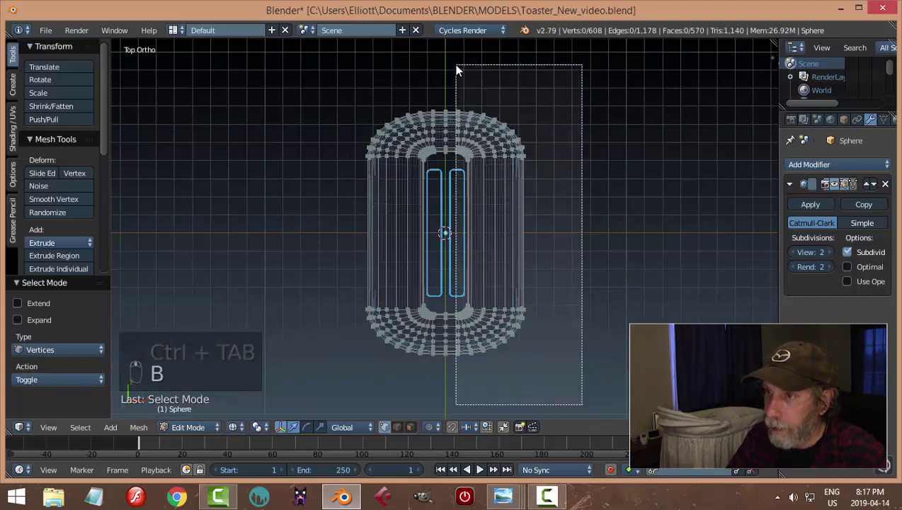
left_click_drag(544, 239, 565, 245)
key("a")
key("b")
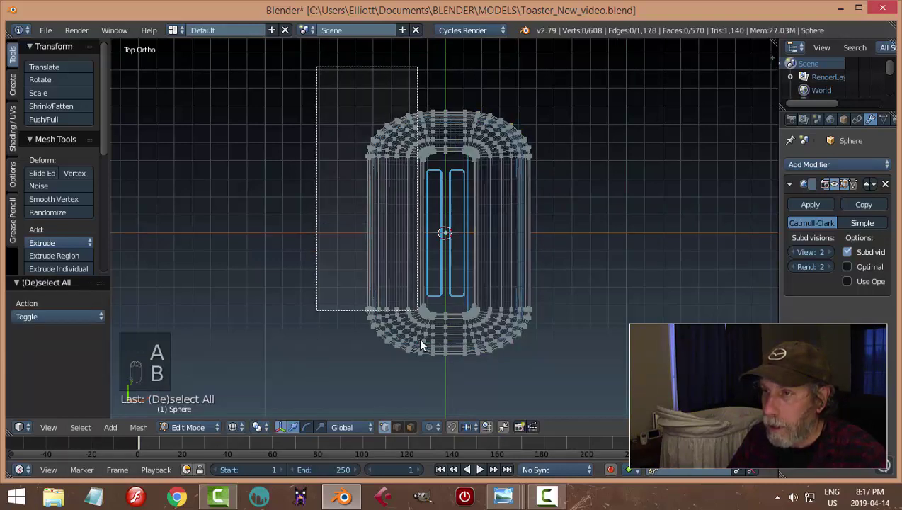
Delete the left half and replace Subsurf with an X Mirror modifier with Clipping
key("x")
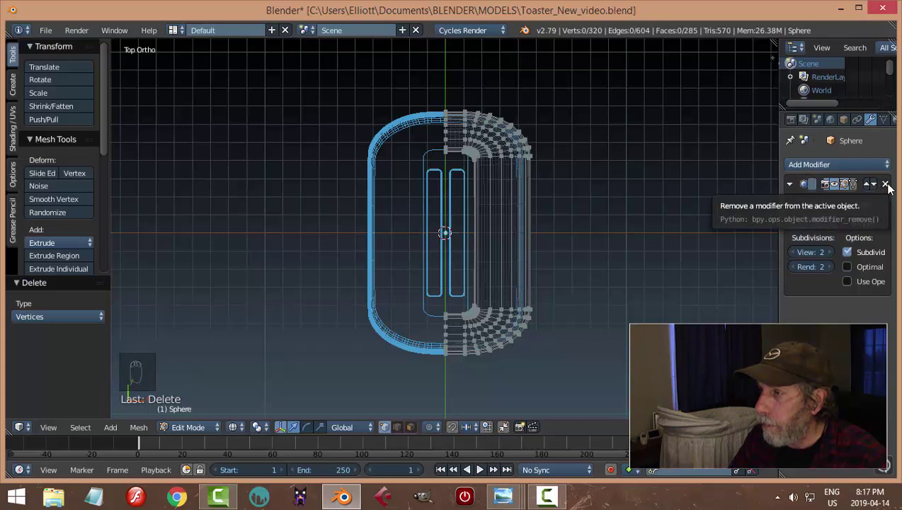
left_click_drag(892, 189, 818, 273)
left_click_drag(835, 257, 545, 239)
key("a")
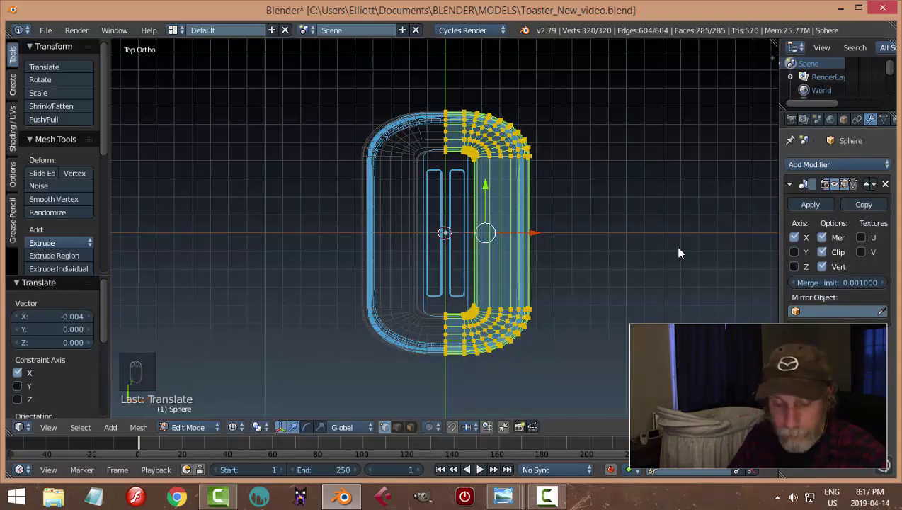
key("a")
Apply the mirror, re-add a level-2 subdivision surface with Ctrl+1, and select Sphere.003
key("Tab")
left_click_drag(805, 202, 494, 193)
key("Tab")
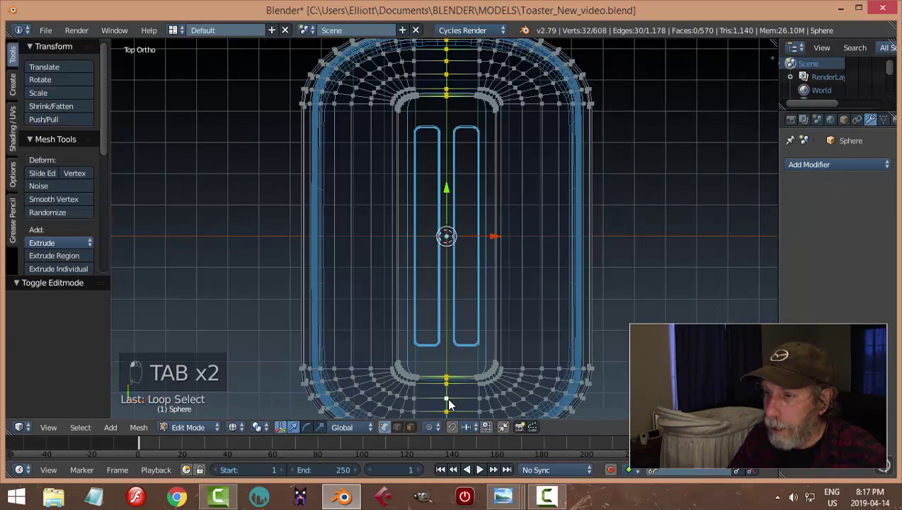
key("x")
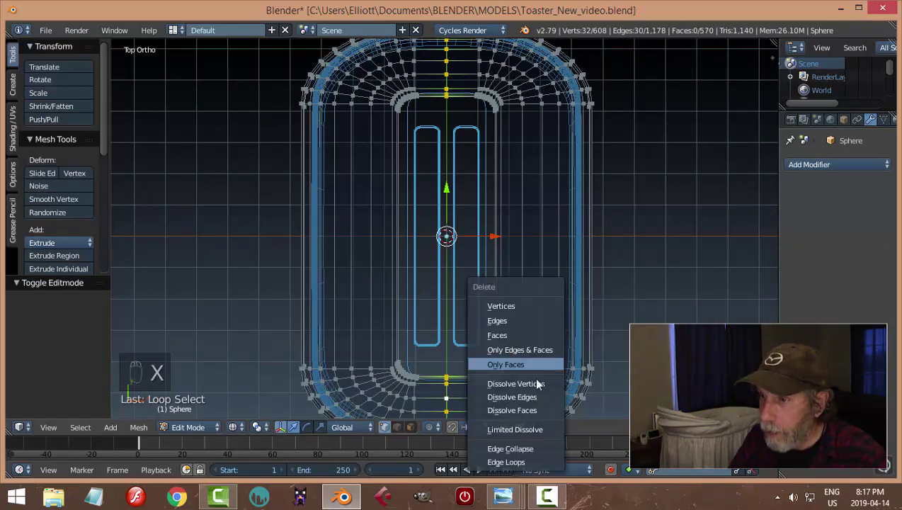
key("Tab")
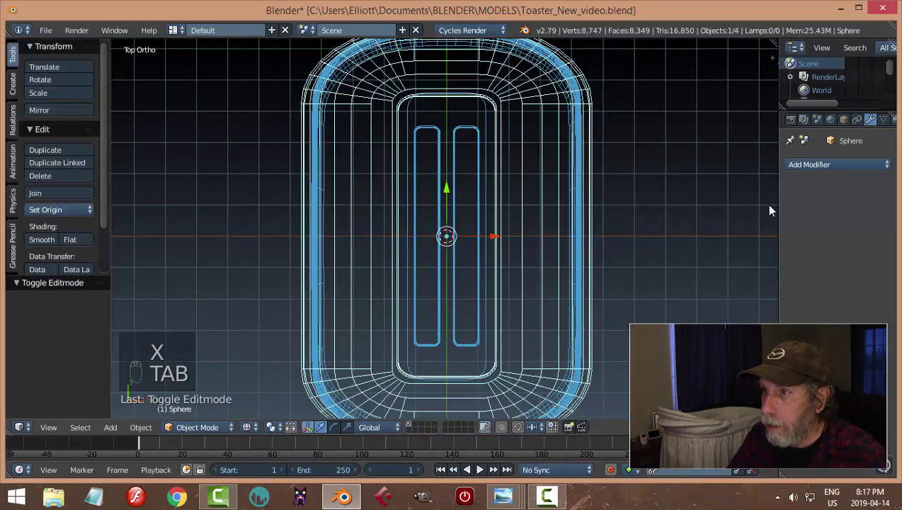
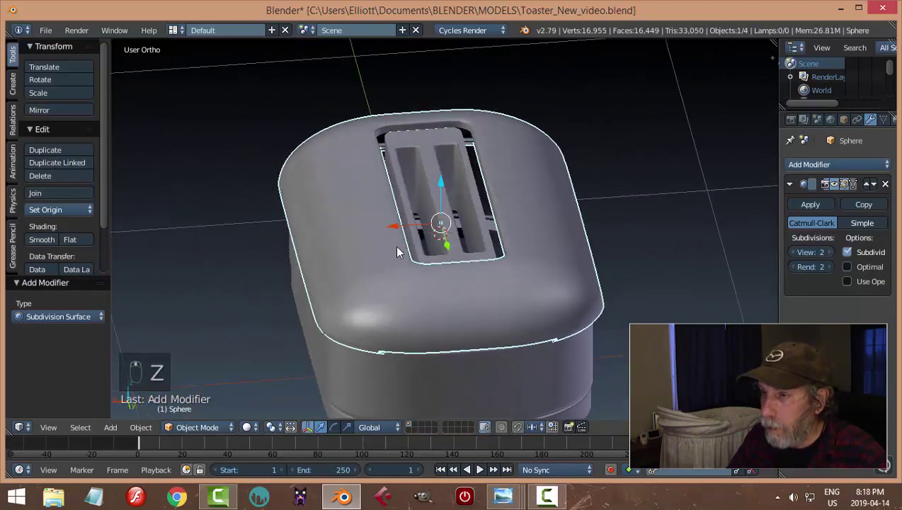
left_click_drag(435, 182, 530, 252)
left_click(530, 252)
In top-view wireframe, box-select both slot rims of the insert and scale them wider along X
key("KP_7")
key("Tab")
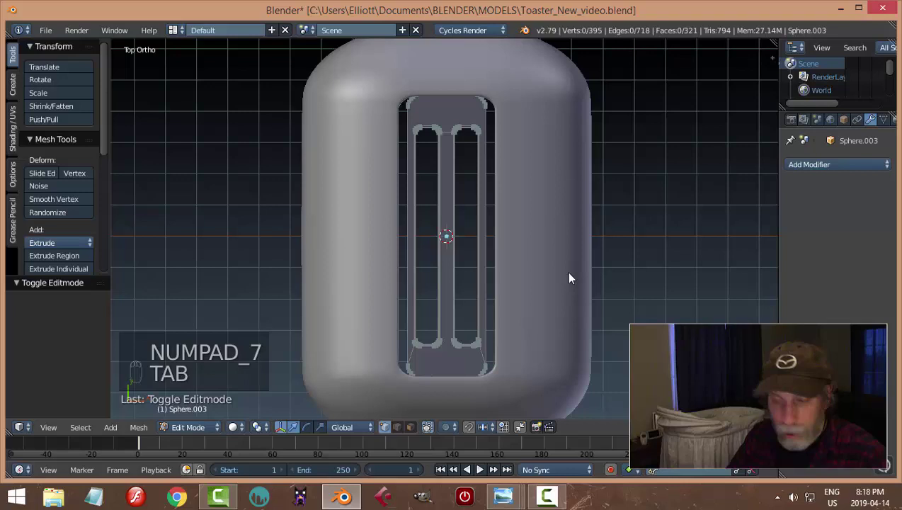
key("z")
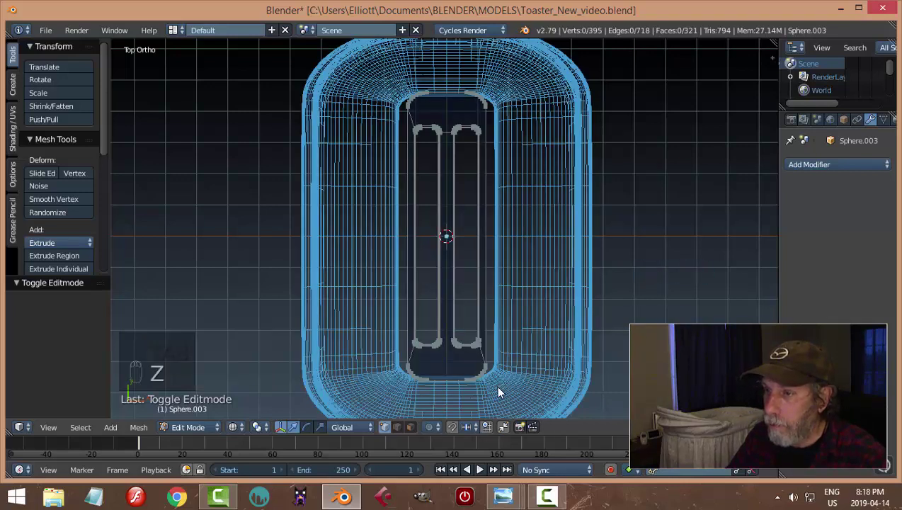
key("b")
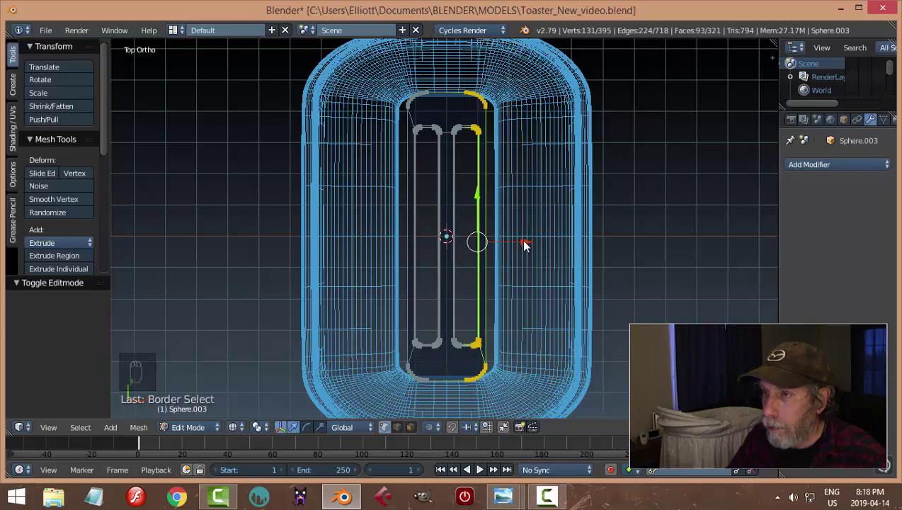
key("b")
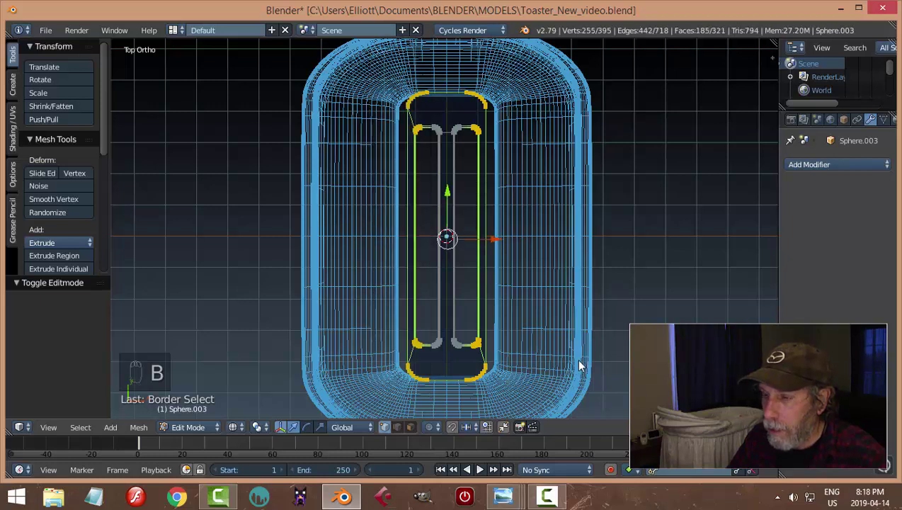
key("s")
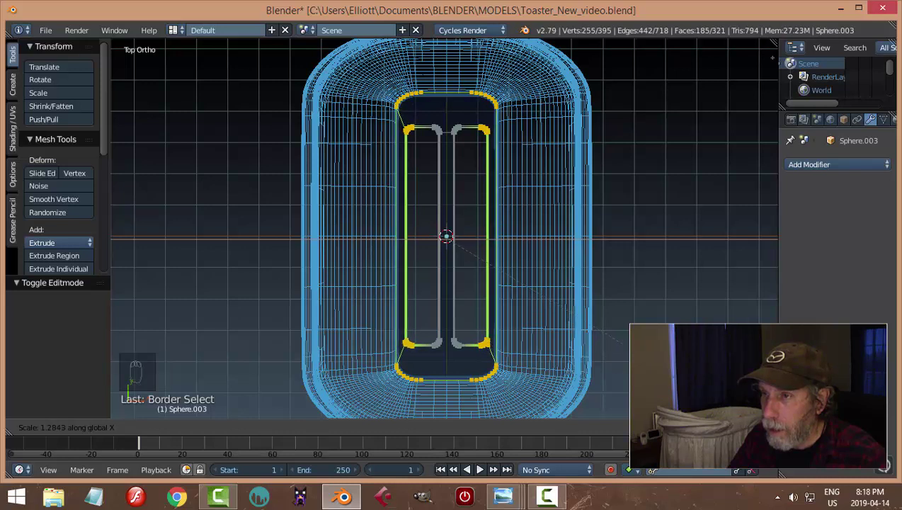
key("z")
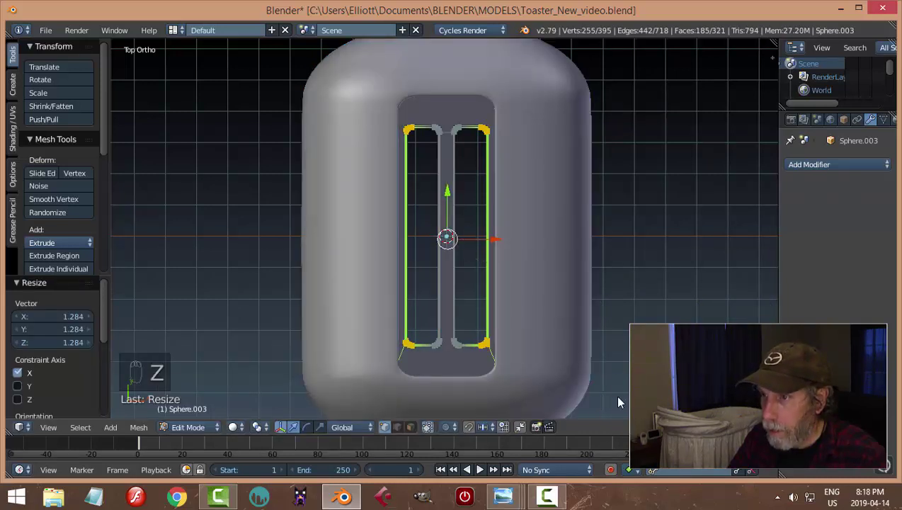
key("a")
key("Tab")
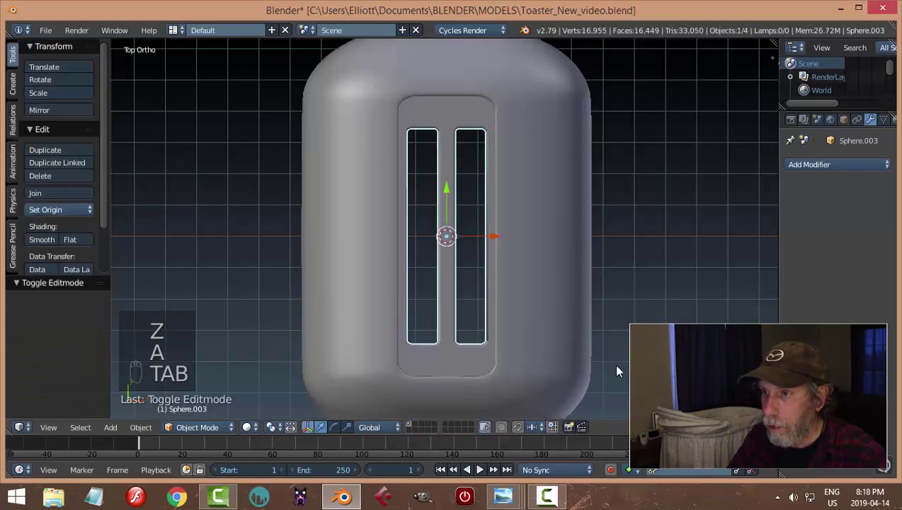
Orbit to inspect the widened slots and undo the last two changes
middle_click(564, 360)
key("a")
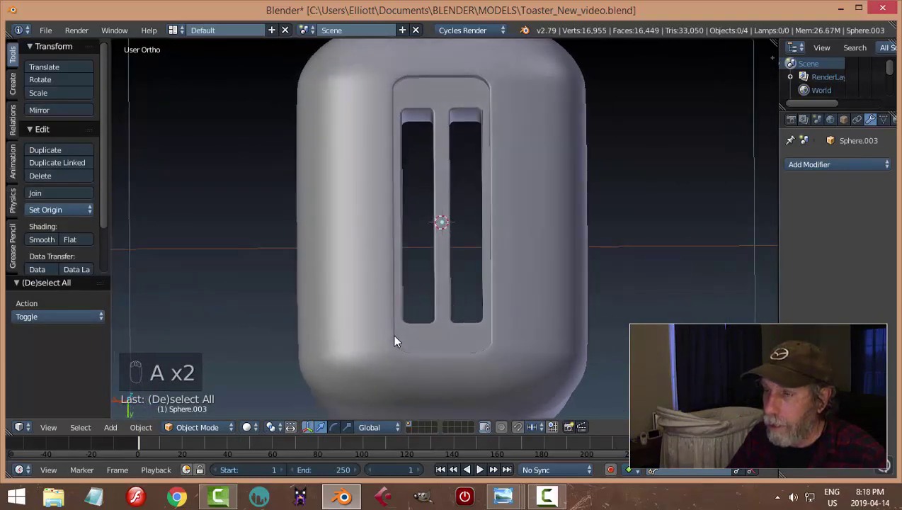
middle_click(483, 267)
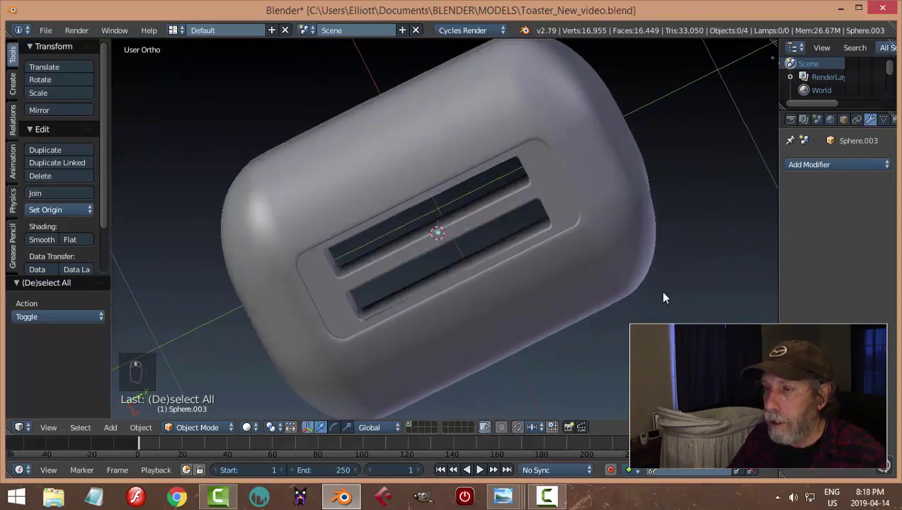
key("ctrl+z")
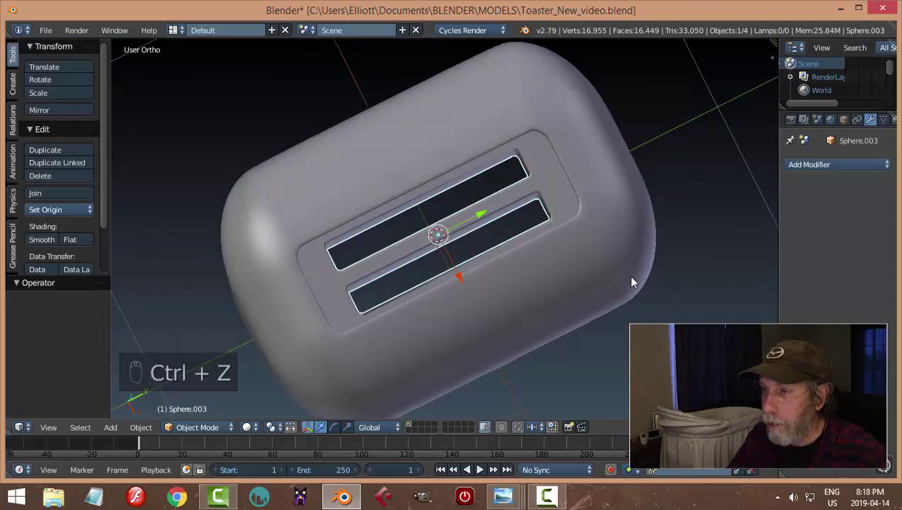
key("ctrl+z")
Re-enter Edit Mode from top view in wireframe and start a box selection
key("Tab")
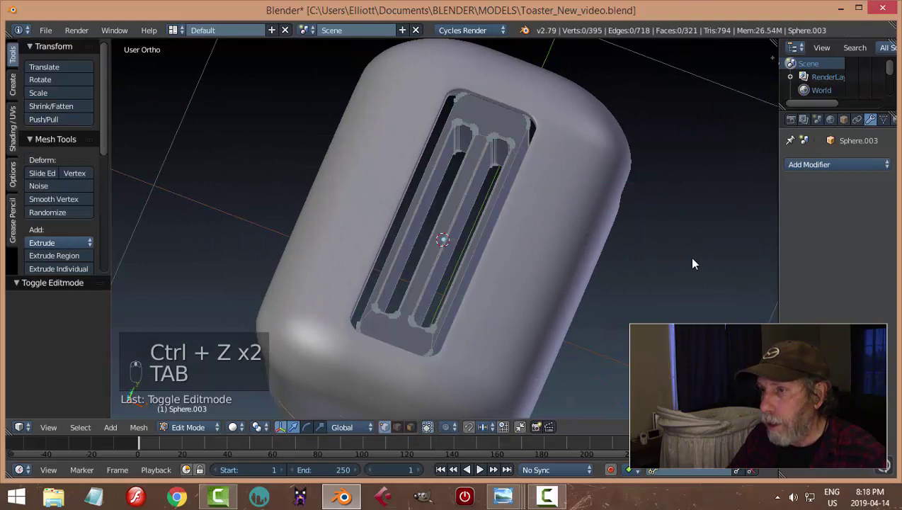
key("KP_7")
key("z")
key("b")
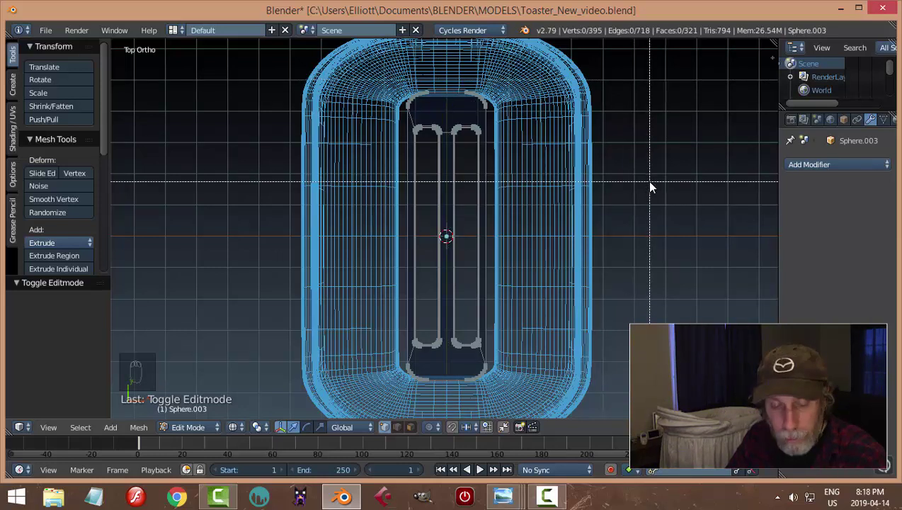
Select the curved faces at both ends of the slot recess, undoing a stray scale
left_click_drag(483, 104, 585, 278)
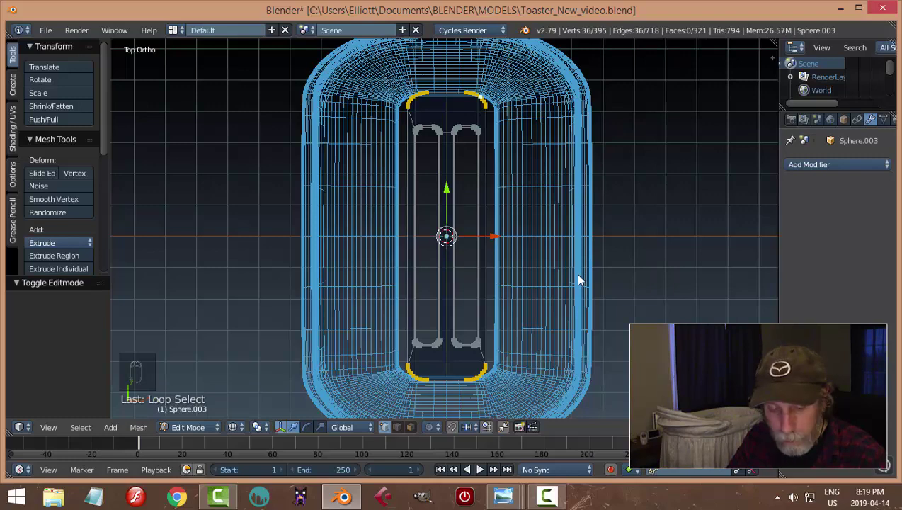
key("s")
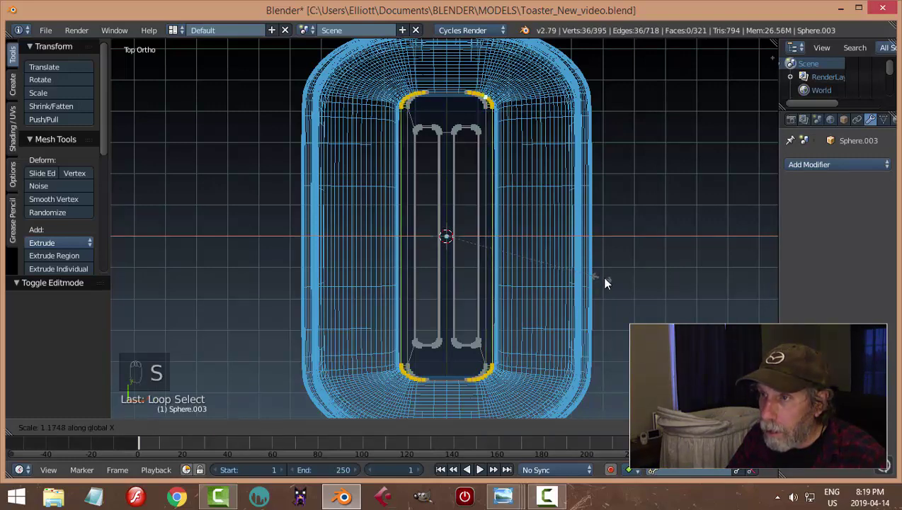
left_click_drag(612, 285, 564, 231)
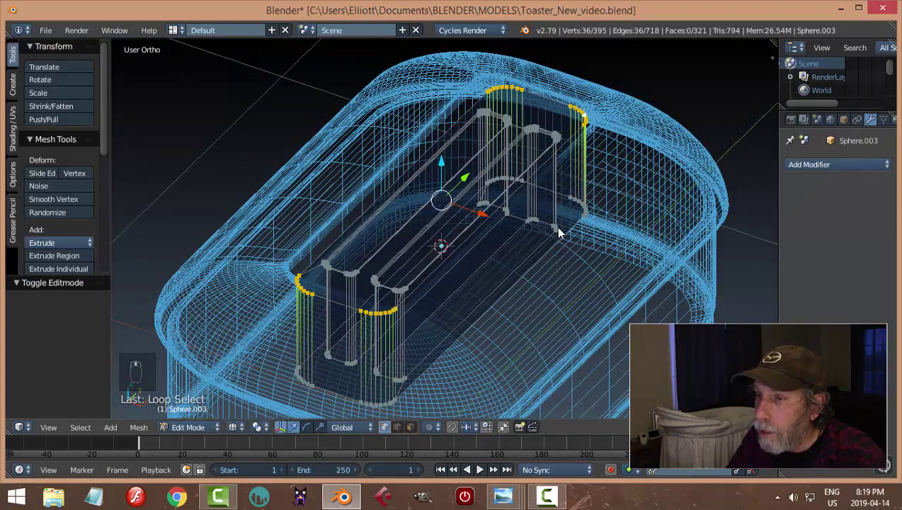
left_click_drag(422, 391, 466, 384)
key("ctrl+z")
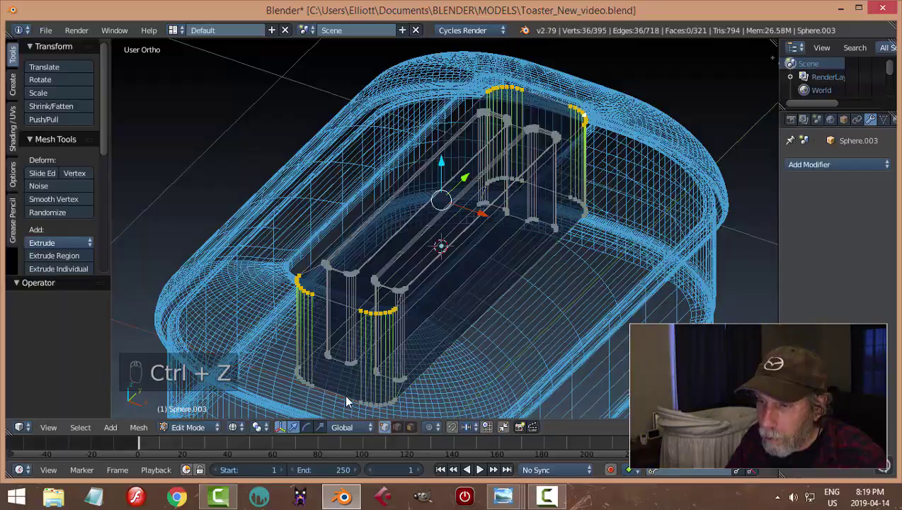
left_click(350, 401)
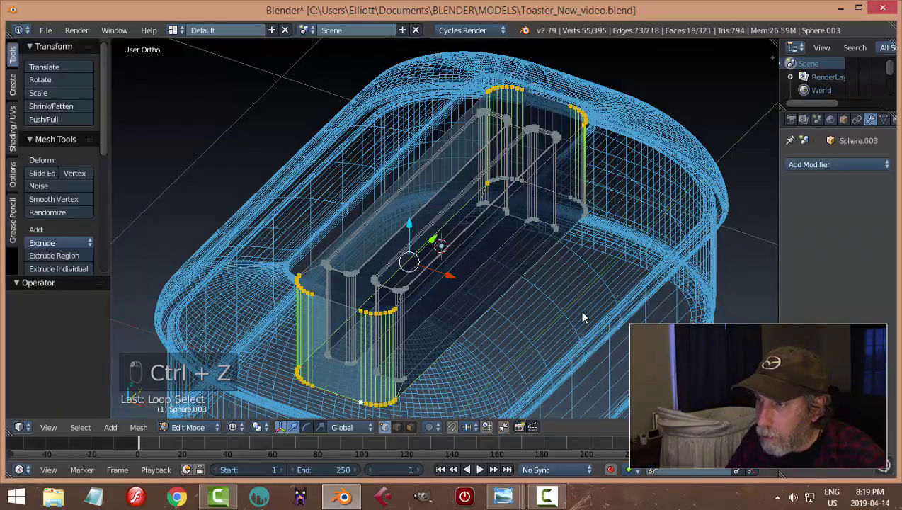
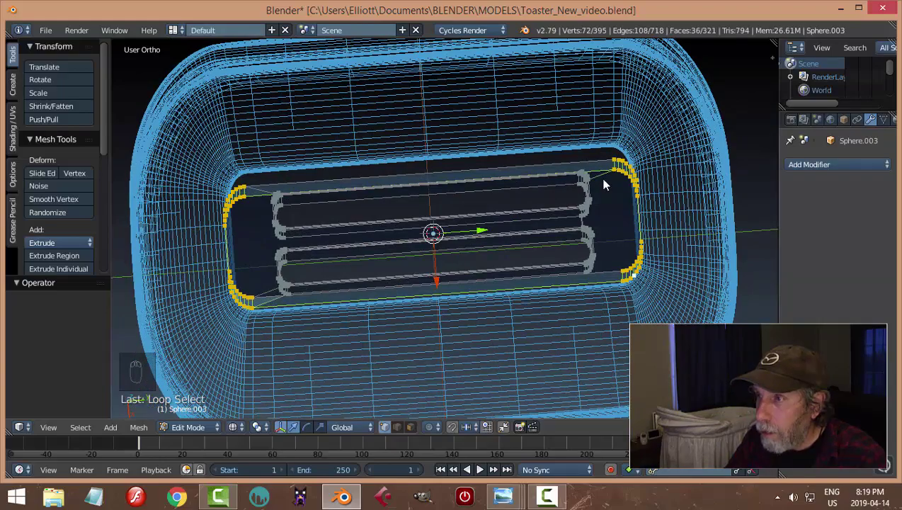
left_click_drag(607, 181, 621, 211)
Return to top view and switch to edge select mode with the recess ends selected
key("ctrl+z")
key("ctrl+Tab")
middle_click(629, 260)
key("KP_7")
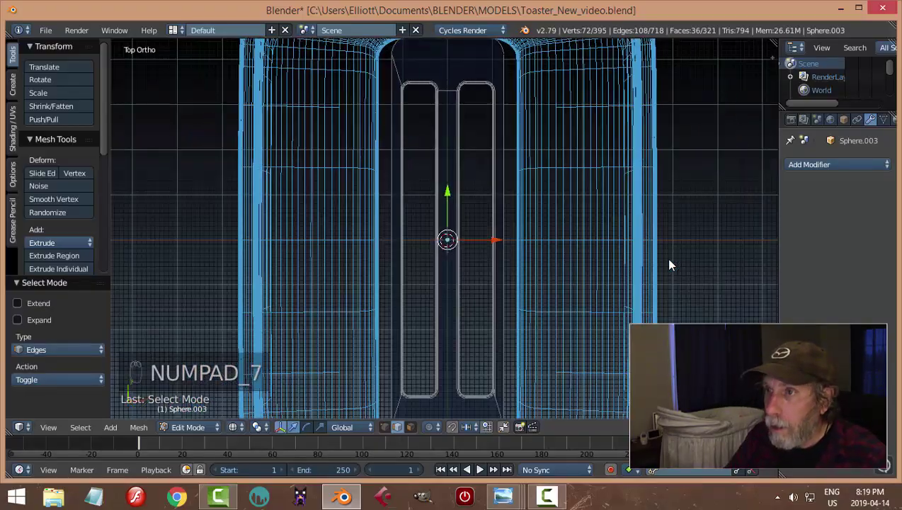
Inspect the slot recess walls in solid shading, orbiting around the toaster top
middle_click(611, 321)
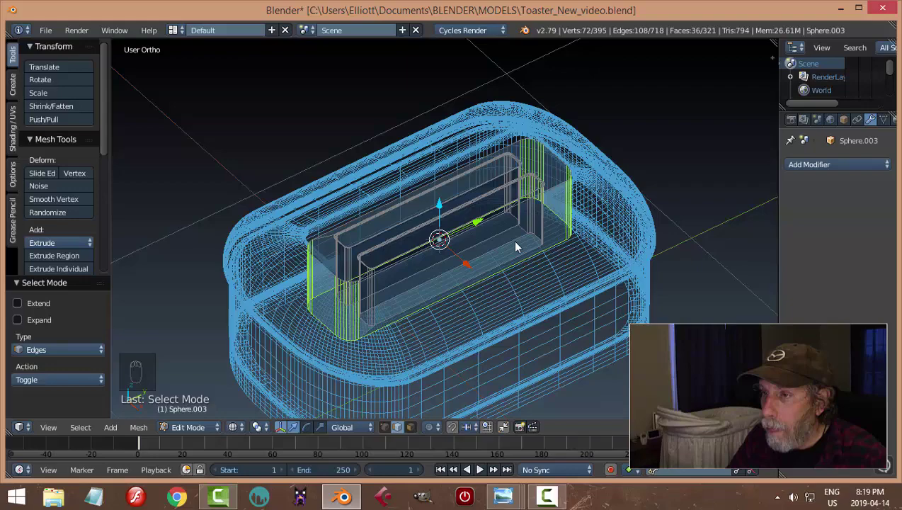
middle_click(509, 251)
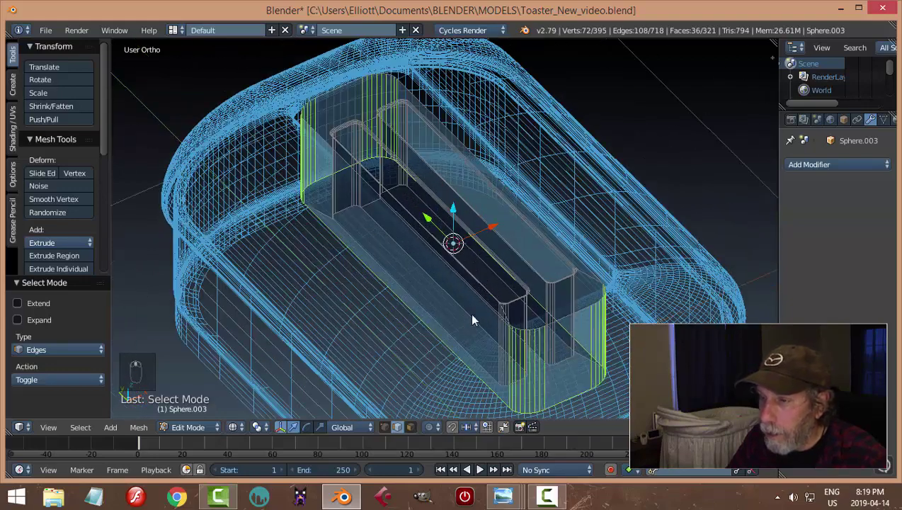
left_click_drag(497, 312, 625, 330)
key("ctrl+z")
key("z")
left_click_drag(612, 343, 568, 338)
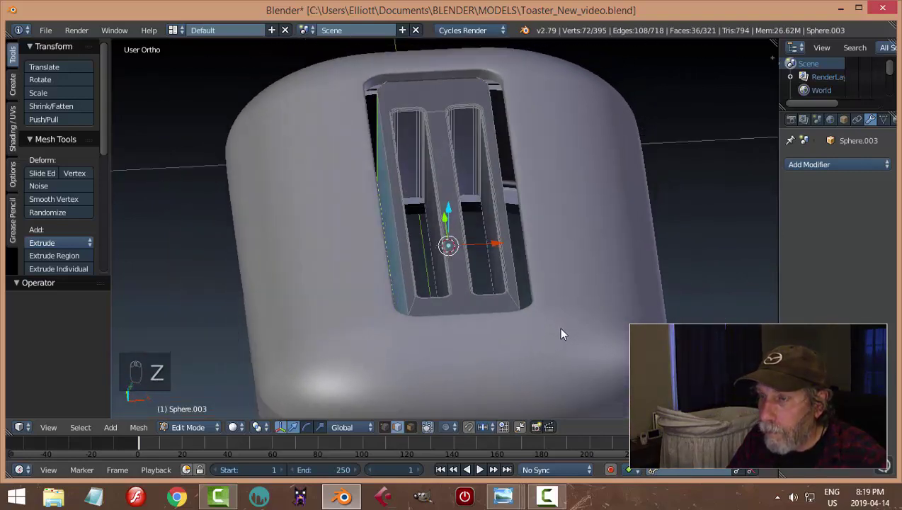
left_click_drag(391, 114, 498, 52)
left_click_drag(515, 162, 511, 55)
left_click_drag(511, 56, 412, 239)
middle_click(624, 262)
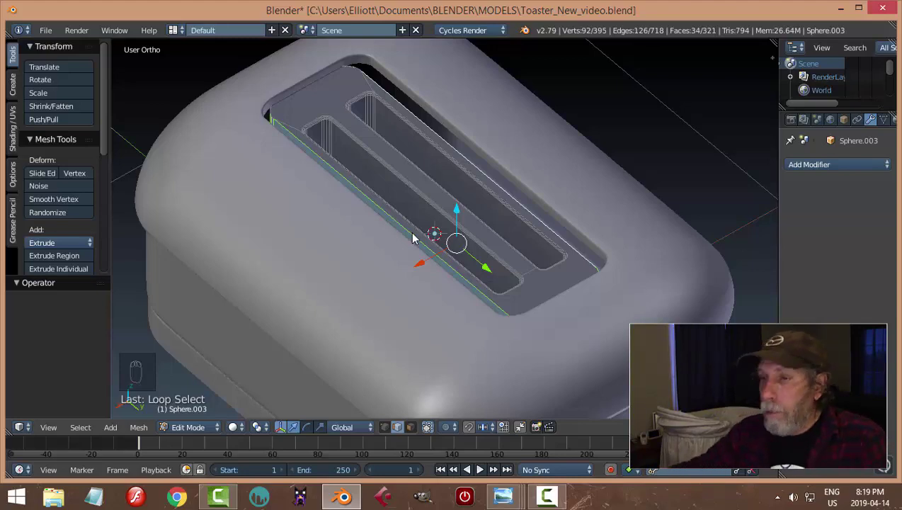
From top view, select the rim loop around the recess and scale it along its width
key("KP_7")
key("z")
key("z")
left_click_drag(573, 213, 456, 363)
left_click(456, 362)
key("s")
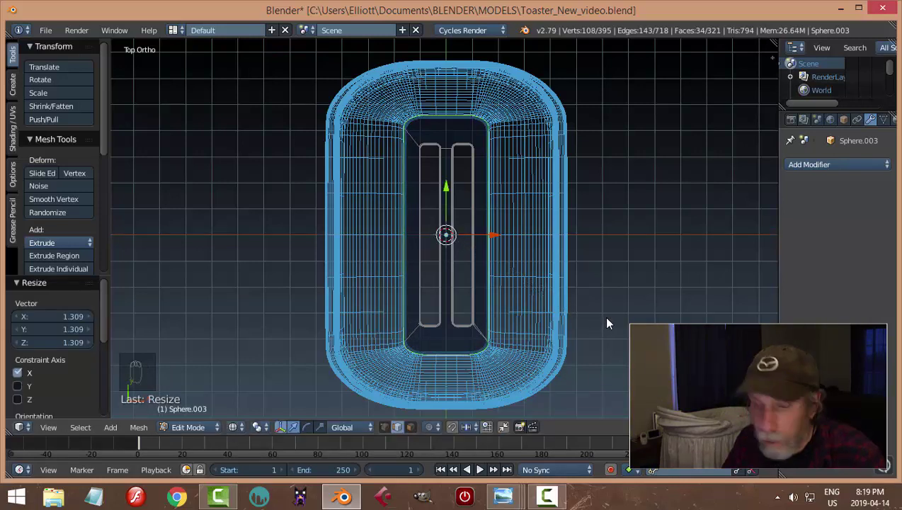
In Object Mode, select the lower shell Sphere.002 and widen it along X to match the top
key("a")
key("z")
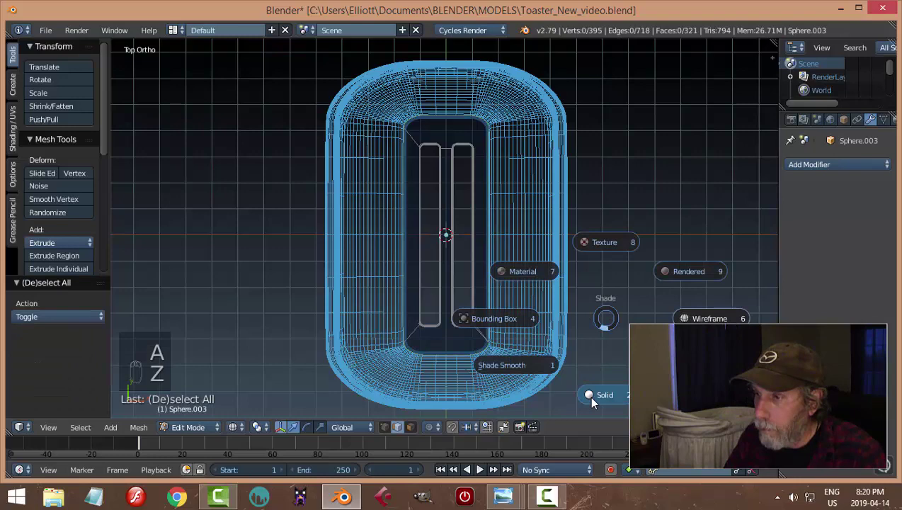
key("Tab")
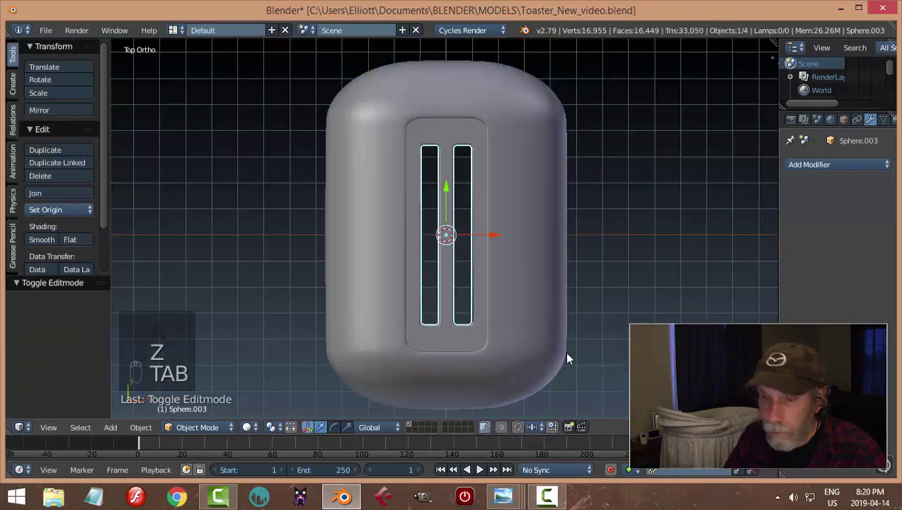
key("a")
middle_click(469, 320)
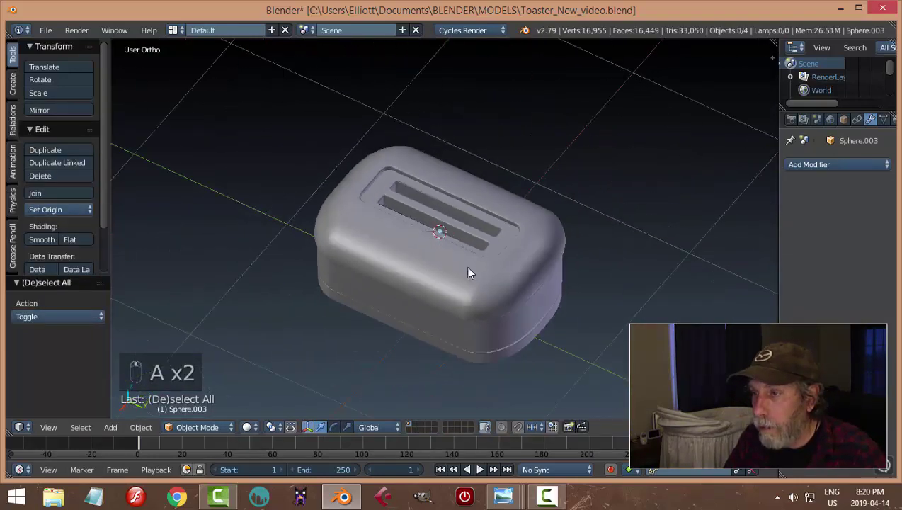
left_click_drag(494, 294, 506, 269)
left_click(535, 194)
key("KP_7")
key("ctrl+KP_7")
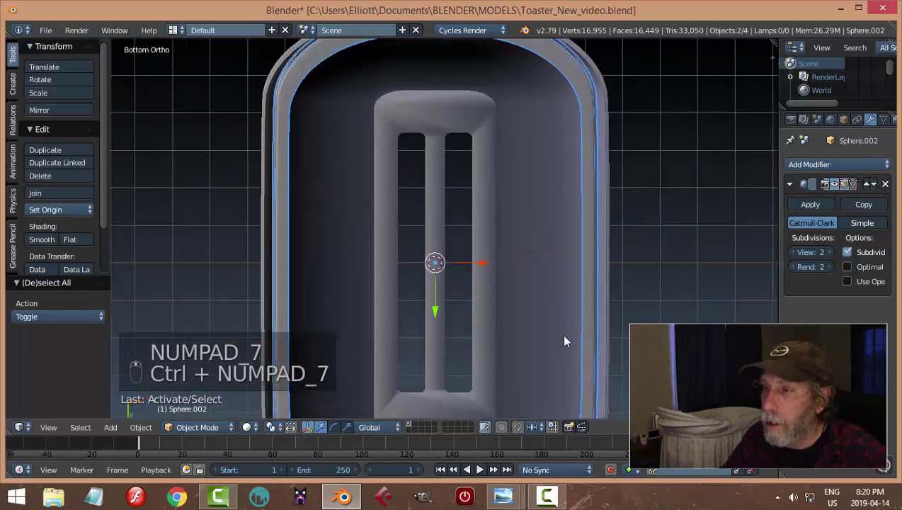
key("s")
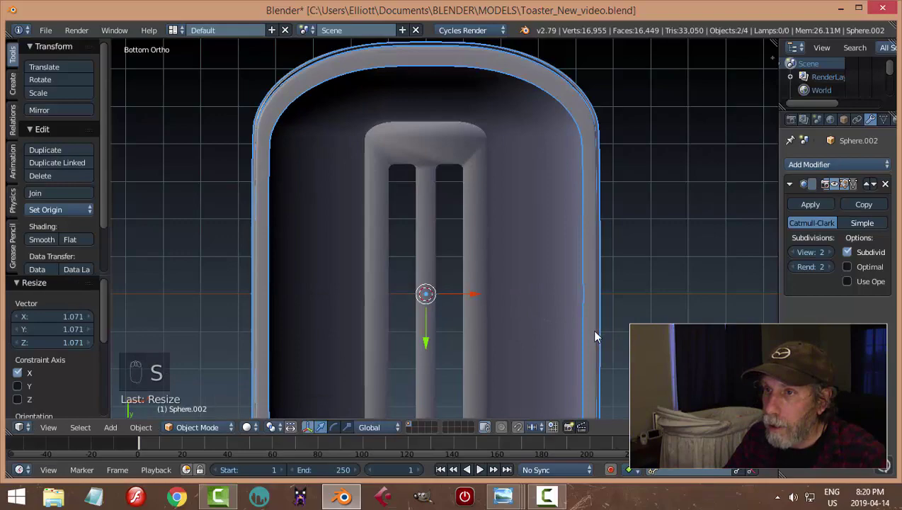
left_click_drag(617, 297, 566, 352)
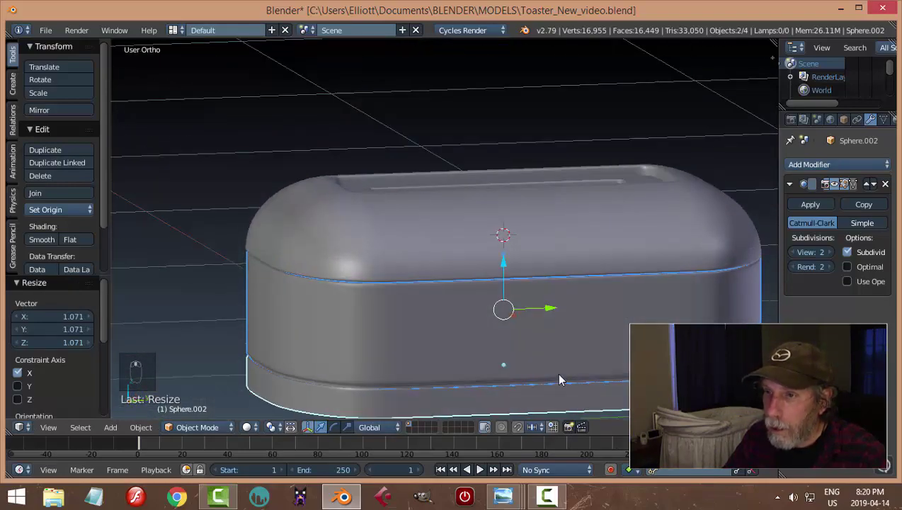
Deselect, check the toaster from several angles, save the file and select all pieces
key("a")
middle_click(483, 316)
middle_click(440, 287)
middle_click(416, 275)
middle_click(361, 293)
middle_click(407, 365)
middle_click(379, 359)
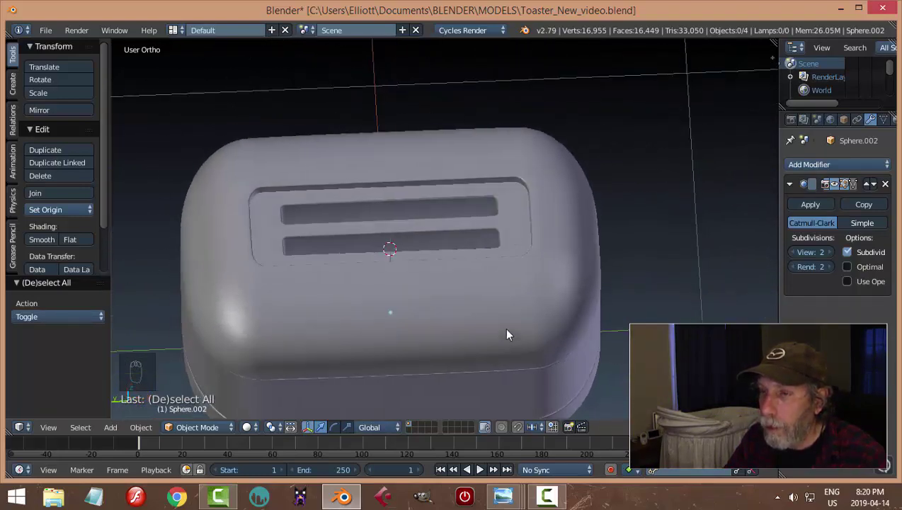
key("ctrl+s")
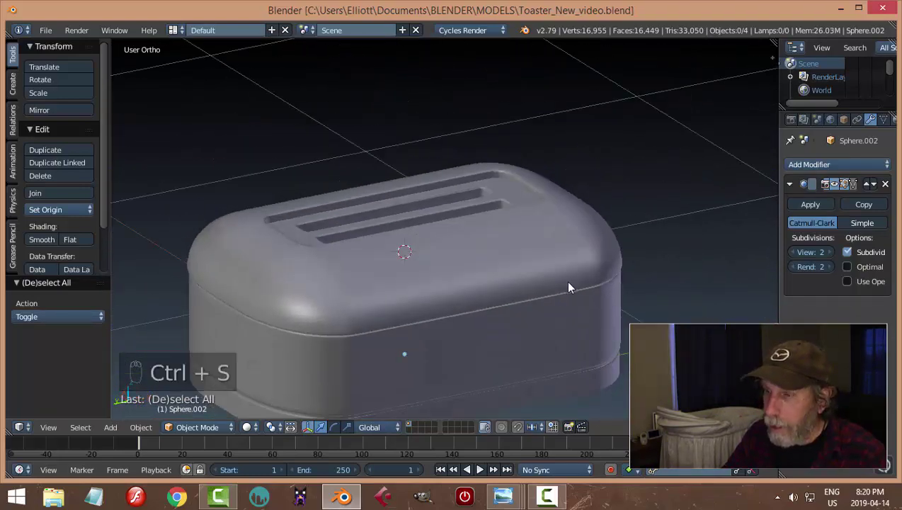
key("a")
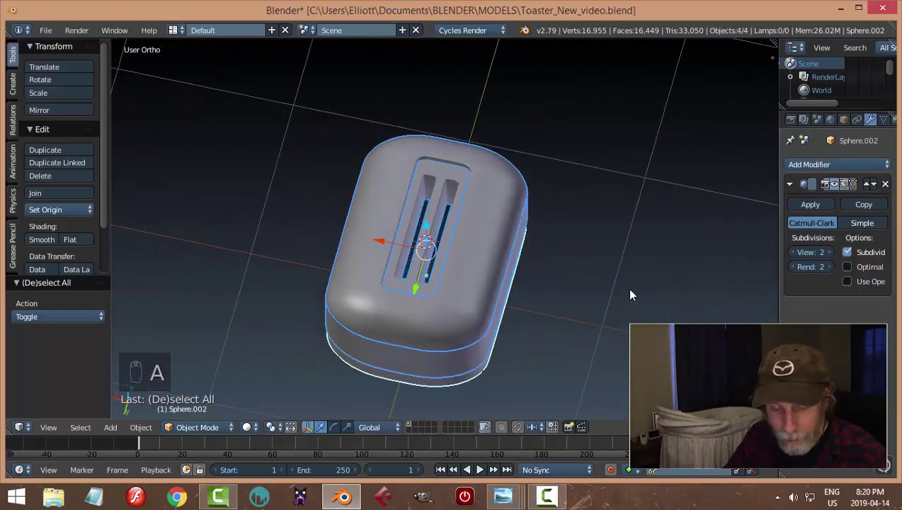
Scale the whole toaster along its width, deselect and save the file
key("s")
left_click_drag(559, 308, 535, 226)
key("a")
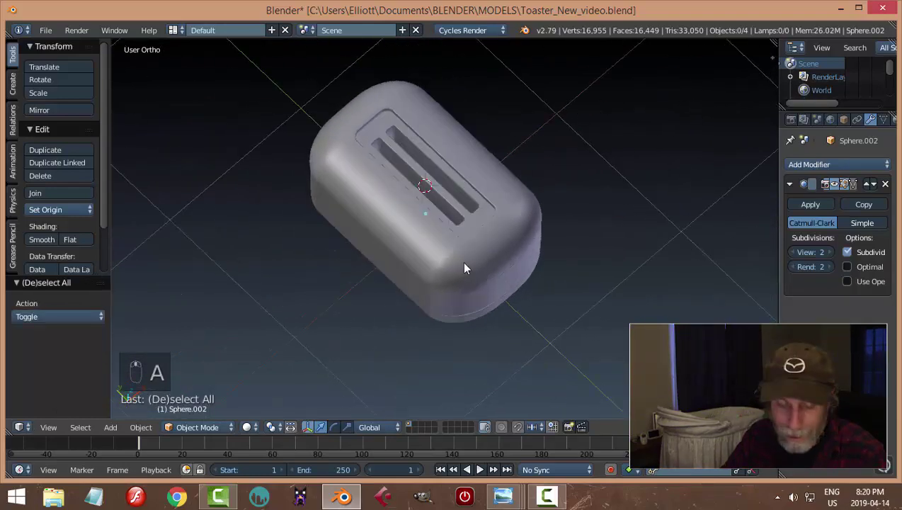
key("ctrl+s")
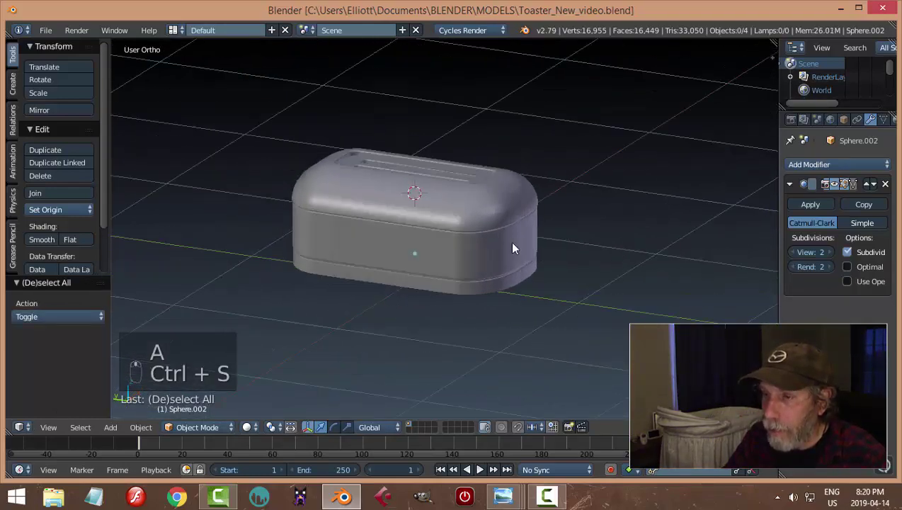
View the toaster from the front and then from the back
key("KP_1")
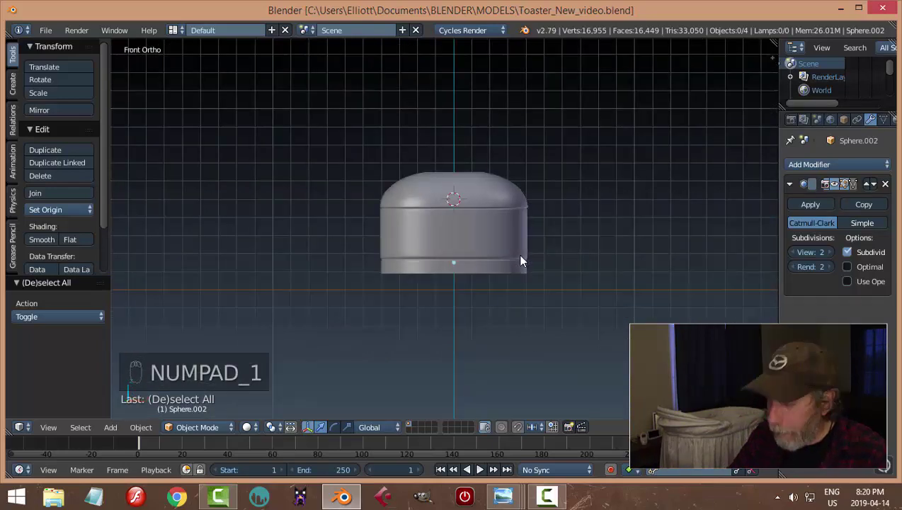
key("ctrl+KP_1")
left_click_drag(457, 292, 509, 366)
Loop-cut the base ring and delete its middle face region to open a notch at the back
key("Tab")
middle_click(510, 366)
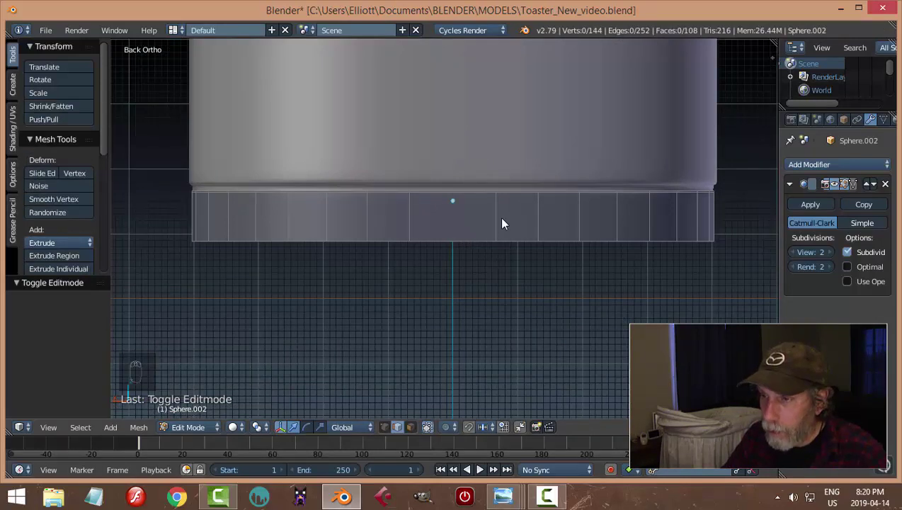
key("ctrl+r")
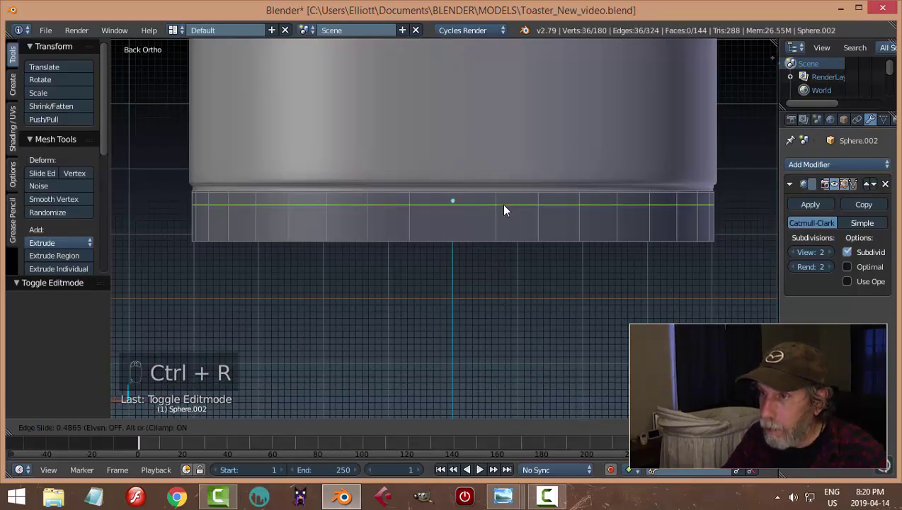
key("ctrl+r")
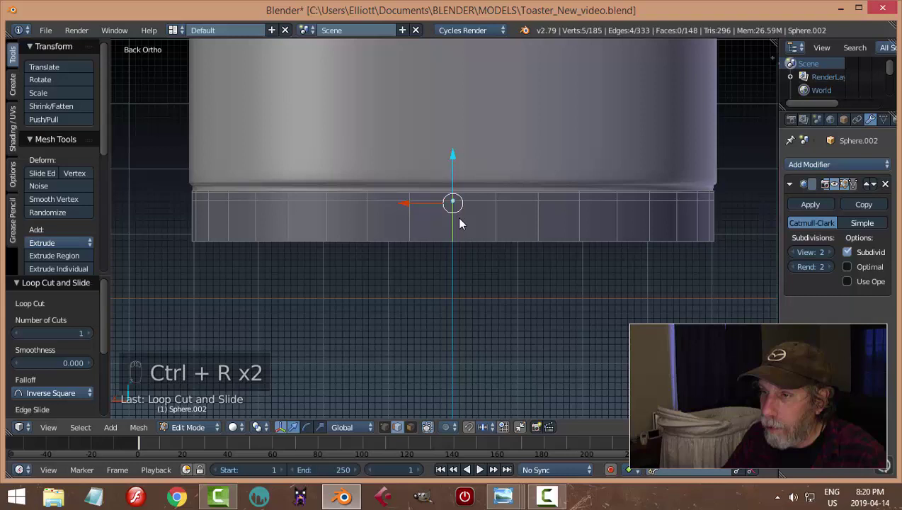
key("a")
key("ctrl+Tab")
right_click(483, 225)
left_click_drag(439, 222, 539, 188)
key("x")
key("ctrl+r")
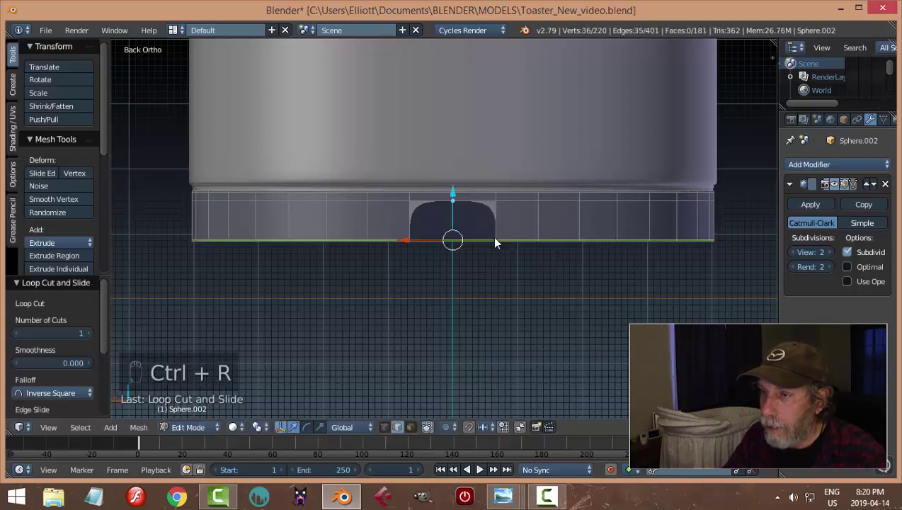
key("a")
In edge select, narrow the notch sideways from back view and leave Edit Mode
key("ctrl+Tab")
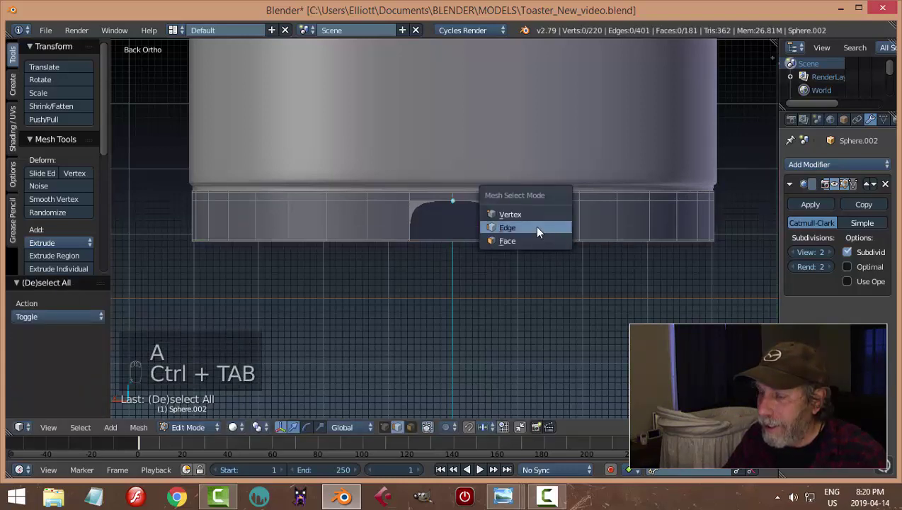
left_click_drag(501, 218, 576, 256)
middle_click(512, 283)
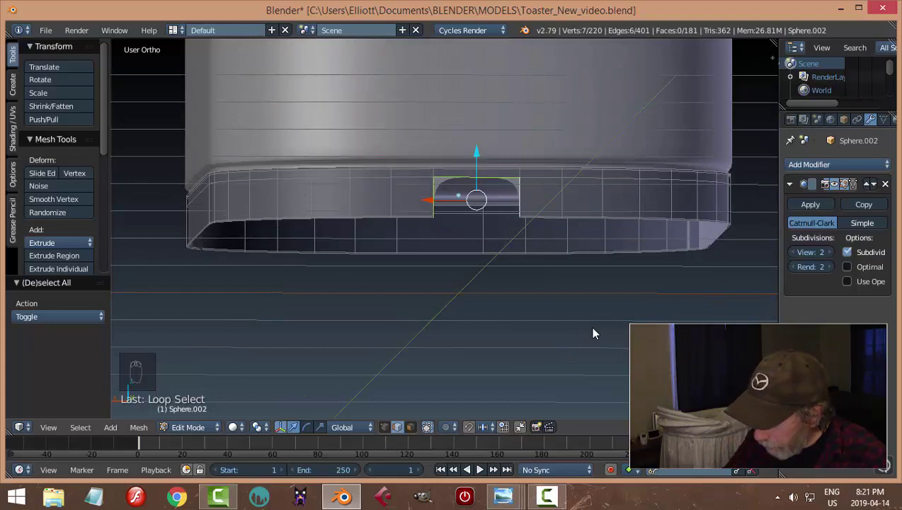
key("ctrl+KP_1")
key("s")
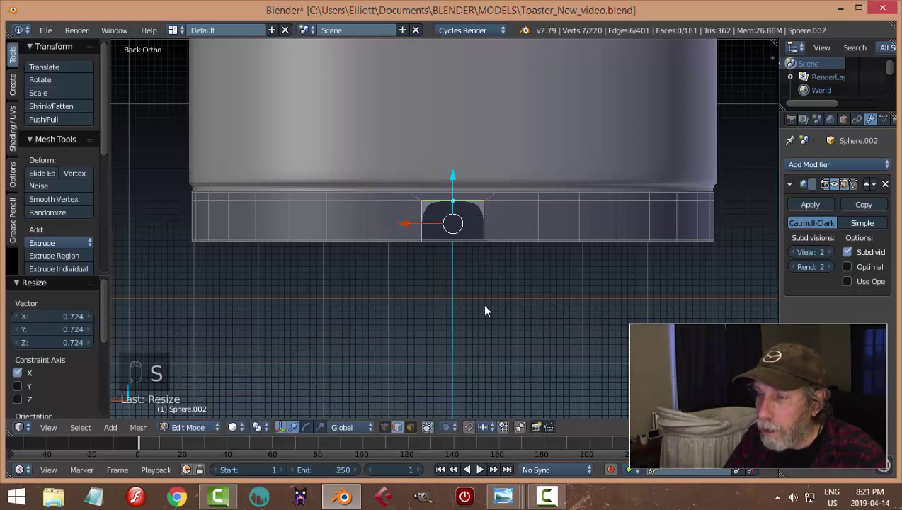
key("Tab")
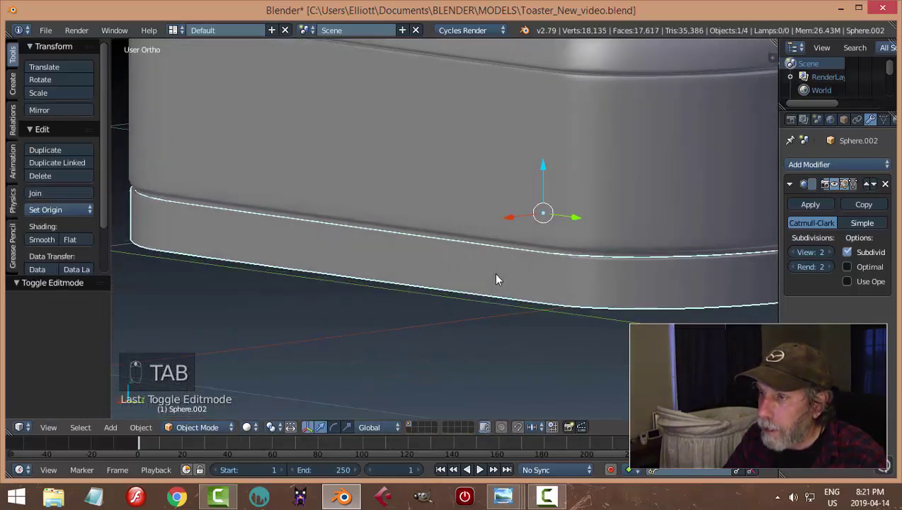
Deselect everything, save, and turn the view level with the toaster's side
key("a")
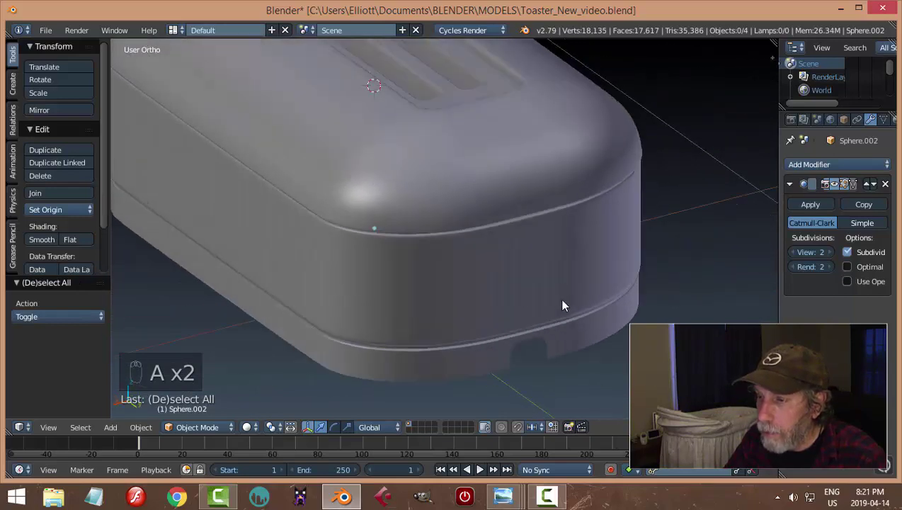
key("ctrl+s")
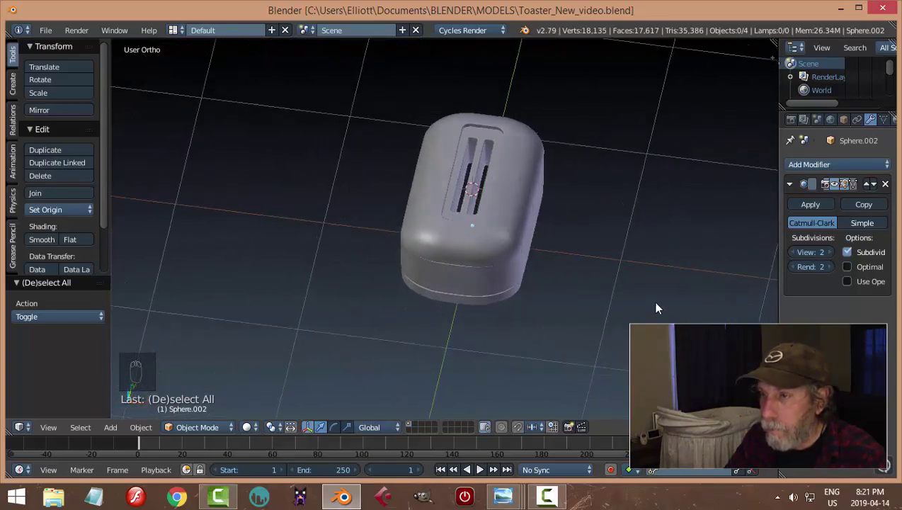
left_click_drag(587, 307, 521, 286)
left_click_drag(461, 215, 665, 271)
In Edit Mode from side view, add vertical and horizontal loops isolating a thin face for the lever slot
key("KP_3")
key("Tab")
key("ctrl+r")
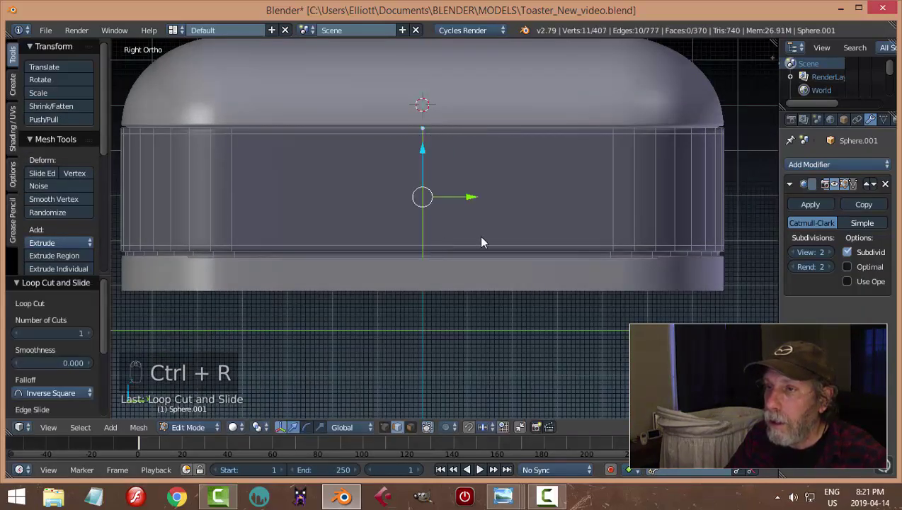
key("ctrl+b")
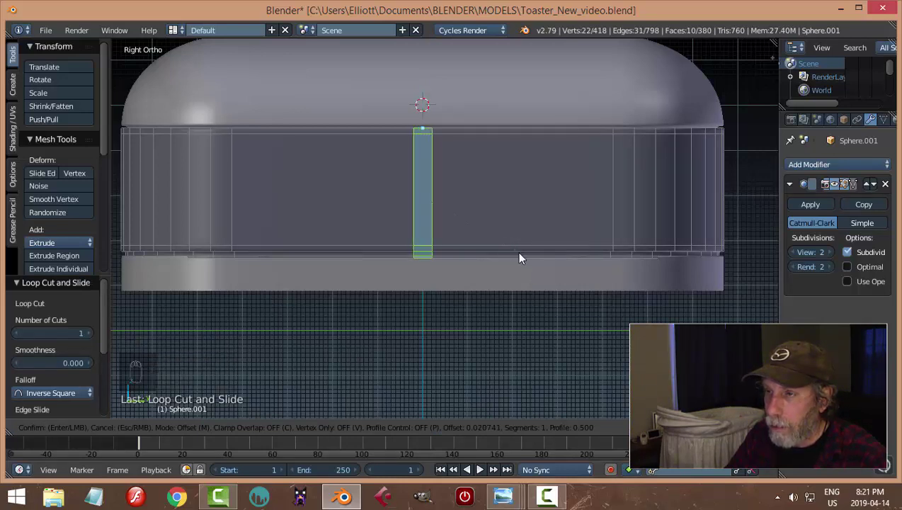
key("a")
key("ctrl+Tab")
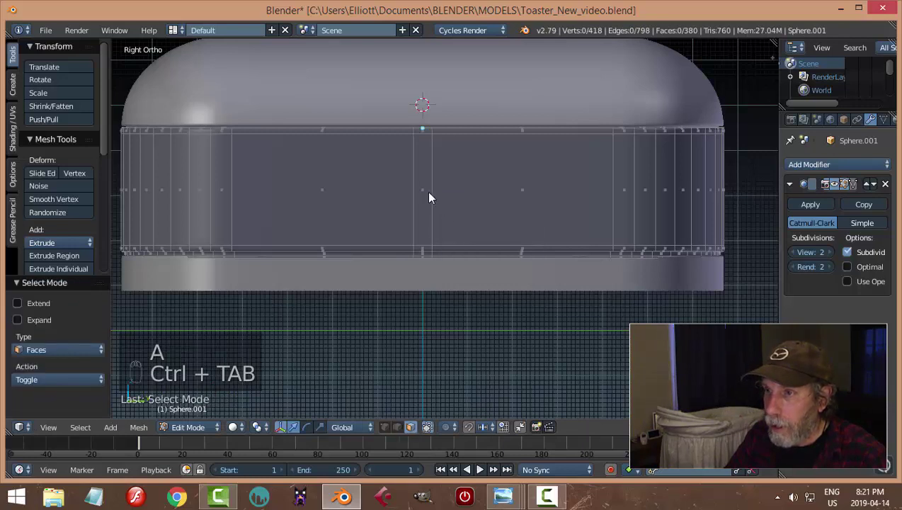
left_click_drag(428, 187, 461, 224)
key("a")
key("ctrl+r")
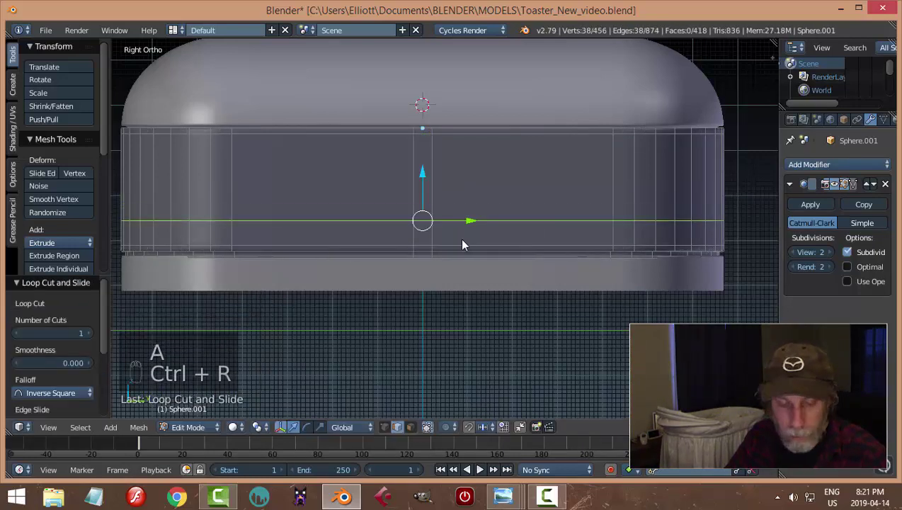
key("a")
key("ctrl+Tab")
left_click_drag(432, 175, 551, 175)
Inset and extrude the thin face inward, then delete its inner face to open the slot
key("i")
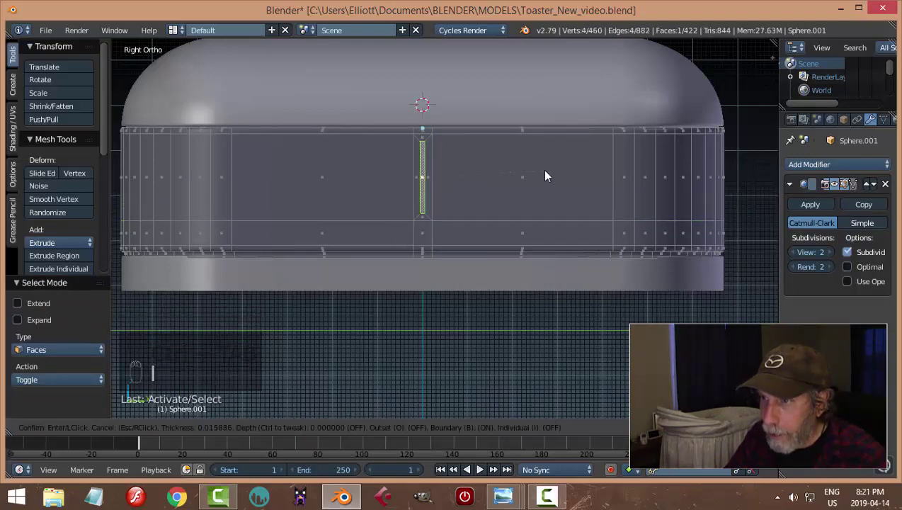
key("KP_Decimal")
key("e")
key("e")
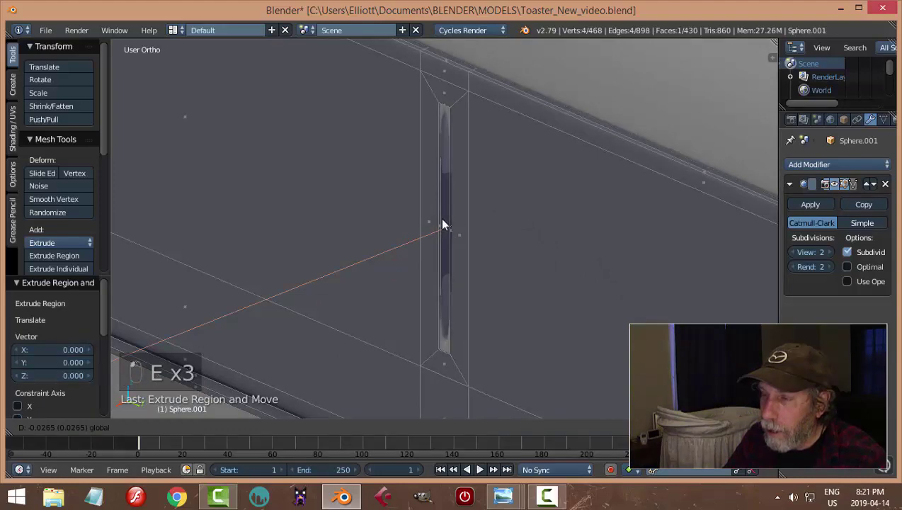
key("x")
middle_click(489, 217)
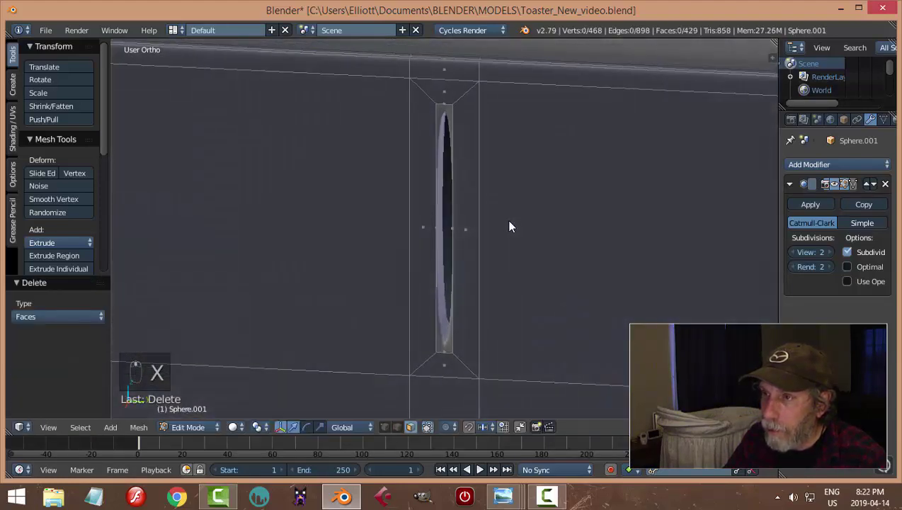
Add support loops around the slot, resize its edges vertically and return to Object Mode
key("ctrl+r")
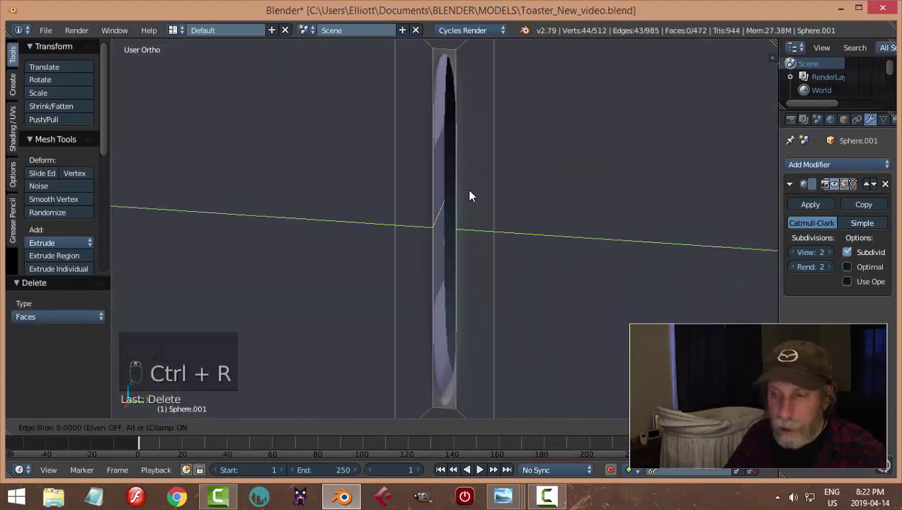
key("ctrl+z")
left_click_drag(483, 225, 482, 224)
key("ctrl+r")
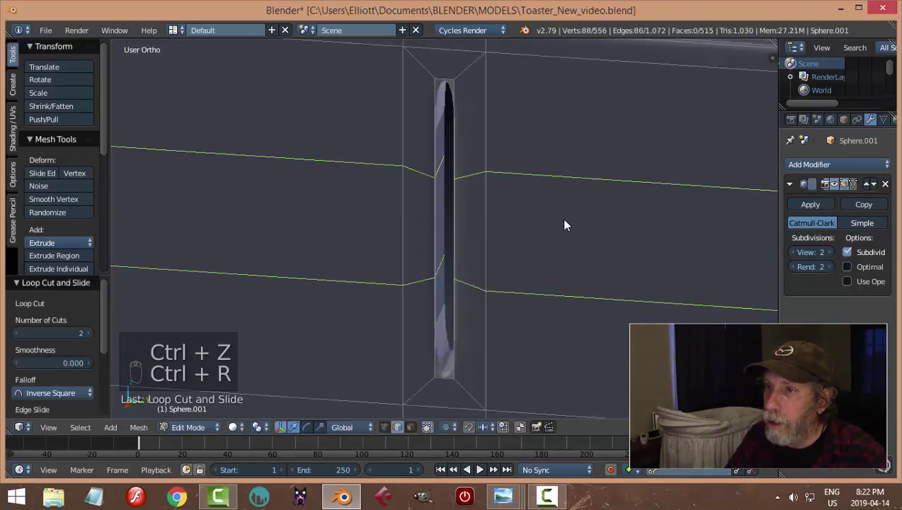
middle_click(565, 226)
key("s")
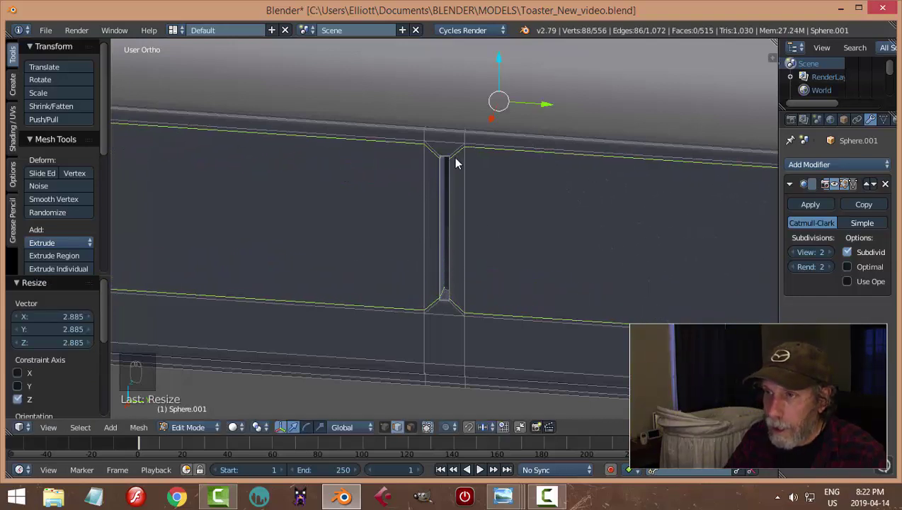
key("ctrl+r")
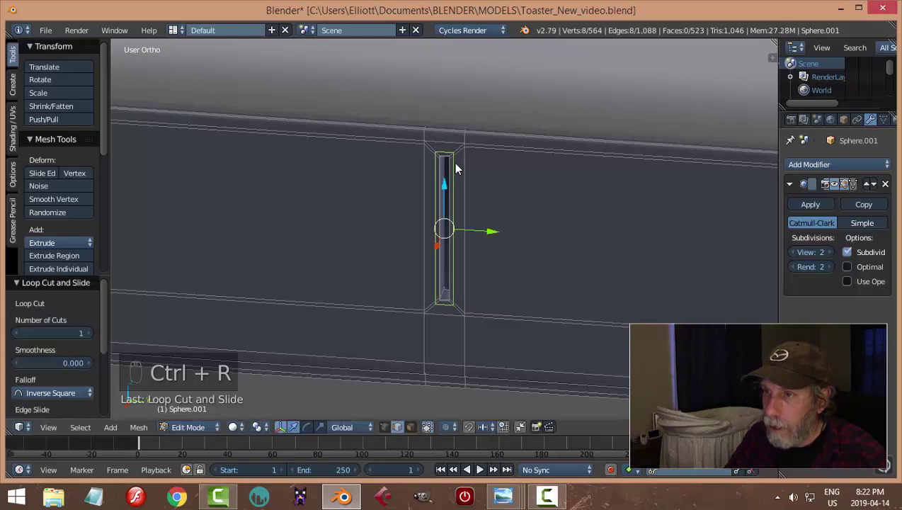
key("a")
key("Tab")
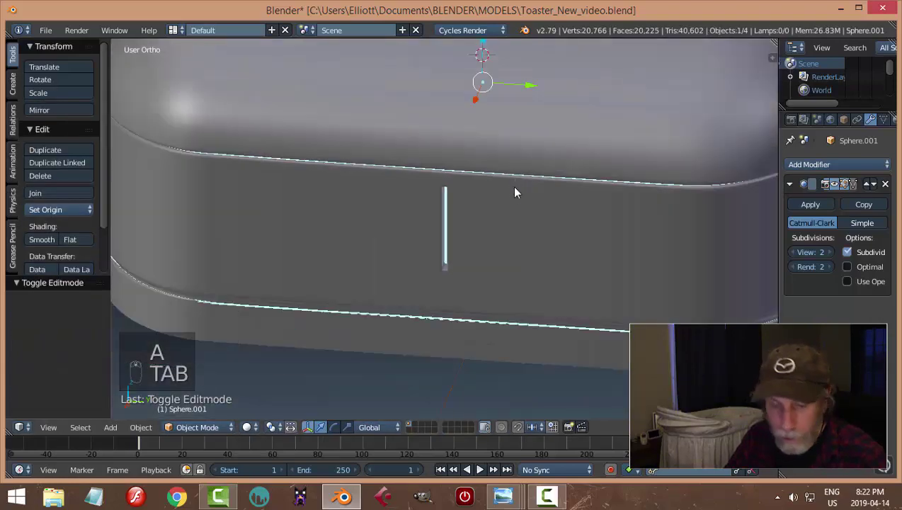
Toggle into the body mesh briefly and place the 3D cursor near the lever slot
key("a")
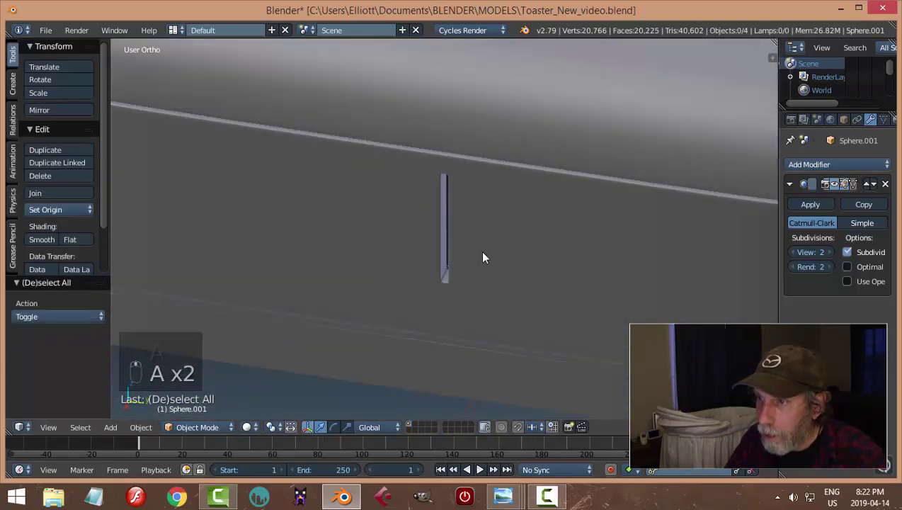
key("Tab")
key("ctrl+r")
key("a")
key("Tab")
left_click_drag(456, 238, 414, 216)
key("a")
key("Tab")
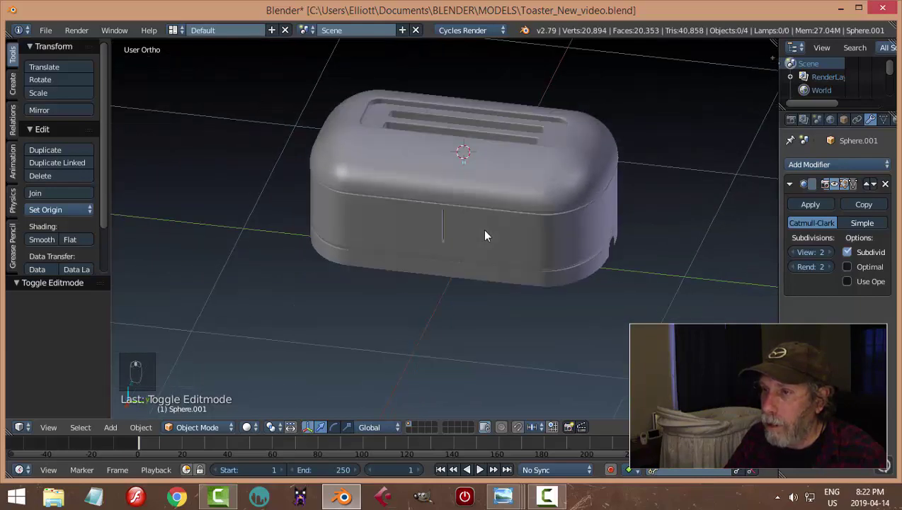
left_click(462, 211)
key("Tab")
Zoom to the slot, snap the 3D cursor to it and open the Add menu for a new mesh
middle_click(527, 222)
middle_click(494, 220)
left_click_drag(478, 220, 450, 126)
left_click_drag(450, 128, 512, 214)
key("shift+s")
key("a")
key("Tab")
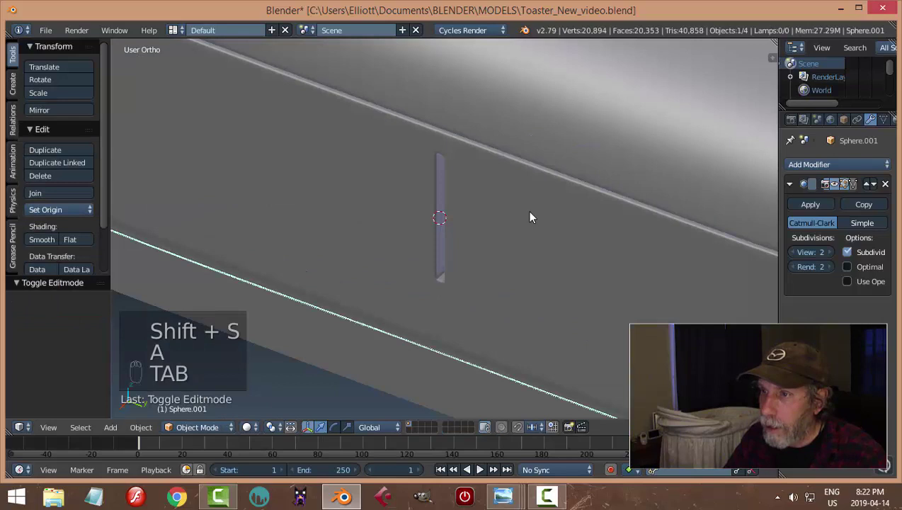
key("shift+a")
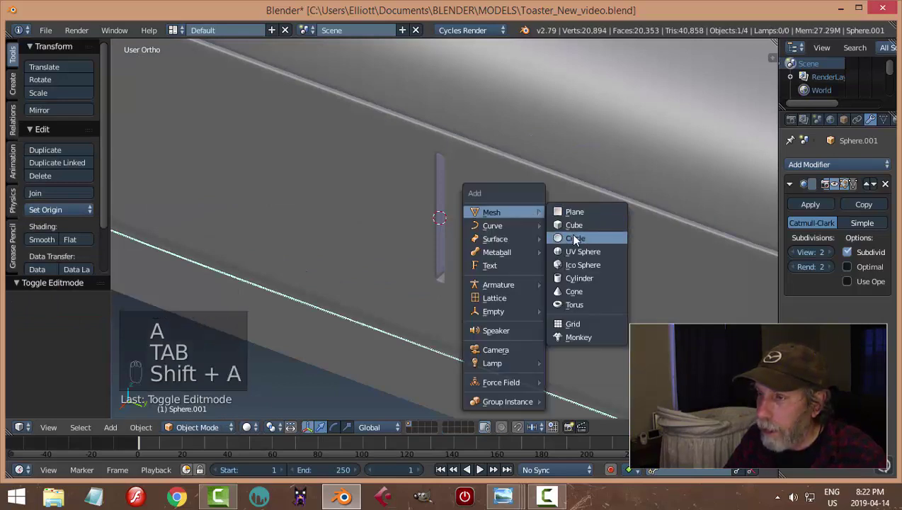
Block out the lever from a cube at the slot, scaled to handle size and flattened
key("Tab")
key("s")
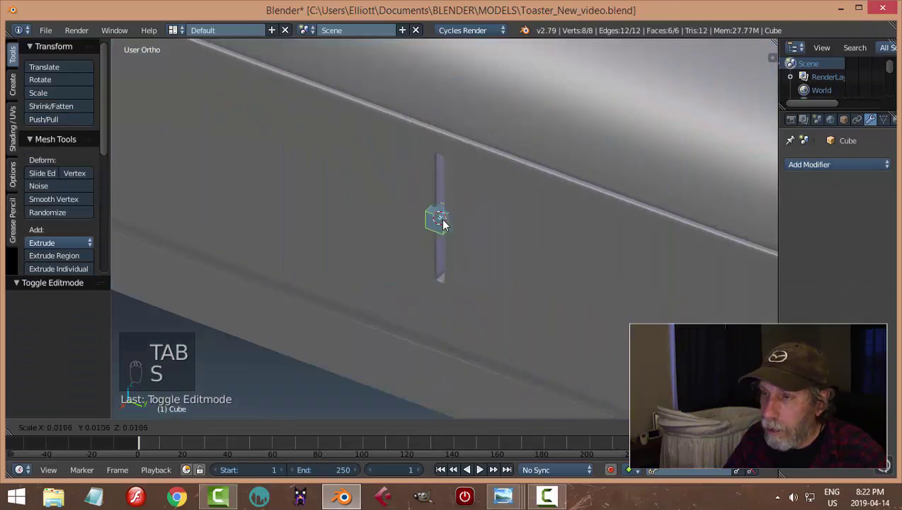
left_click_drag(484, 245, 530, 263)
key("s")
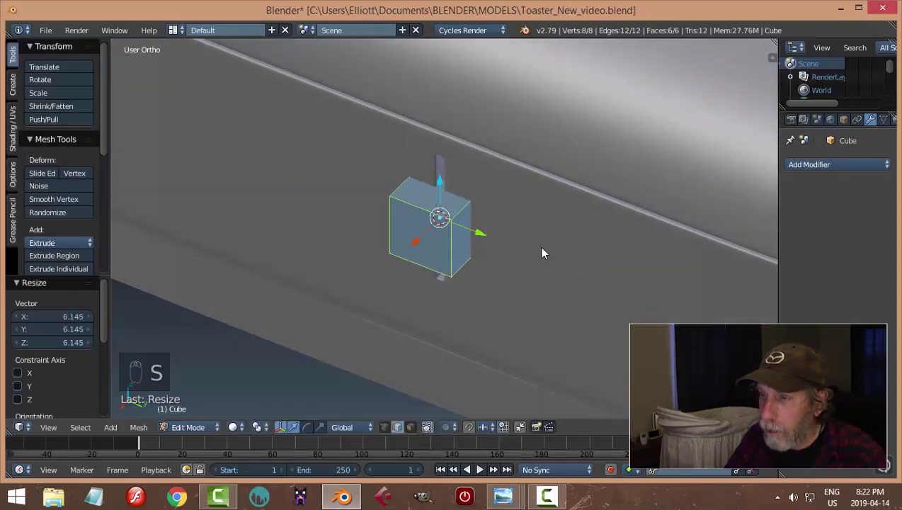
left_click_drag(398, 245, 505, 223)
key("s")
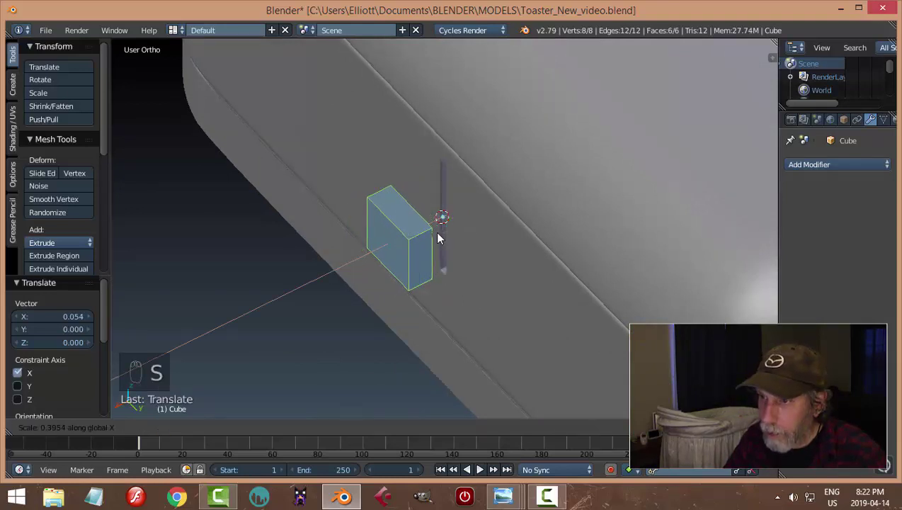
left_click_drag(502, 223, 483, 199)
key("s")
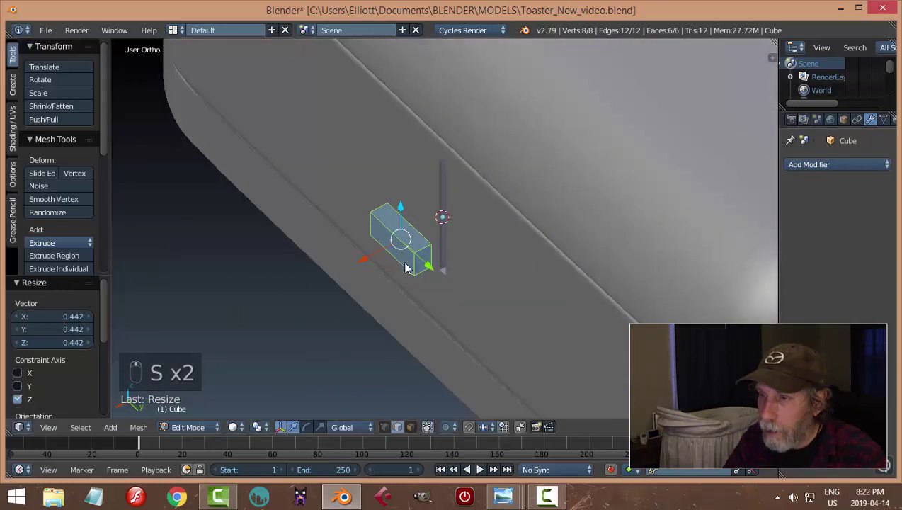
left_click_drag(374, 260, 517, 239)
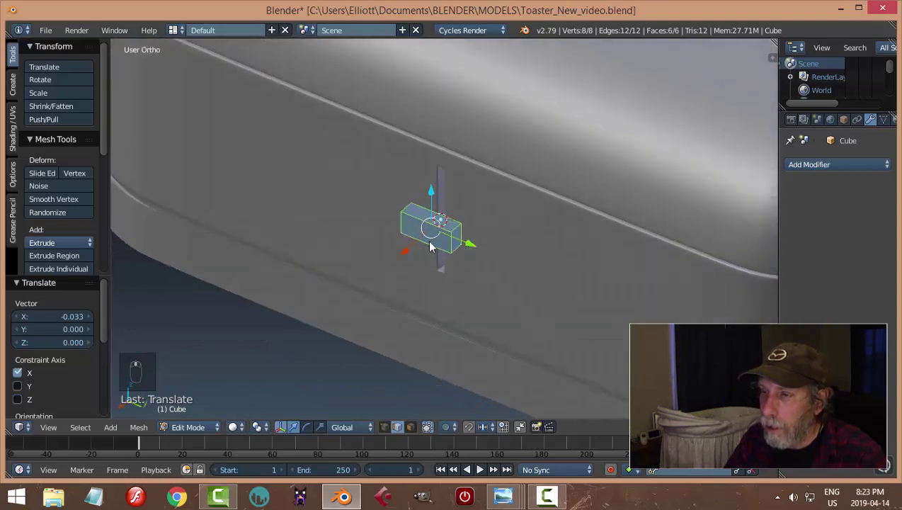
Stretch the block sideways into a handle and ring it with horizontal edge loops
key("ctrl+r")
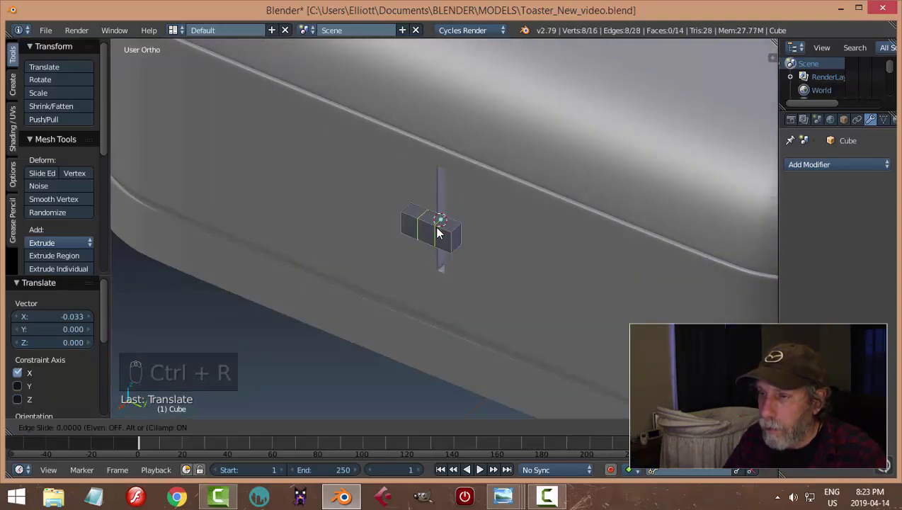
left_click_drag(553, 244, 519, 247)
key("s")
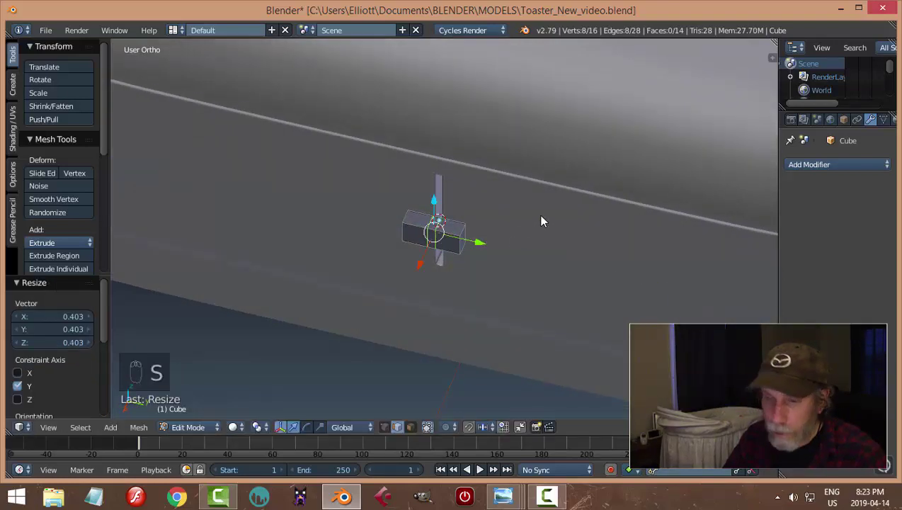
key("a")
key("ctrl+Tab")
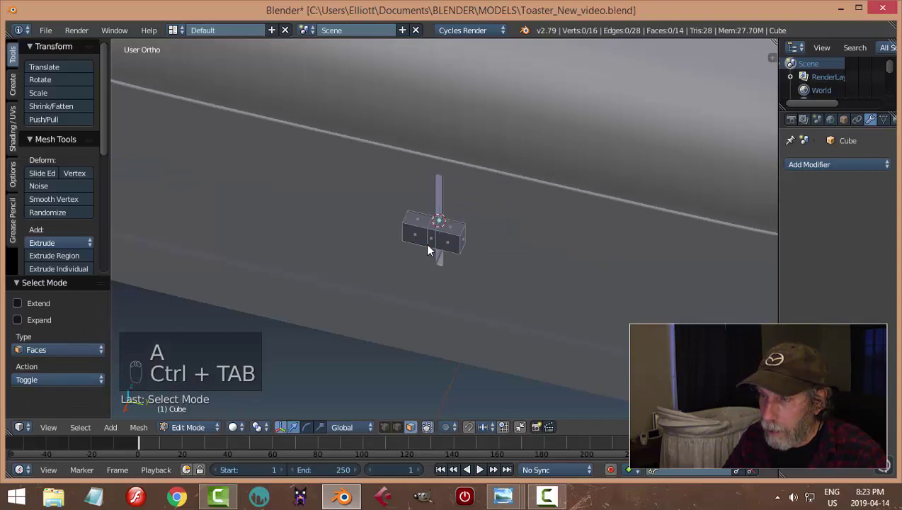
middle_click(475, 257)
key("ctrl+r")
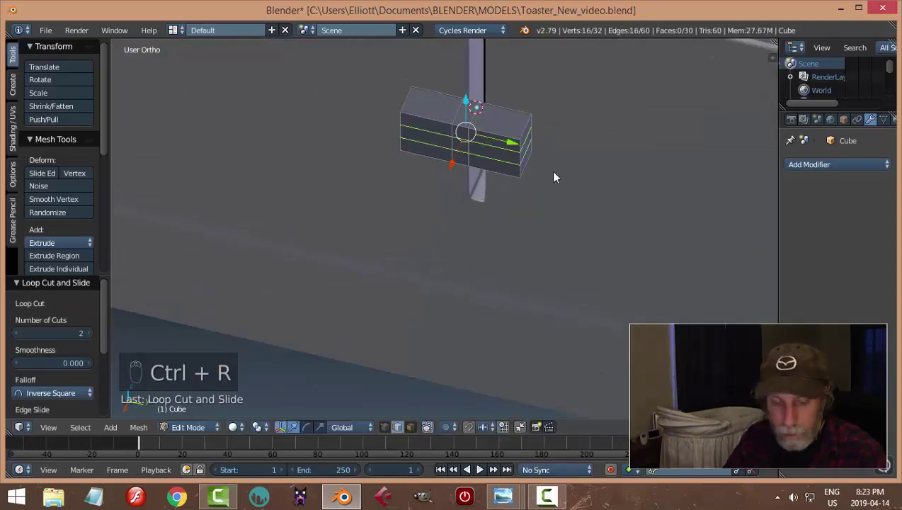
key("a")
left_click_drag(493, 137, 618, 237)
key("s")
key("a")
key("ctrl+Tab")
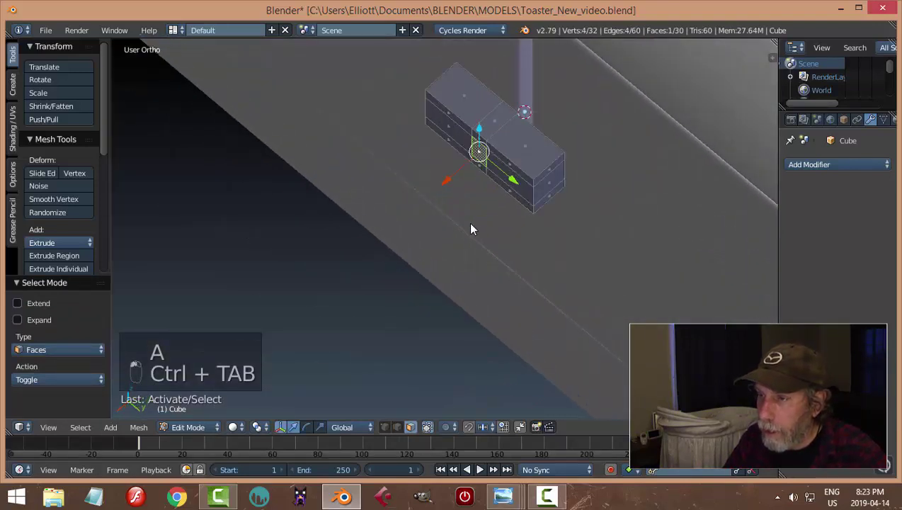
Extrude an arm from the handle face toward the slot and remove its end face
key("e")
left_click_drag(478, 144, 460, 223)
key("e")
key("x")
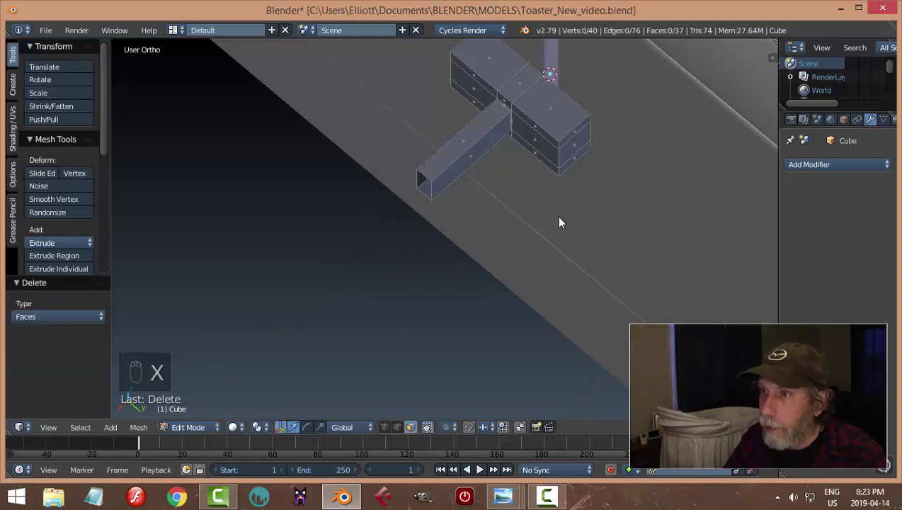
key("a")
left_click_drag(584, 249, 583, 233)
key("r")
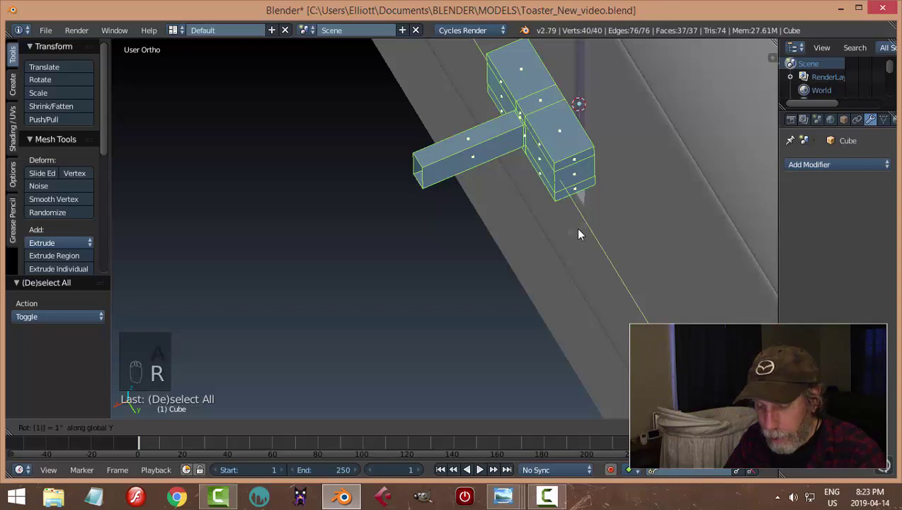
key("r")
left_click_drag(495, 148, 572, 159)
middle_click(588, 184)
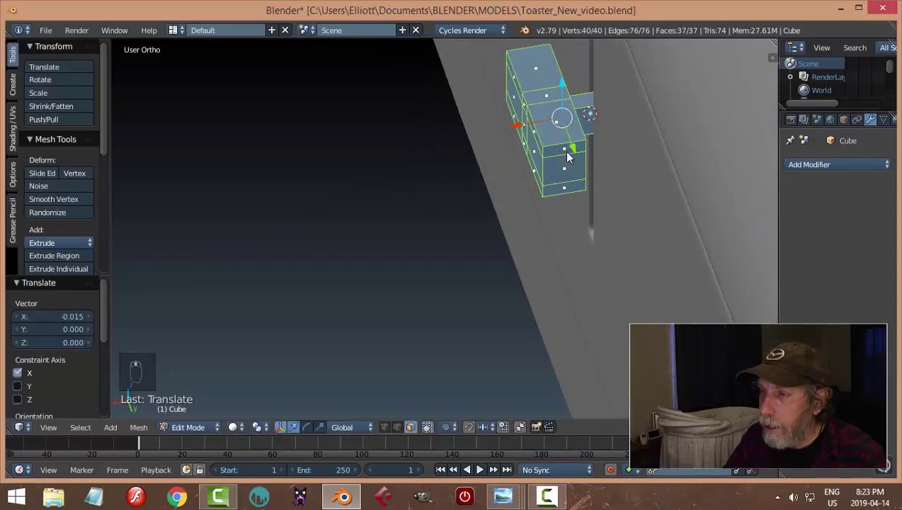
Add an edge loop around the block and give the lever a Subdivision Surface modifier
key("ctrl+r")
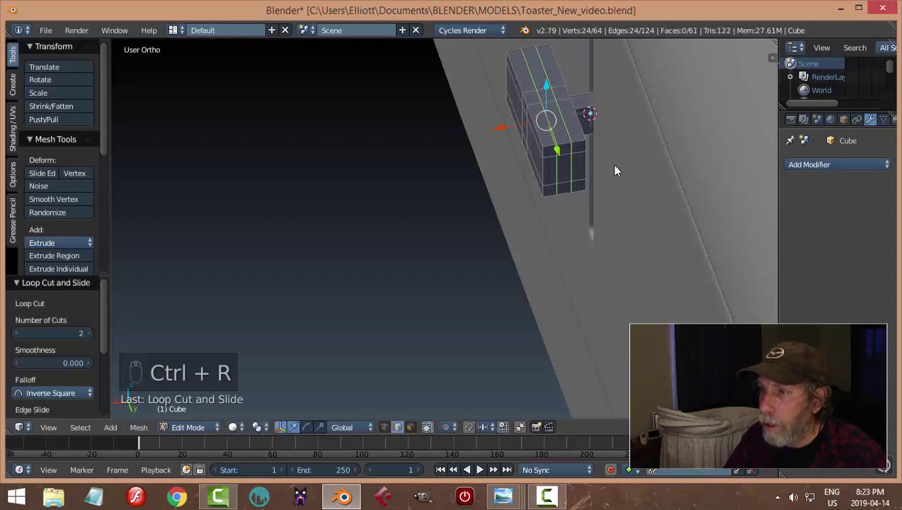
key("s")
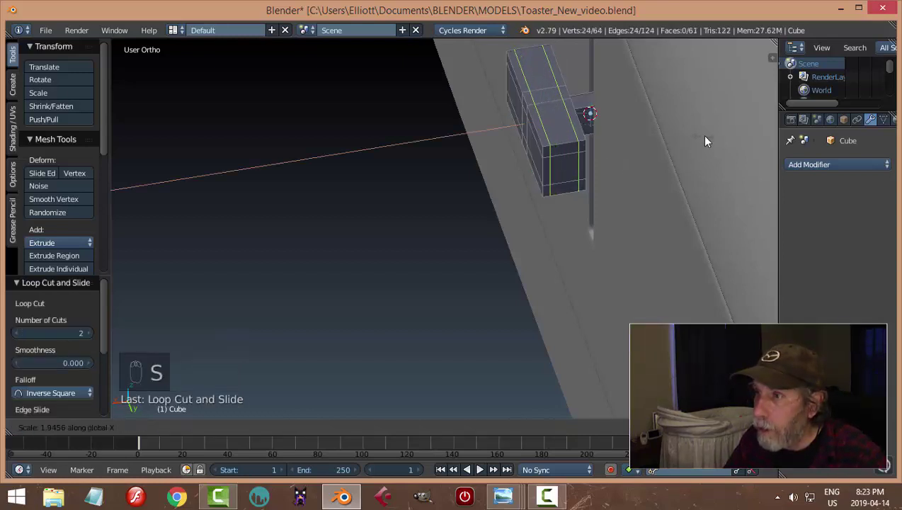
left_click_drag(640, 212, 546, 142)
key("ctrl+r")
key("Tab")
middle_click(613, 163)
left_click(818, 170)
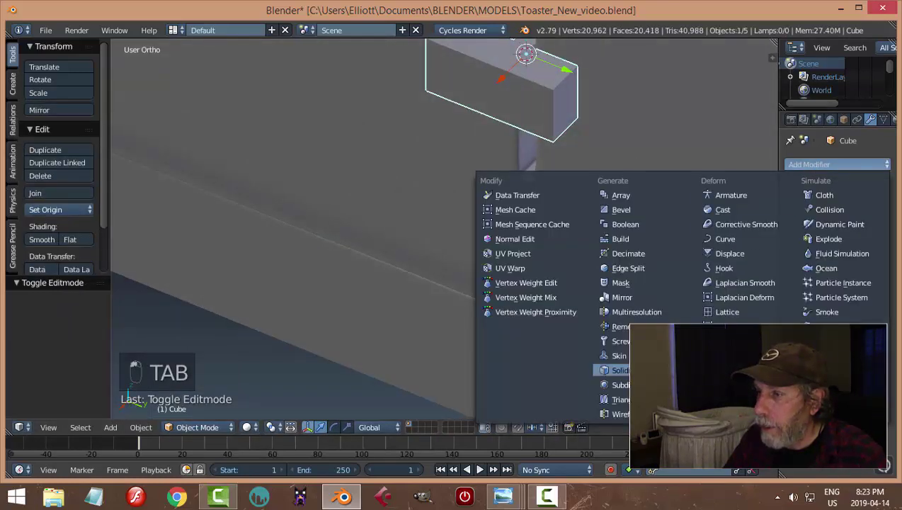
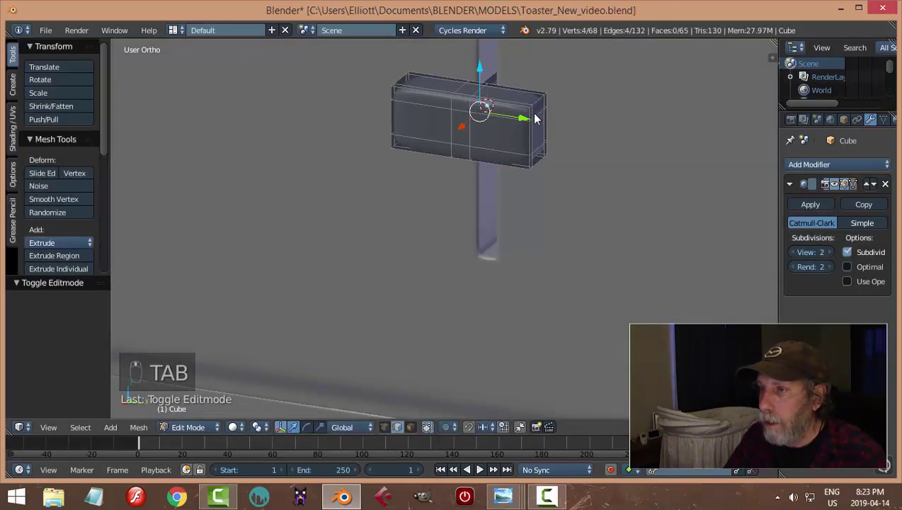
Add holding edge loops near the block's edges so the subdivision keeps them crisp
key("a")
key("ctrl+r")
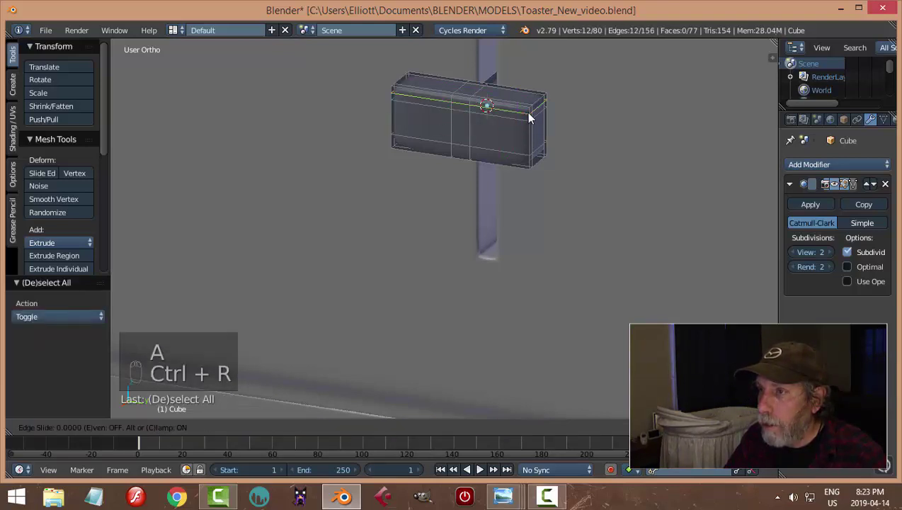
key("ctrl+r")
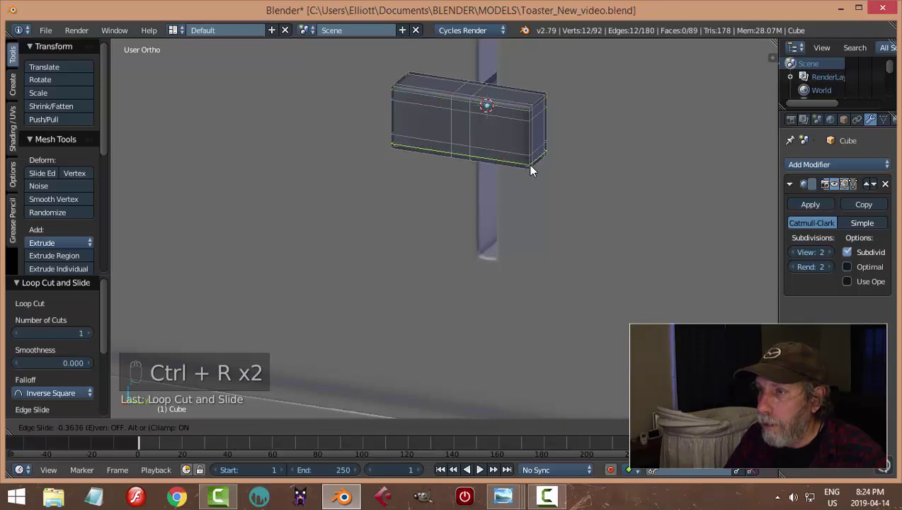
key("a")
key("ctrl+r")
key("ctrl+r")
key("a")
key("Tab")
Hide everything but the lever and return to editing its mesh
middle_click(470, 154)
key("a")
left_click_drag(467, 172, 516, 168)
key("shift+h")
key("Tab")
Add two holding edge loops along the shaft and finish the lever mesh
middle_click(571, 207)
key("ctrl+r")
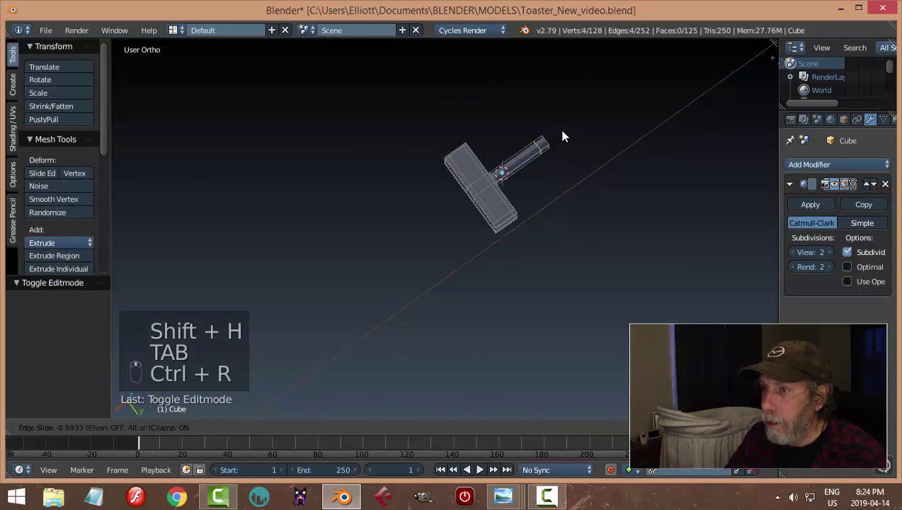
key("KP_Decimal")
key("ctrl+r")
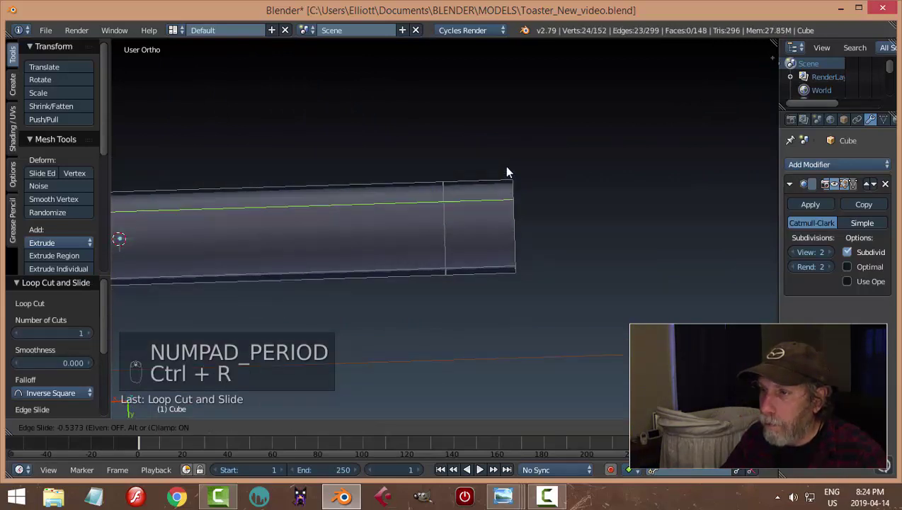
key("ctrl+r")
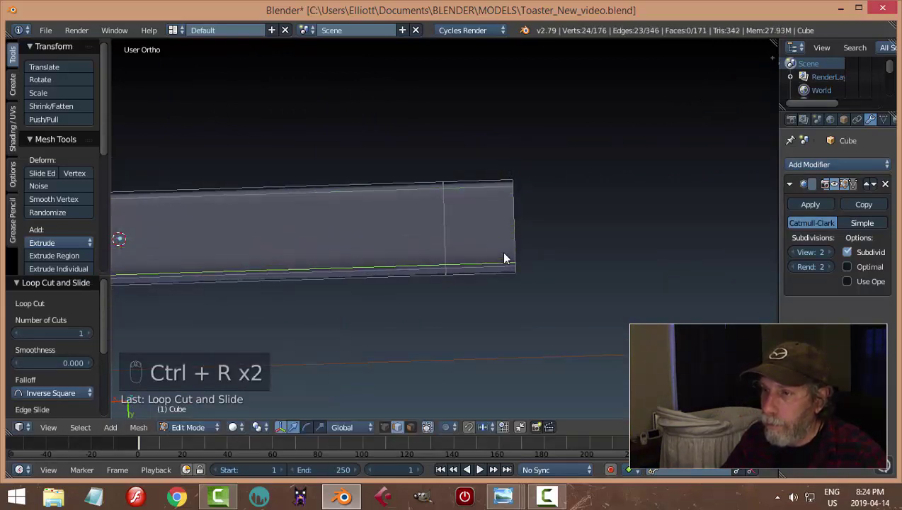
key("a")
key("Tab")
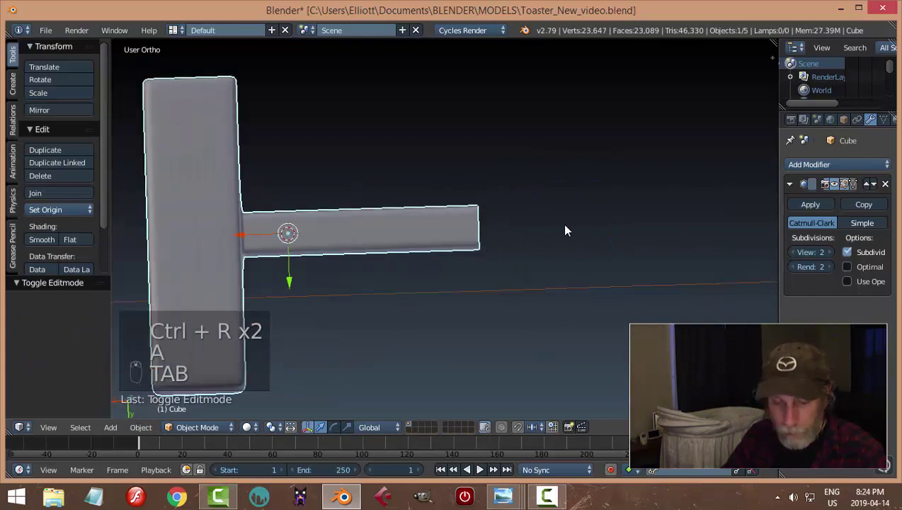
Reveal the hidden toaster parts and slide the lever sideways onto the front slot
key("alt+h")
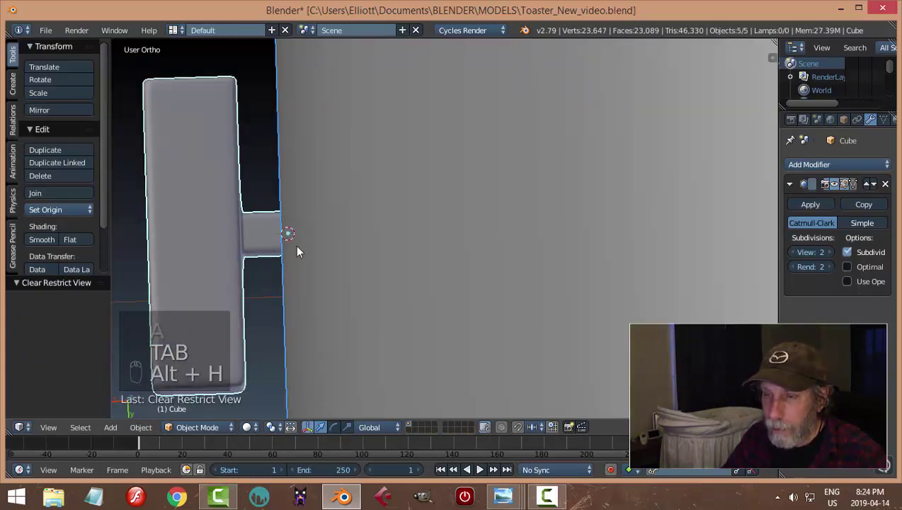
key("a")
middle_click(340, 240)
left_click_drag(363, 312, 420, 307)
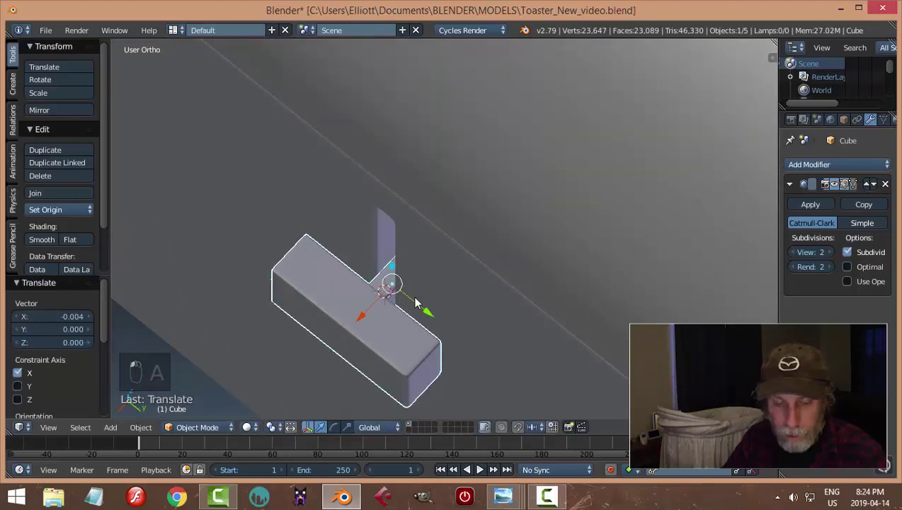
key("a")
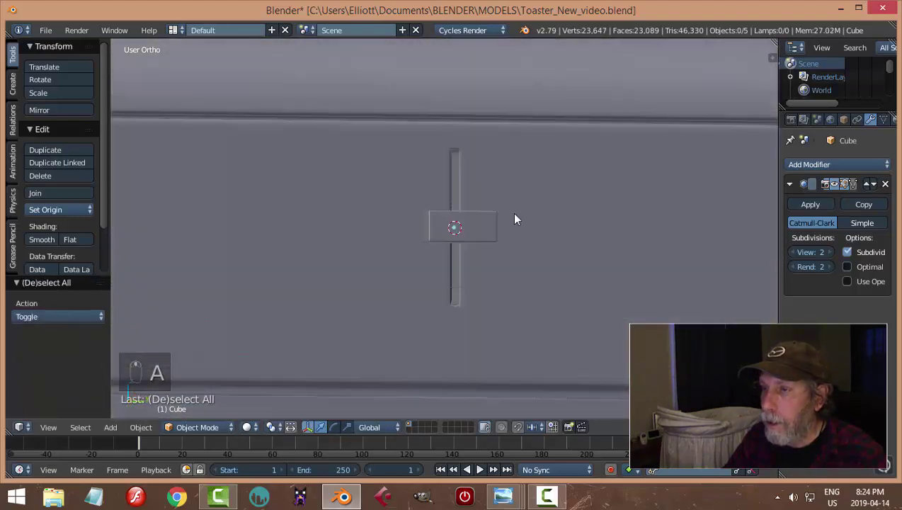
left_click_drag(479, 245, 584, 245)
left_click(585, 245)
Shrink the lever to suit the toaster front and save the file
key("s")
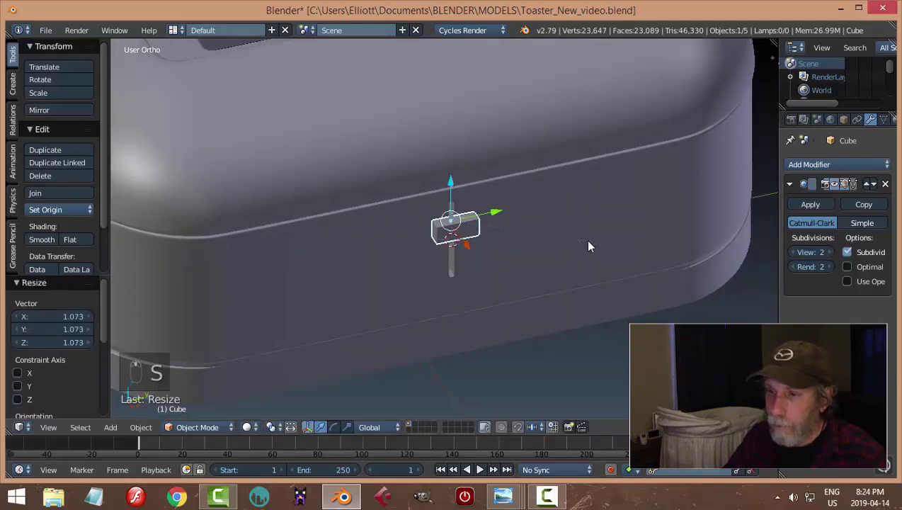
key("a")
left_click_drag(527, 276, 512, 250)
left_click_drag(466, 212, 530, 275)
key("s")
left_click(530, 275)
key("a")
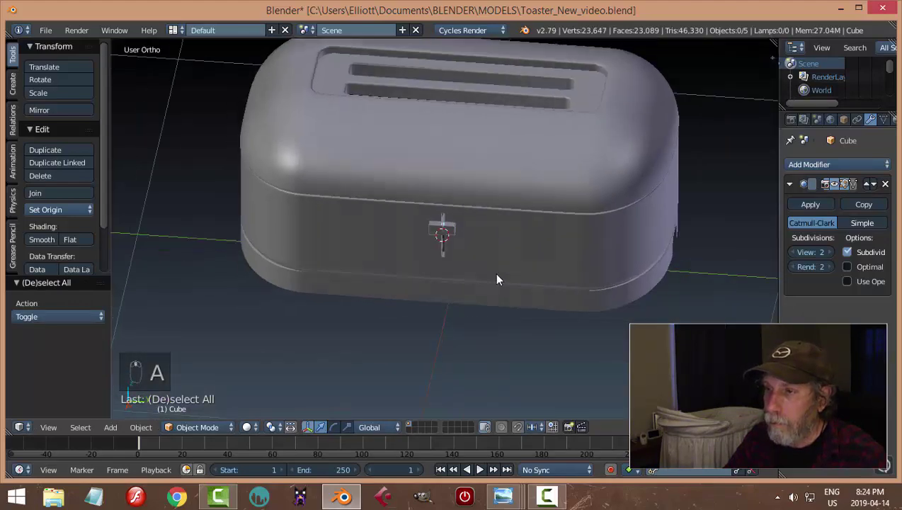
key("ctrl+s")
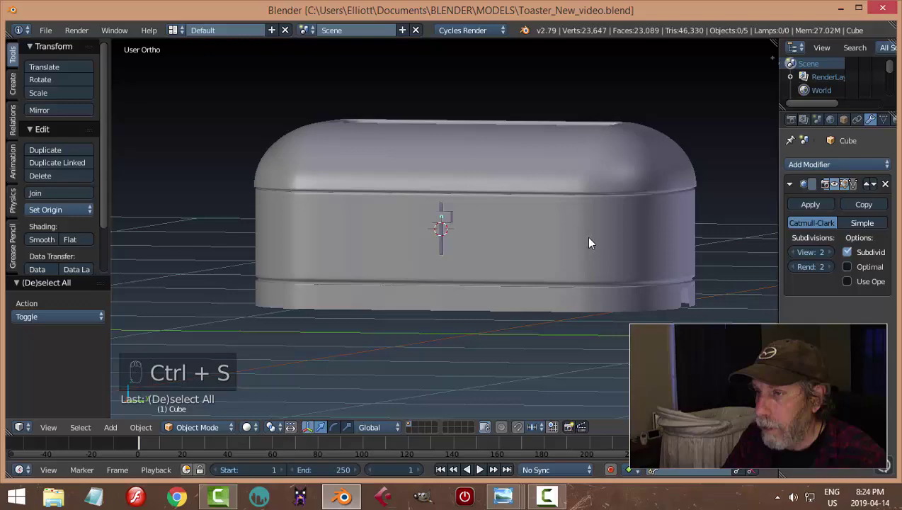
Flatten the lever's height with a Z-only scale into a wider, lower block
left_click_drag(628, 278, 523, 268)
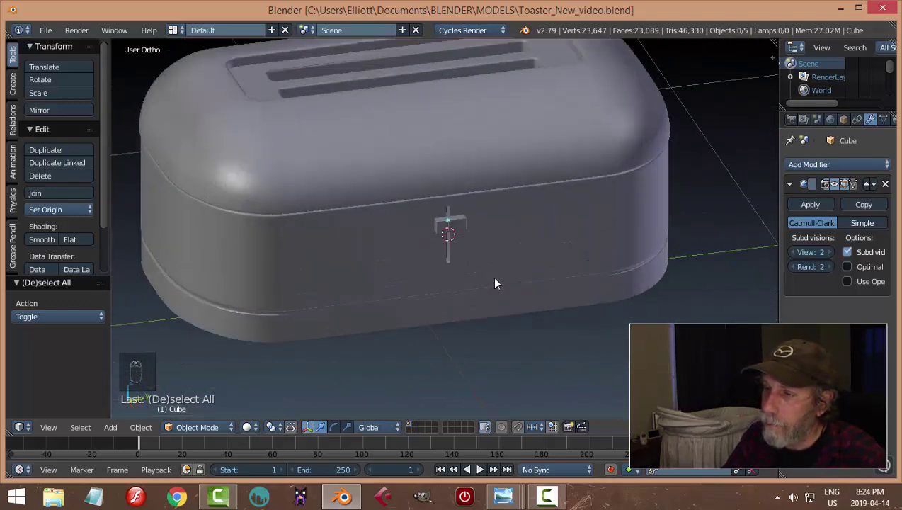
left_click_drag(488, 257, 456, 216)
right_click(455, 216)
key("s")
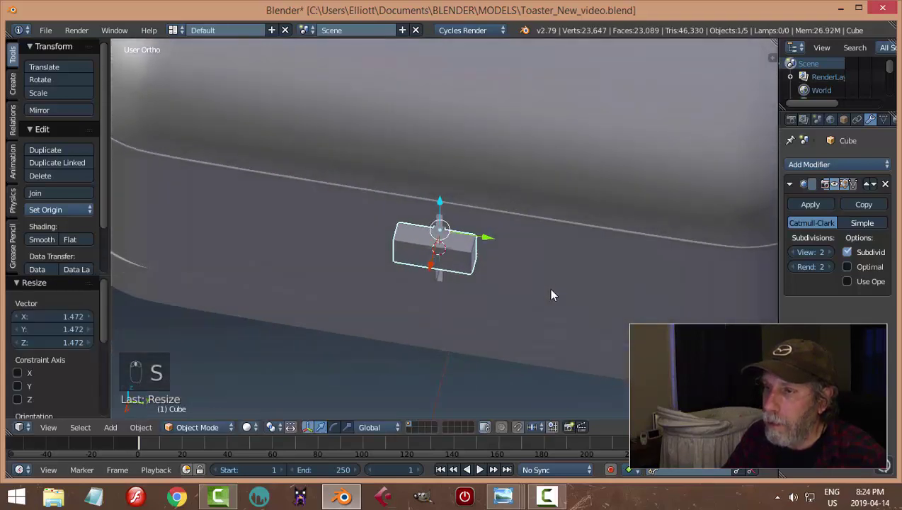
key("s")
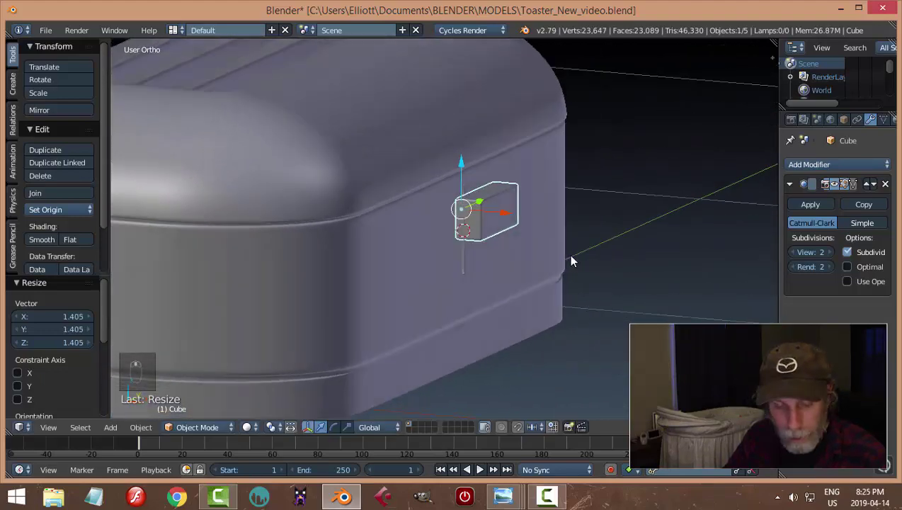
key("s")
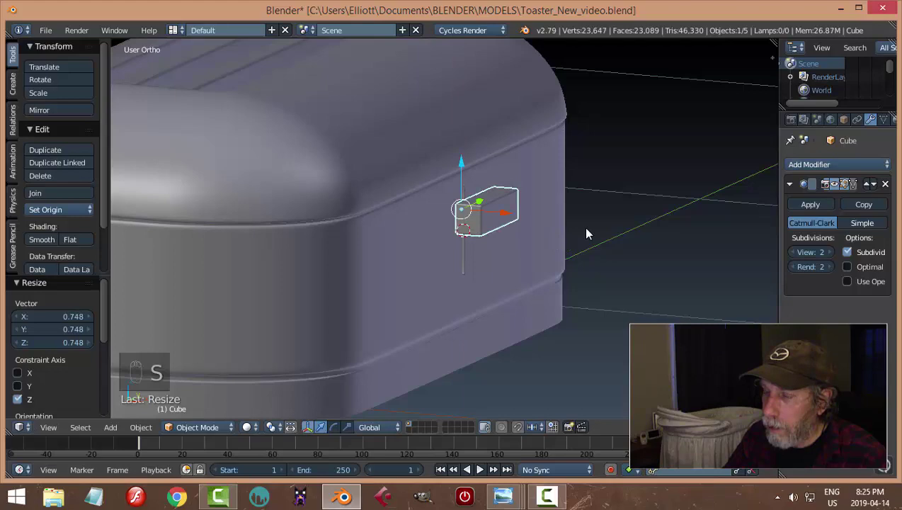
left_click_drag(549, 262, 559, 233)
right_click(559, 233)
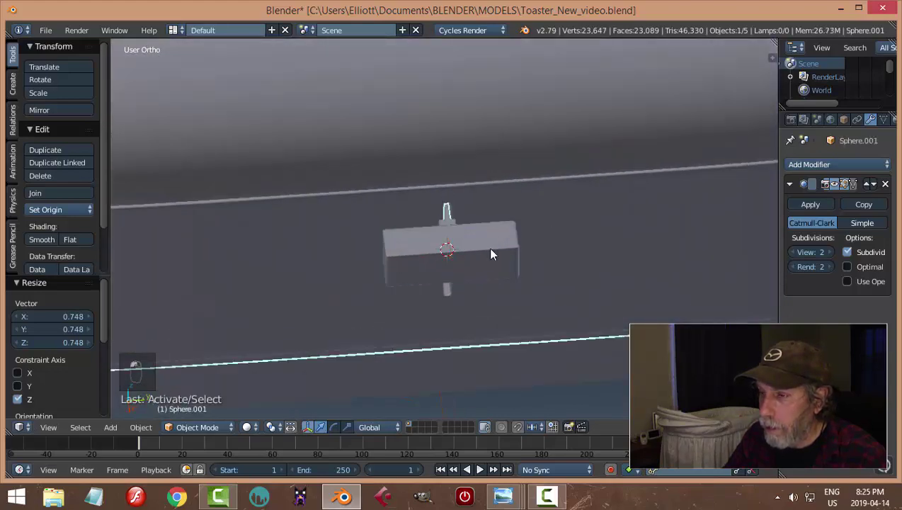
In wireframe front view, box-select the slot faces and try scaling them
key("KP_3")
key("Tab")
middle_click(492, 265)
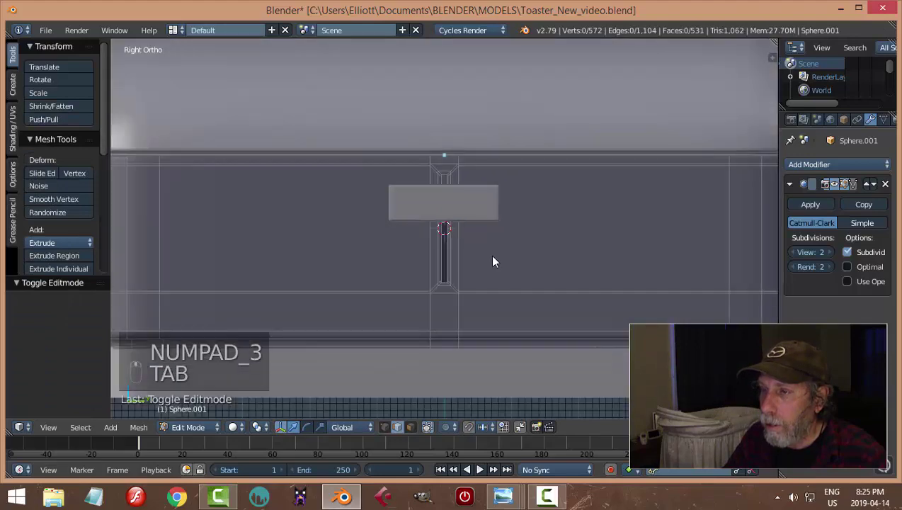
key("z")
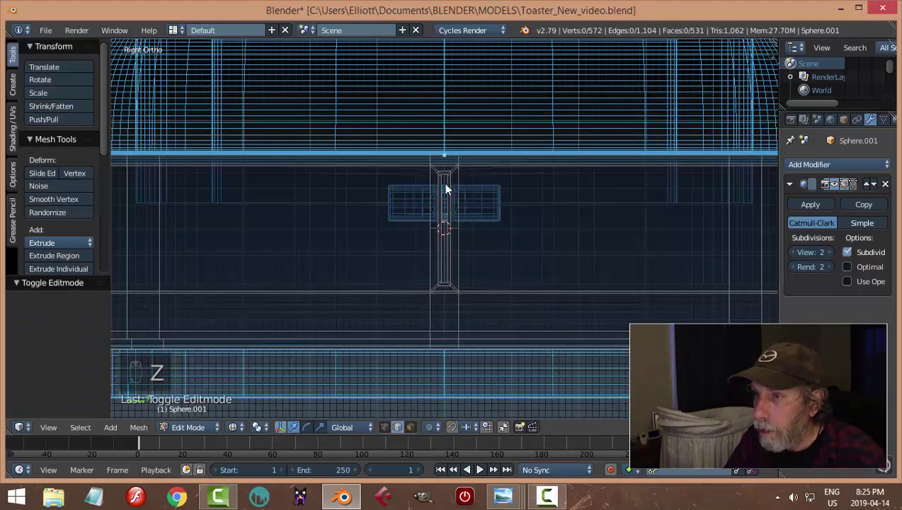
key("b")
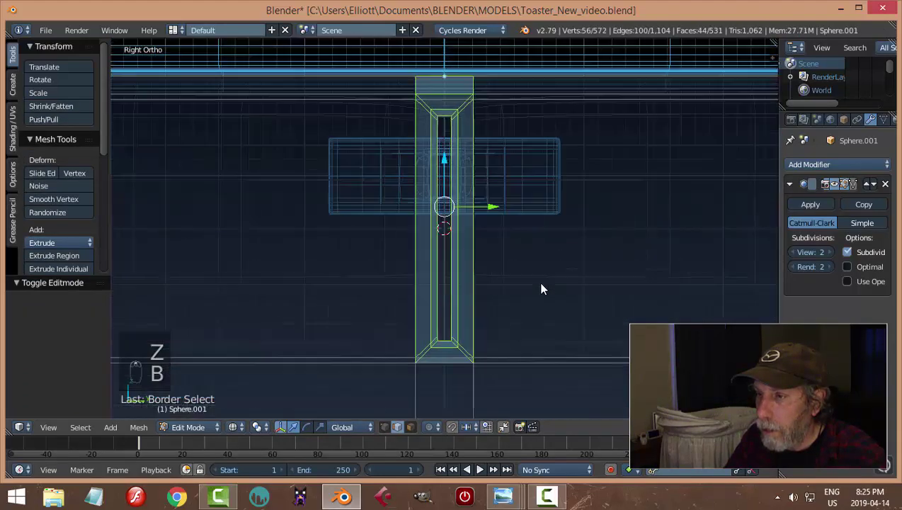
left_click_drag(544, 288, 554, 288)
key("s")
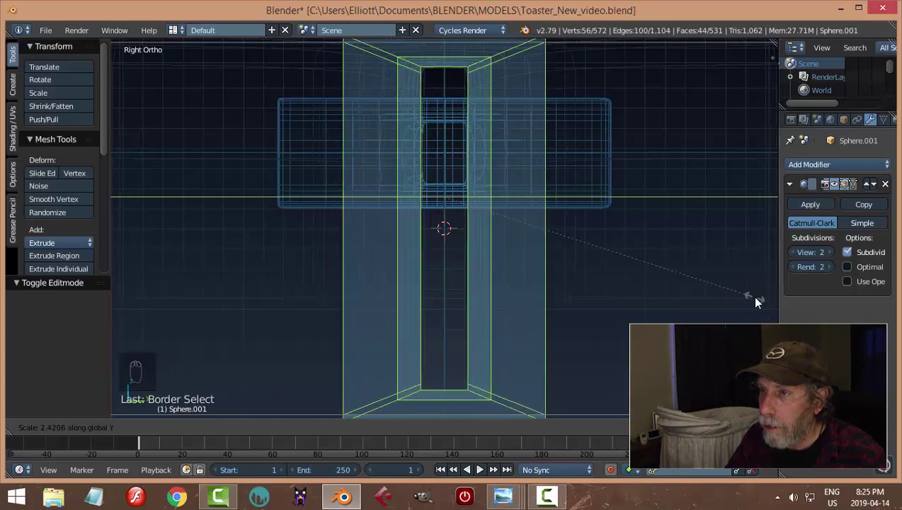
key("a")
key("b")
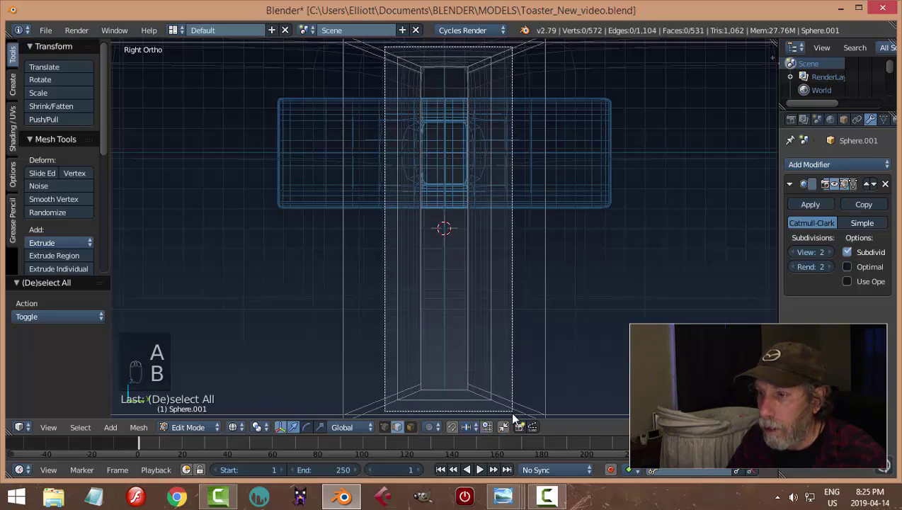
key("s")
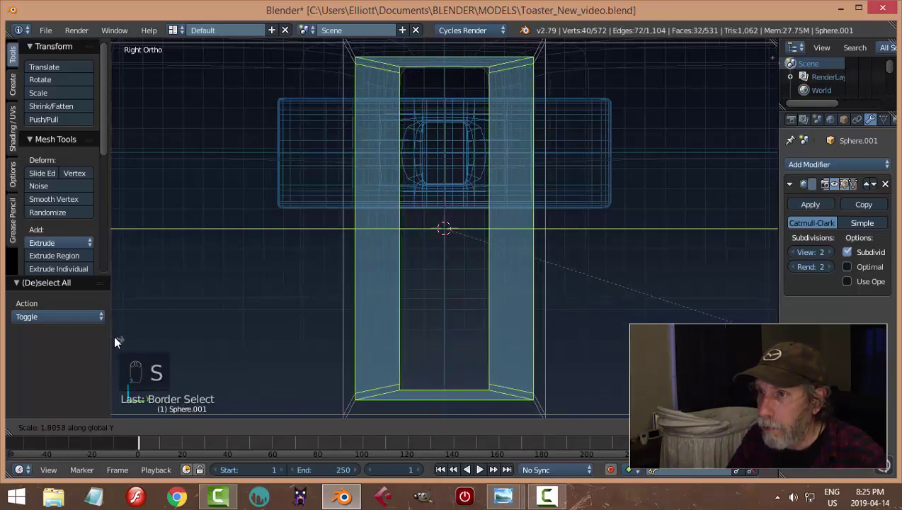
key("z")
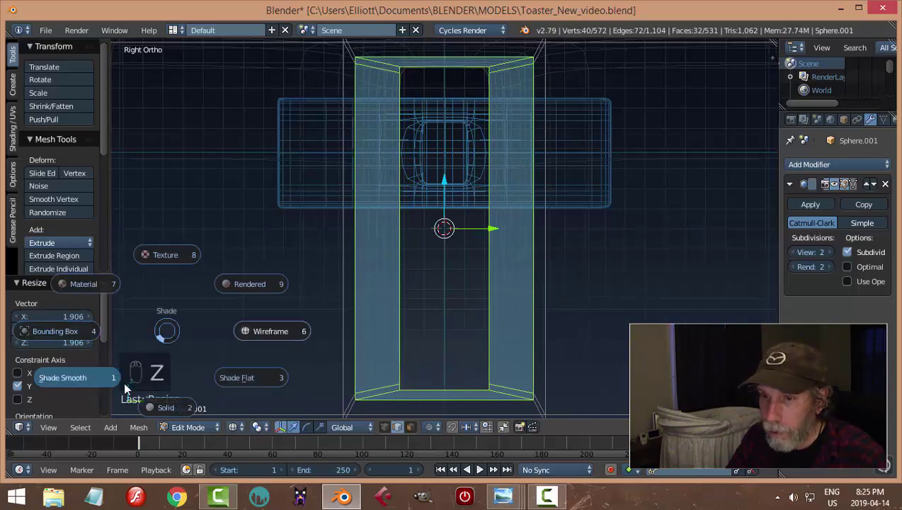
Undo the bad slot scaling and return to wireframe front view in edit mode
key("Tab")
key("a")
left_click_drag(504, 267, 530, 264)
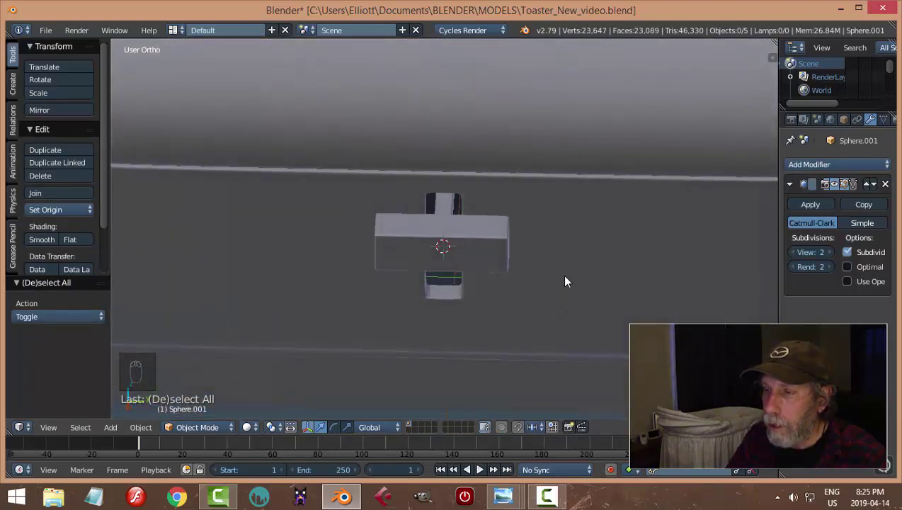
key("ctrl+z")
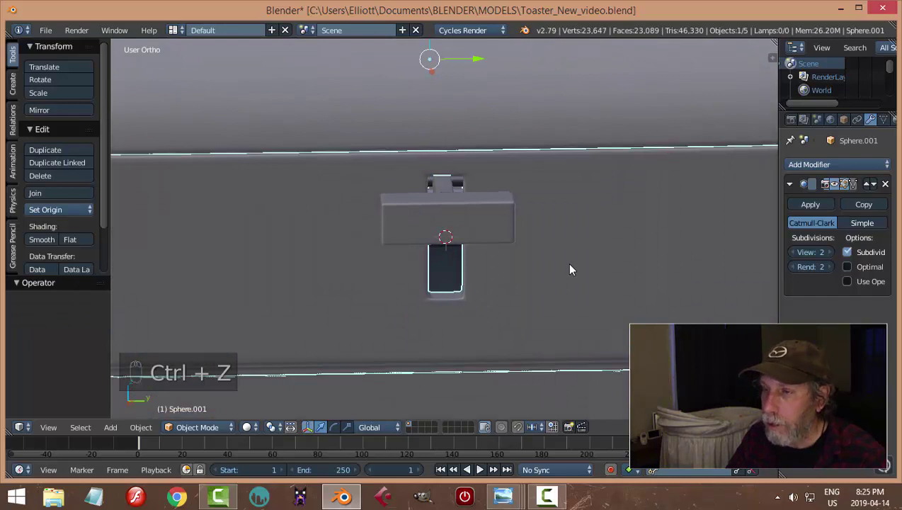
key("ctrl+z")
key("Tab")
key("KP_3")
key("z")
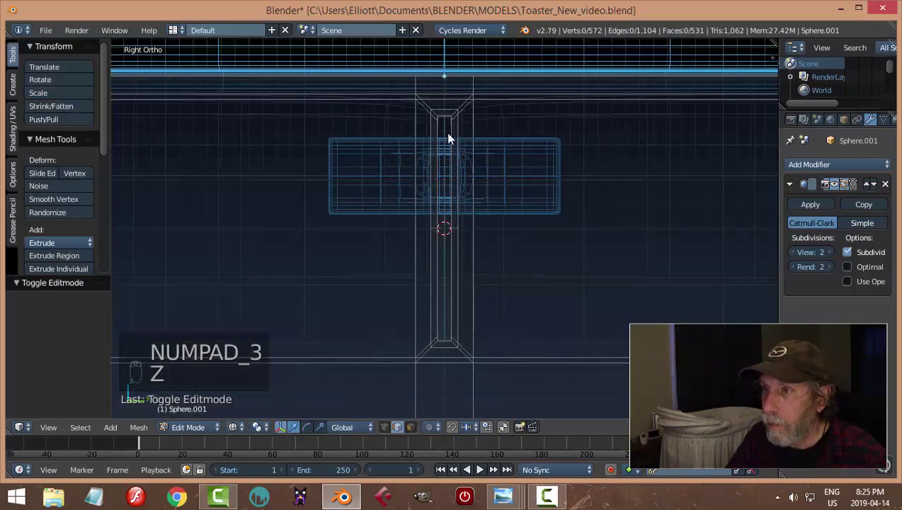
Box-select the faces around the vertical slot and scale them along Y to narrow it
key("b")
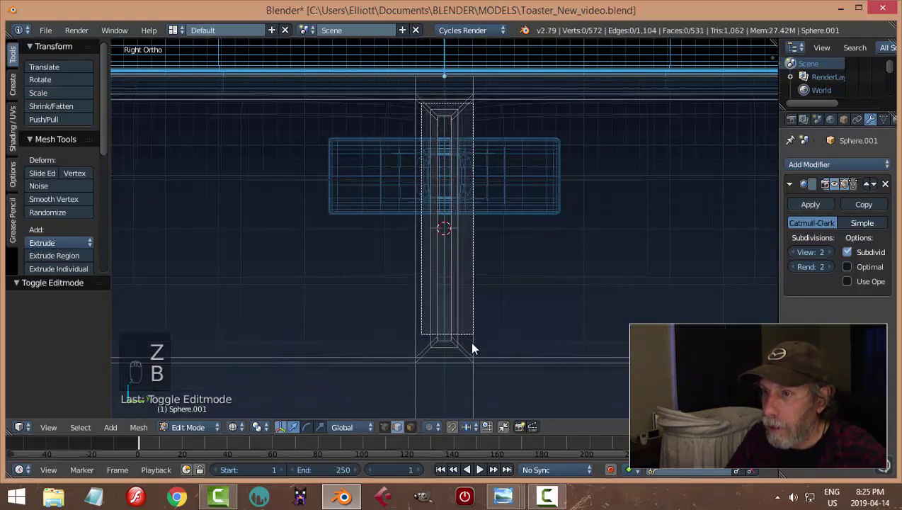
left_click_drag(503, 315, 417, 116)
key("s")
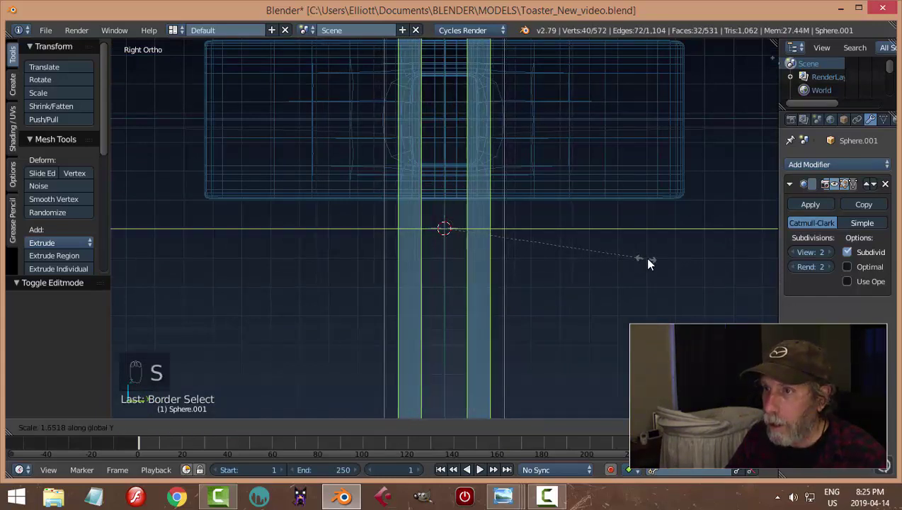
key("z")
left_click_drag(589, 244, 604, 297)
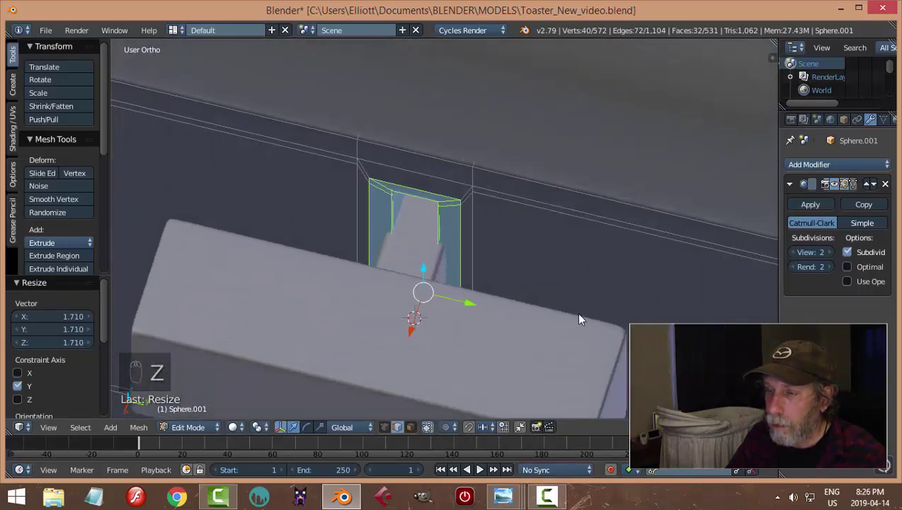
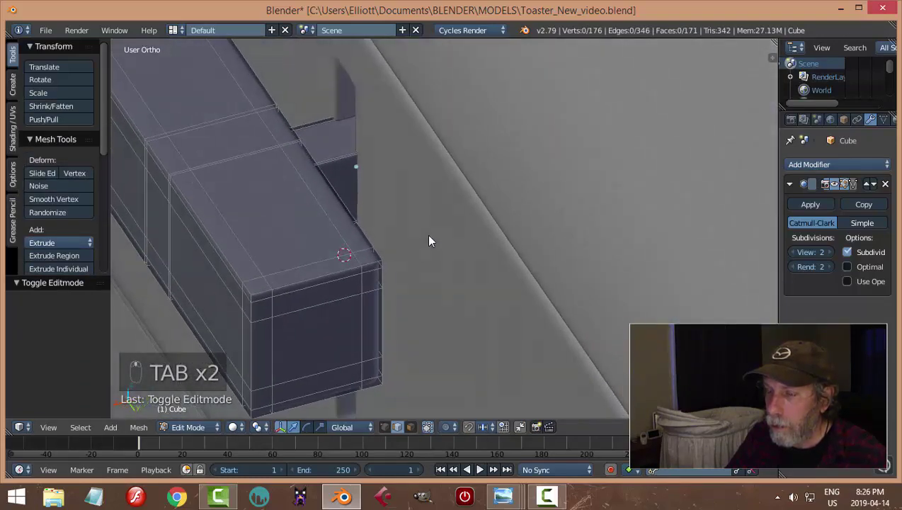
Slide the lever along the X axis into place at the slot
key("Tab")
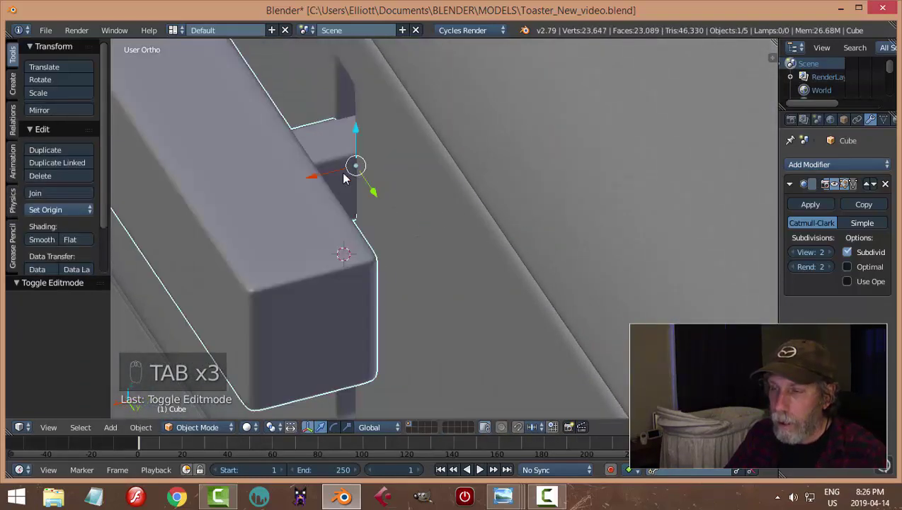
left_click_drag(266, 196, 545, 195)
middle_click(465, 192)
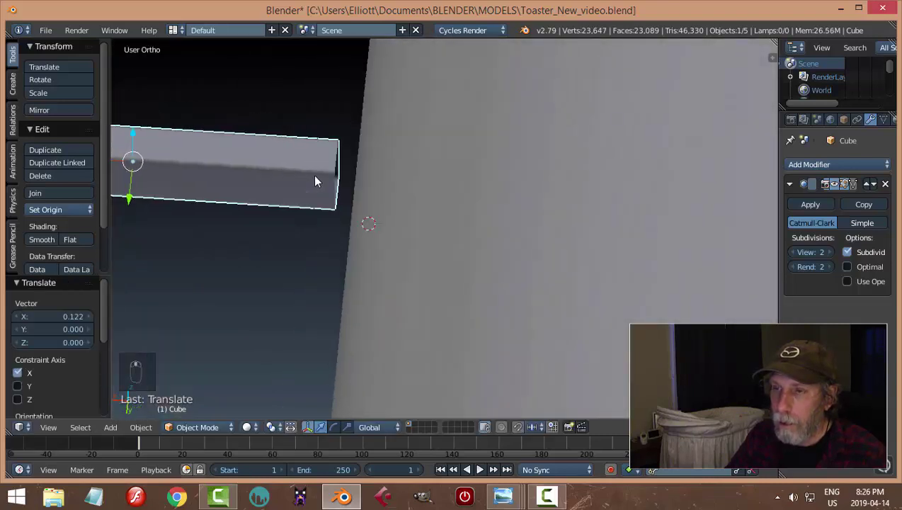
key("Tab")
left_click_drag(340, 168, 440, 174)
Grow the selection to the whole handle and push it out through the slot
key("ctrl+KP_Add")
key("ctrl+KP_Add")
key("ctrl+KP_Add")
key("ctrl+KP_Add")
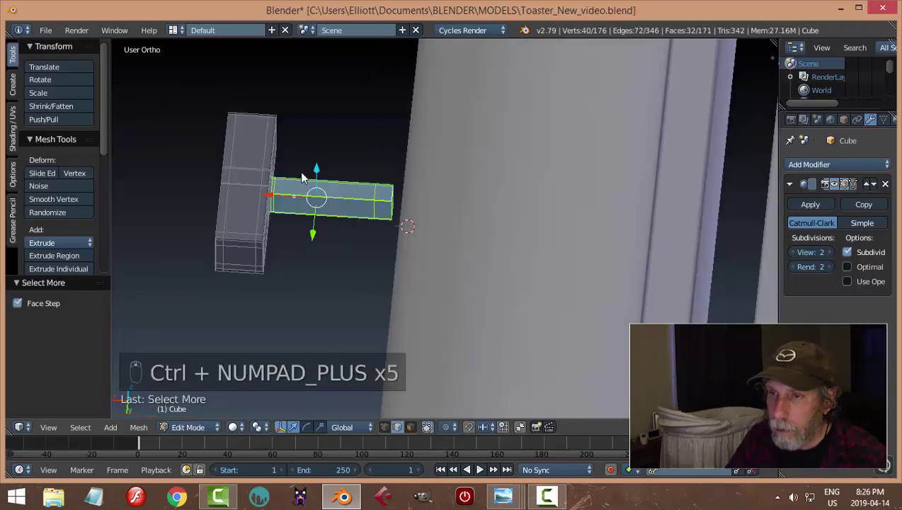
middle_click(256, 197)
middle_click(233, 186)
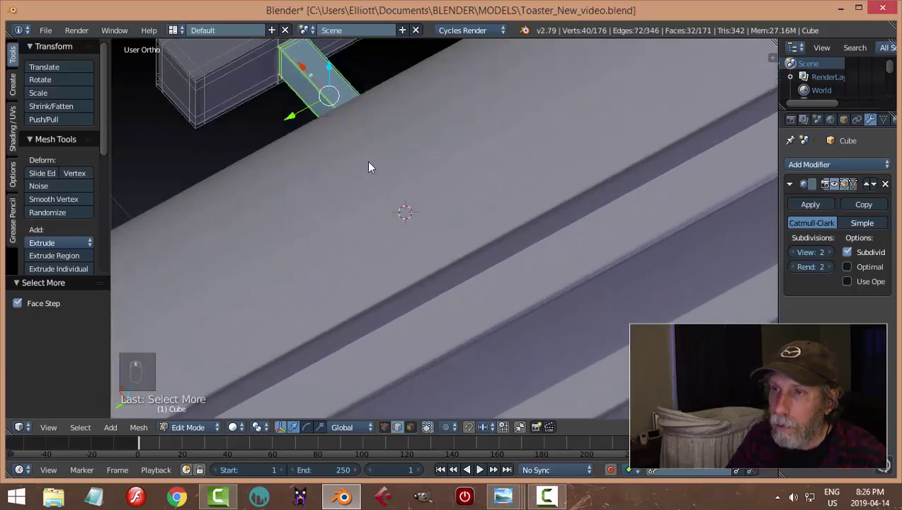
key("s")
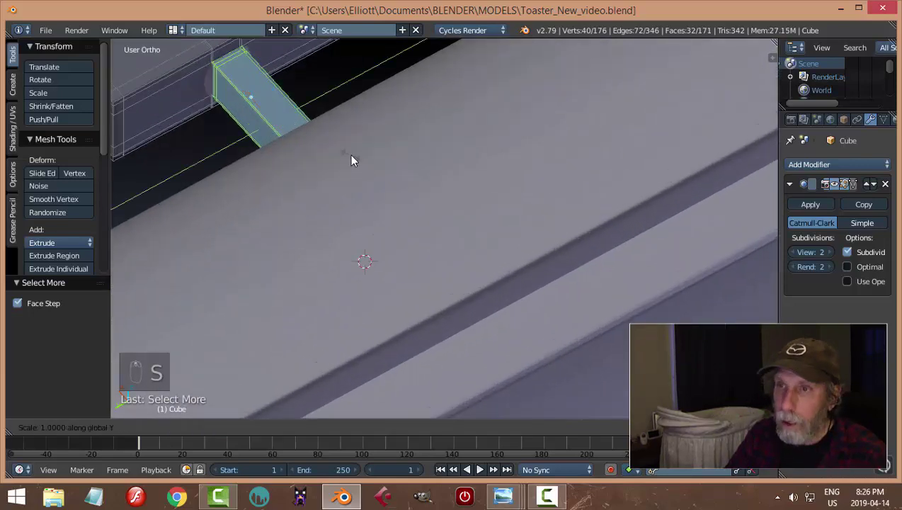
left_click_drag(392, 168, 525, 159)
key("Tab")
Check the handle position, return to object mode and save the toaster file
middle_click(523, 163)
middle_click(471, 362)
left_click(479, 289)
left_click(478, 282)
key("a")
left_click_drag(441, 266, 571, 227)
key("ctrl+s")
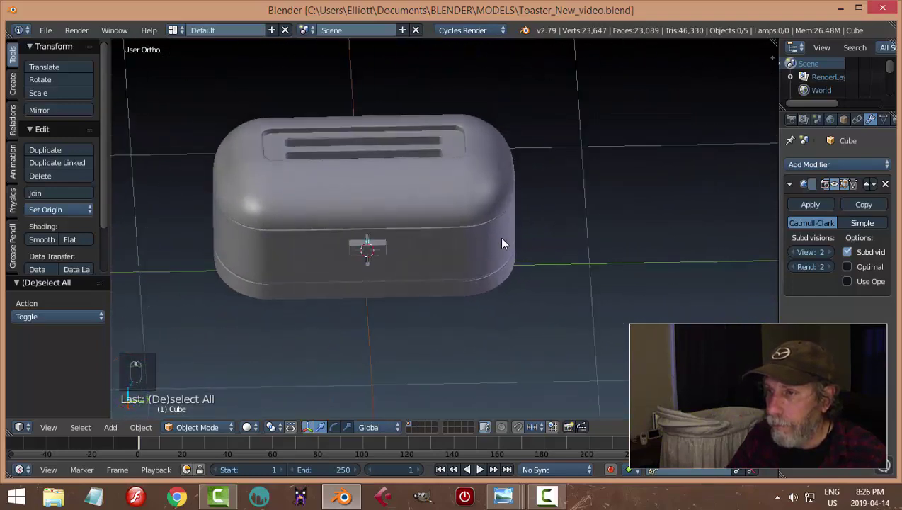
left_click_drag(410, 261, 425, 248)
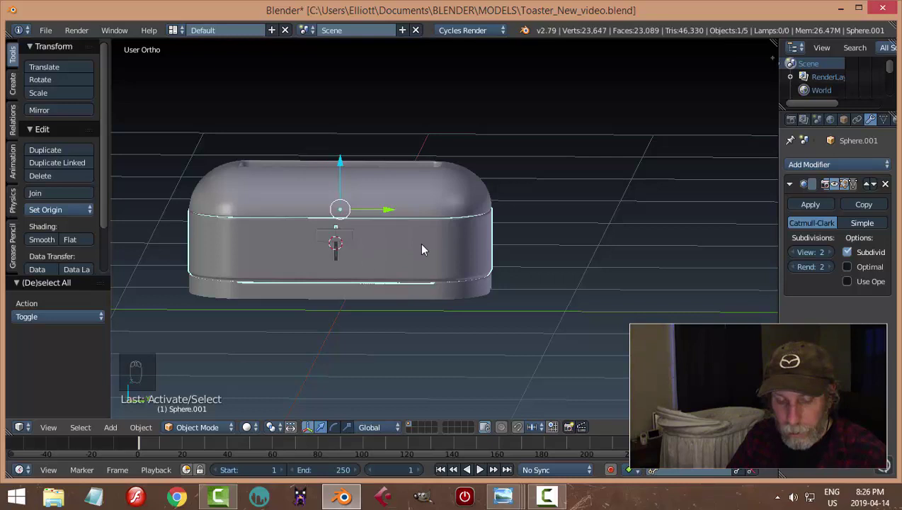
Add a circle, rotate it 90° on Y to stand upright and shrink it to knob size
key("shift+a")
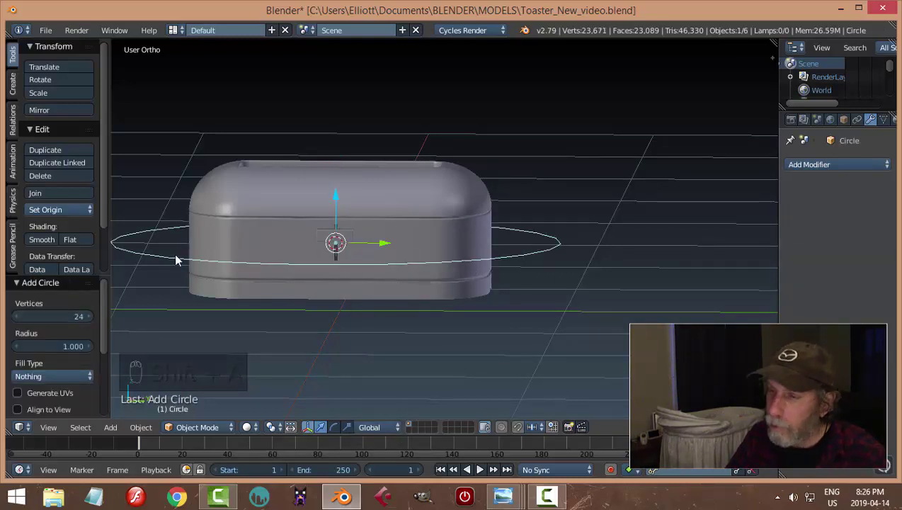
key("Tab")
left_click(589, 259)
key("a")
key("a")
key("r")
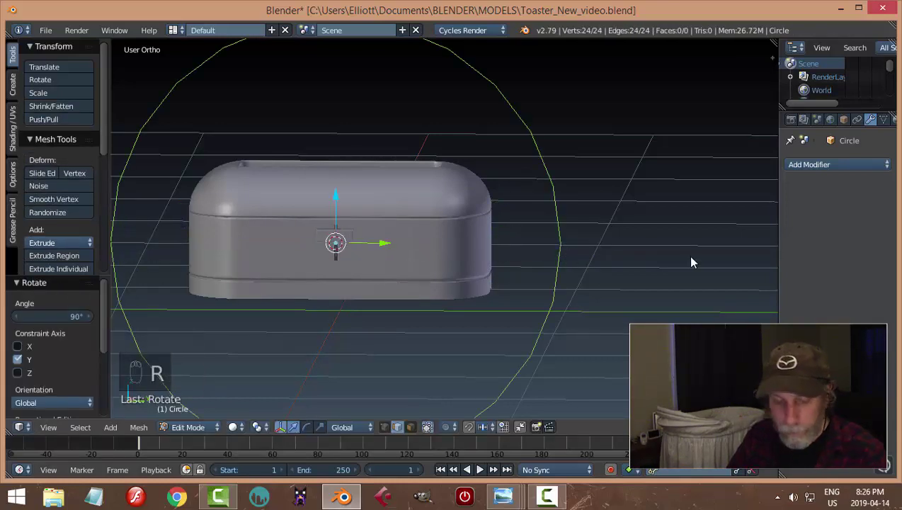
key("s")
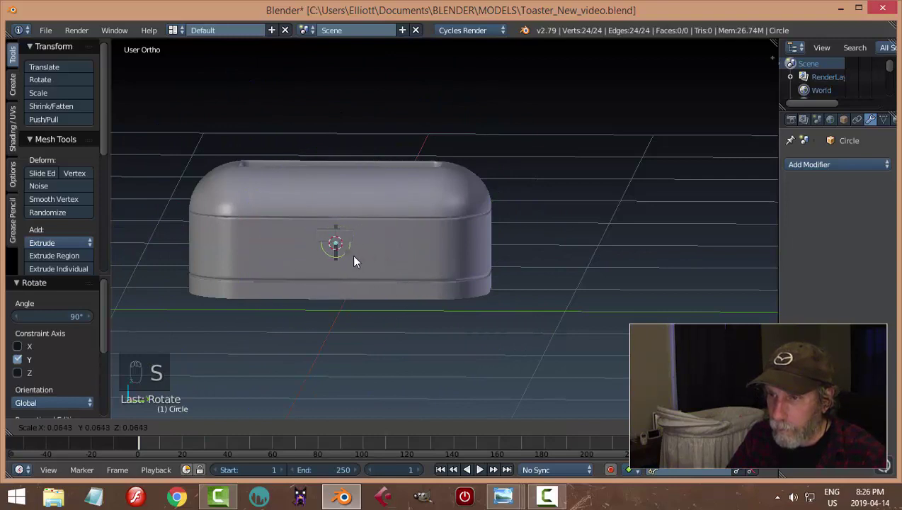
left_click_drag(399, 256, 397, 209)
left_click_drag(390, 204, 447, 292)
right_click(515, 286)
left_click_drag(515, 287, 447, 291)
Extrude and scale successive rings to form the wide flange, then merge the inner ring at center
key("e")
key("s")
key("e")
left_click_drag(266, 255, 322, 282)
key("s")
middle_click(290, 279)
key("s")
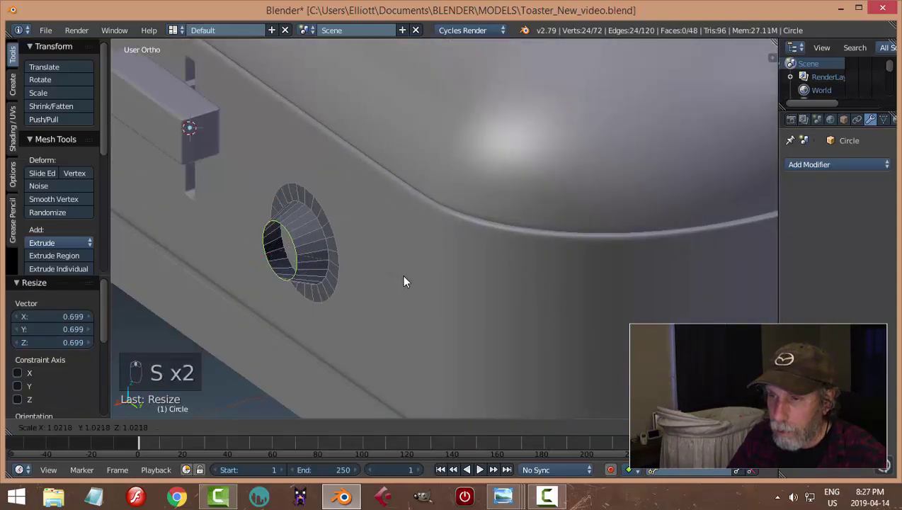
key("e")
key("s")
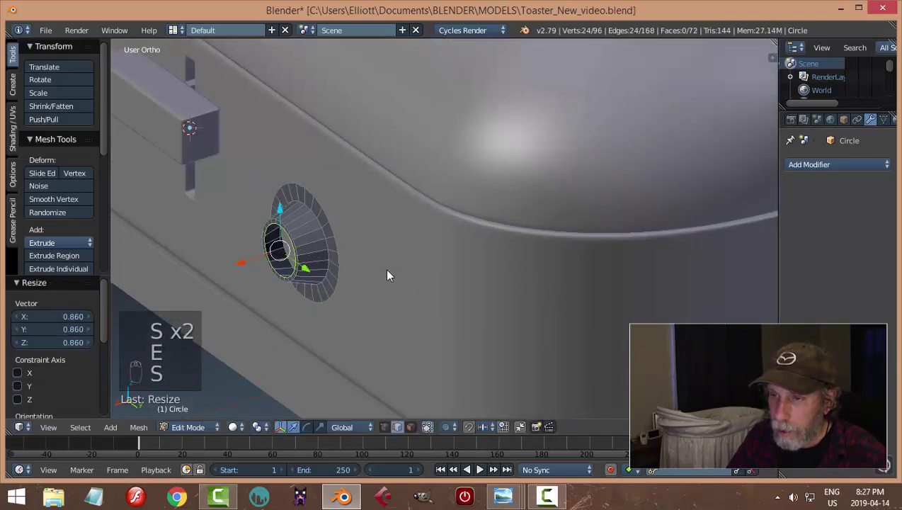
key("e")
left_click(238, 269)
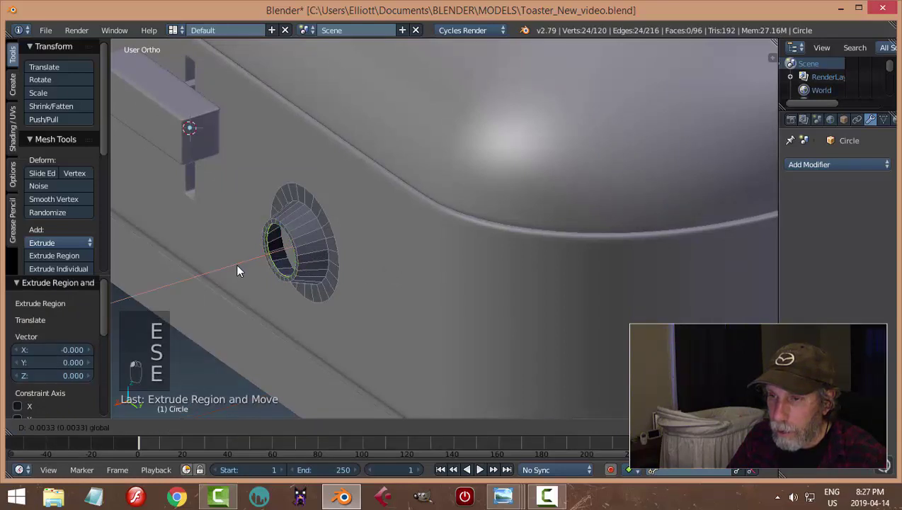
key("s")
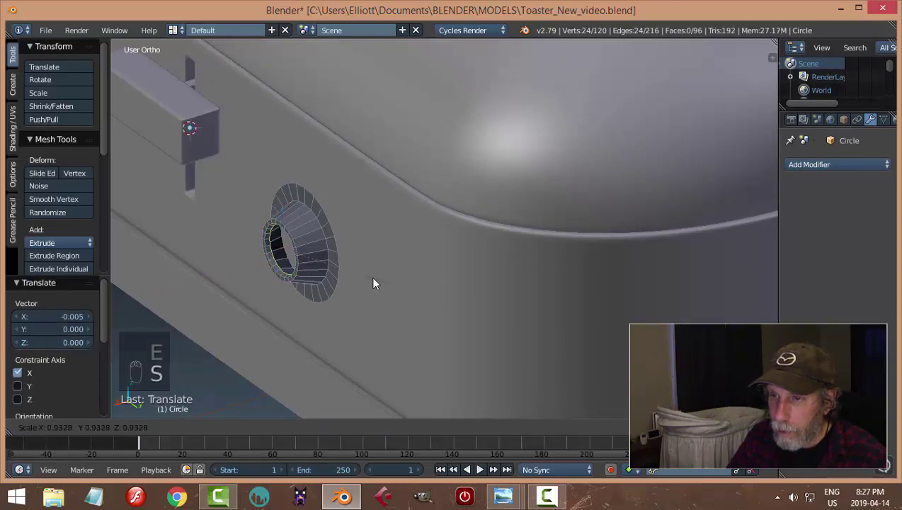
key("e")
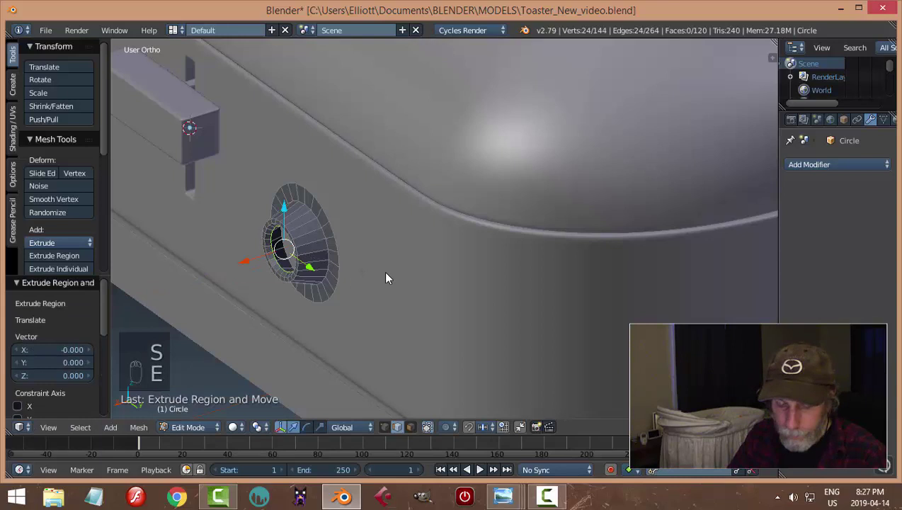
key("alt+m")
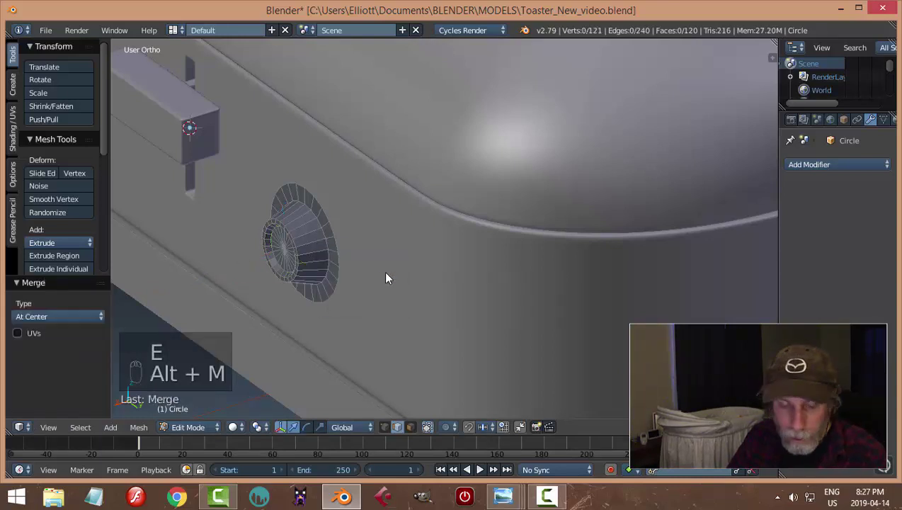
Extrude the back ring out into a narrower stem behind the flange
left_click_drag(336, 236, 406, 265)
middle_click(405, 264)
key("a")
key("a")
left_click_drag(278, 226, 225, 209)
key("a")
left_click_drag(218, 206, 357, 259)
left_click_drag(357, 260, 130, 211)
key("e")
left_click_drag(129, 211, 260, 221)
key("e")
key("s")
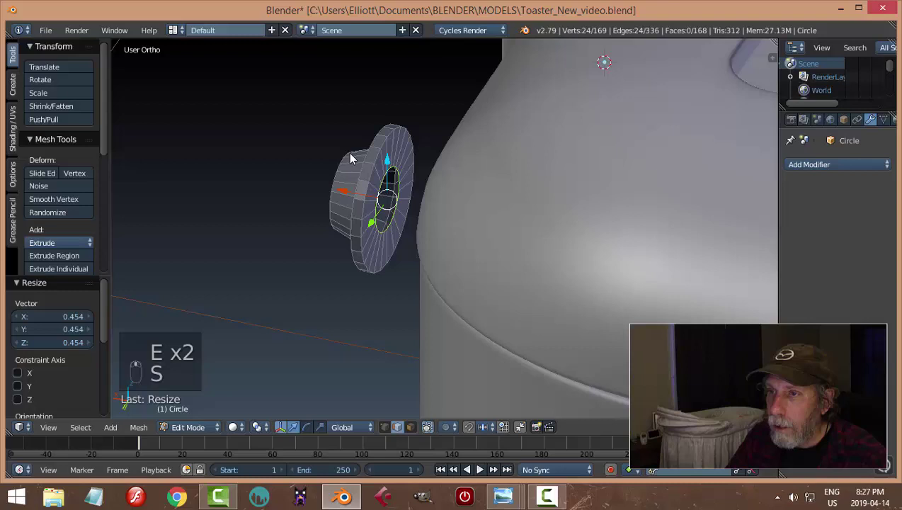
key("s")
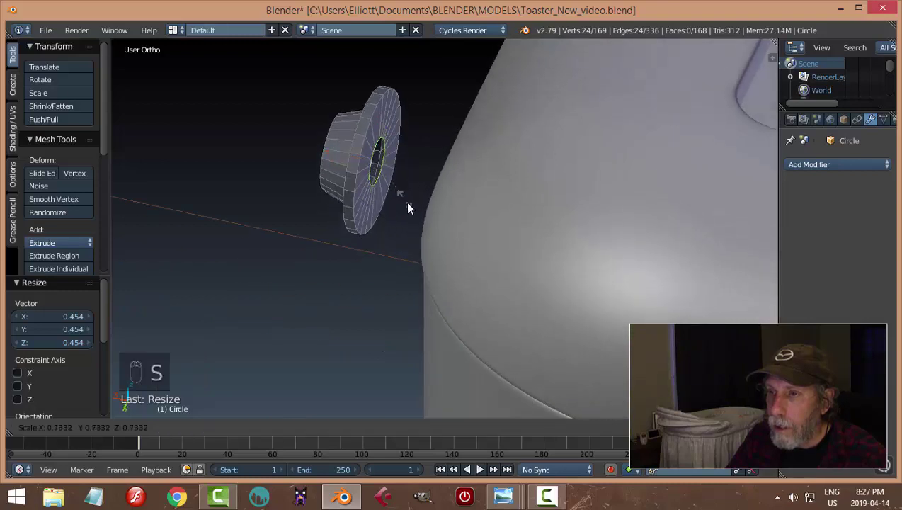
Lengthen the stem, then bevel the flange rim edge loop with extra segments
key("e")
left_click_drag(338, 162, 391, 162)
key("ctrl+r")
key("a")
left_click_drag(413, 202, 355, 182)
right_click(354, 183)
left_click_drag(355, 182, 333, 220)
key("ctrl+z")
key("ctrl+b")
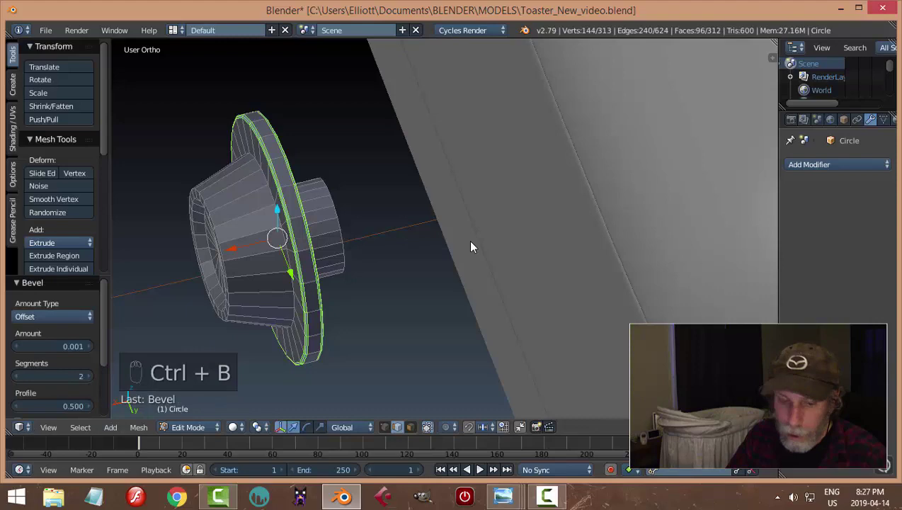
key("a")
Bevel the front ring of the knob to inset its hub face
left_click_drag(352, 301, 373, 240)
left_click_drag(373, 215, 508, 199)
key("ctrl+b")
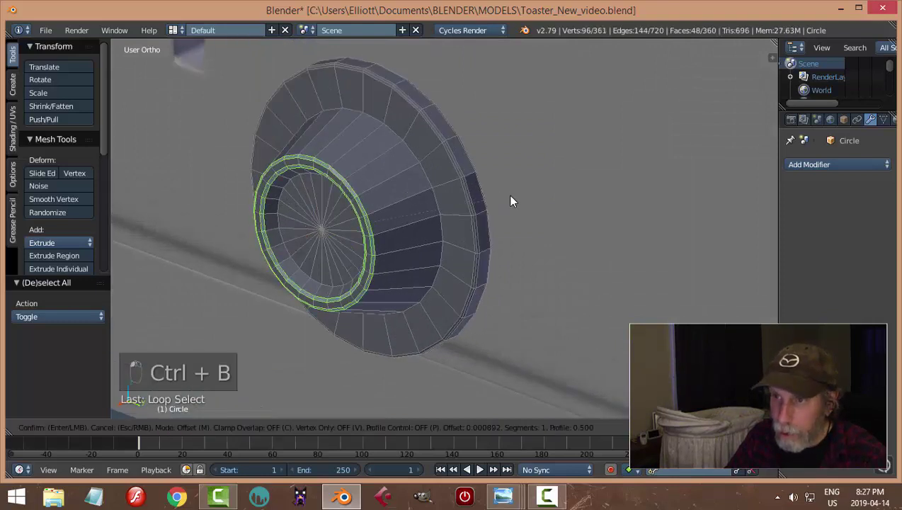
key("a")
key("ctrl+r")
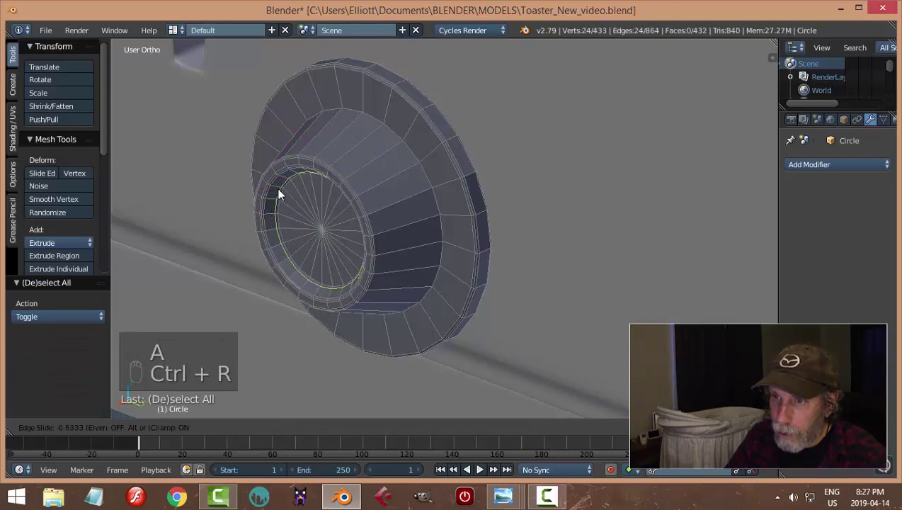
key("a")
Give the knob a level-2 Subdivision Surface and check it smoothed from the front
key("Tab")
left_click_drag(426, 197, 844, 170)
left_click_drag(843, 170, 847, 264)
left_click_drag(833, 257, 456, 197)
key("Tab")
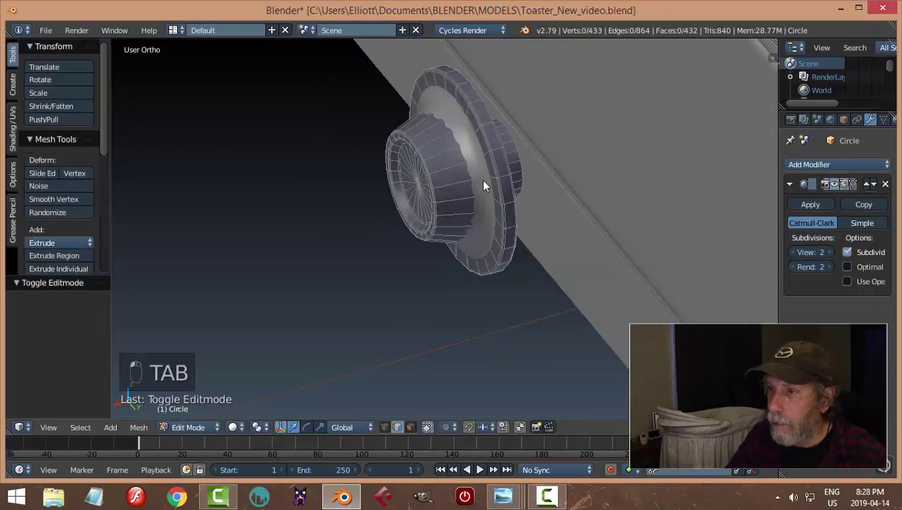
Add a supporting edge loop around the knob and return to object mode
key("ctrl+r")
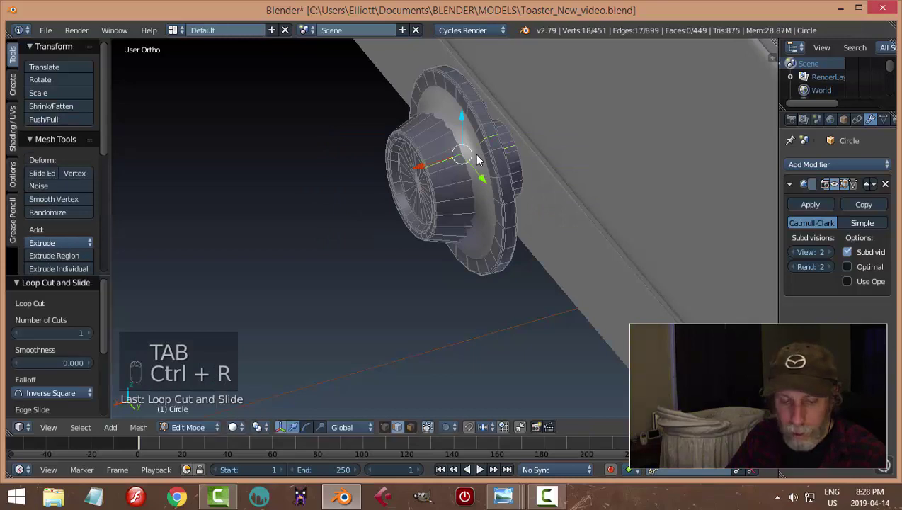
key("ctrl+z")
key("ctrl+r")
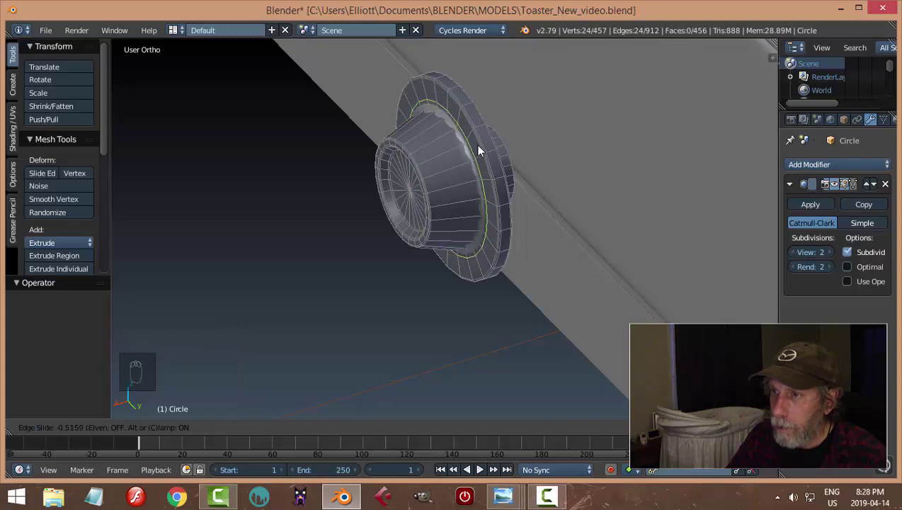
key("a")
key("Tab")
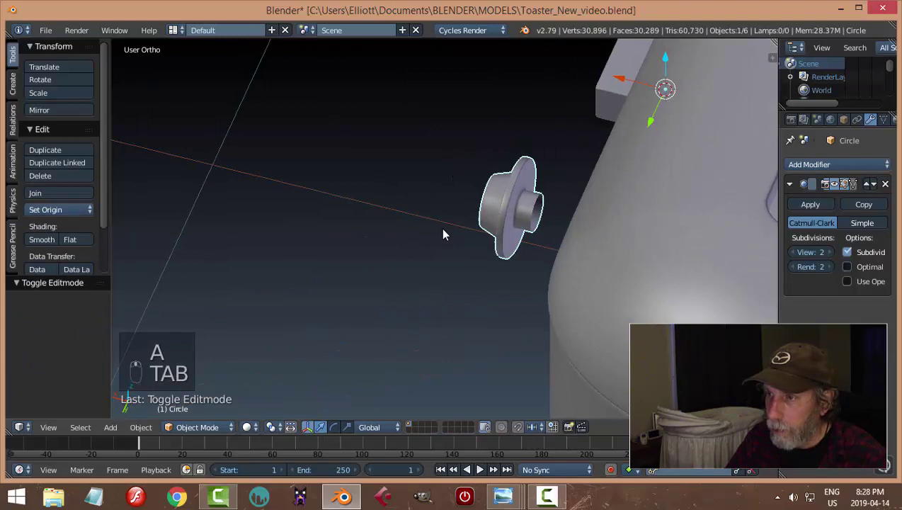
Move the knob onto the toaster front beside the lever and reopen it for mesh editing
left_click_drag(491, 211, 420, 219)
left_click_drag(431, 219, 526, 235)
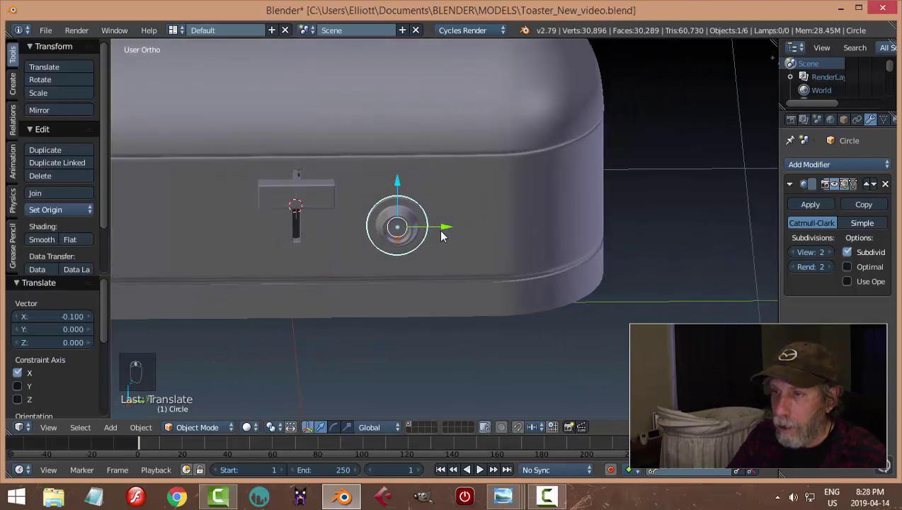
left_click_drag(448, 231, 423, 225)
key("a")
middle_click(423, 224)
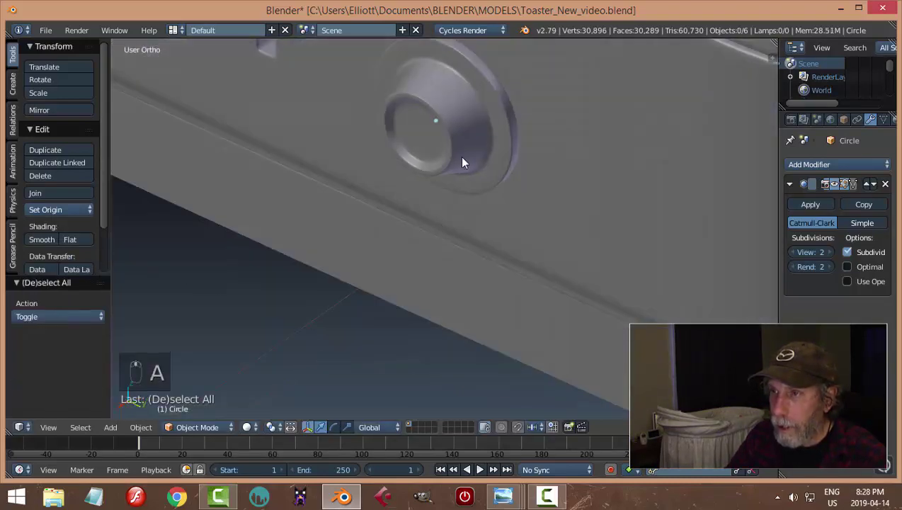
key("Tab")
middle_click(497, 190)
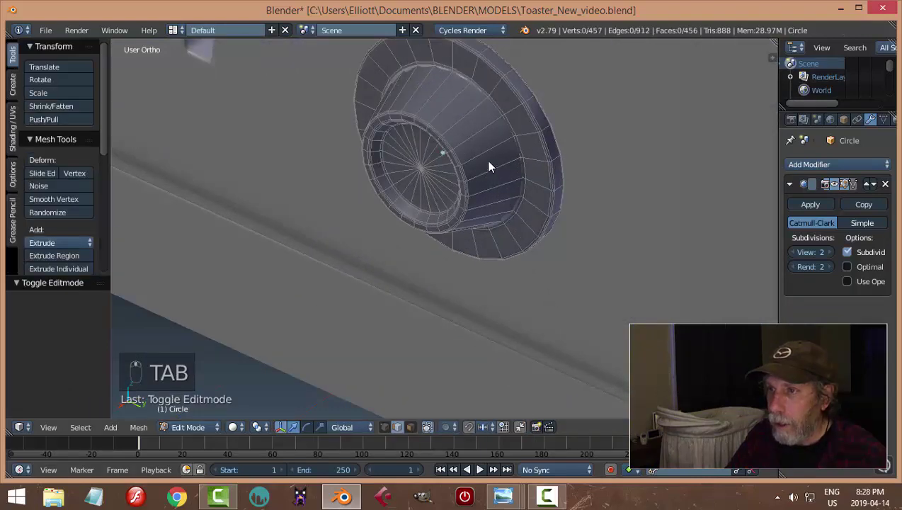
Select the knob's side faces, extrude them individually and shrink them inward into grooves
key("ctrl+Tab")
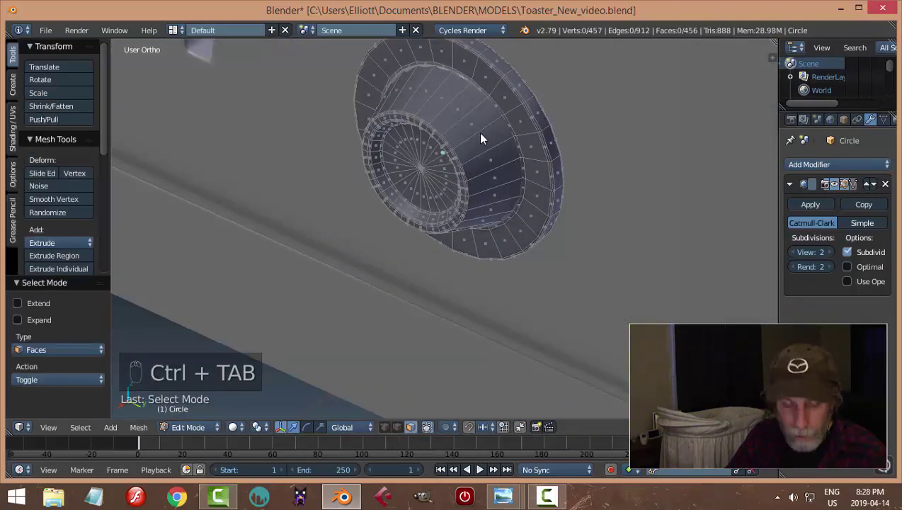
left_click_drag(486, 138, 626, 201)
key("i")
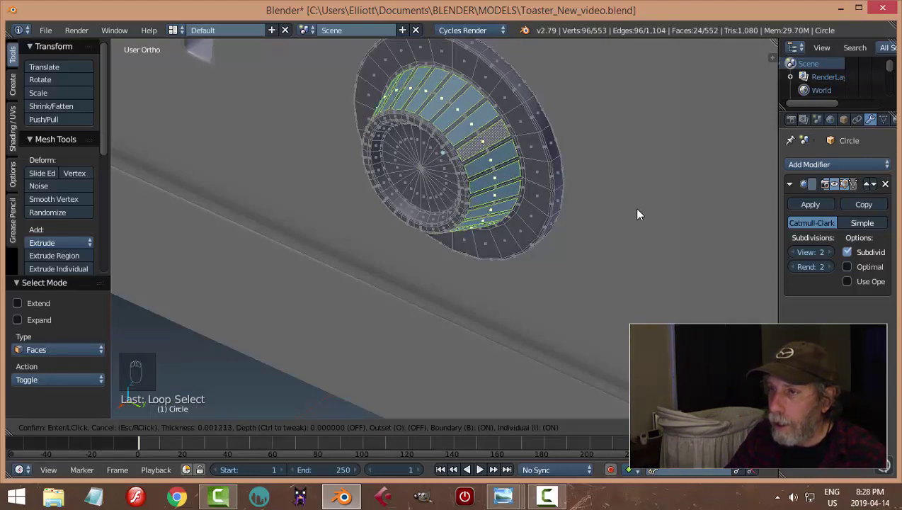
left_click_drag(650, 245, 631, 208)
key("e")
key("alt+s")
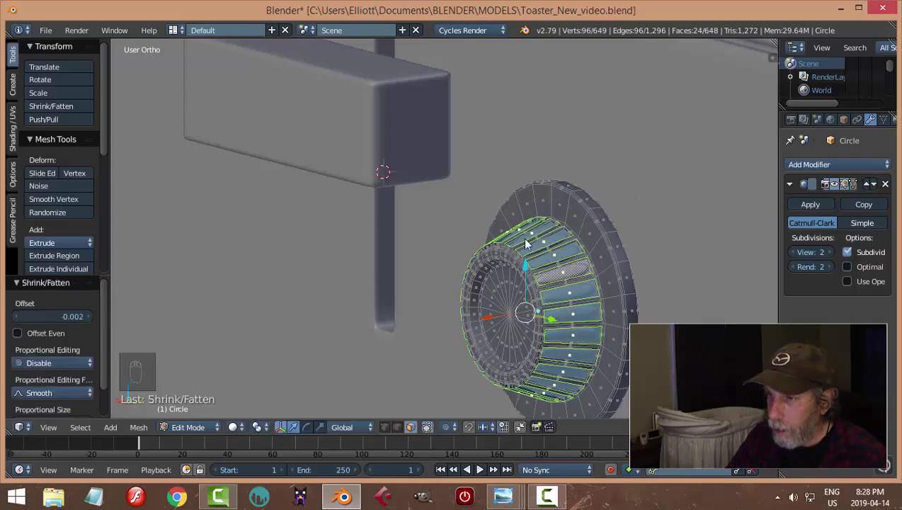
Add edge loops to sharpen the grooves, leave edit mode and view the knurled knob on the body
left_click_drag(641, 296, 501, 252)
key("ctrl+r")
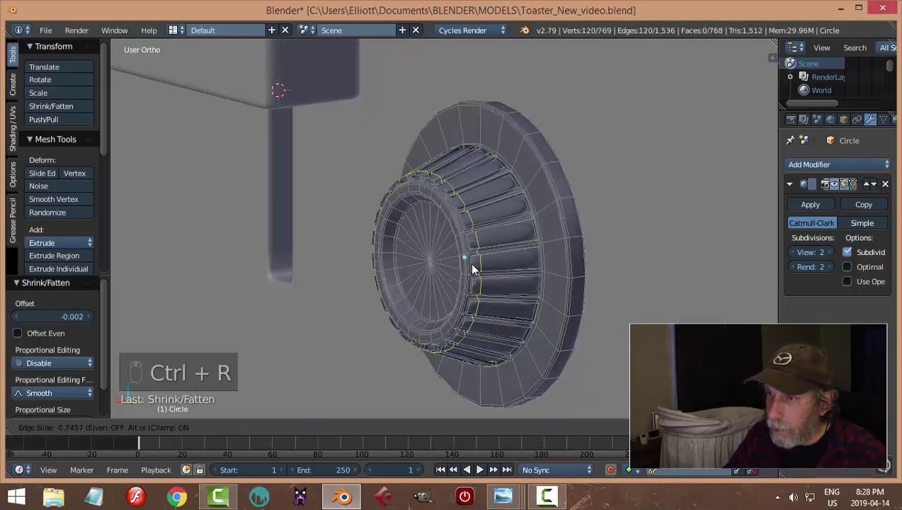
key("ctrl+r")
key("a")
key("Tab")
middle_click(522, 248)
middle_click(589, 218)
left_click_drag(585, 250, 502, 260)
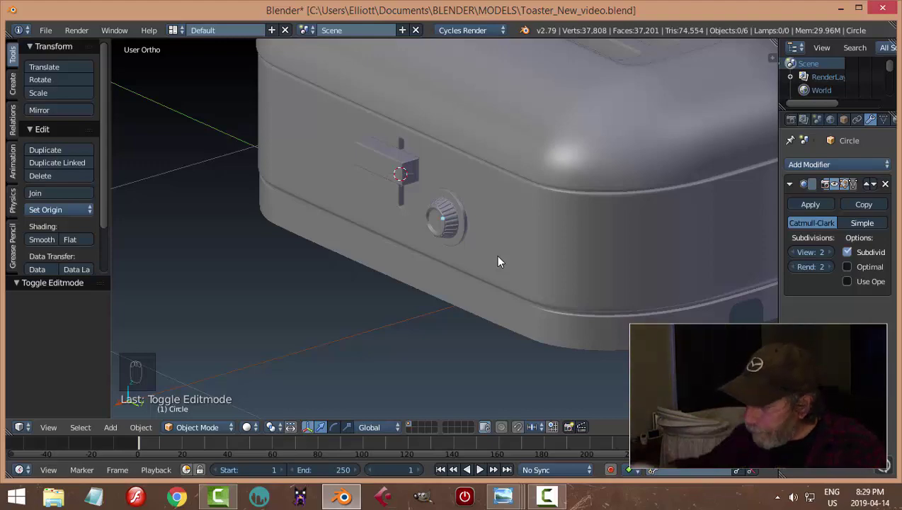
Scale the knob down to a smaller size and save the file
left_click_drag(502, 260, 425, 204)
left_click_drag(425, 204, 514, 279)
key("s")
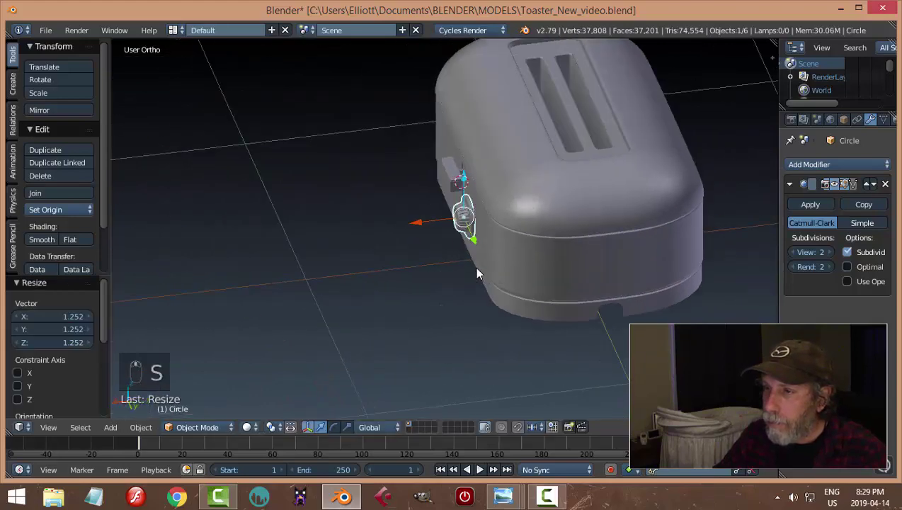
left_click_drag(434, 228, 476, 243)
key("a")
middle_click(468, 250)
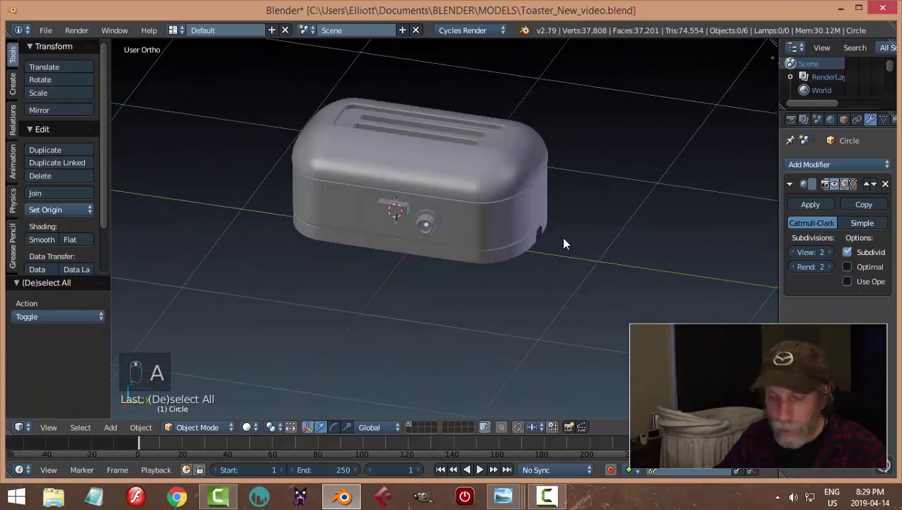
key("ctrl+s")
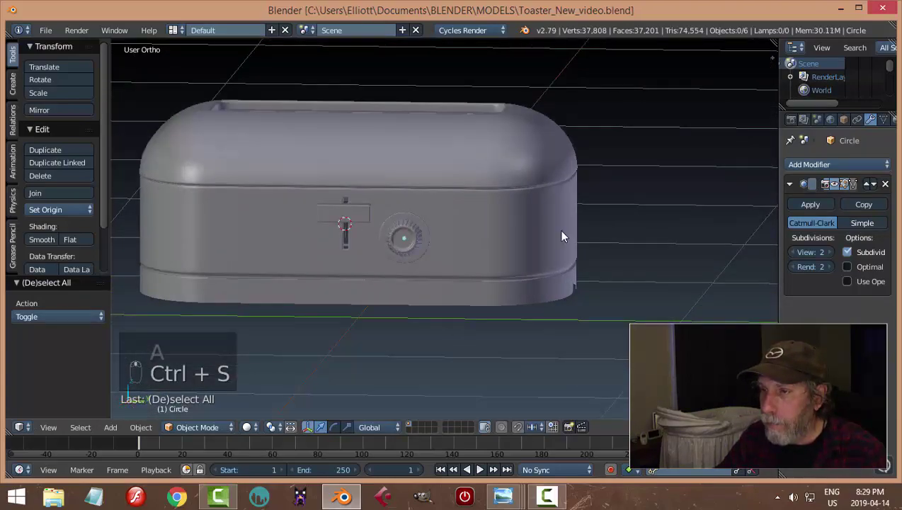
Hide the front details and select the toaster's main shell pieces
left_click_drag(535, 254, 594, 315)
left_click_drag(536, 285, 487, 218)
left_click_drag(527, 214, 537, 234)
key("a")
left_click_drag(561, 243, 462, 266)
left_click_drag(463, 265, 462, 255)
key("a")
left_click_drag(462, 256, 488, 259)
key("h")
key("a")
left_click_drag(522, 265, 662, 262)
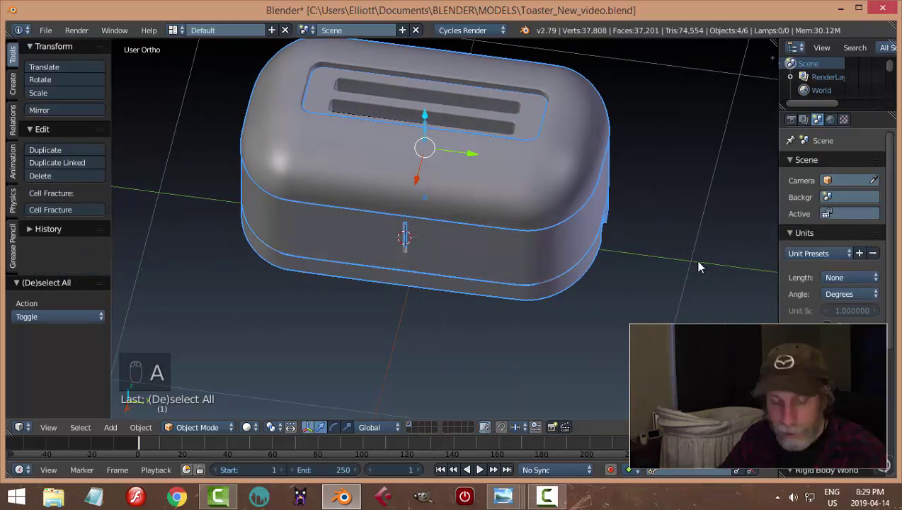
Rescale the body parts axis by axis, deselect and unhide everything
key("s")
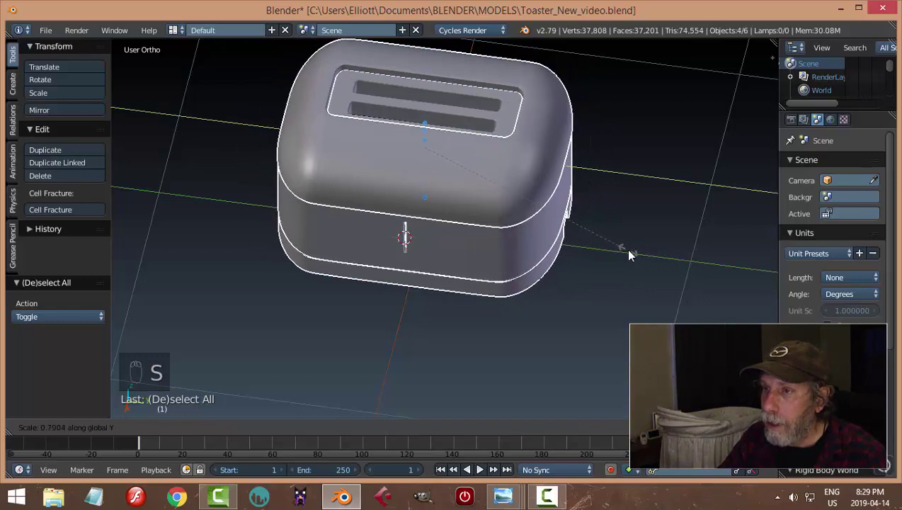
left_click_drag(662, 249, 631, 242)
key("s")
left_click_drag(604, 278, 565, 252)
key("s")
key("a")
middle_click(572, 222)
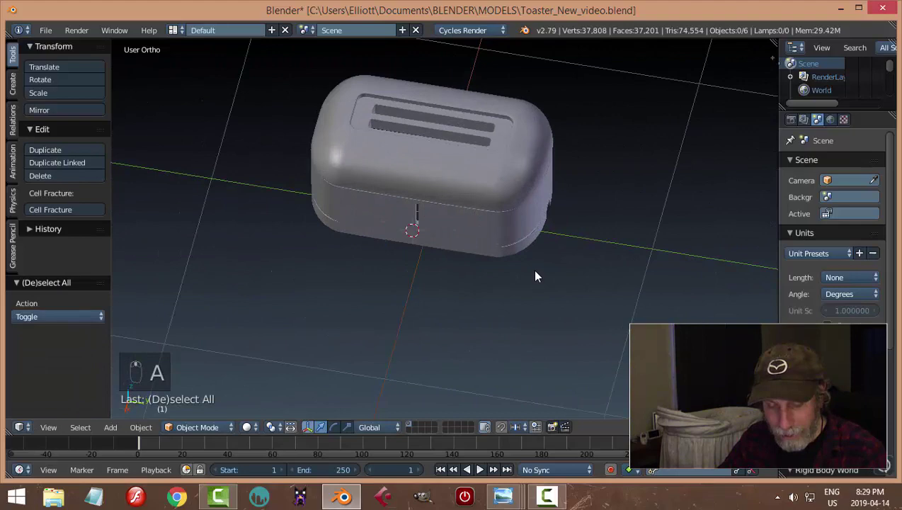
key("alt+h")
Select the knob and, from the side view, move it down beside the lever
key("a")
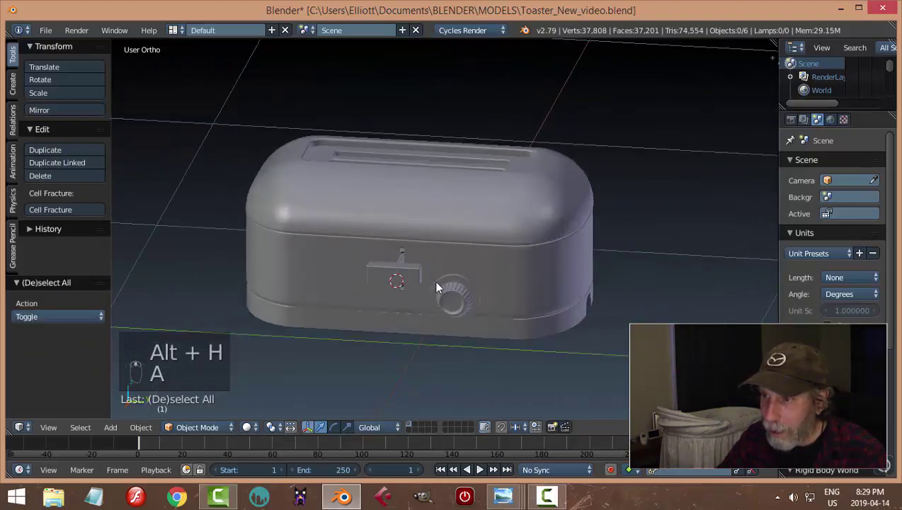
left_click(494, 241)
right_click(494, 241)
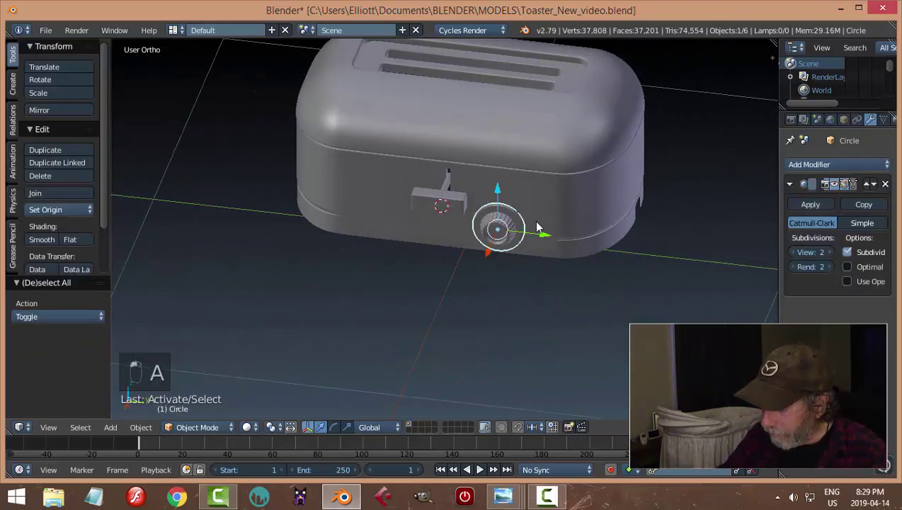
key("KP_3")
left_click(540, 227)
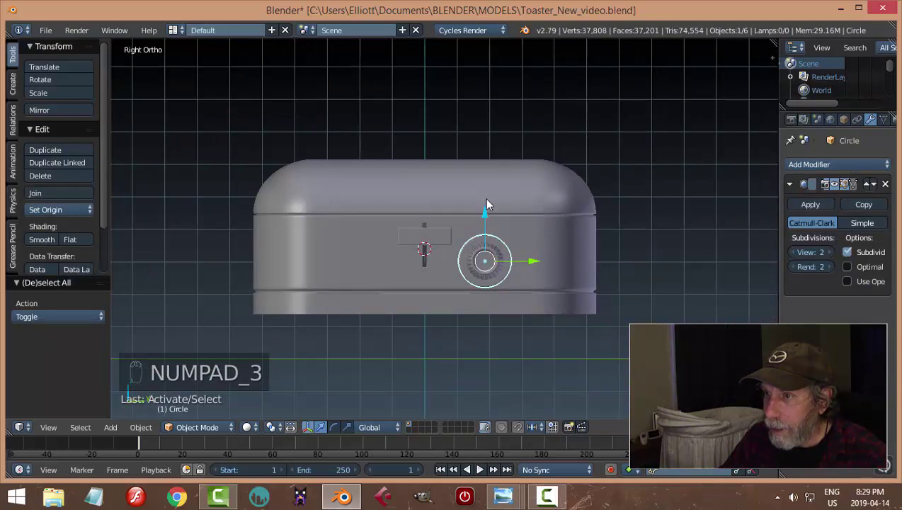
left_click_drag(493, 203, 488, 261)
Fine-tune the knob's placement against the lever from several angles
key("a")
middle_click(488, 261)
left_click_drag(450, 218, 586, 214)
key("a")
middle_click(557, 211)
left_click_drag(519, 244, 497, 265)
left_click_drag(497, 265, 600, 232)
key("a")
left_click_drag(600, 232, 553, 249)
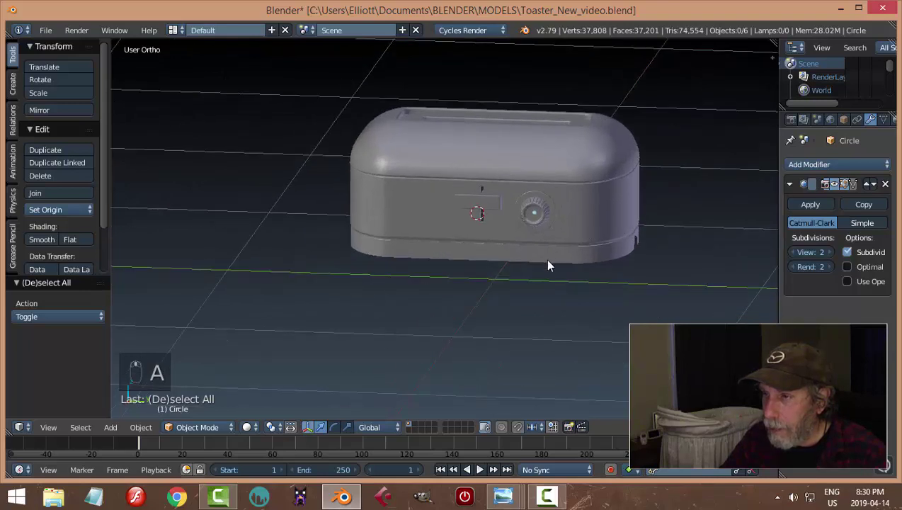
left_click(533, 234)
Duplicate the knob with Shift+D and place the copy on the lever's other side
key("shift+d")
left_click_drag(494, 235, 462, 245)
left_click_drag(529, 231, 533, 260)
key("a")
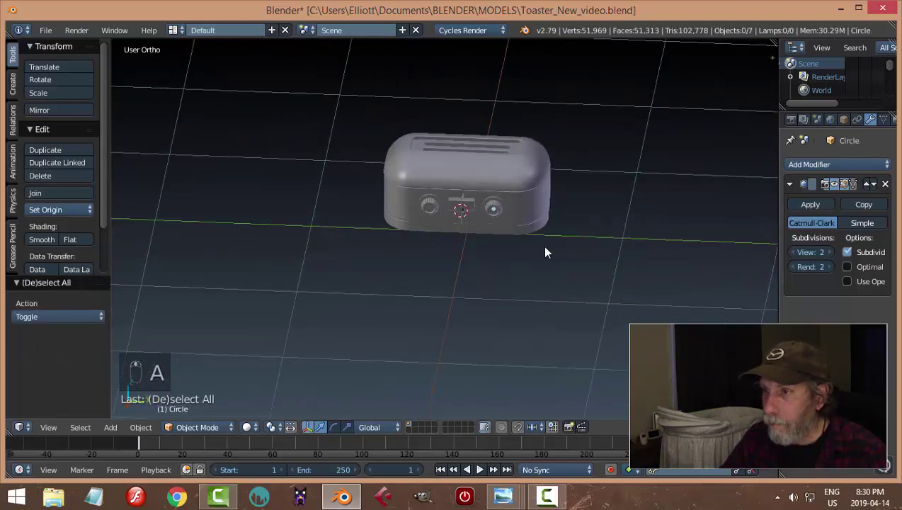
left_click_drag(540, 243, 563, 169)
middle_click(556, 218)
middle_click(550, 166)
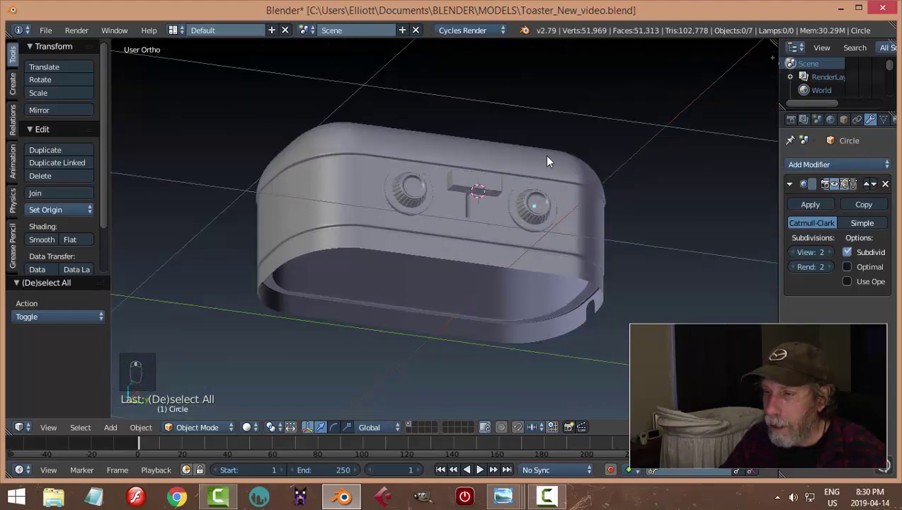
middle_click(581, 184)
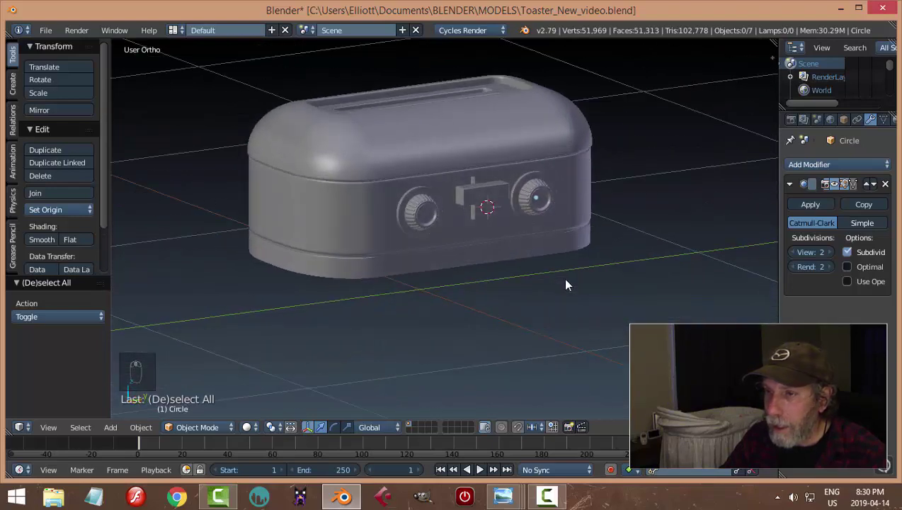
Save, then from the front view select all toaster parts and lift them upward along Z
key("ctrl+s")
middle_click(587, 232)
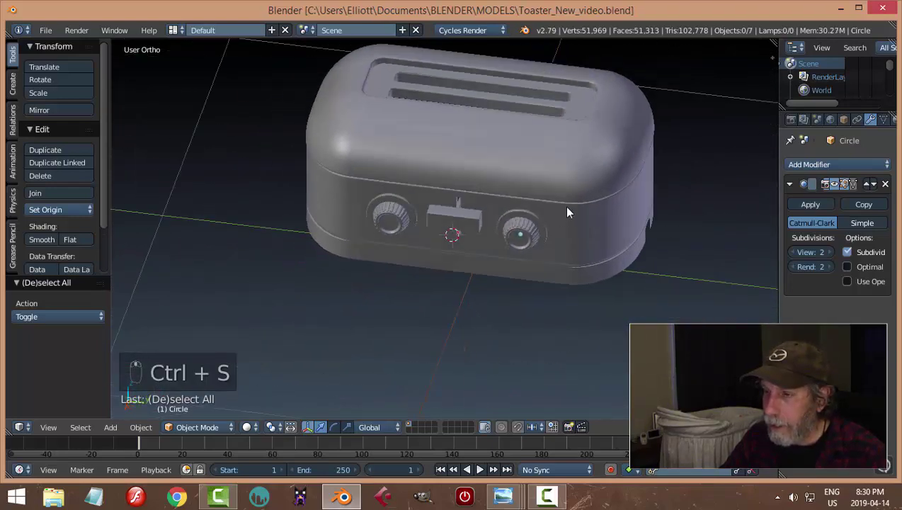
key("KP_1")
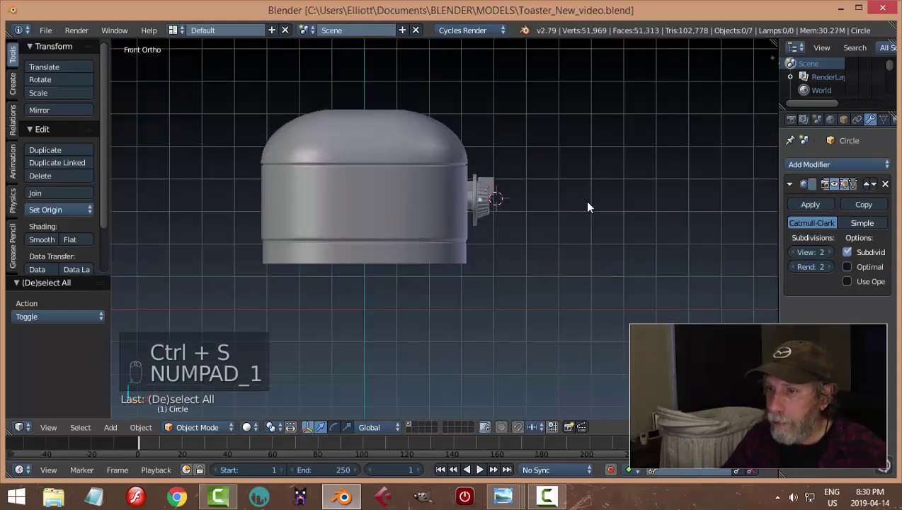
key("a")
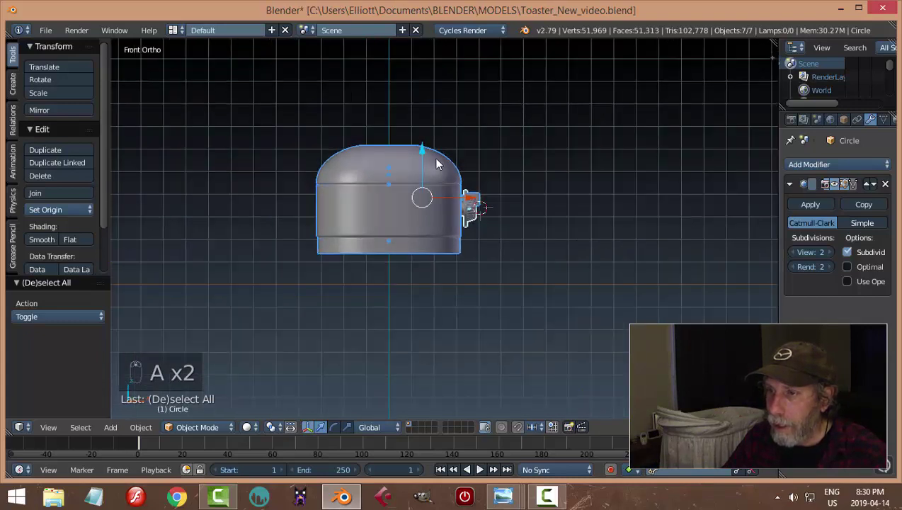
left_click_drag(430, 156, 429, 183)
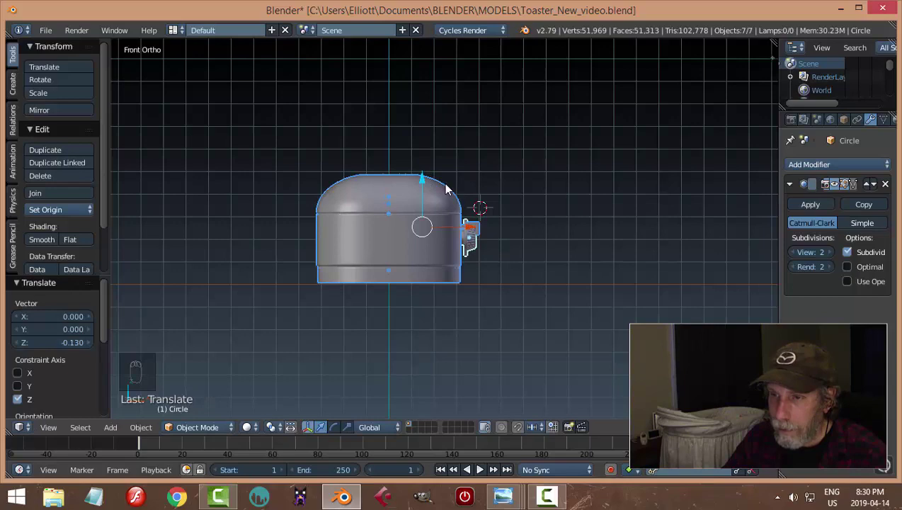
key("a")
left_click_drag(570, 236, 496, 233)
key("shift+a")
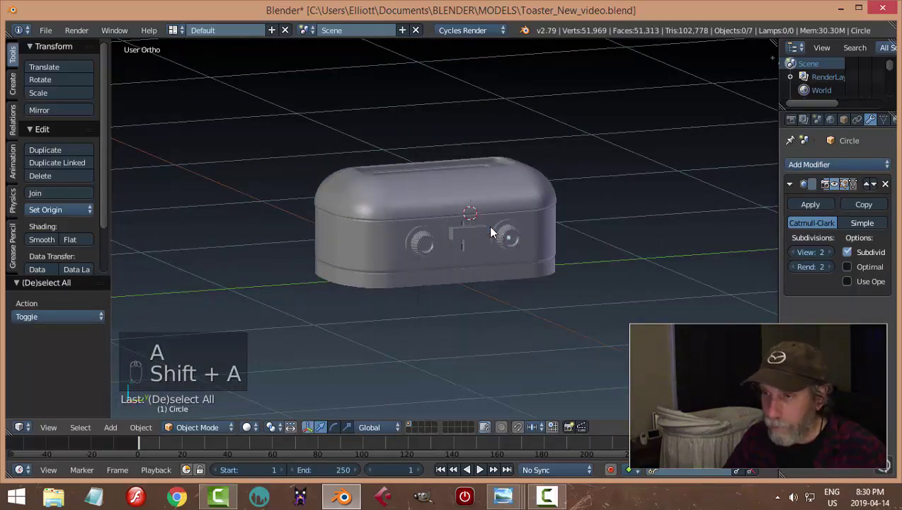
Add a mesh plane under the toaster and scale it up into a large ground surface
key("shift+c")
middle_click(546, 273)
key("shift+a")
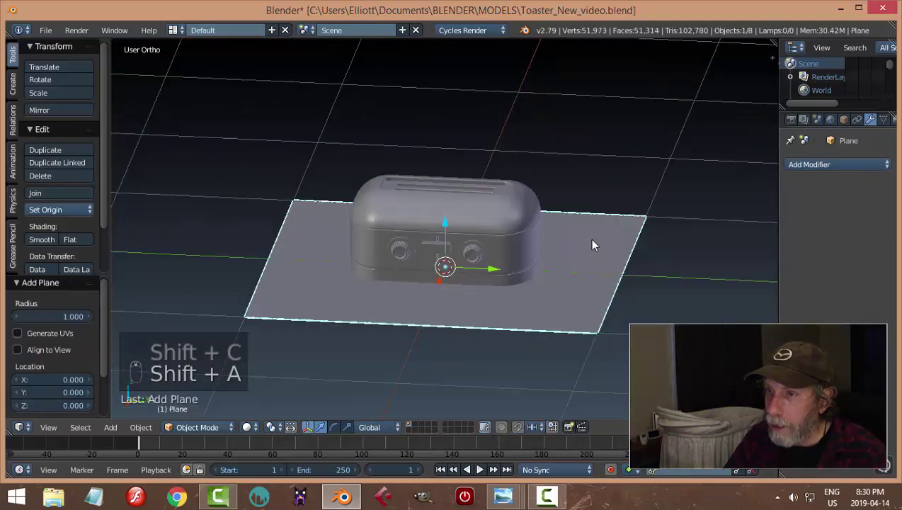
key("KP_1")
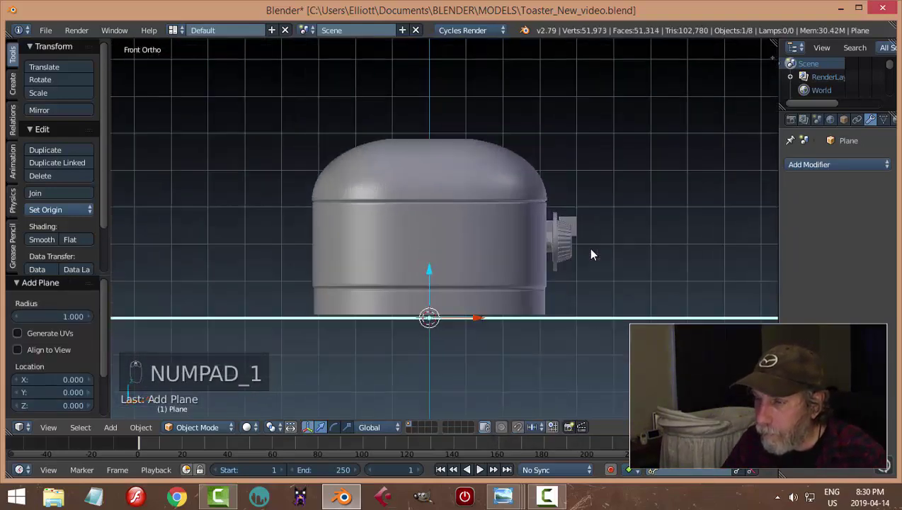
left_click_drag(437, 278, 437, 276)
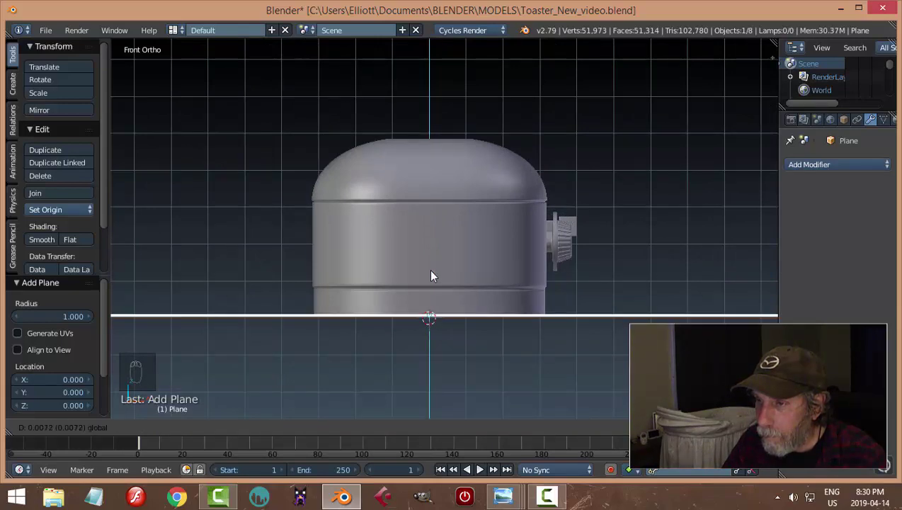
key("a")
middle_click(591, 240)
left_click_drag(530, 294, 879, 211)
Give the ground plane a new material and set its colour to dark grey
key("`")
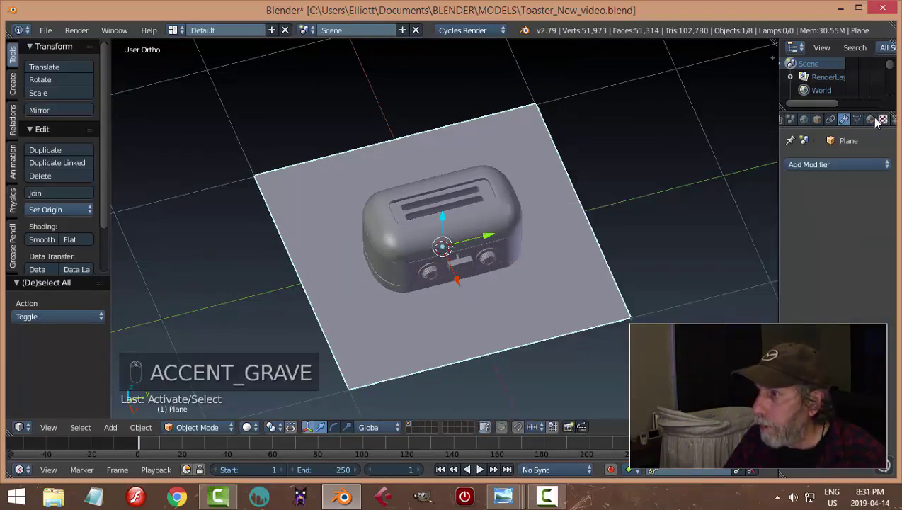
left_click_drag(879, 120, 813, 239)
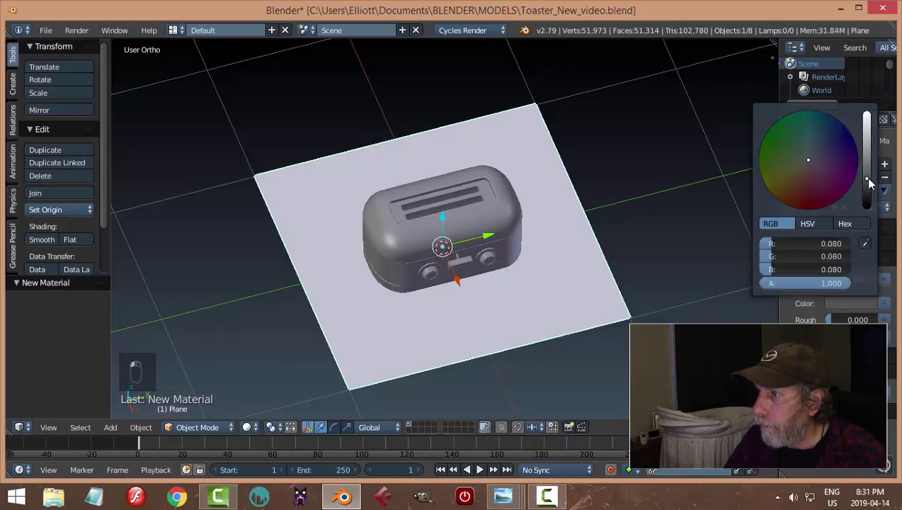
key("a")
left_click_drag(590, 244, 590, 244)
Add a camera, raise it above the scene and slide it sideways along X
key("shift+a")
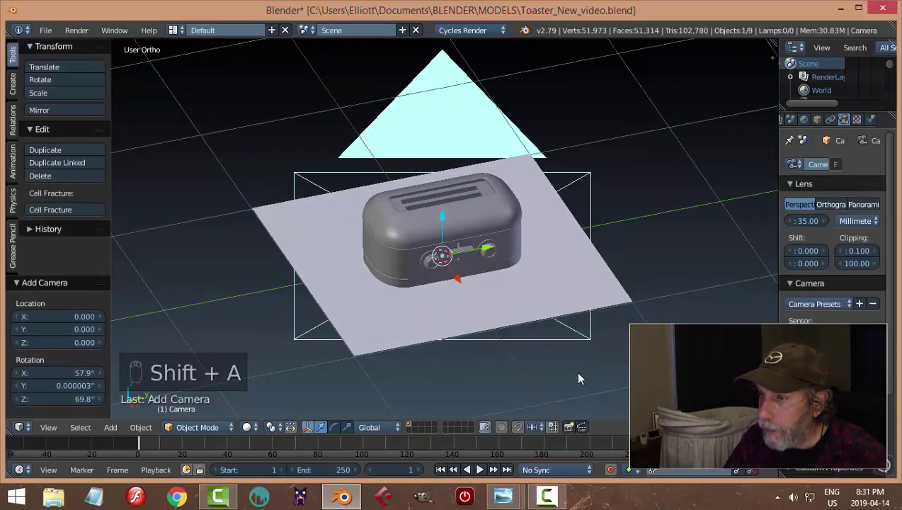
middle_click(577, 246)
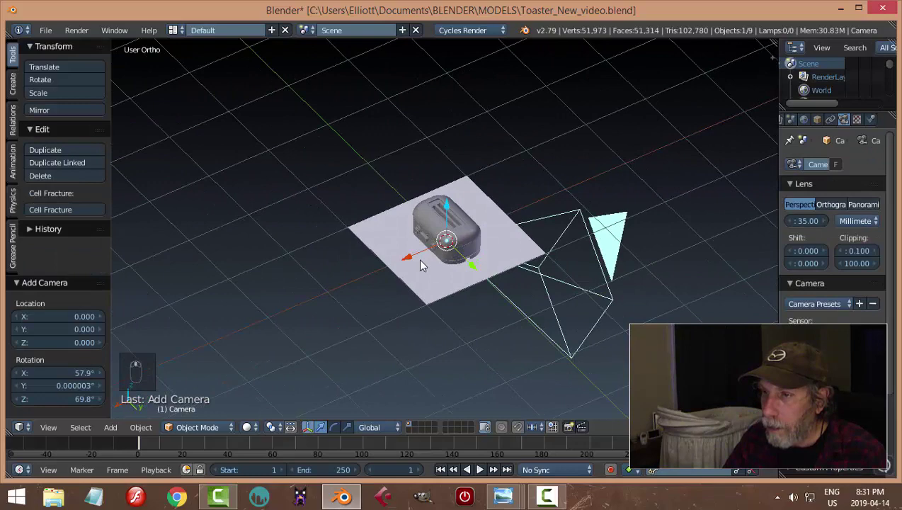
left_click(384, 265)
left_click_drag(293, 277, 275, 200)
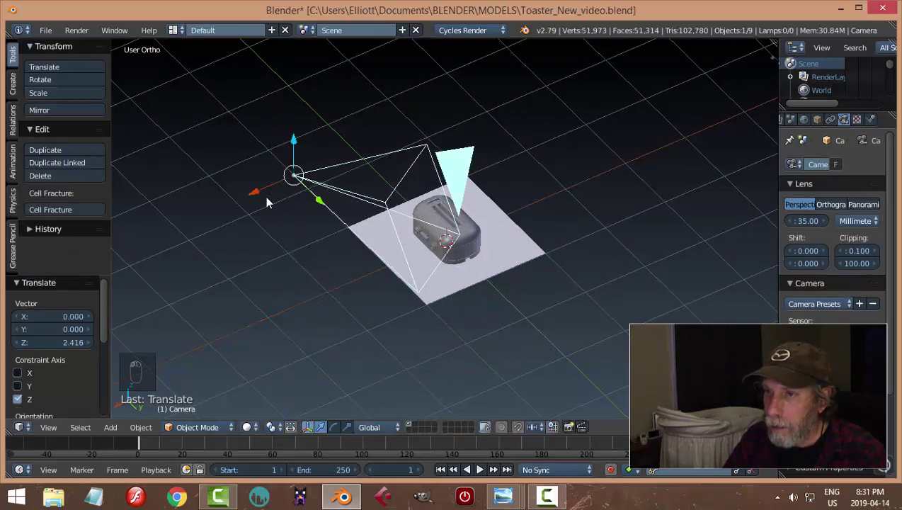
left_click_drag(264, 199, 597, 176)
Enable Lock Camera to View, look through the camera and zoom to frame the toaster closely
key("n")
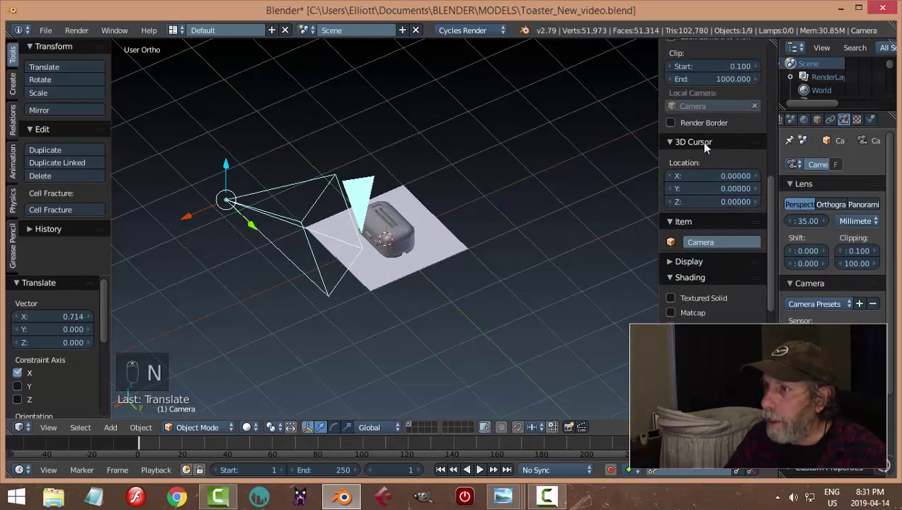
middle_click(715, 150)
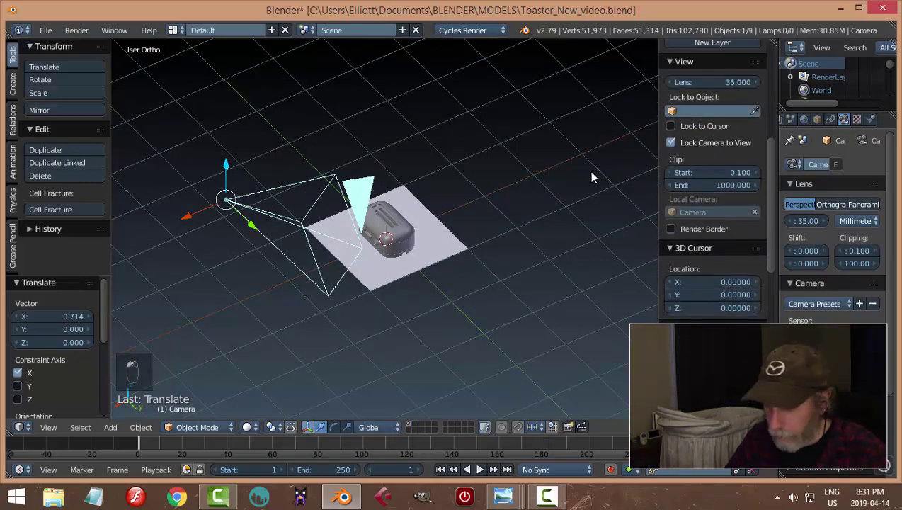
key("n")
key("KP_0")
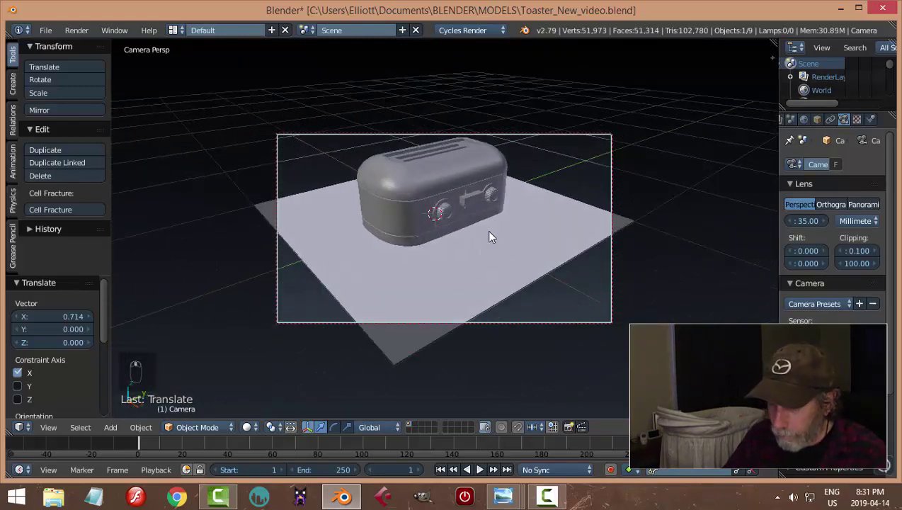
key("Home")
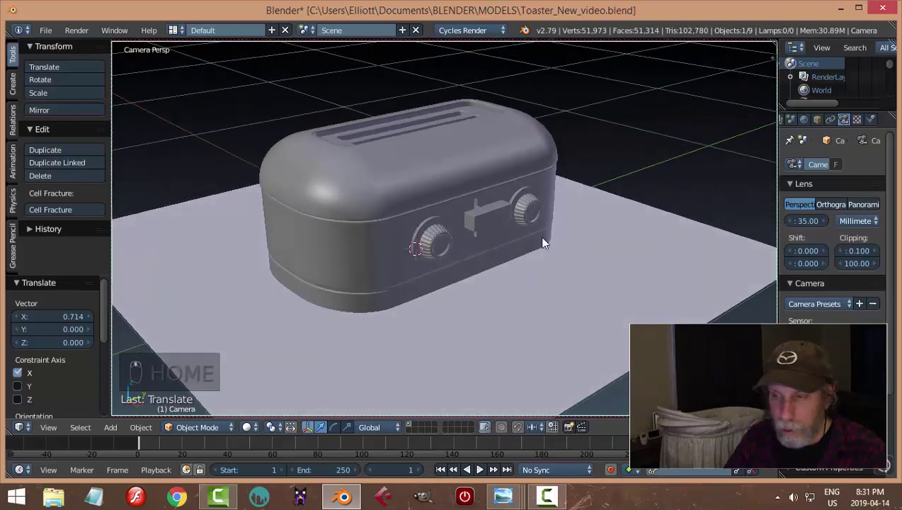
Save the file and leave the camera view
key("ctrl+s")
key("KP_0")
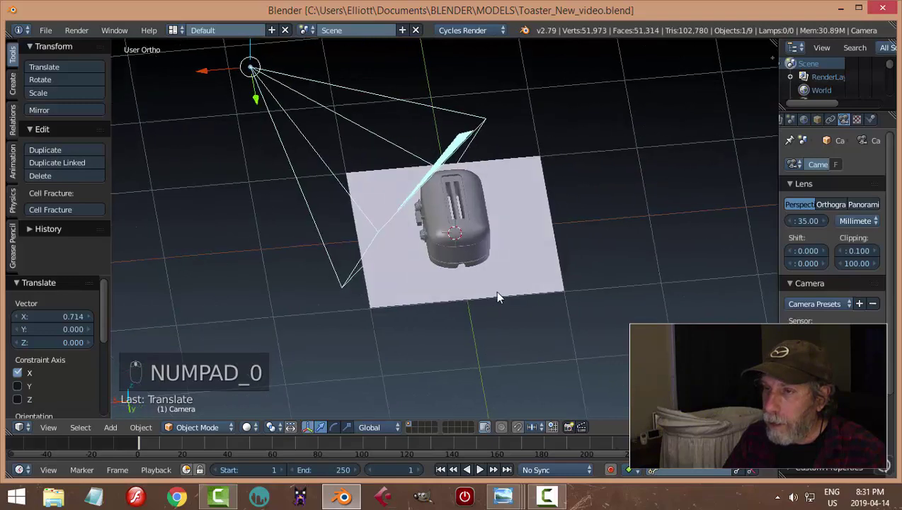
key("shift+a")
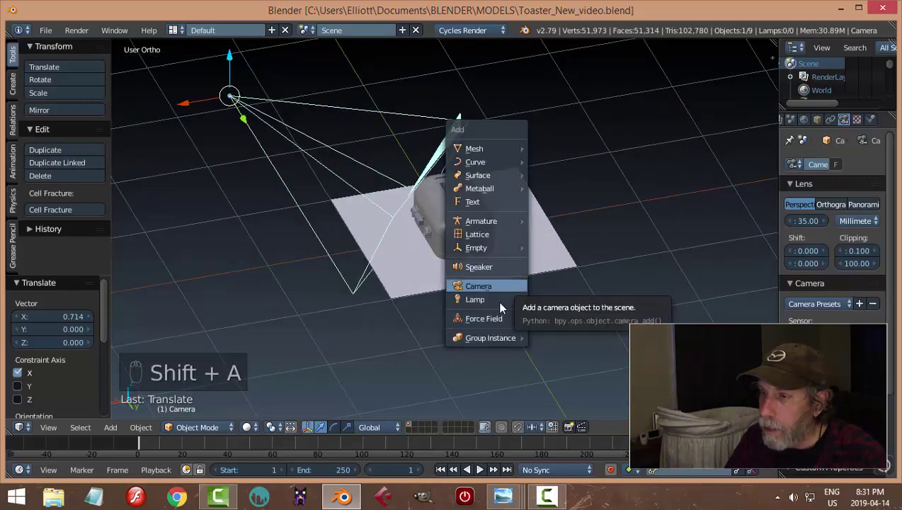
Add a Sun lamp rotated toward the toaster with Size 0.4, then save
left_click_drag(587, 258, 456, 197)
left_click_drag(456, 197, 516, 191)
key("r")
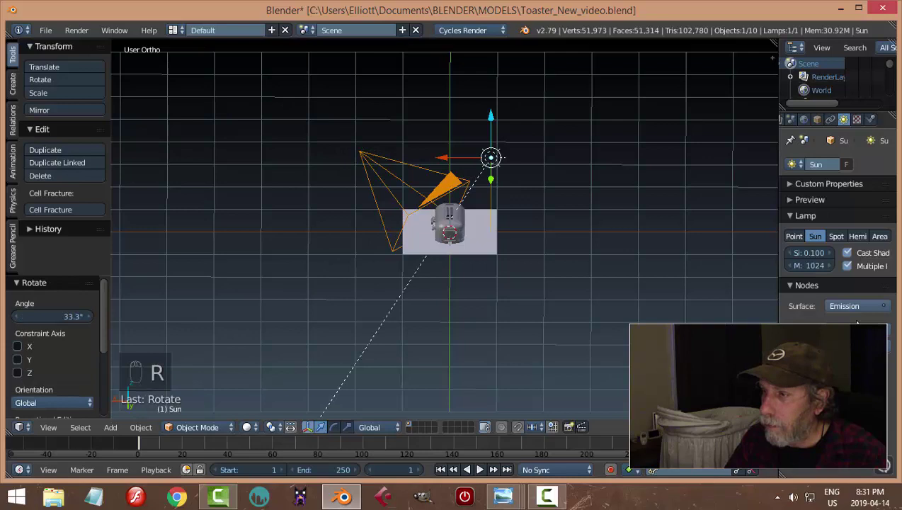
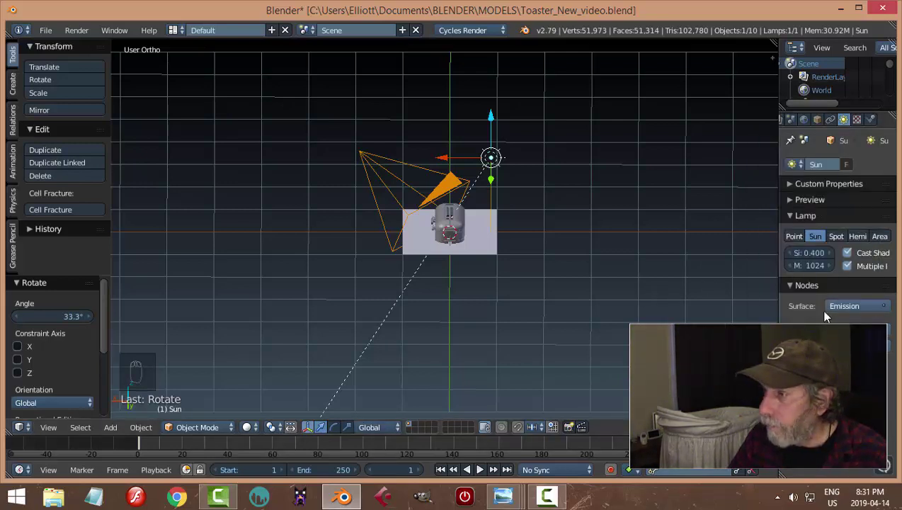
key("ctrl+s")
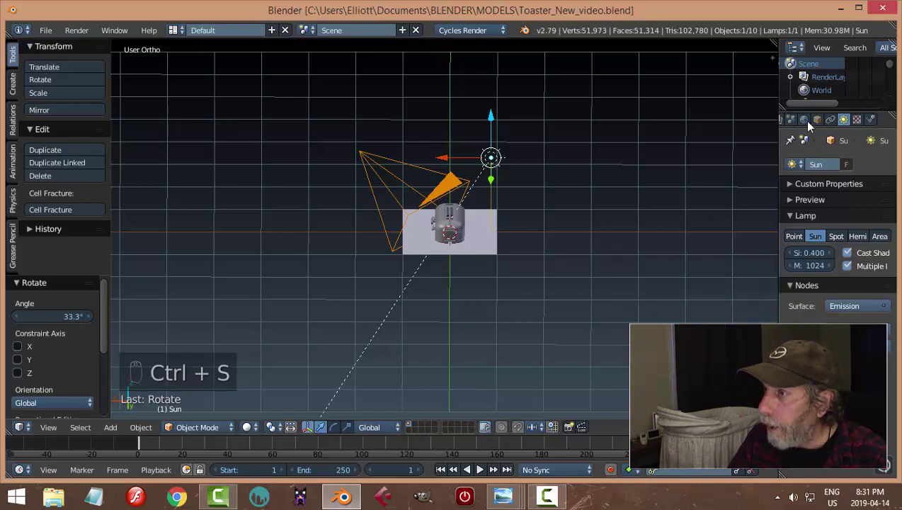
Set the World colour to the HDR environment texture and preview it rendered through the camera
left_click_drag(813, 125, 864, 254)
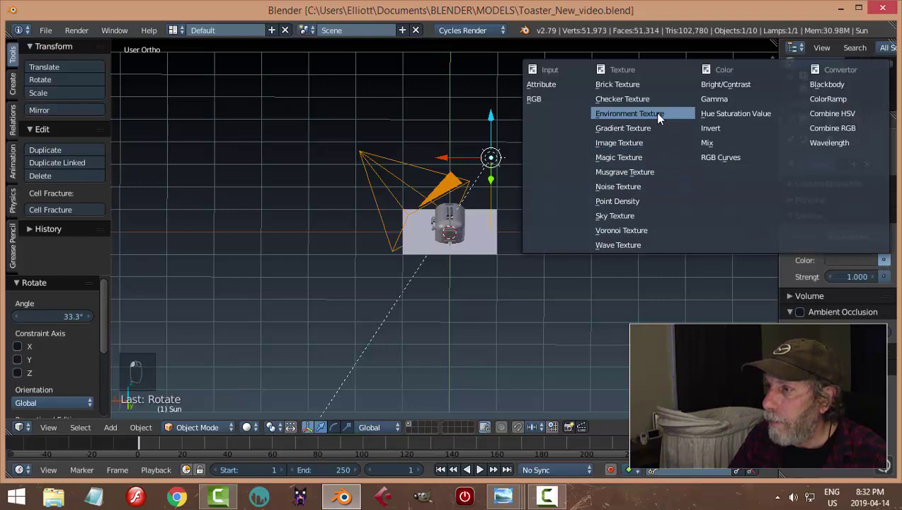
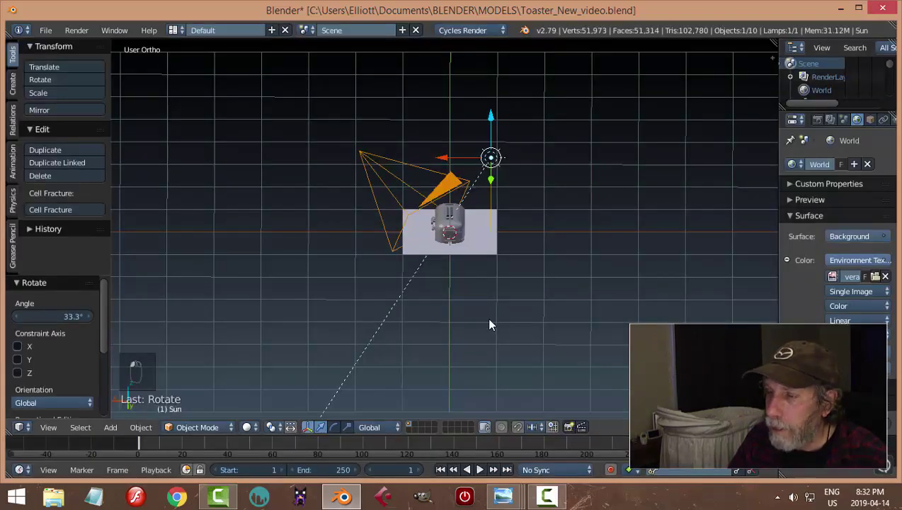
key("KP_0")
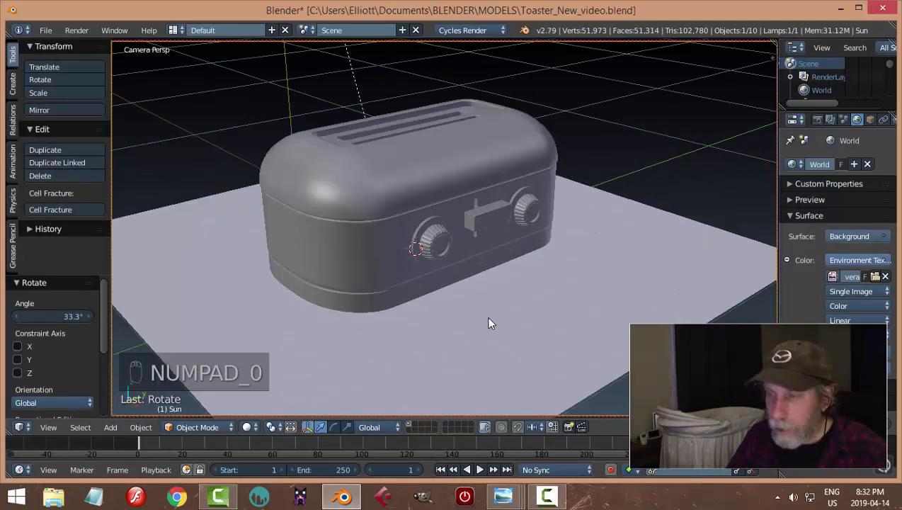
key("shift+z")
key("shift+a")
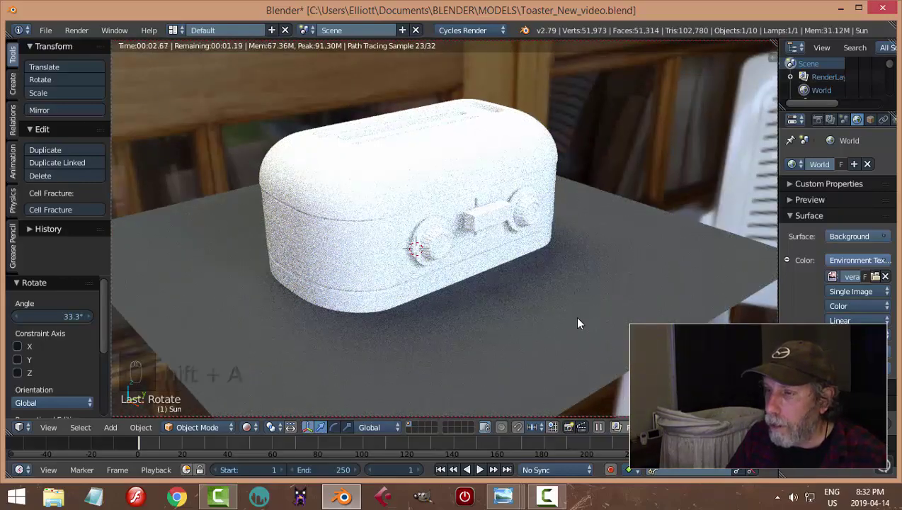
left_click_drag(578, 299, 578, 298)
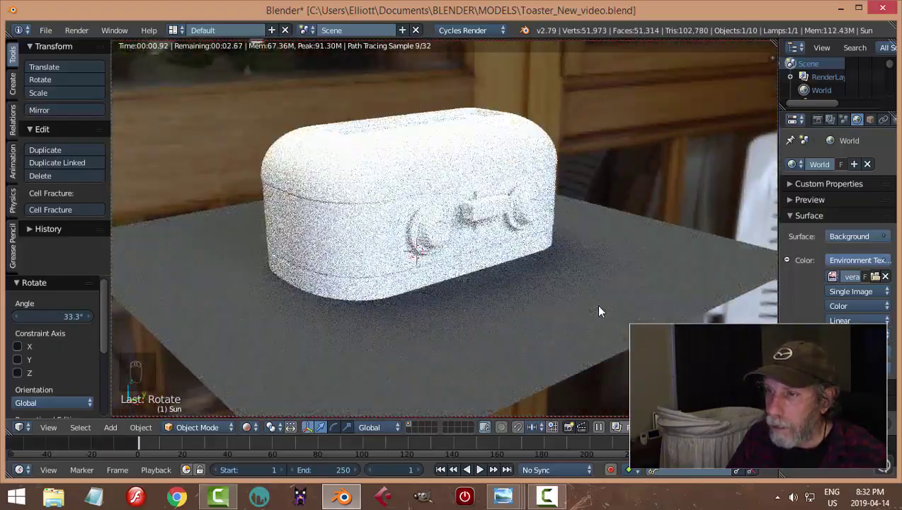
Return the viewport to Solid shading and save the file
middle_click(597, 322)
key("shift+z")
key("ctrl+s")
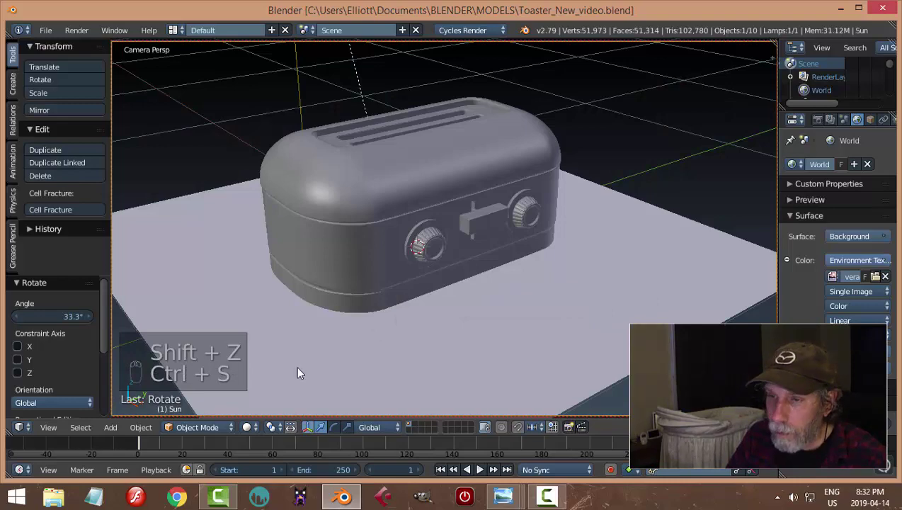
Split the 3D view into two areas with both tool shelves hidden
left_click(13, 438)
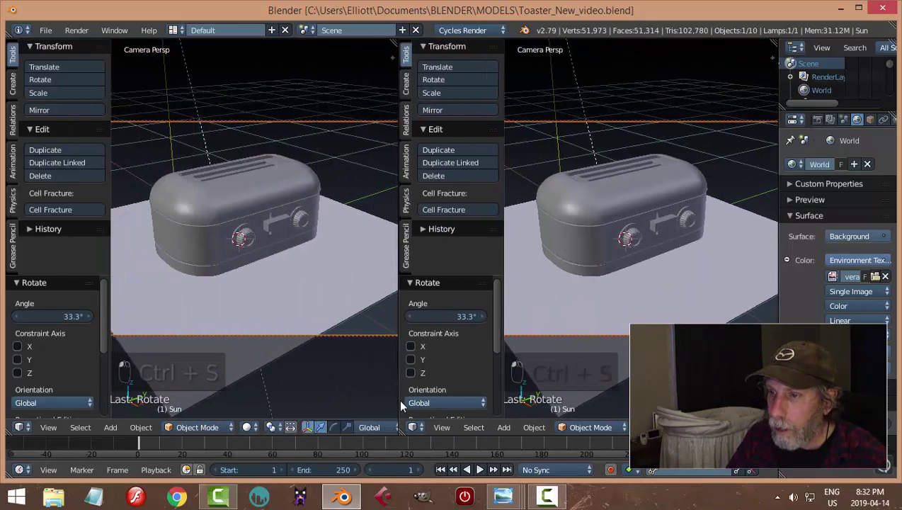
key("t")
key("t")
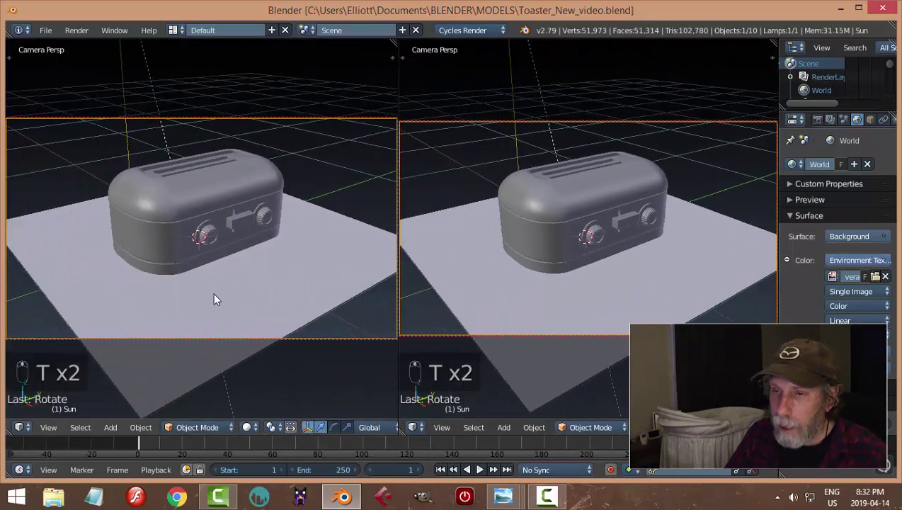
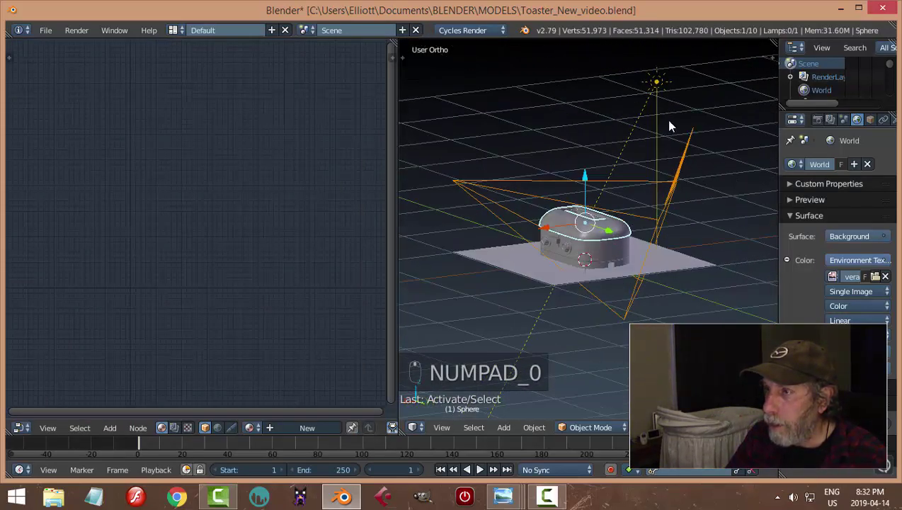
Move the selected object to another layer with M and check the layers
left_click(660, 81)
right_click(659, 81)
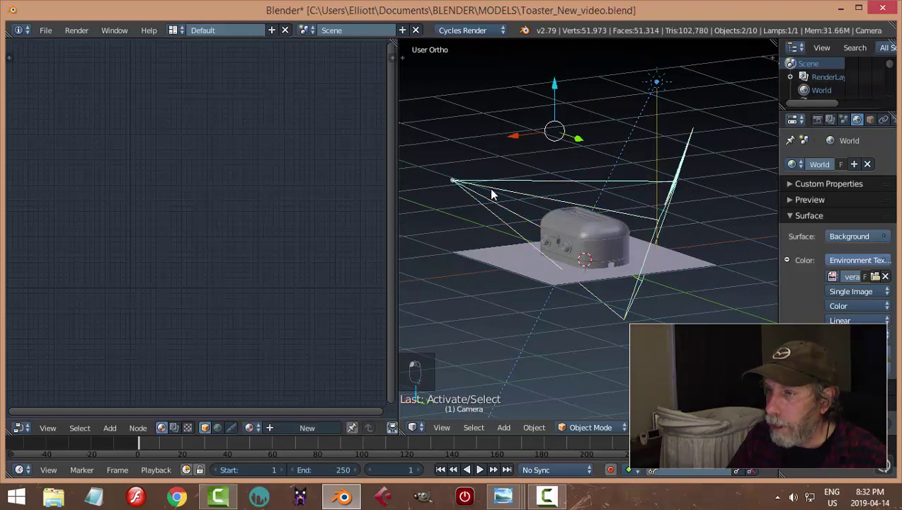
key("m")
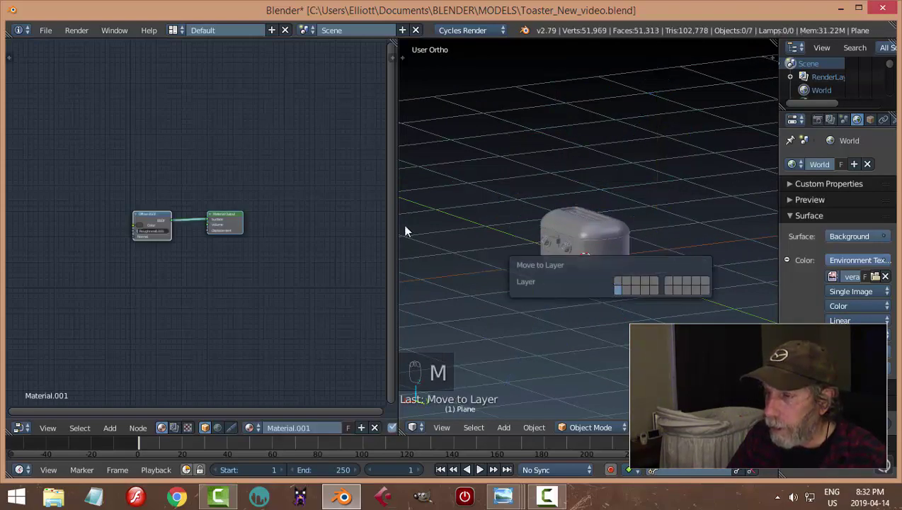
left_click(597, 229)
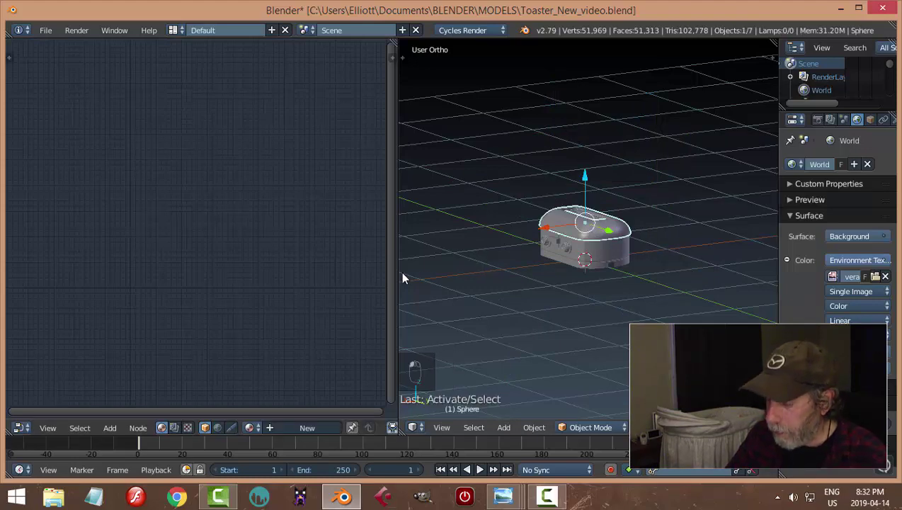
key("KP_Decimal")
Frame the toaster, look through the camera and select the ground plane to show its material nodes
key("a")
key("a")
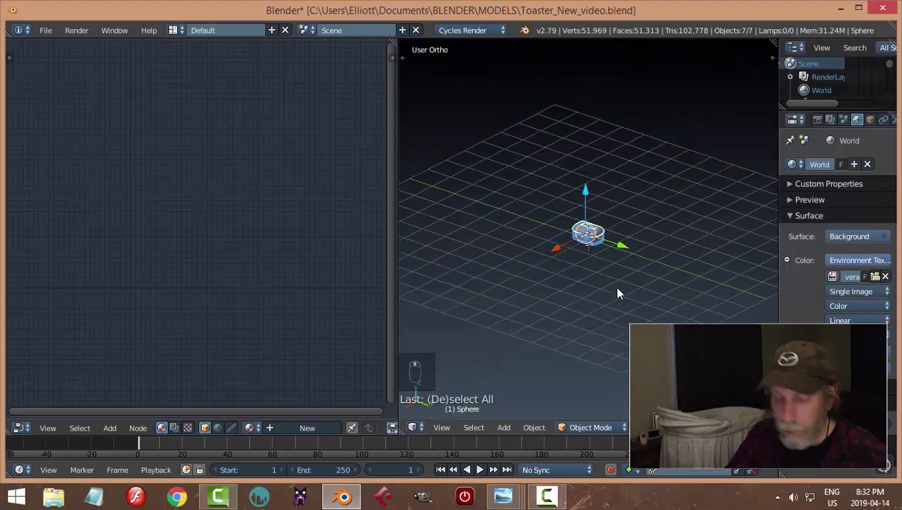
key("s")
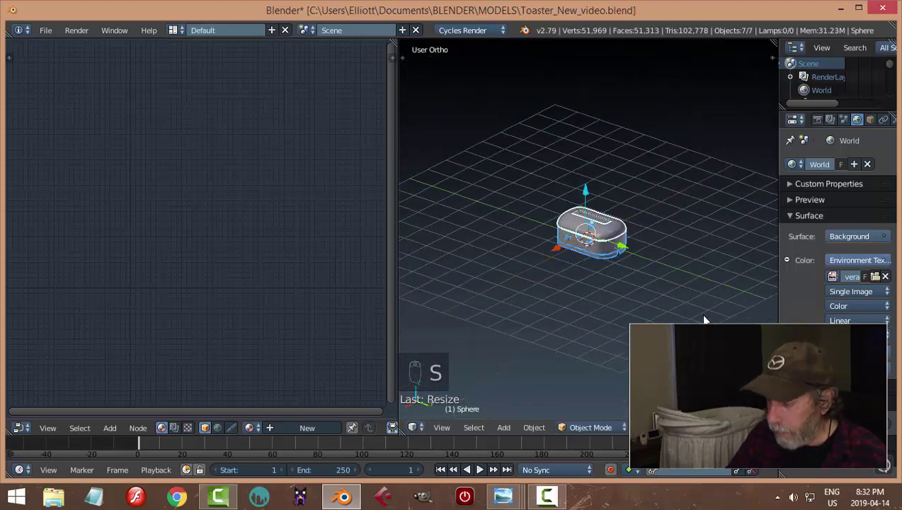
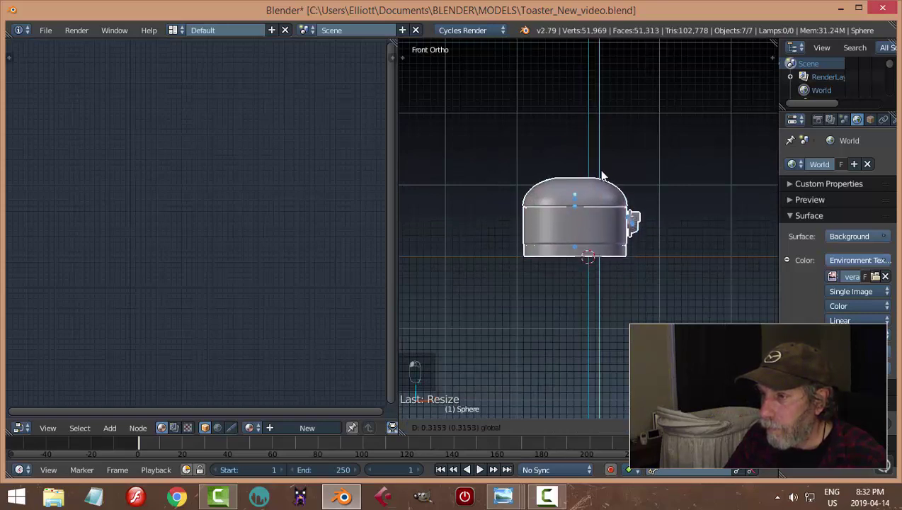
key("a")
key("Tab")
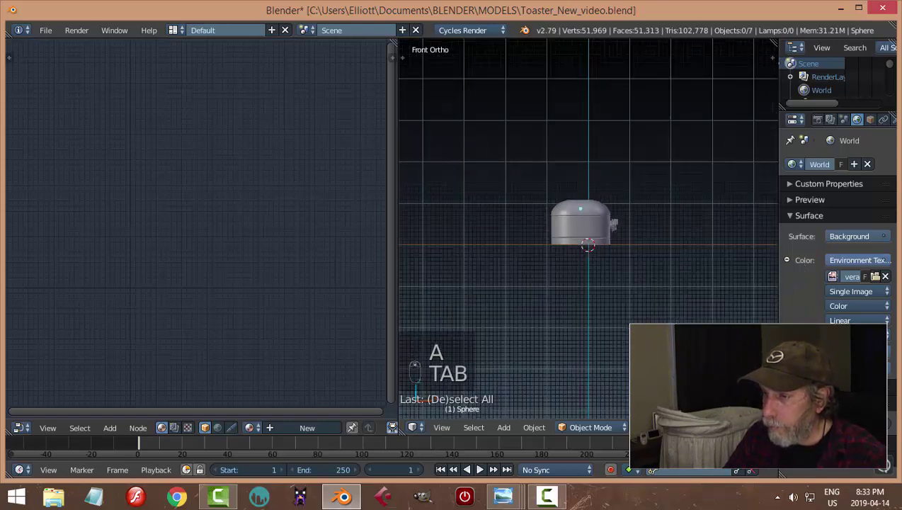
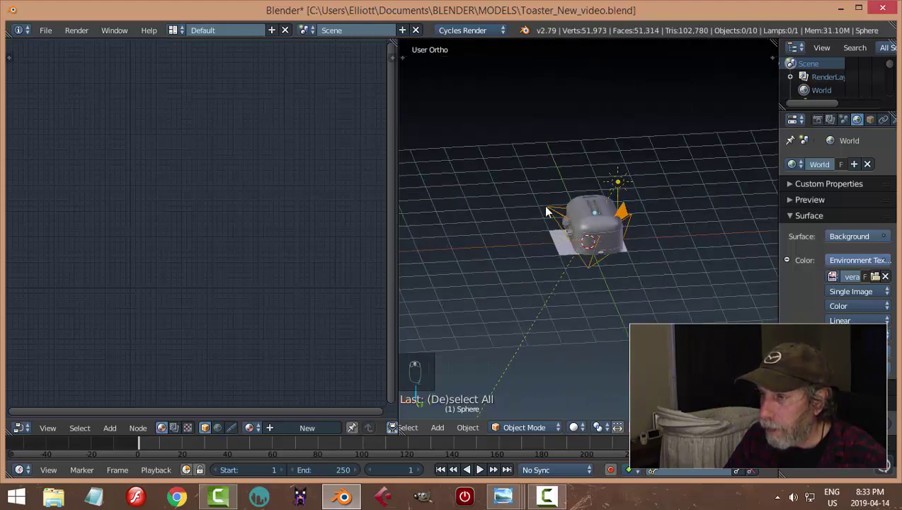
left_click_drag(554, 214, 651, 243)
key("KP_0")
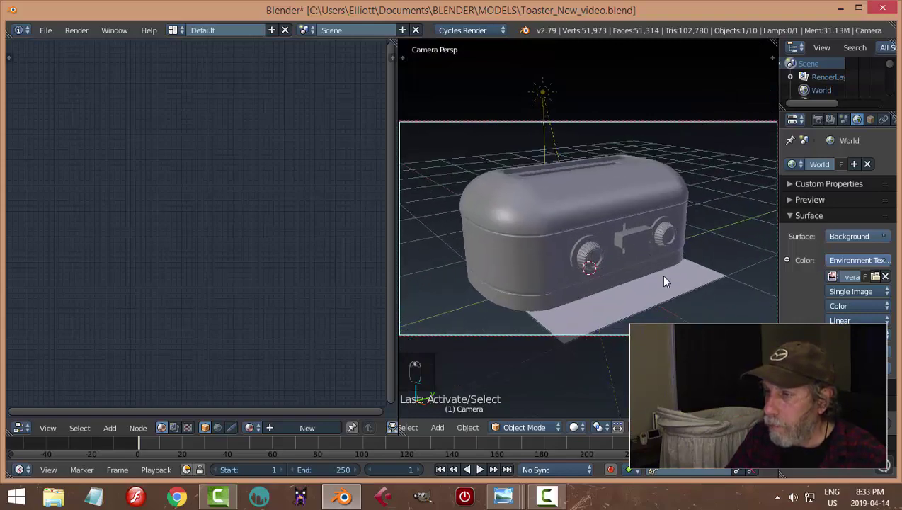
left_click_drag(667, 292, 765, 294)
Make the toaster top's material a single-user copy, top.001
key("s")
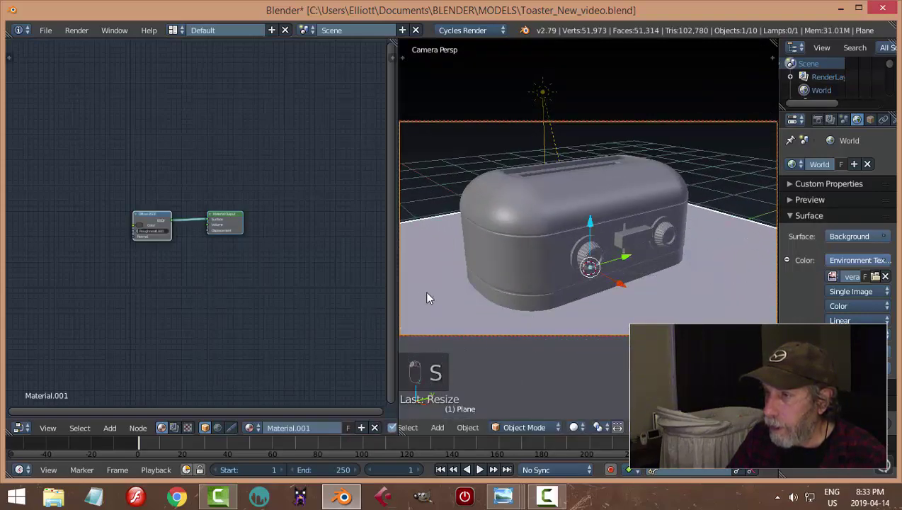
key("a")
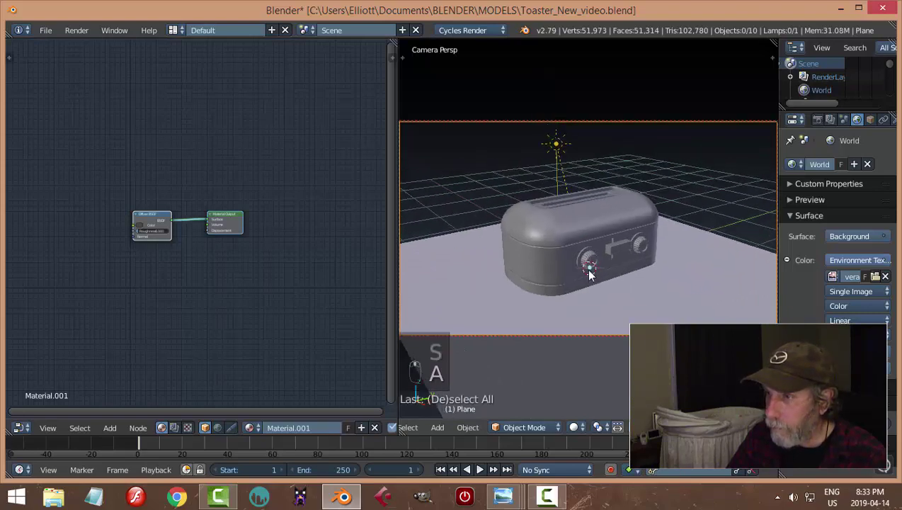
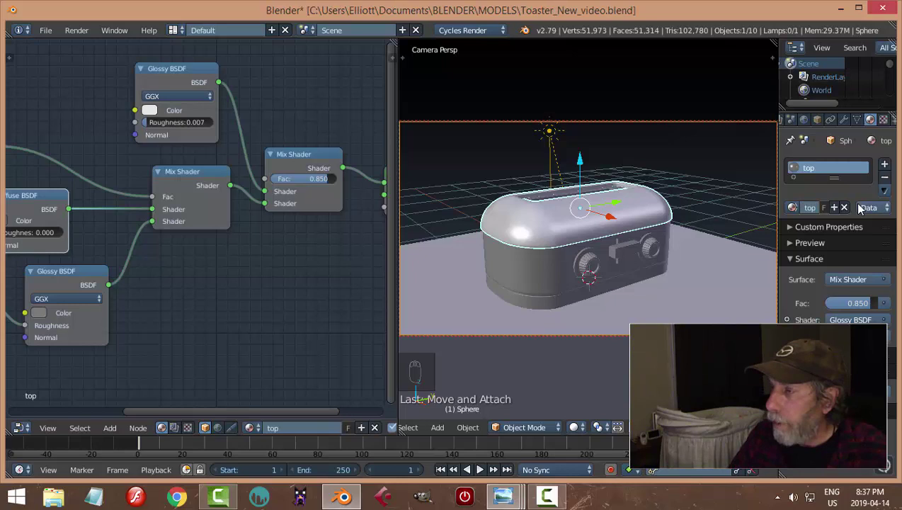
Select the middle body to show its red mid material nodes and preview in Material shading
left_click_drag(840, 211, 852, 214)
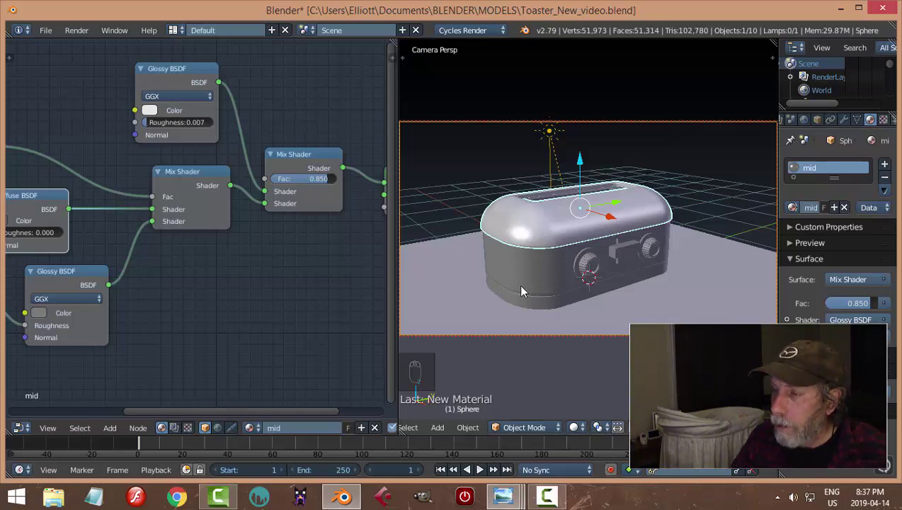
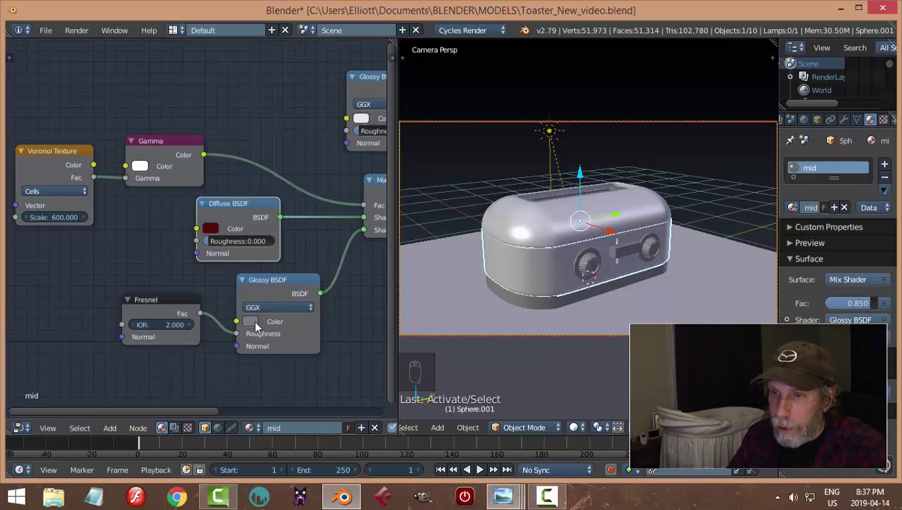
left_click_drag(259, 328, 294, 231)
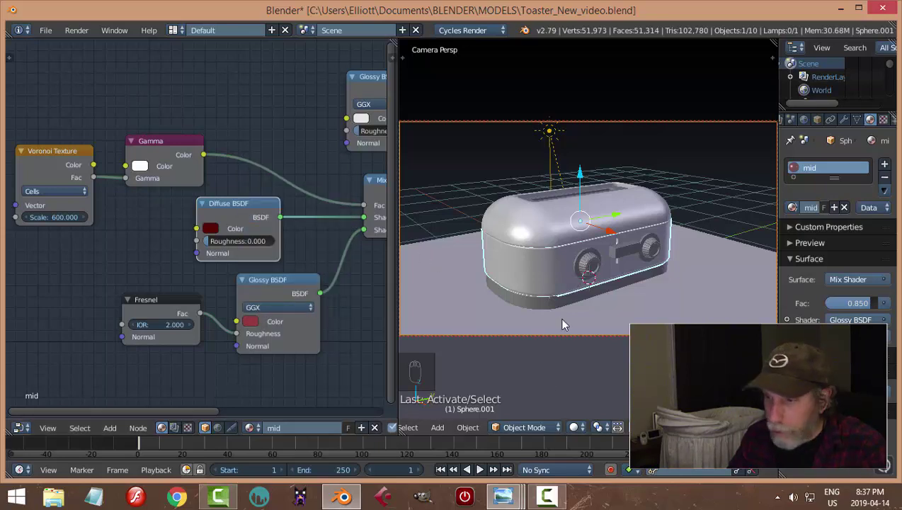
left_click_drag(583, 430, 499, 324)
left_click_drag(252, 330, 294, 245)
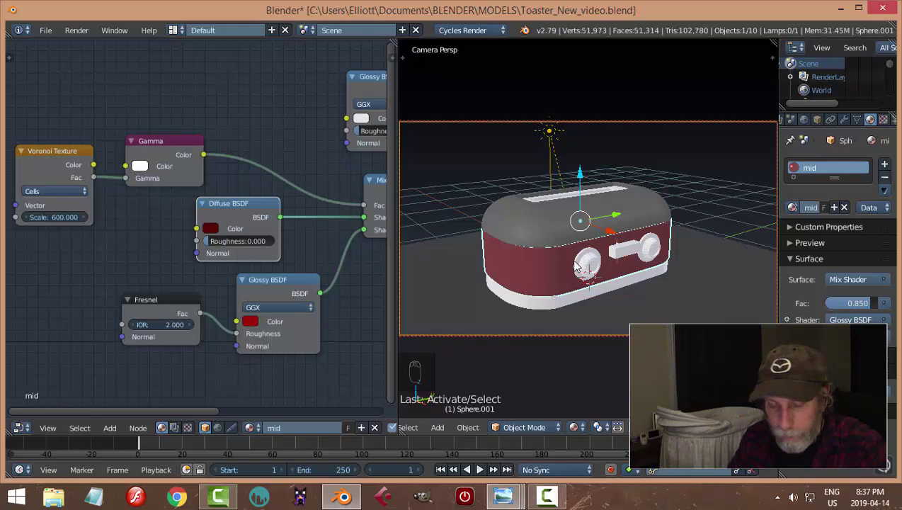
Preview the toaster rendered under the HDR lighting, then return to Material view
key("shift+z")
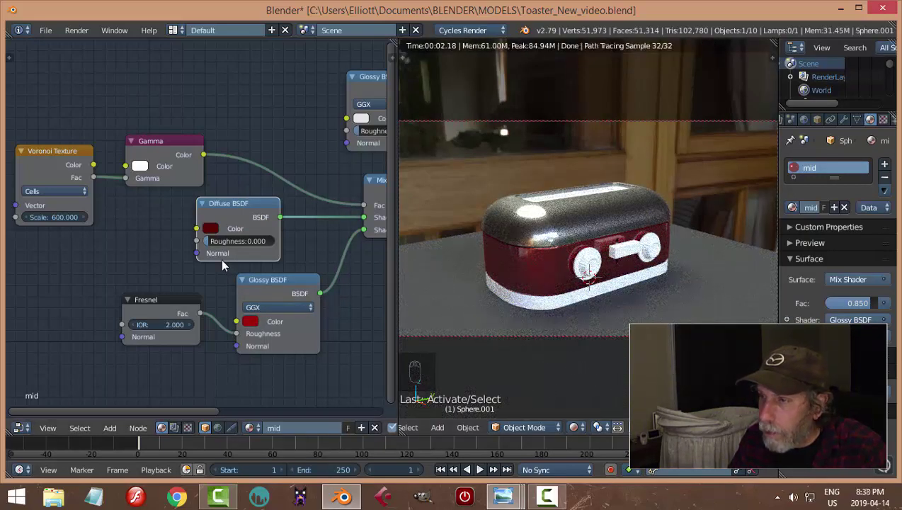
key("shift+z")
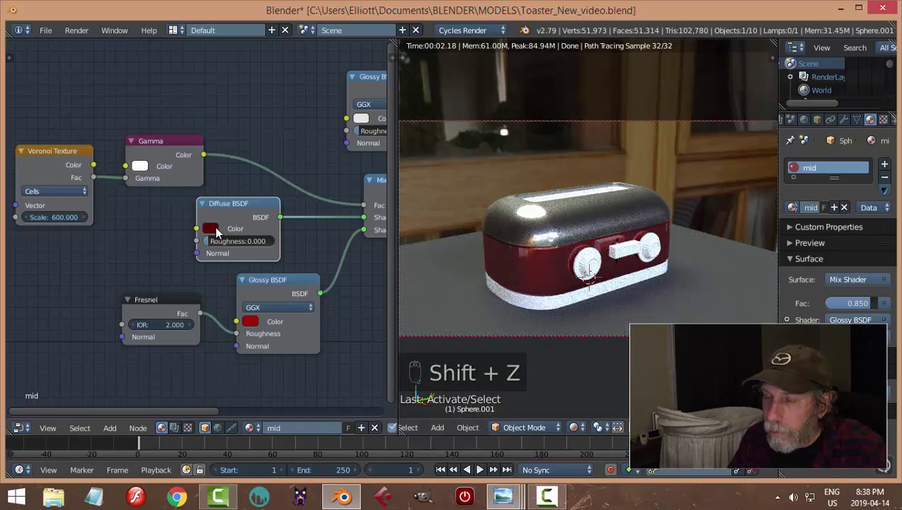
key("shift+z")
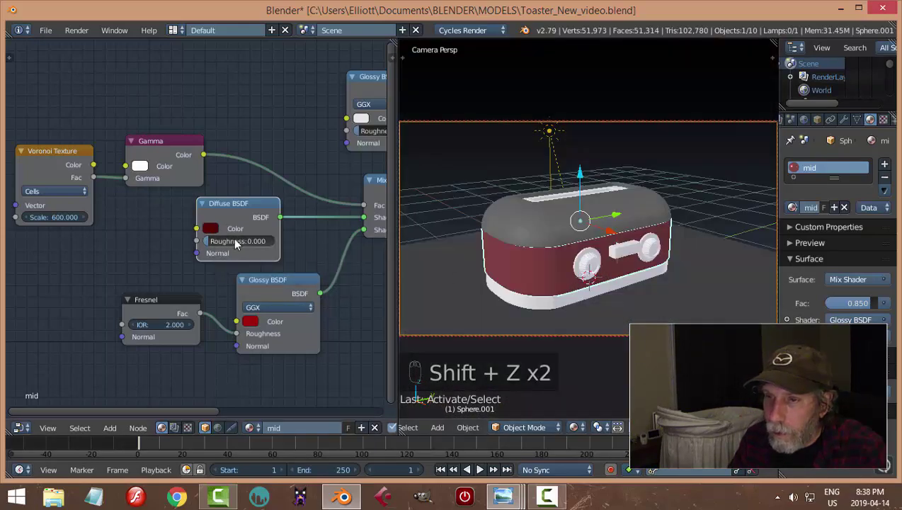
Brighten the body's Diffuse BSDF red, check it rendered, and save
left_click_drag(216, 232, 304, 116)
left_click_drag(261, 326, 345, 179)
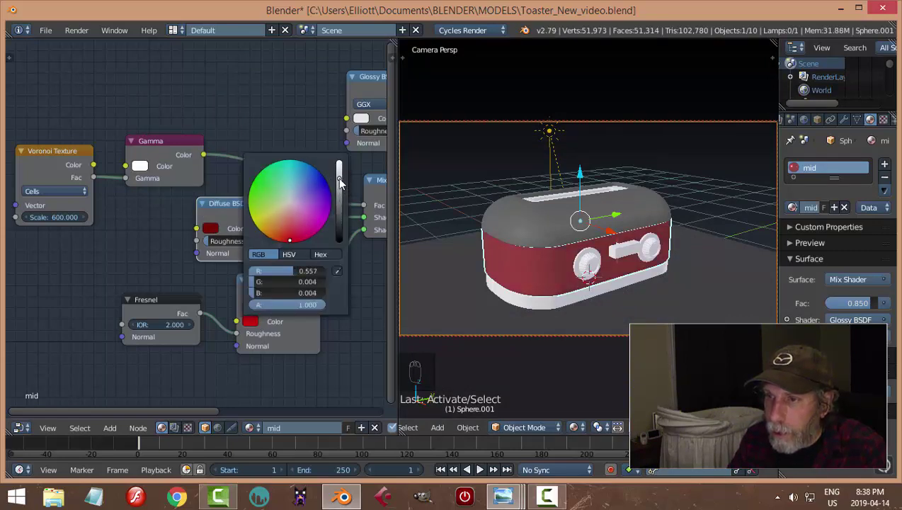
key("shift+z")
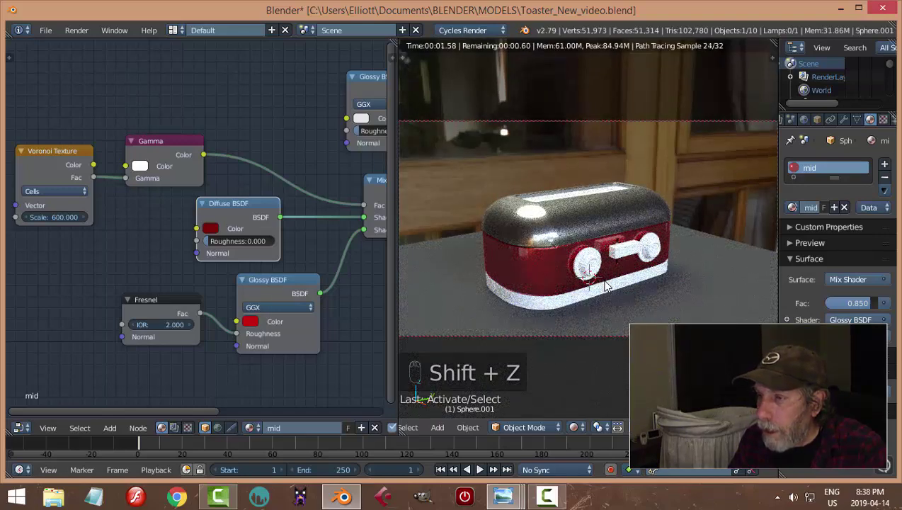
key("shift+z")
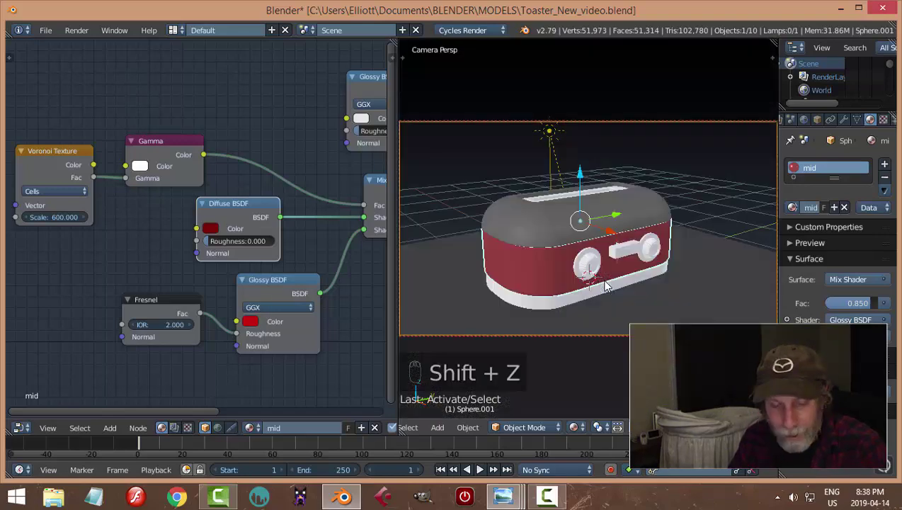
key("ctrl+s")
key("KP_0")
left_click_drag(721, 164, 698, 269)
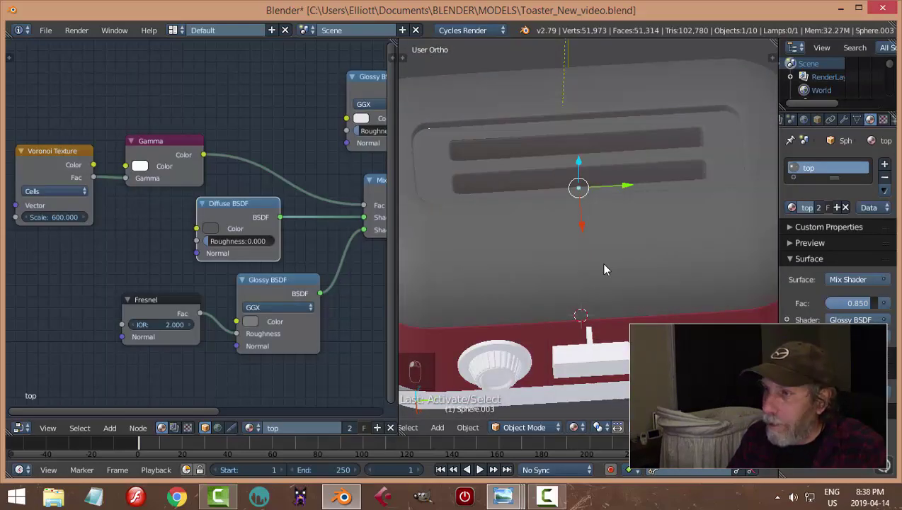
key("a")
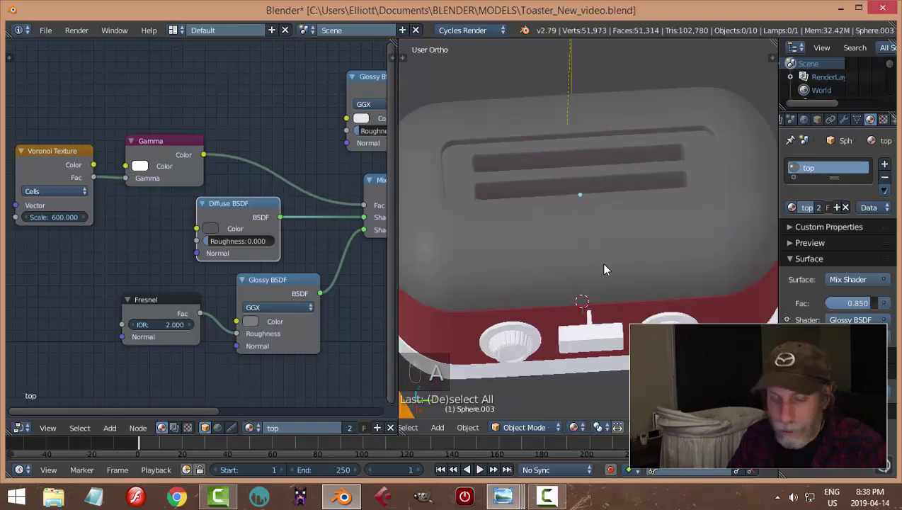
key("shift+z")
left_click_drag(607, 269, 608, 267)
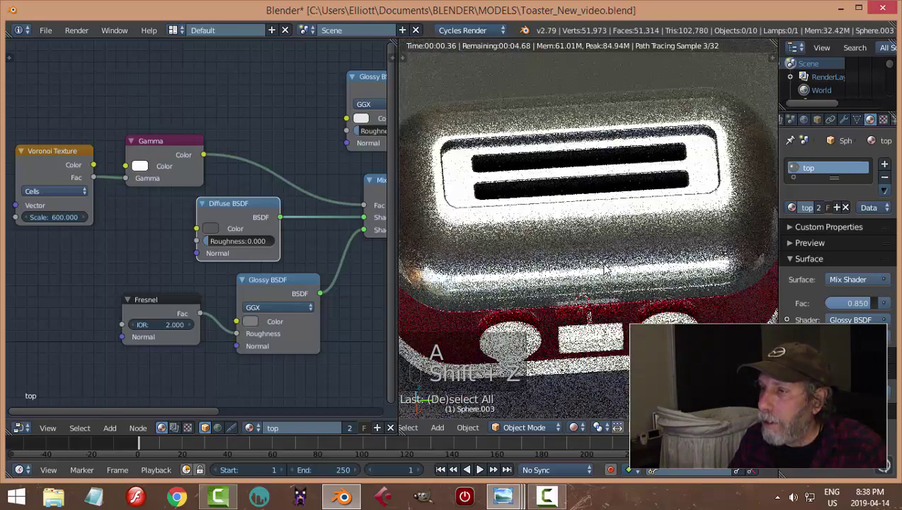
Give the toaster base a new material named base
key("shift+z")
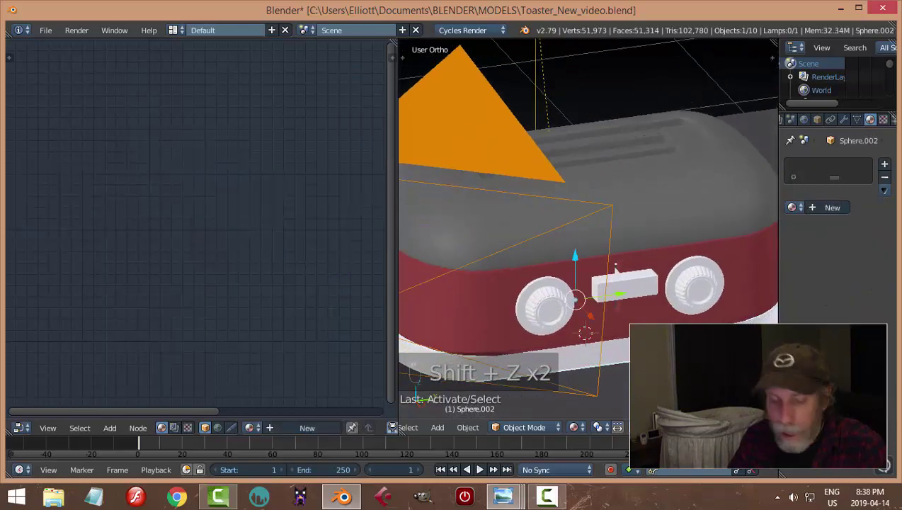
key("ctrl+s")
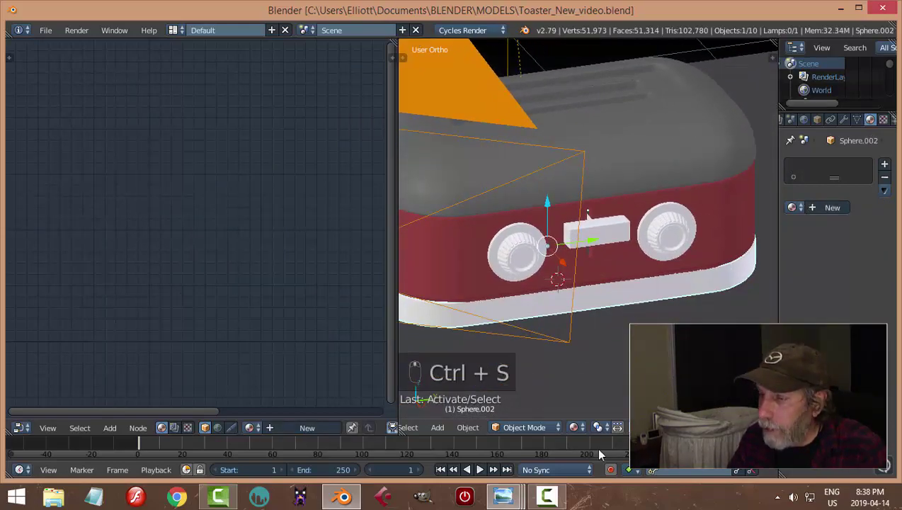
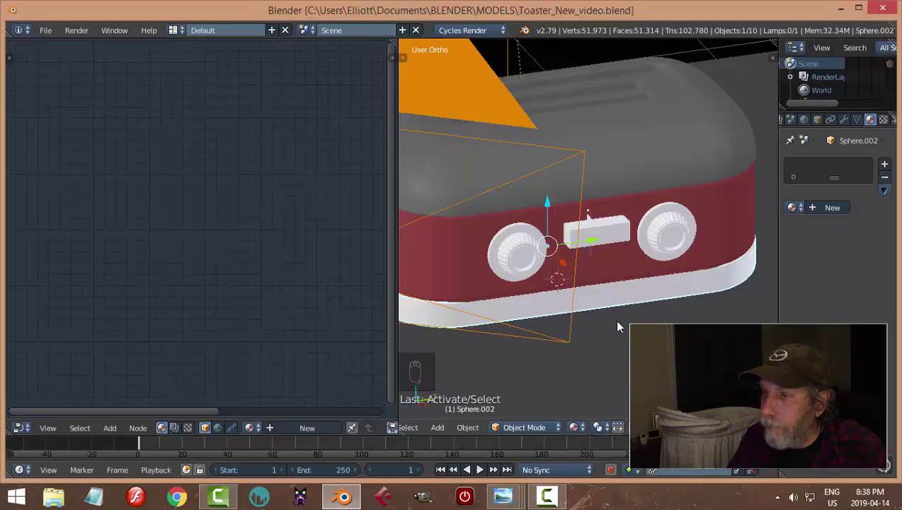
left_click_drag(839, 212, 845, 208)
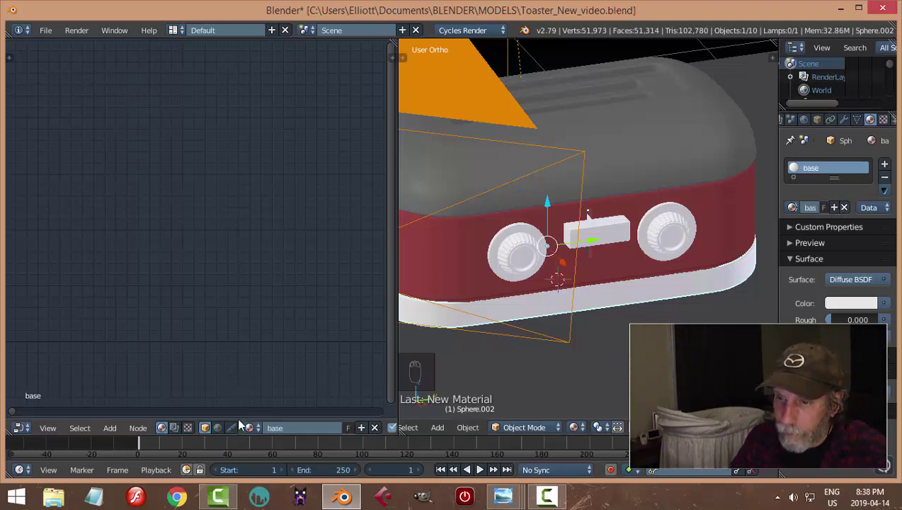
left_click_drag(345, 357, 836, 279)
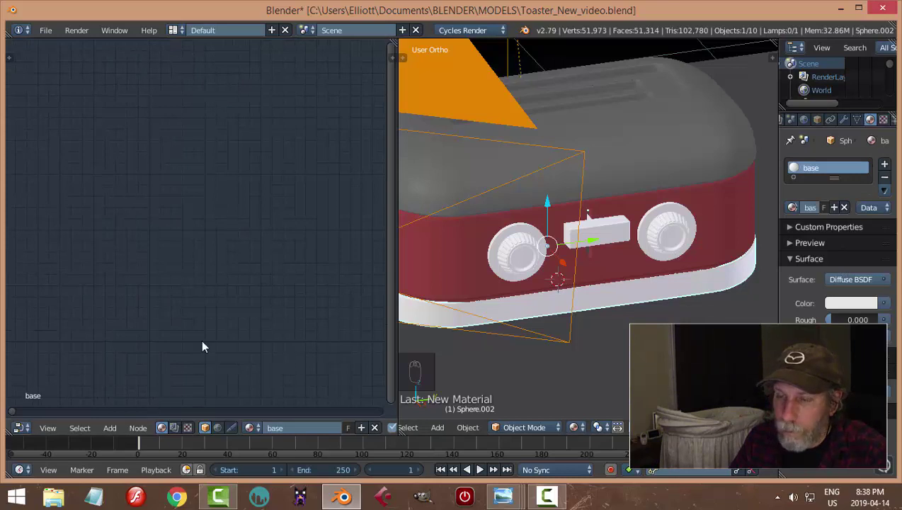
Check the reference image, then delete the base material's Diffuse BSDF node leaving only the output
left_click_drag(220, 331, 210, 296)
left_click_drag(244, 308, 202, 292)
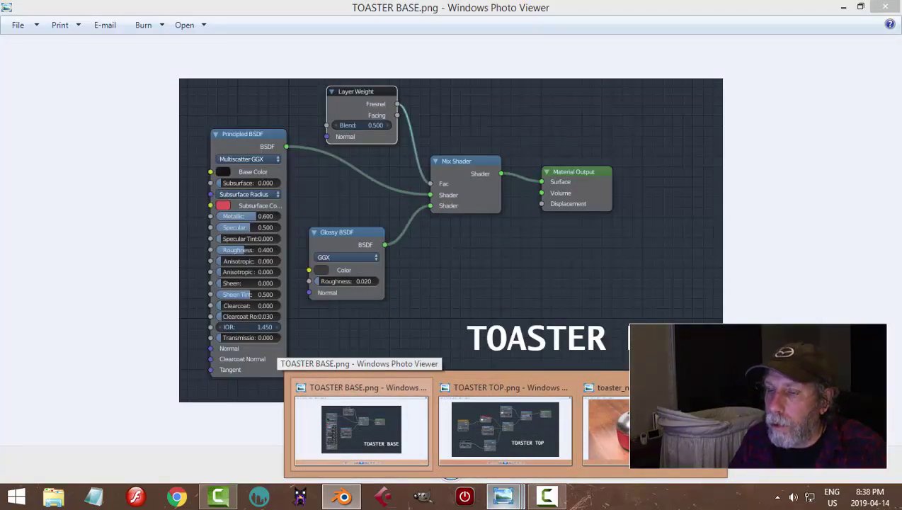
left_click_drag(154, 194, 155, 193)
key("x")
key("ctrl+z")
Replace the base's default shader with a Principled BSDF and Glossy BSDF mixed into the output
left_click(165, 203)
left_click_drag(181, 199, 181, 198)
key("x")
key("shift+a")
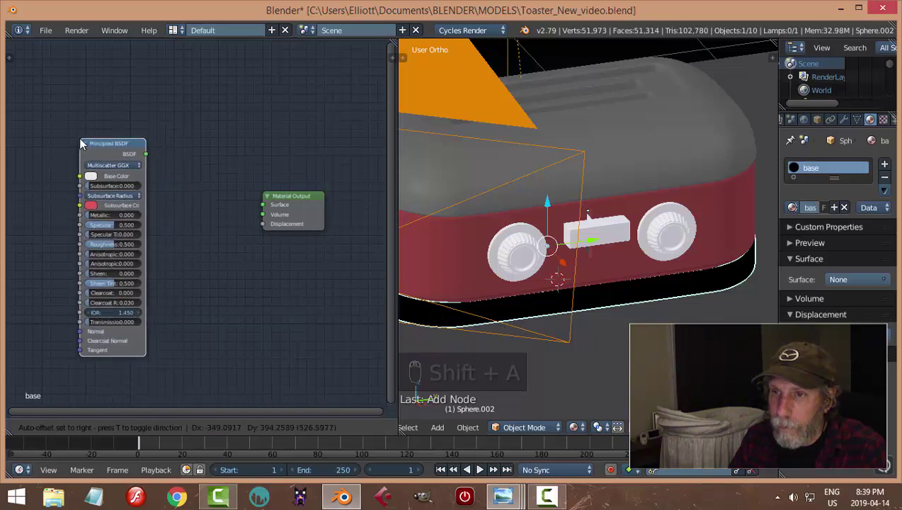
key("shift+a")
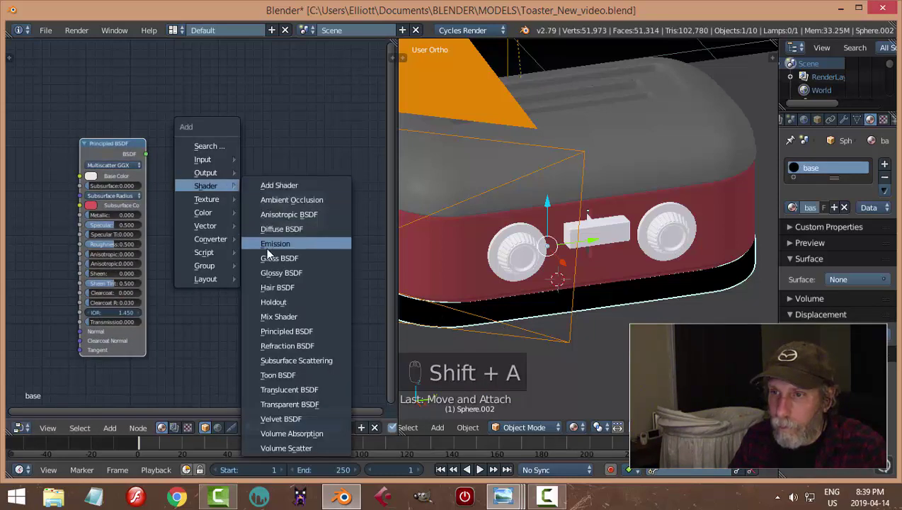
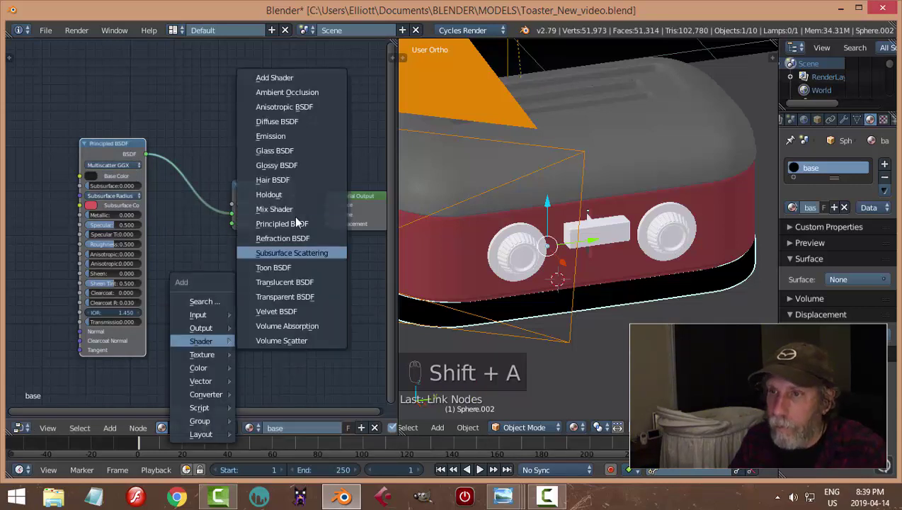
left_click_drag(274, 189, 252, 211)
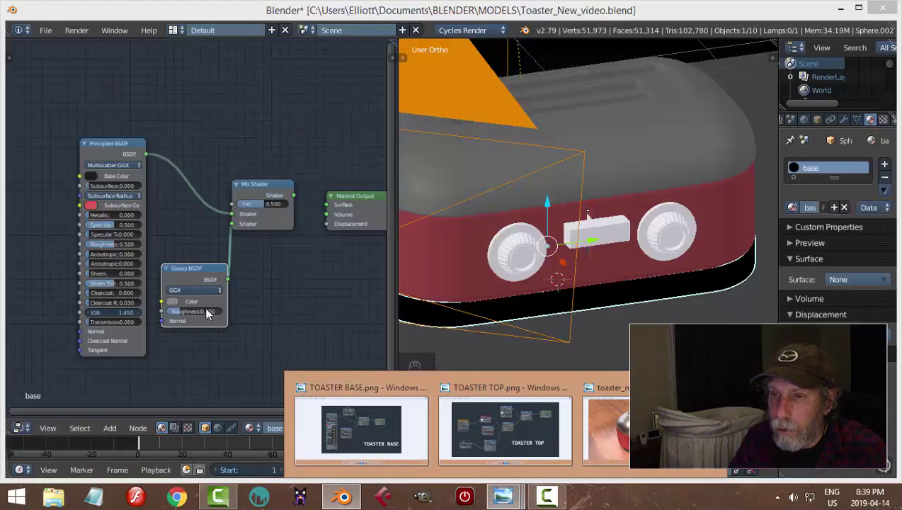
left_click_drag(211, 315, 214, 317)
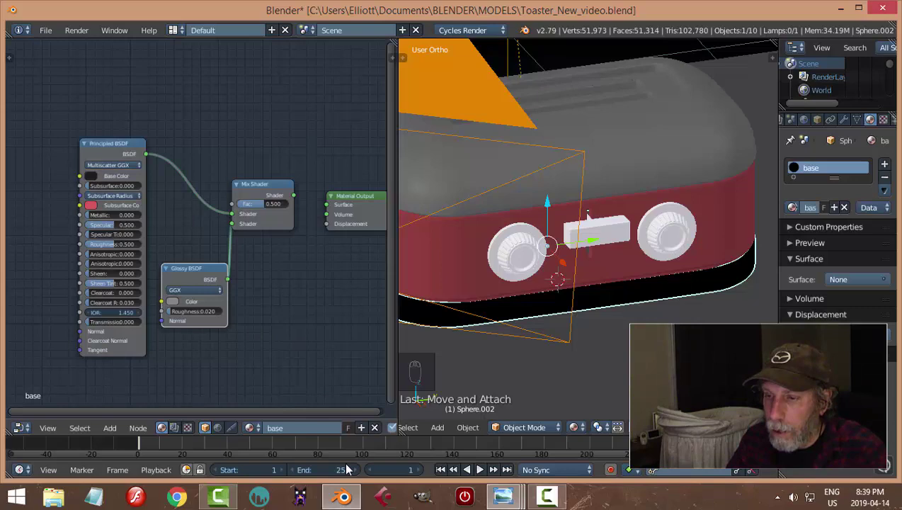
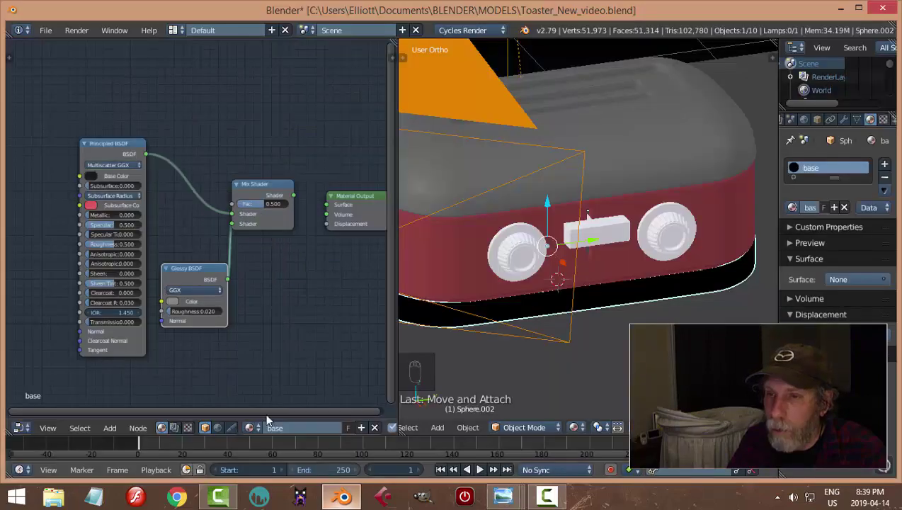
Set the base Principled shader to metallic 0.6 and roughness 0.4 and save the file
left_click_drag(124, 220, 214, 217)
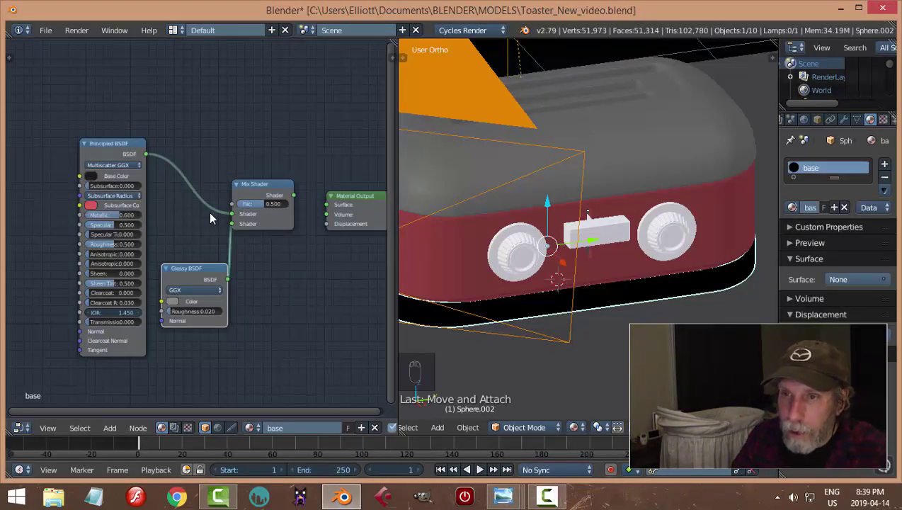
left_click_drag(126, 247, 180, 257)
key("ctrl+s")
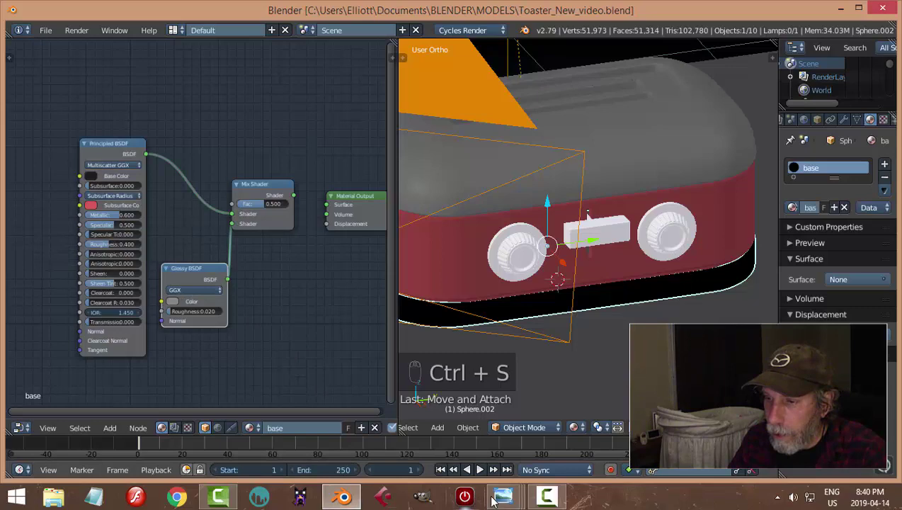
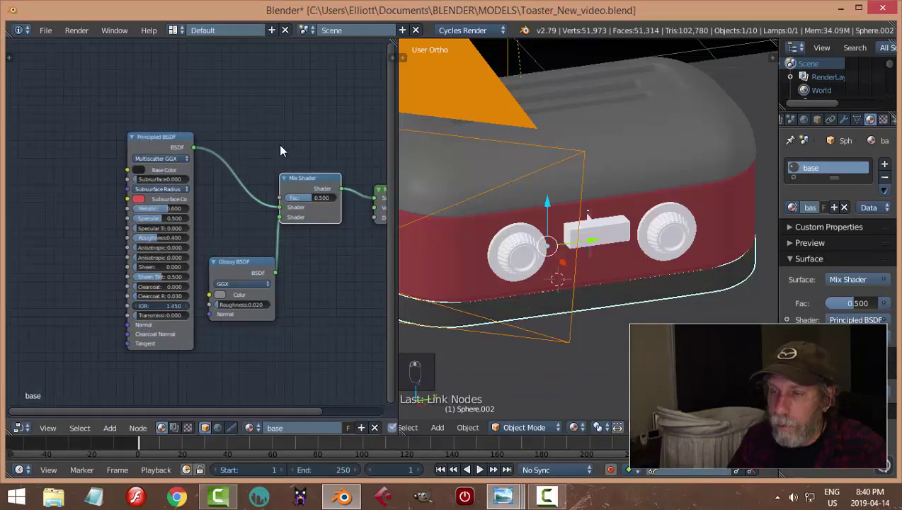
Drive the base mix factor with a Layer Weight node and give the slider block the base material
key("shift+a")
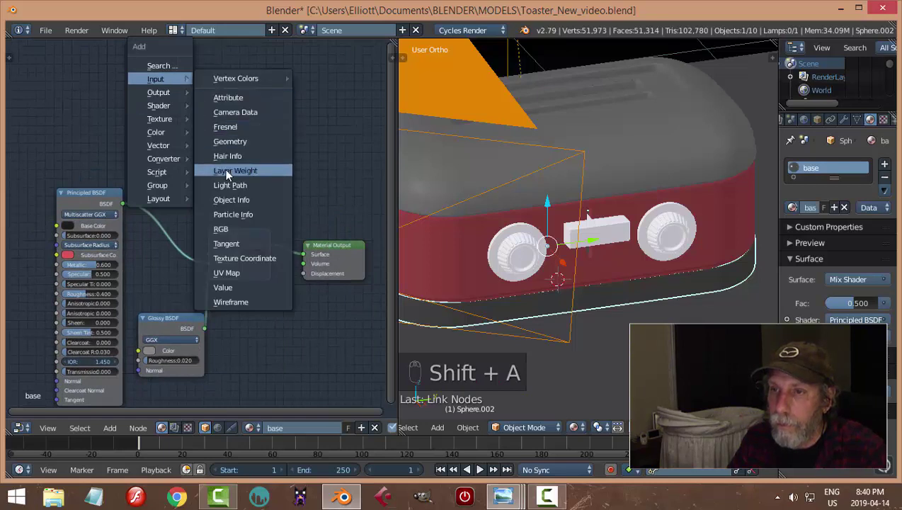
left_click_drag(209, 138, 177, 152)
left_click(178, 157)
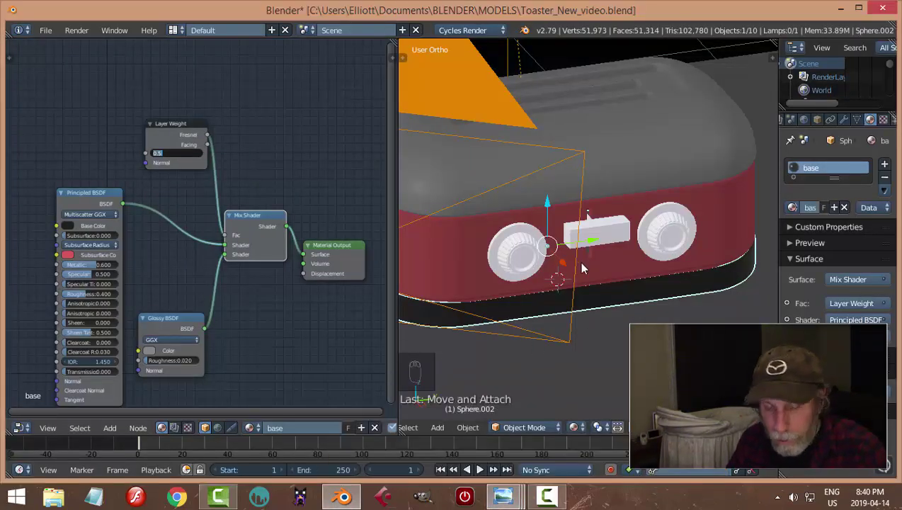
key("shift+z")
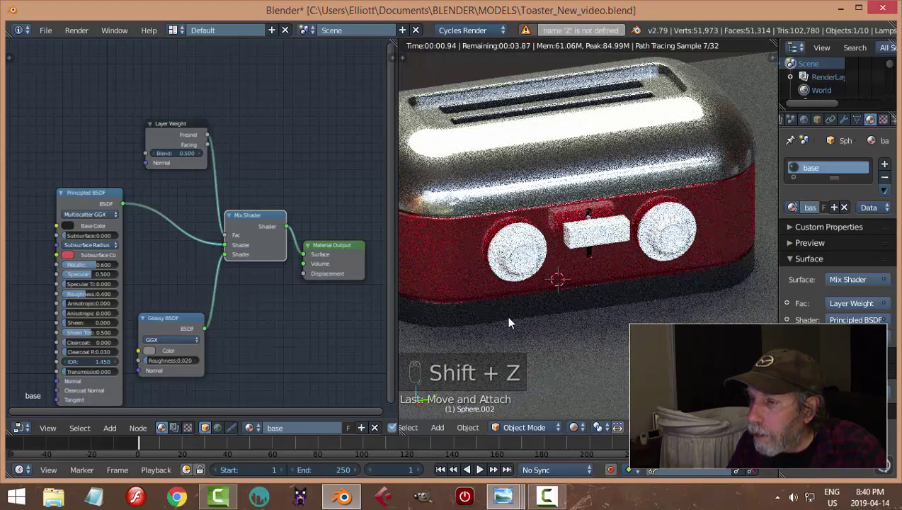
key("shift+z")
left_click_drag(517, 250, 721, 268)
Preview the toaster through the camera in rendered shading under the room lighting
key("a")
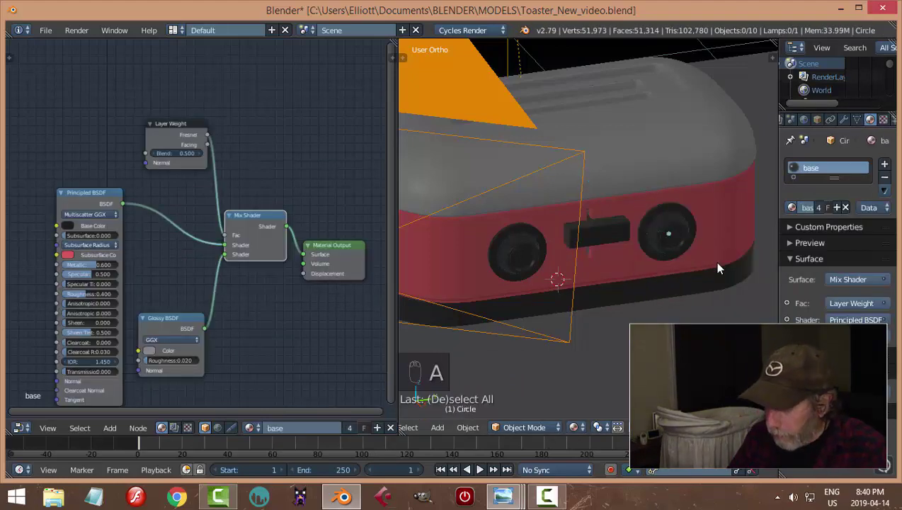
key("KP_0")
key("shift+z")
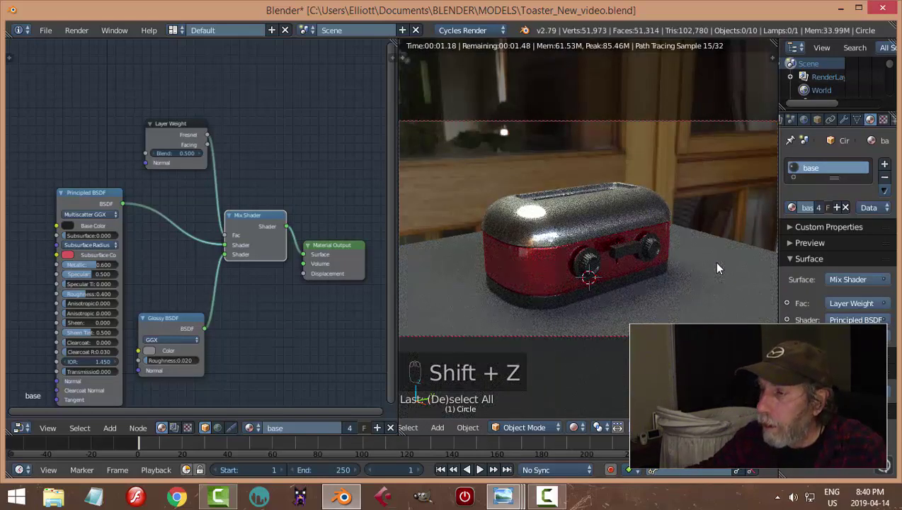
left_click_drag(557, 284, 217, 329)
Select the red body and darken its diffuse colour to a deeper maroon in its material nodes
right_click(335, 300)
left_click_drag(335, 300, 292, 308)
left_click_drag(255, 318, 246, 241)
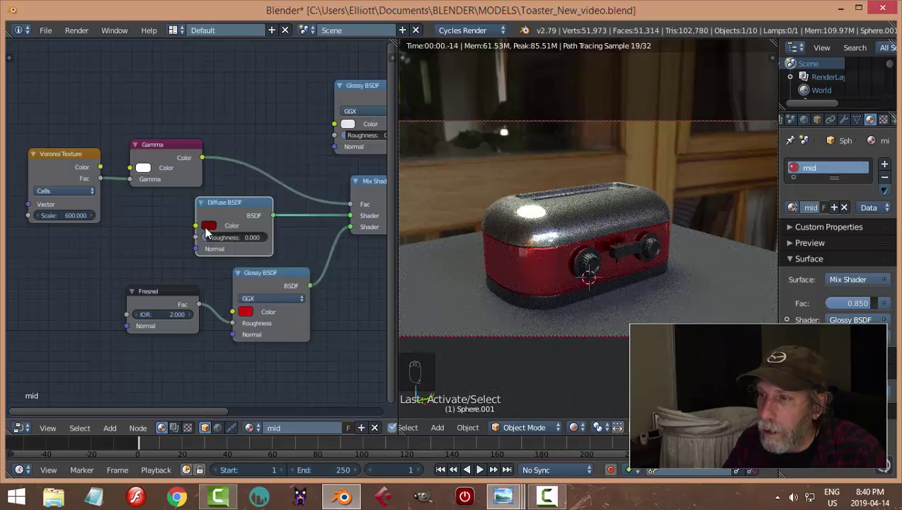
left_click_drag(208, 232, 294, 116)
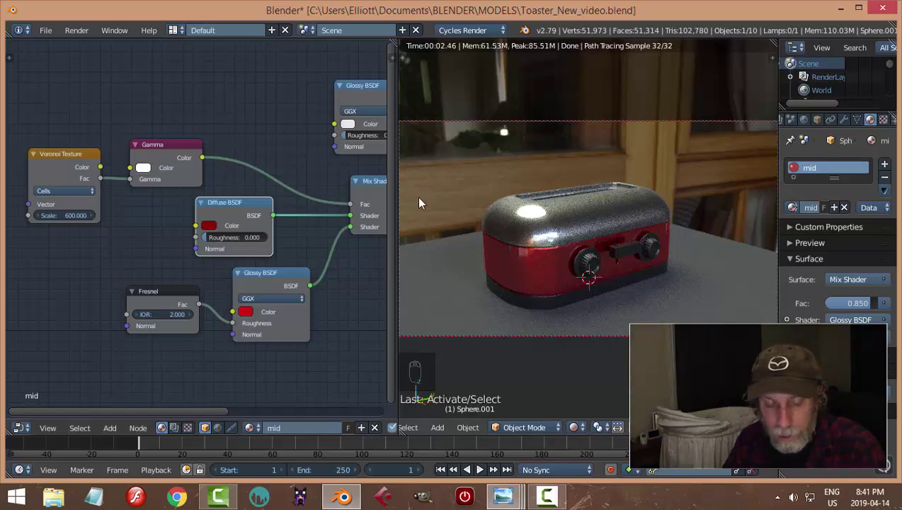
Assign the chrome top material to the first knob's centre faces in Edit Mode
key("shift+z")
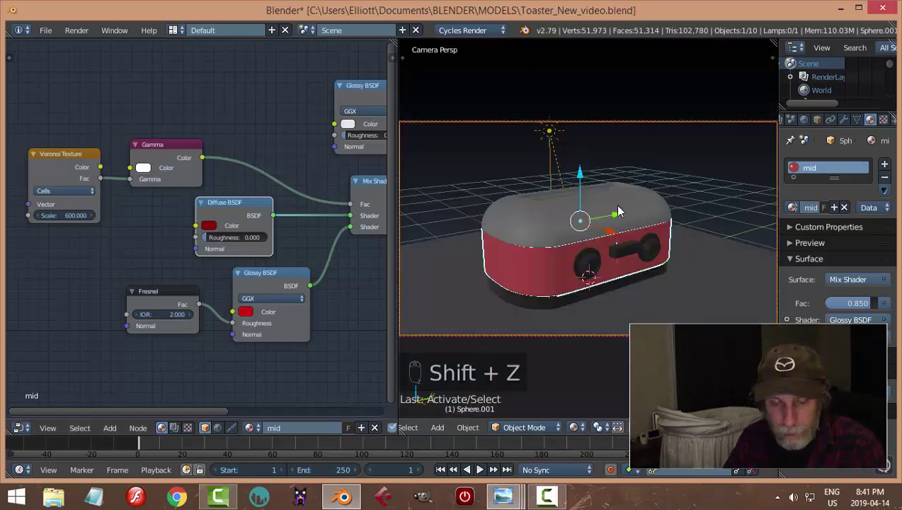
key("ctrl+s")
key("KP_0")
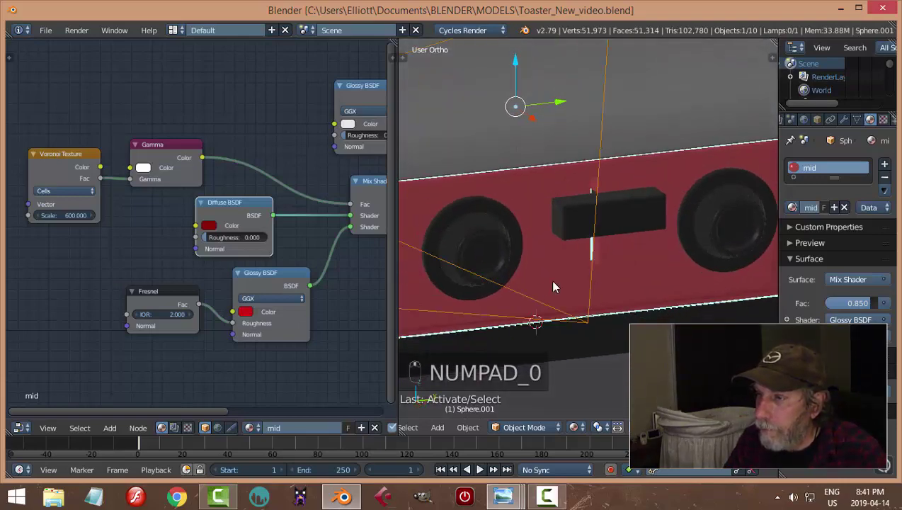
left_click_drag(592, 253, 593, 250)
key("Tab")
key("ctrl+Tab")
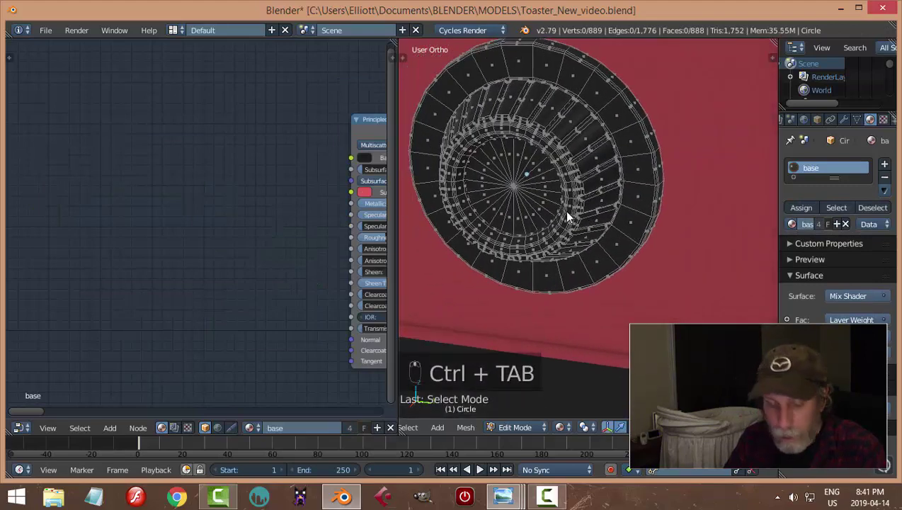
key("c")
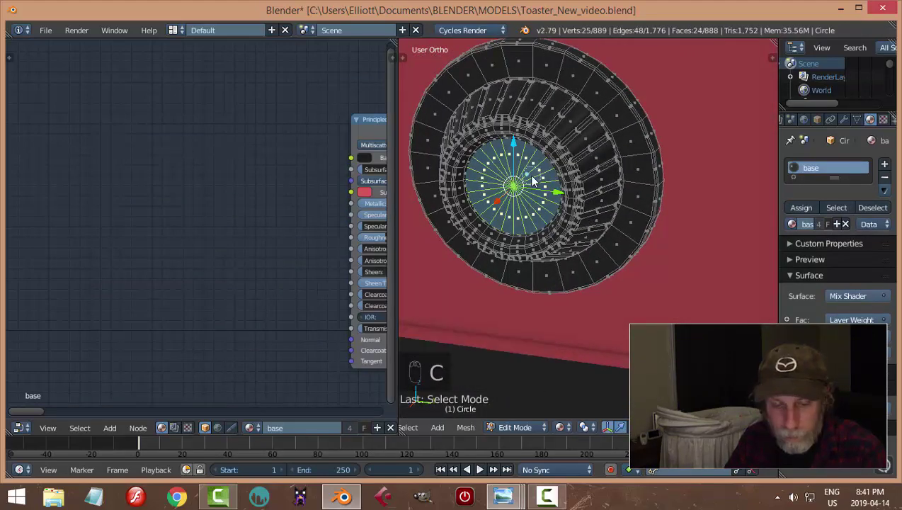
key("ctrl+KP_Add")
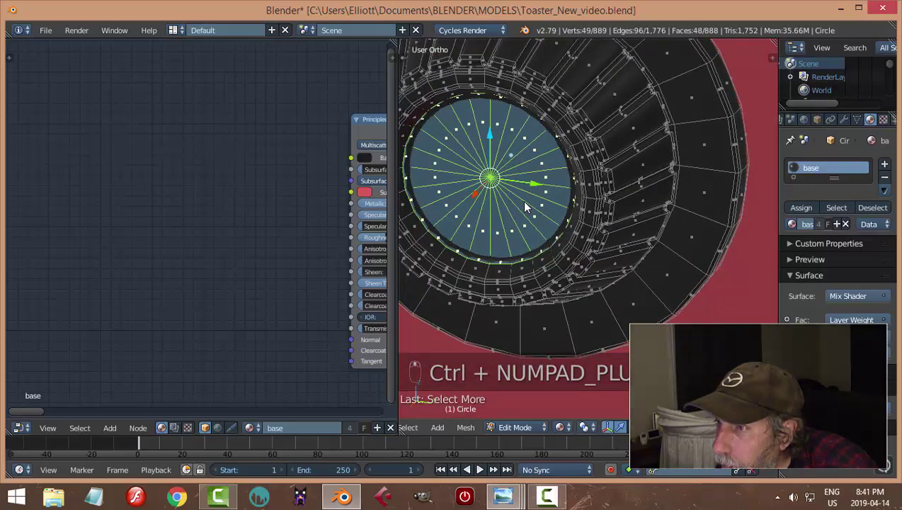
left_click_drag(889, 171, 807, 245)
left_click_drag(807, 245, 554, 231)
key("a")
key("Tab")
Assign the chrome top material to the second knob's centre faces and save
left_click_drag(549, 225, 583, 221)
left_click_drag(435, 189, 524, 168)
key("Tab")
key("c")
key("ctrl+KP_Add")
left_click_drag(890, 168, 799, 243)
left_click_drag(801, 244, 622, 220)
key("a")
key("Tab")
key("ctrl+s")
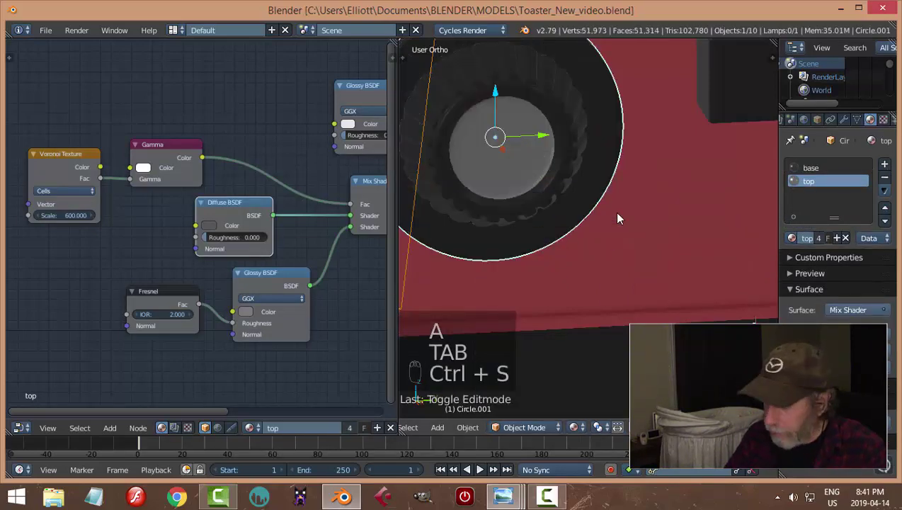
Preview the chrome knob centres rendered through the camera
key("KP_0")
key("a")
key("shift+z")
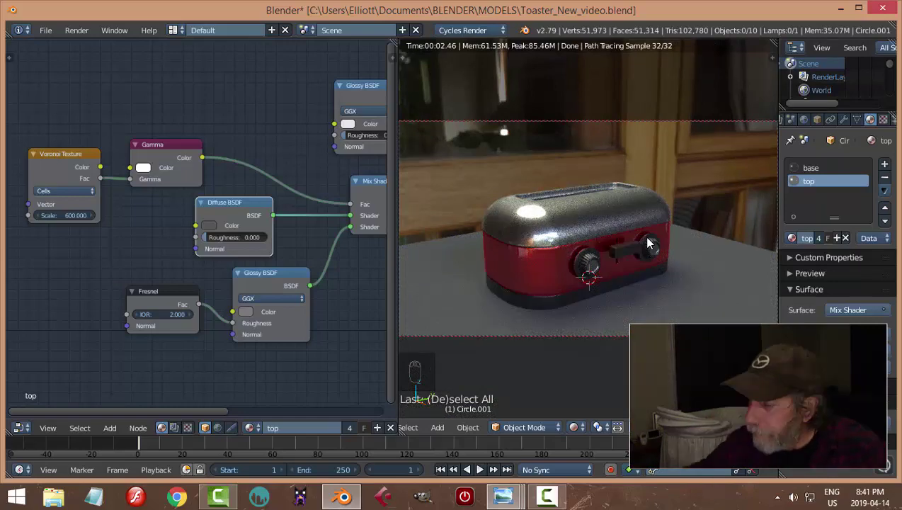
Raise the ground plane to sit under the black base, lighten its grey colour, and view through the camera
key("shift+z")
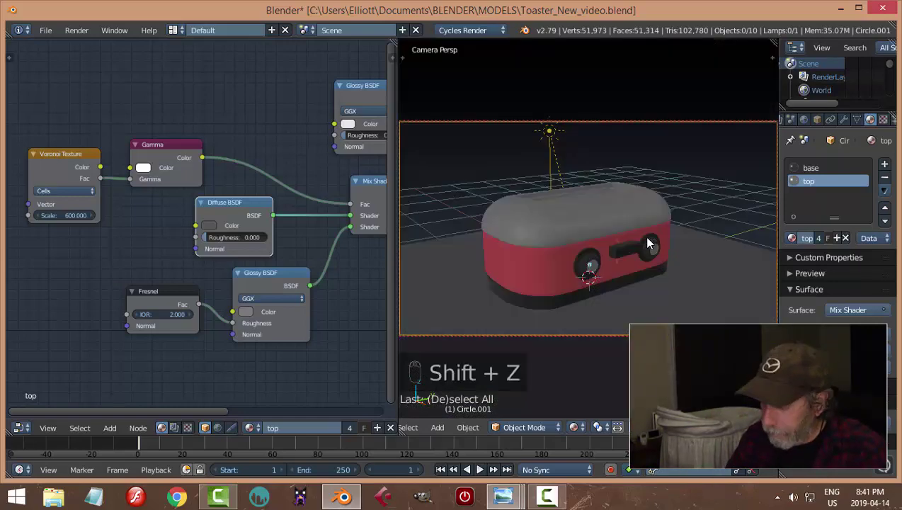
key("KP_0")
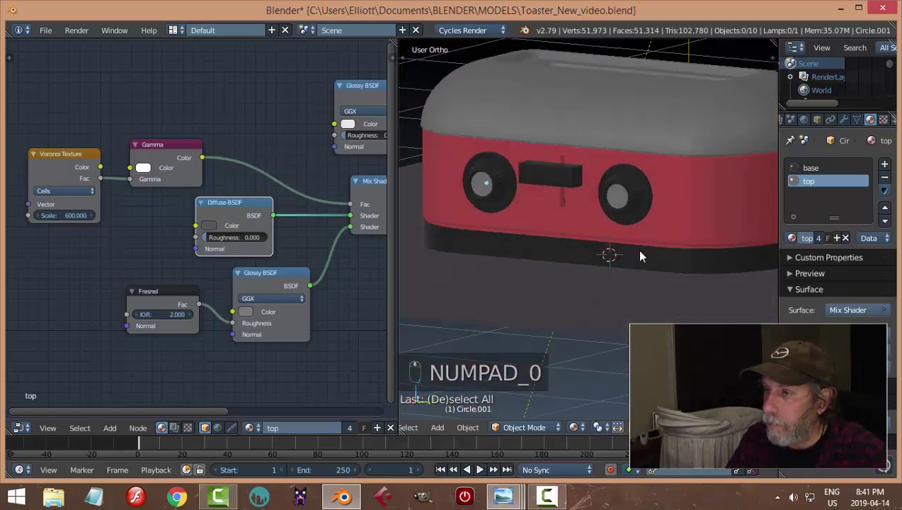
left_click_drag(670, 264, 678, 262)
key("KP_1")
left_click_drag(565, 181, 559, 190)
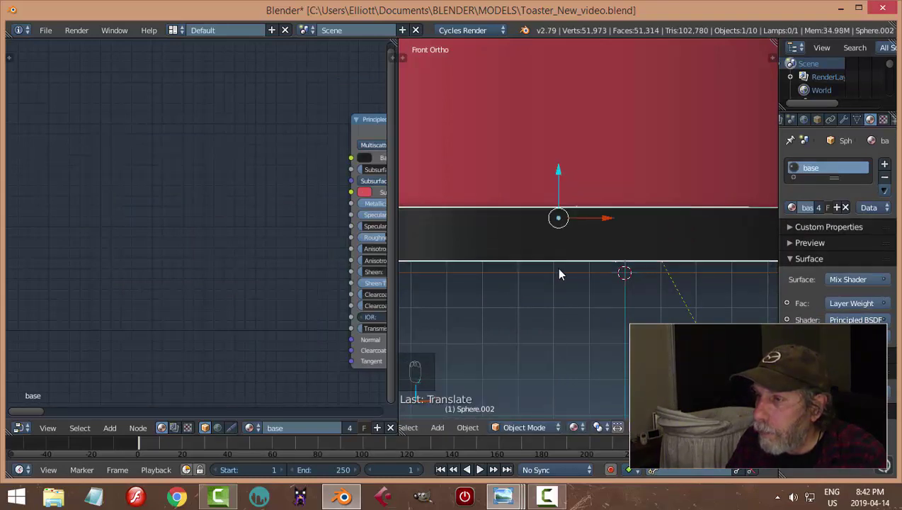
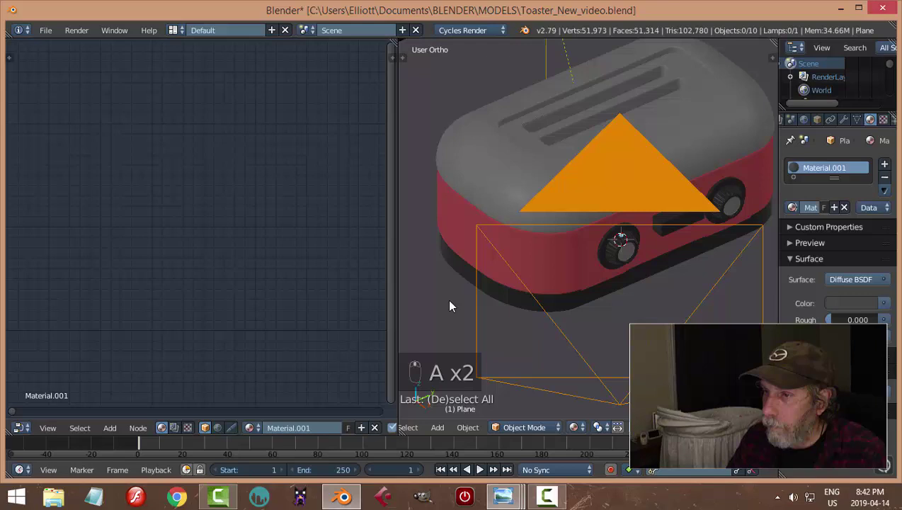
left_click_drag(449, 296, 582, 280)
key("KP_0")
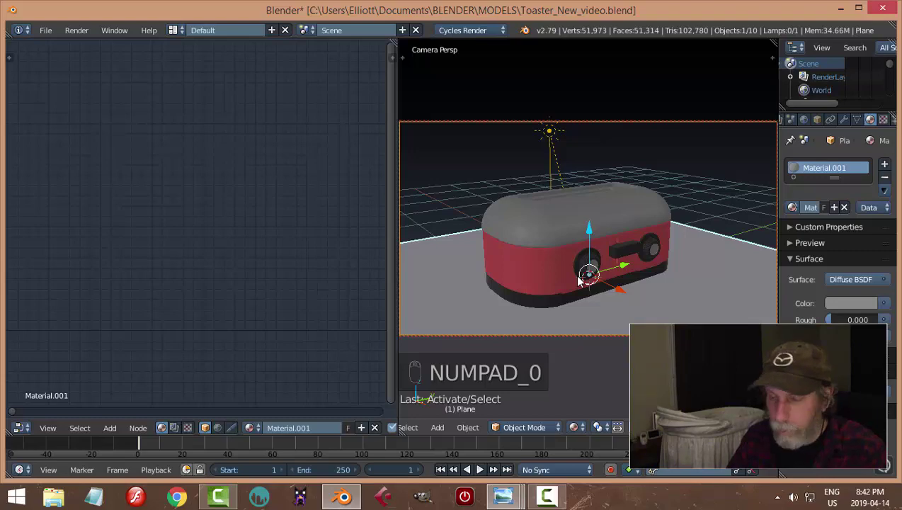
key("s")
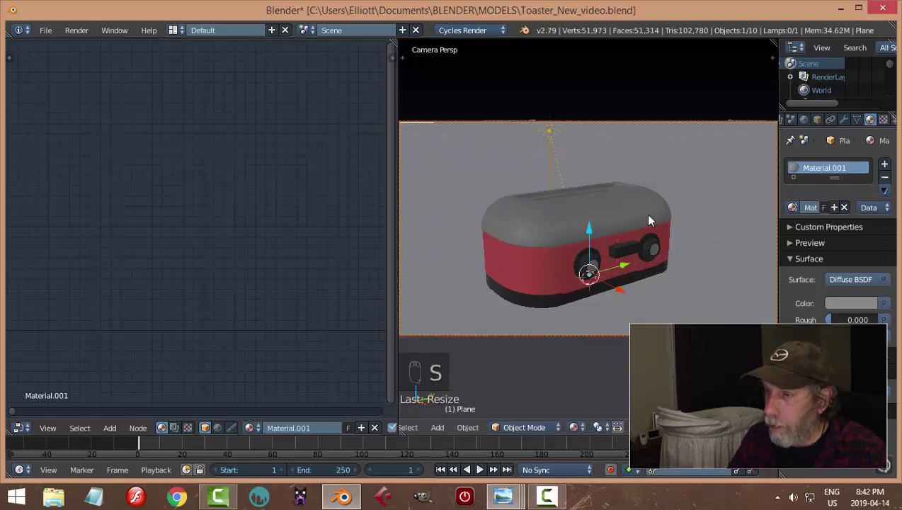
Orbit the rendered toaster on the lighter plane, return to solid shading and save
key("shift+z")
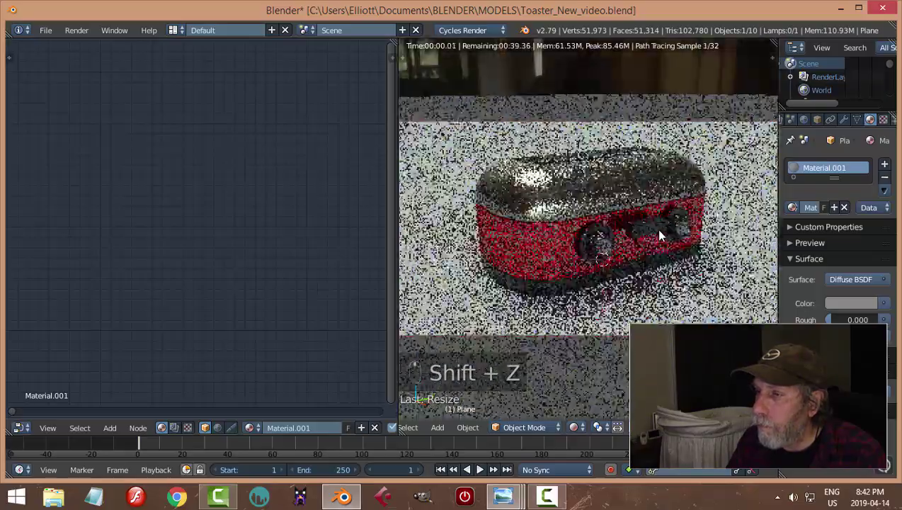
middle_click(686, 241)
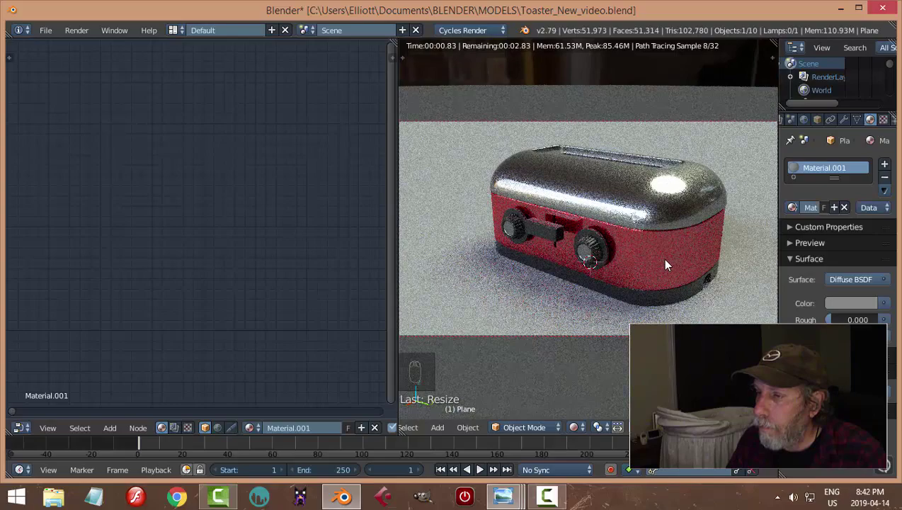
left_click_drag(661, 262, 637, 267)
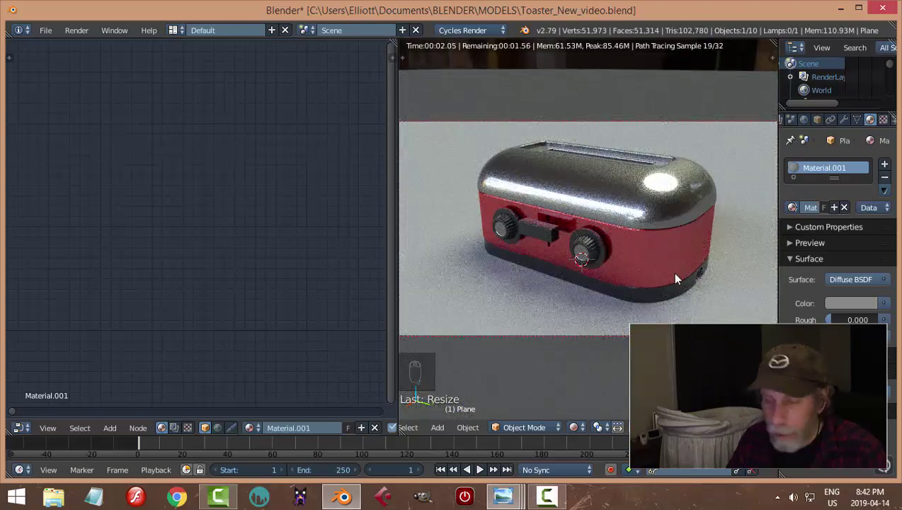
key("shift+z")
key("ctrl+s")
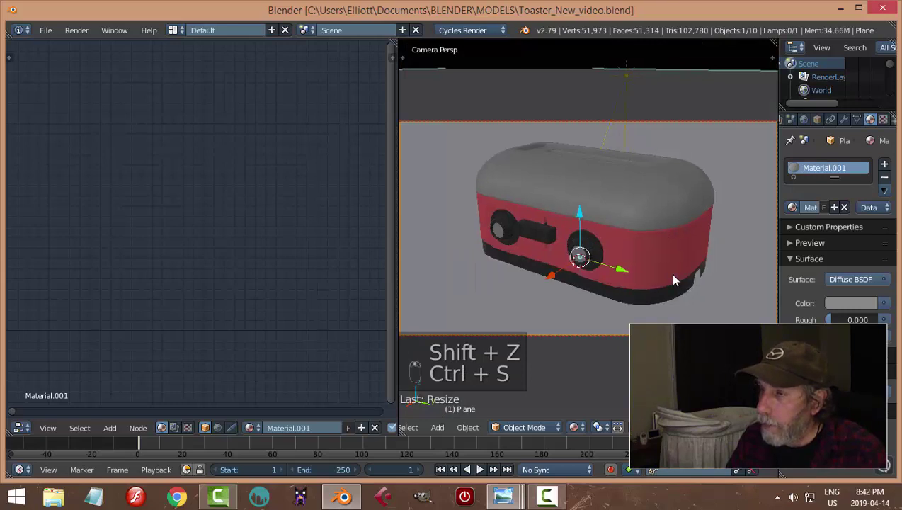